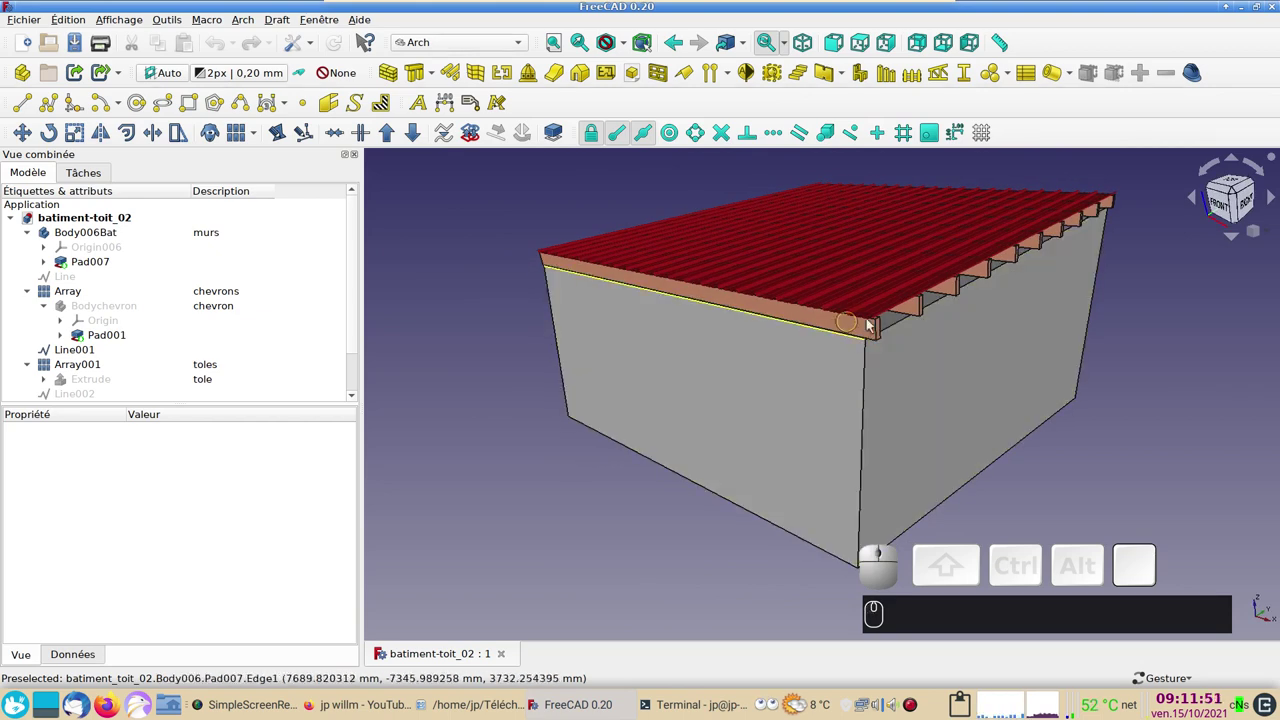
Step: Orbit along the roof edge of batiment-toit_02, then close its document
{"action": "left_click_drag", "start_coordinate": [702, 349], "coordinate": [591, 284]}
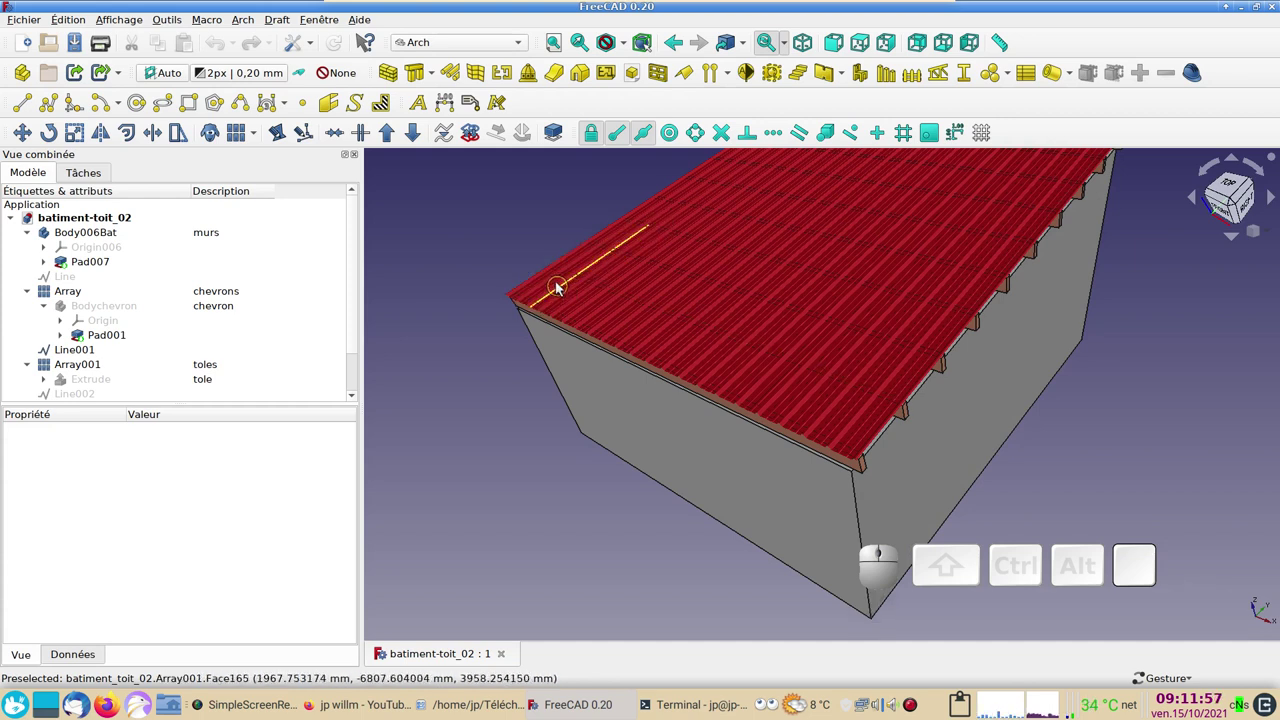
{"action": "scroll", "scroll_direction": "down", "scroll_amount": 3}
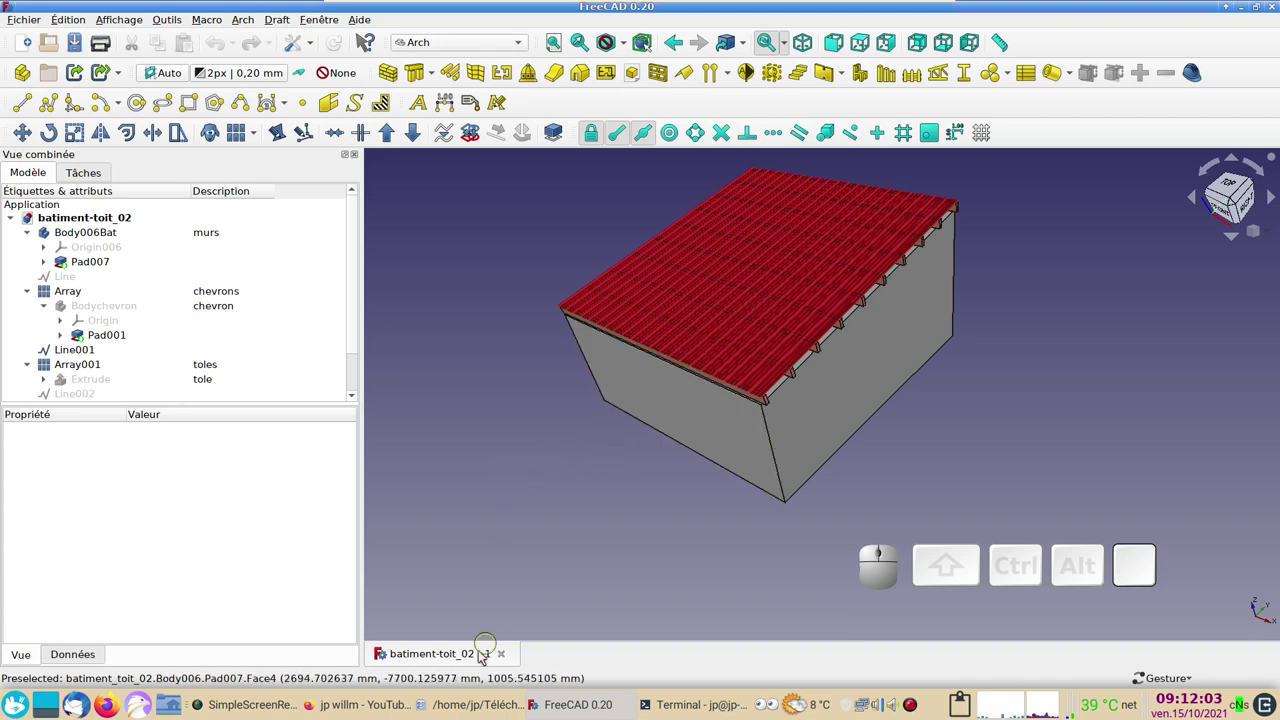
{"action": "left_click", "coordinate": [508, 660]}
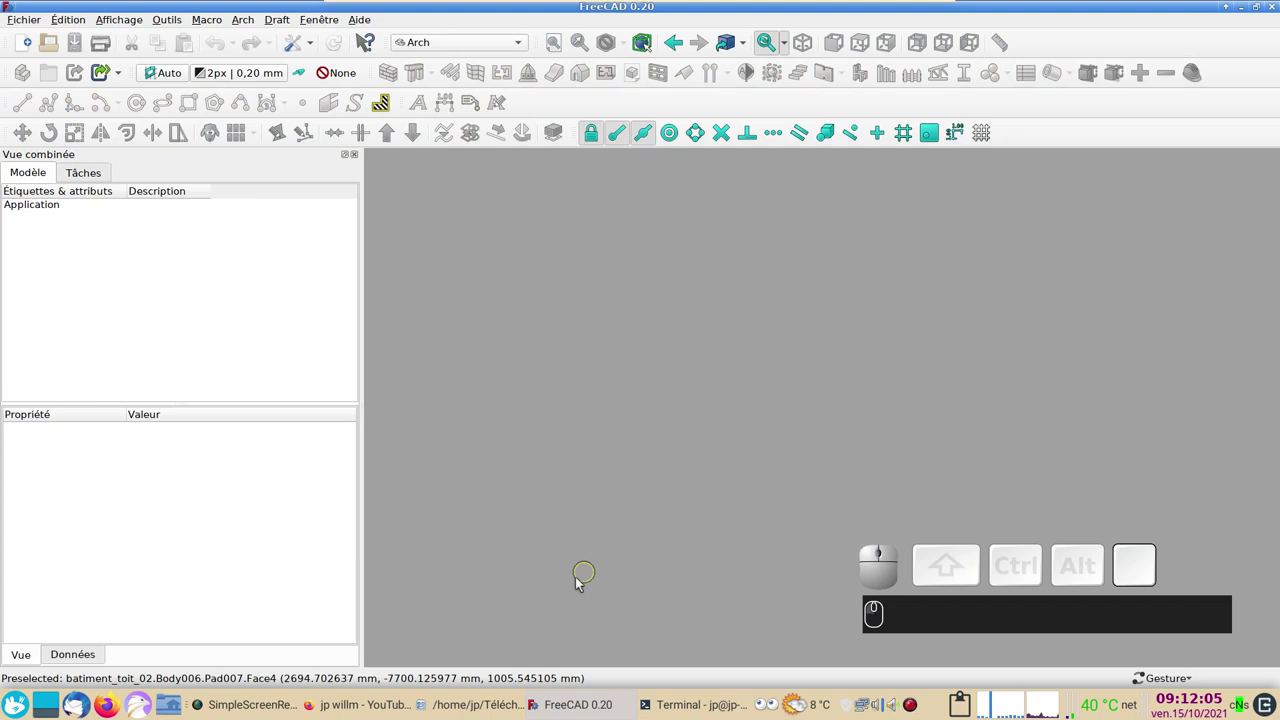
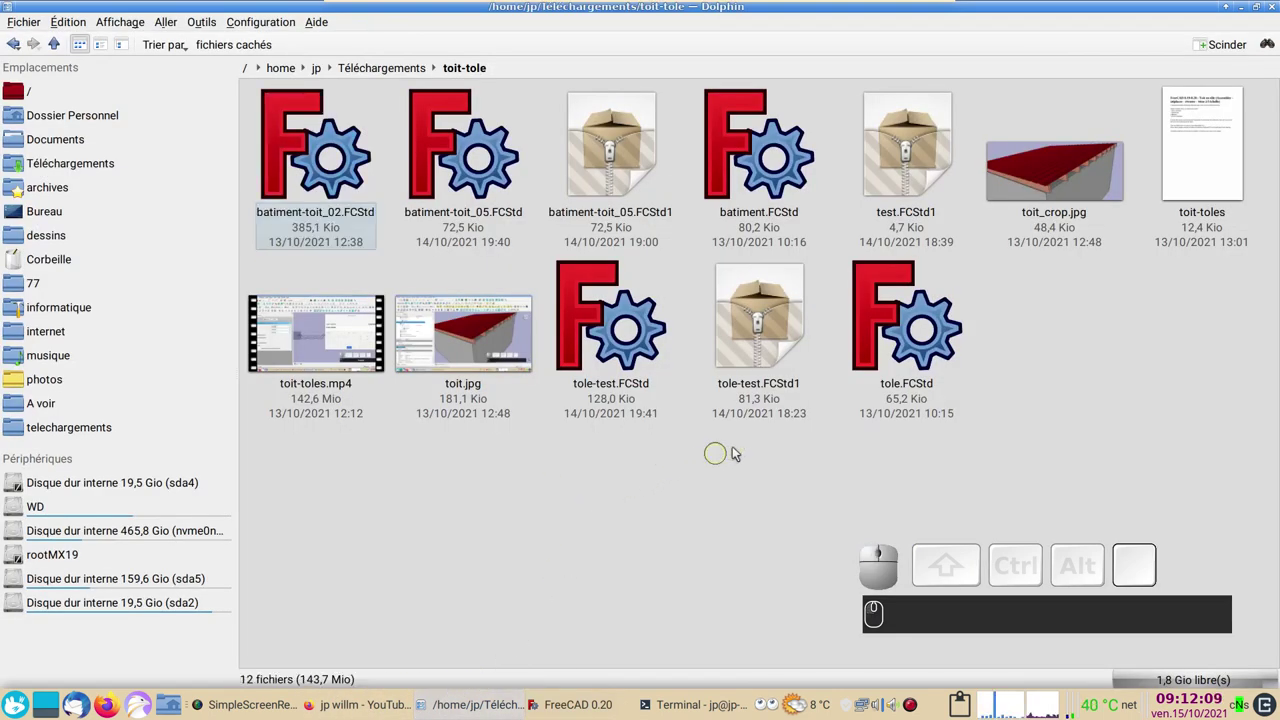
Step: Open tole.FCStd and view the sheet from the top in orthographic projection
{"action": "left_click_drag", "start_coordinate": [918, 342], "coordinate": [609, 384]}
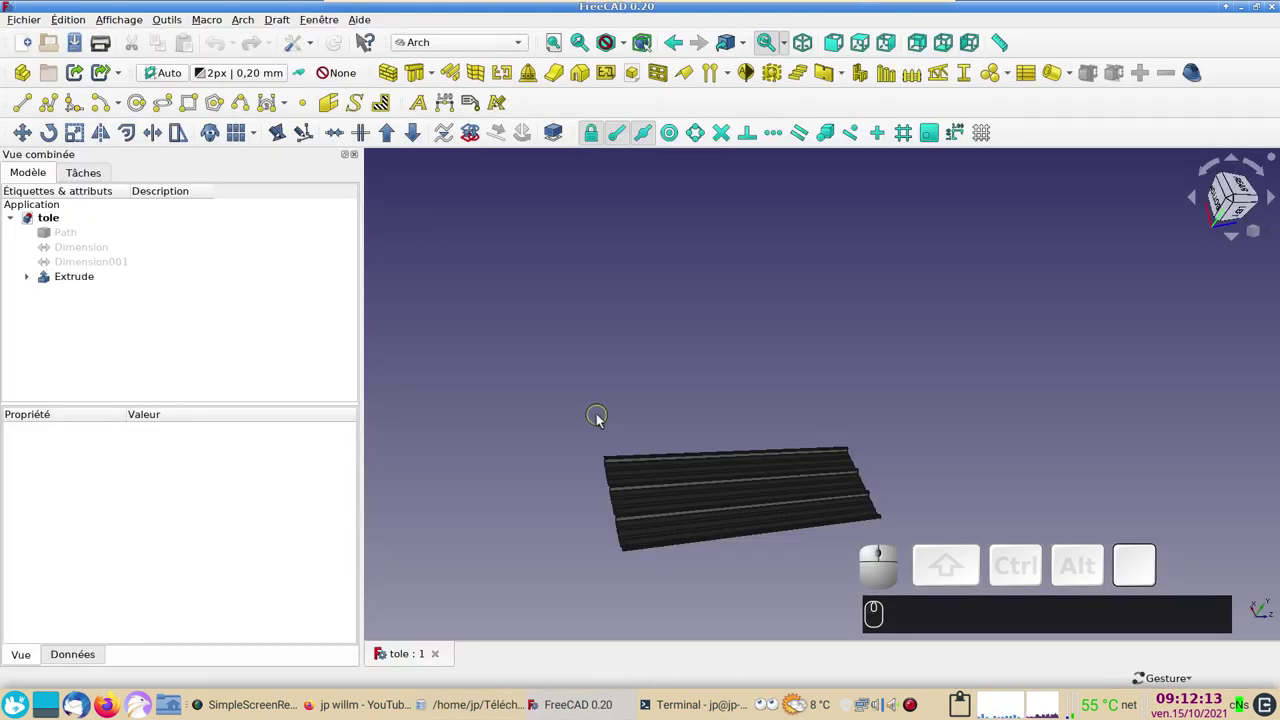
{"action": "key", "text": "KP_2"}
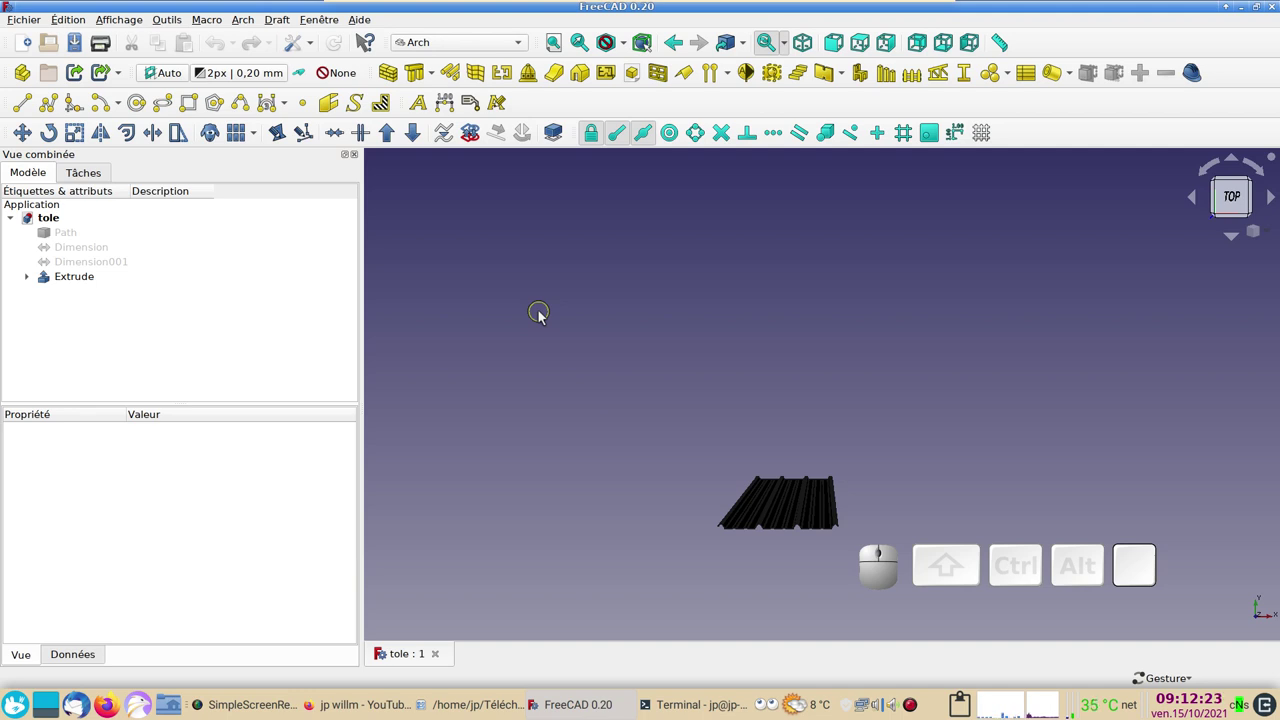
{"action": "type", "text": "vo"}
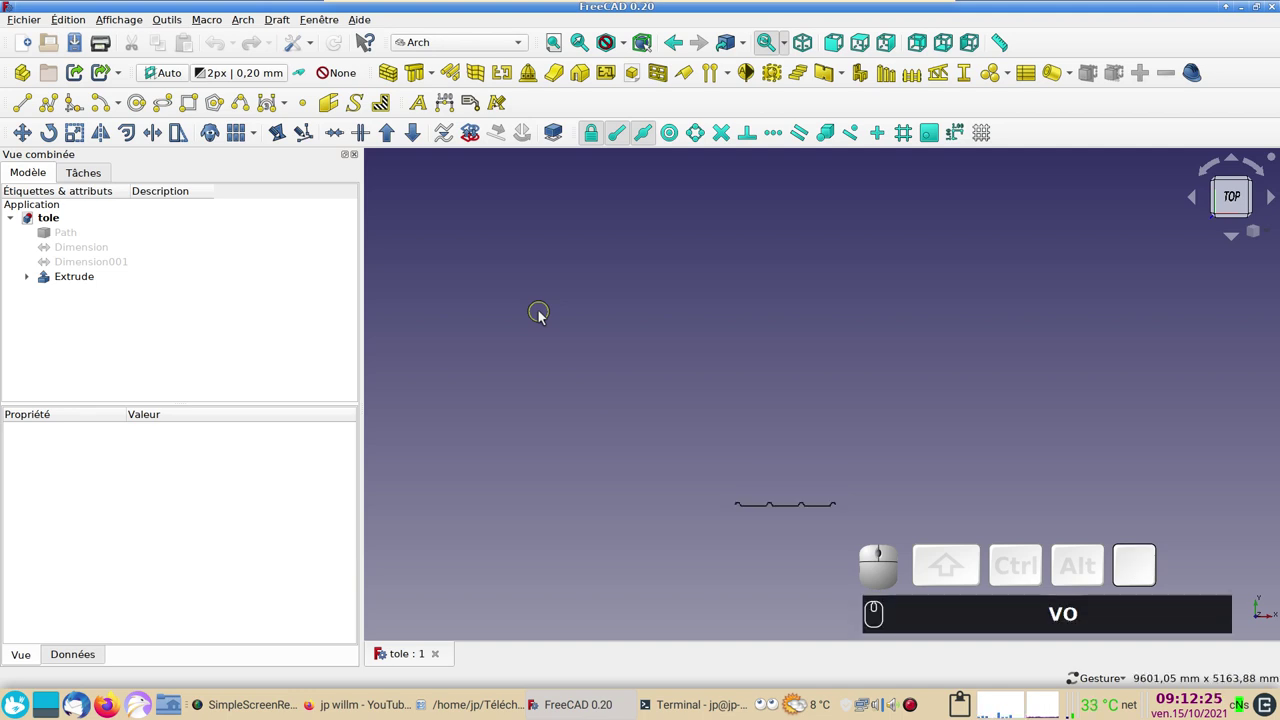
{"action": "scroll", "scroll_direction": "up", "scroll_amount": 3}
{"action": "left_click_drag", "start_coordinate": [705, 441], "coordinate": [520, 224]}
Step: Use the Affichage menu, then pan and zoom until the corrugated profile is centred
{"action": "left_click", "coordinate": [121, 26]}
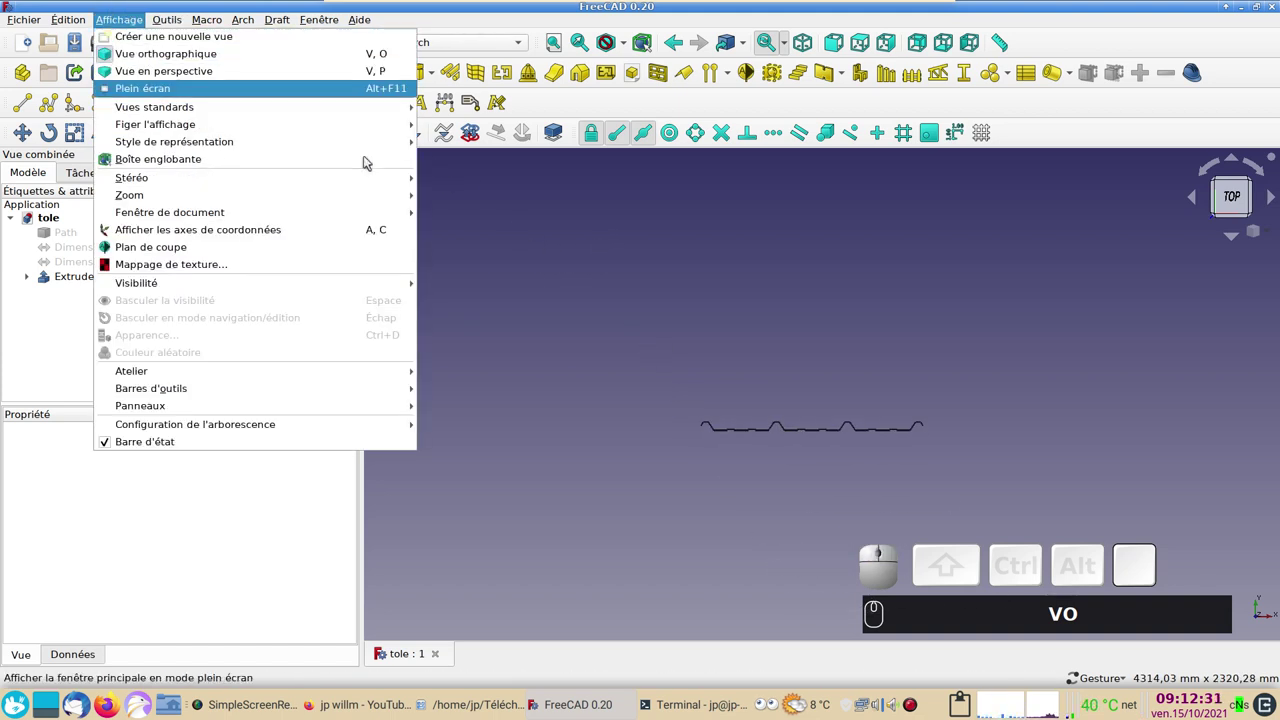
{"action": "right_click", "coordinate": [998, 192]}
{"action": "scroll", "scroll_direction": "up", "scroll_amount": 3}
{"action": "left_click_drag", "start_coordinate": [834, 369], "coordinate": [749, 367]}
{"action": "scroll", "scroll_direction": "up", "scroll_amount": 3}
{"action": "left_click_drag", "start_coordinate": [750, 365], "coordinate": [753, 334]}
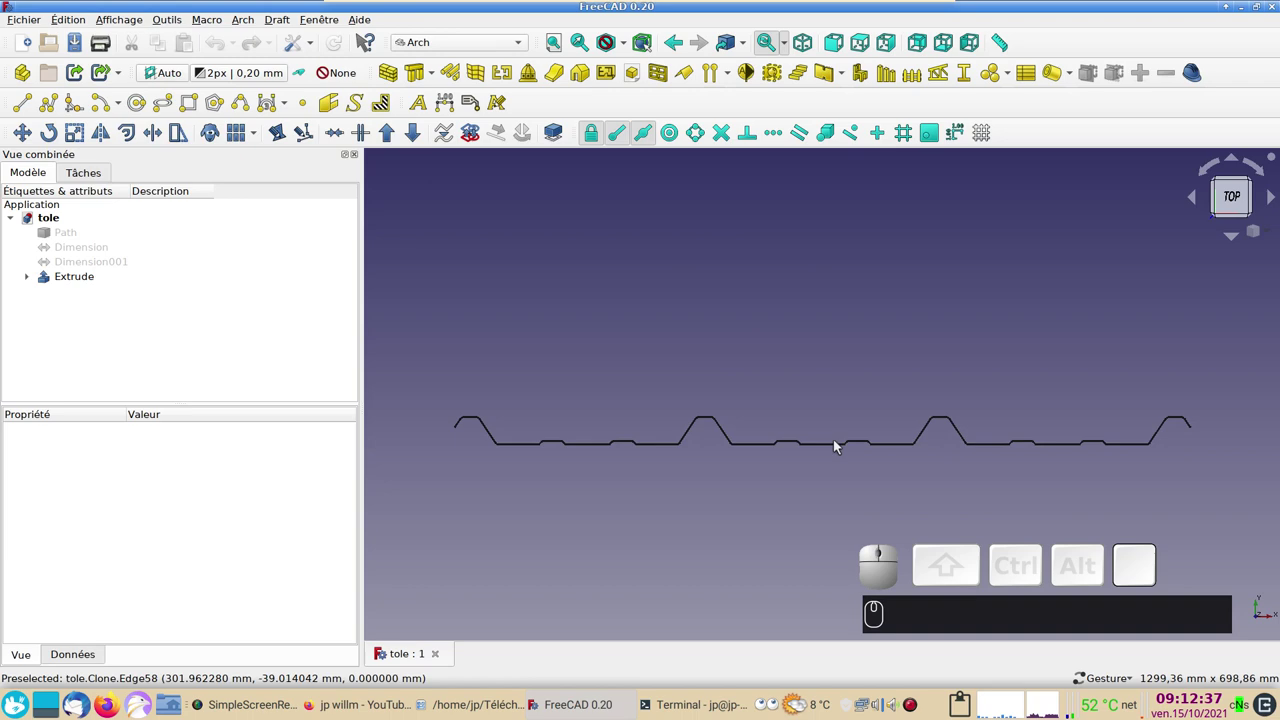
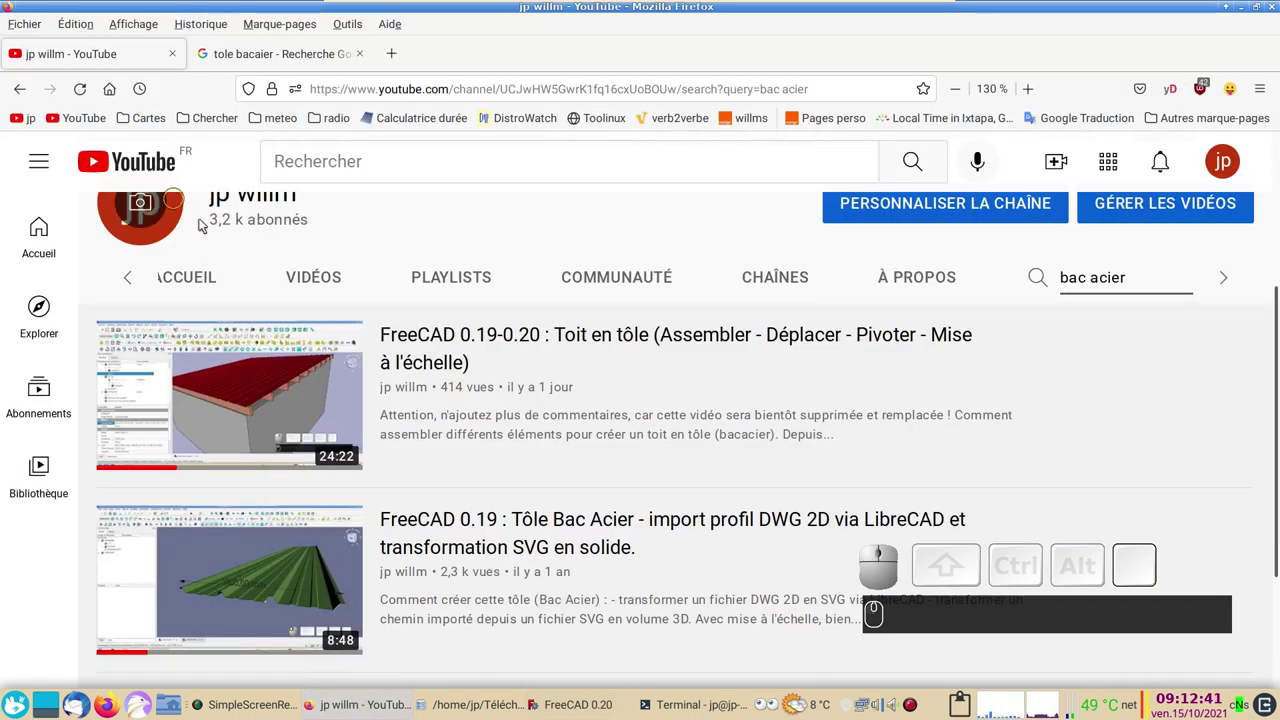
Step: Scroll the YouTube channel's 'bac acier' search results listing the sheet-roof videos
{"action": "scroll", "scroll_direction": "up", "scroll_amount": 3}
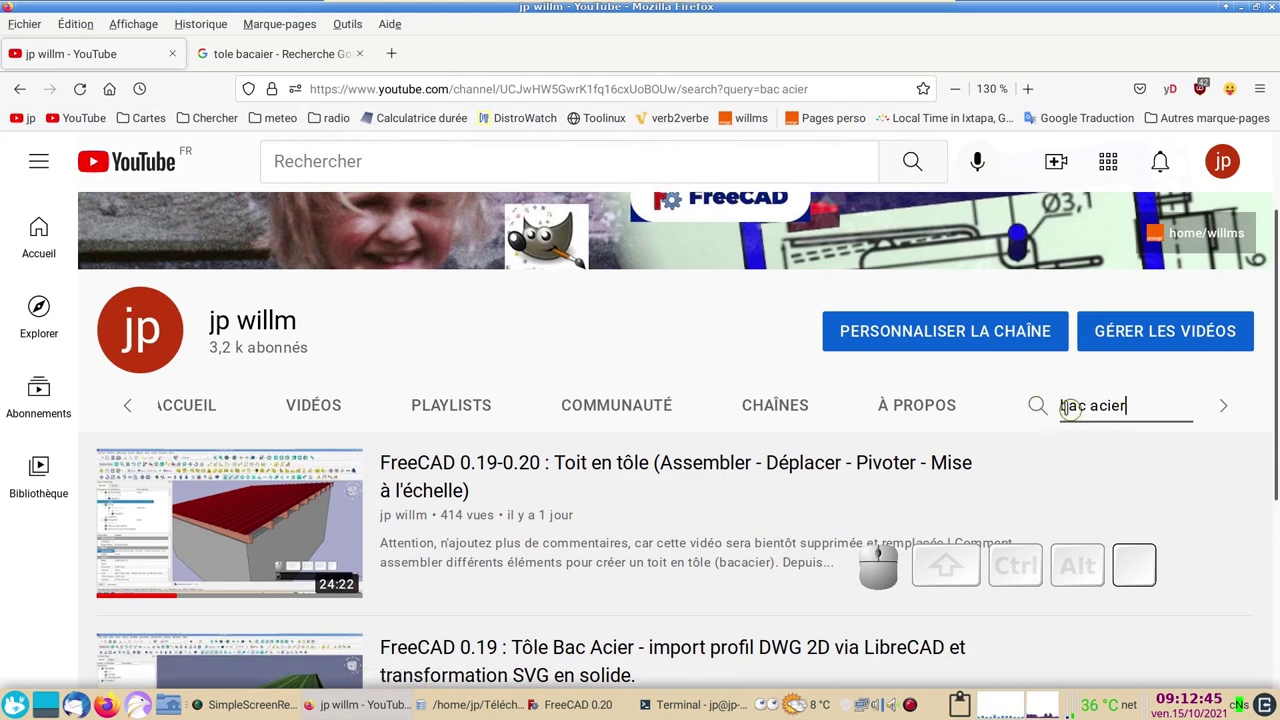
{"action": "scroll", "scroll_direction": "down", "scroll_amount": 3}
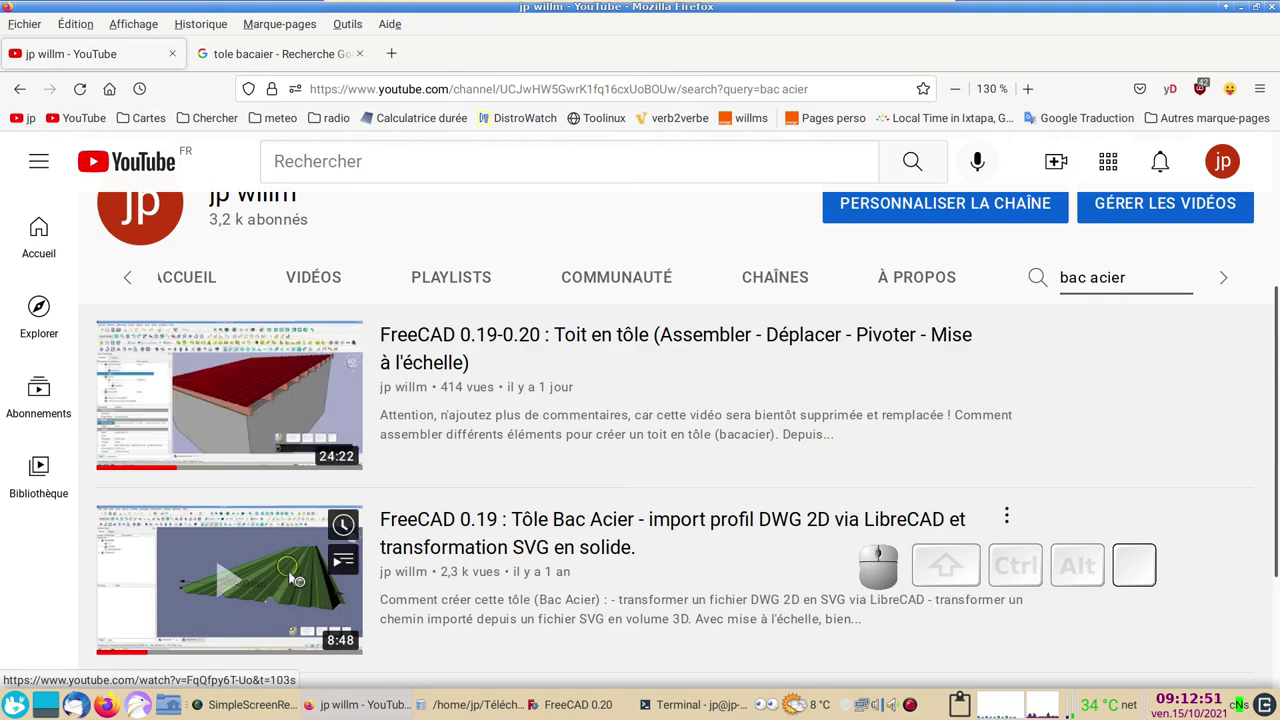
Step: Return to the tole document, expand Extrude and hide the extruded solid
{"action": "left_click", "coordinate": [556, 702]}
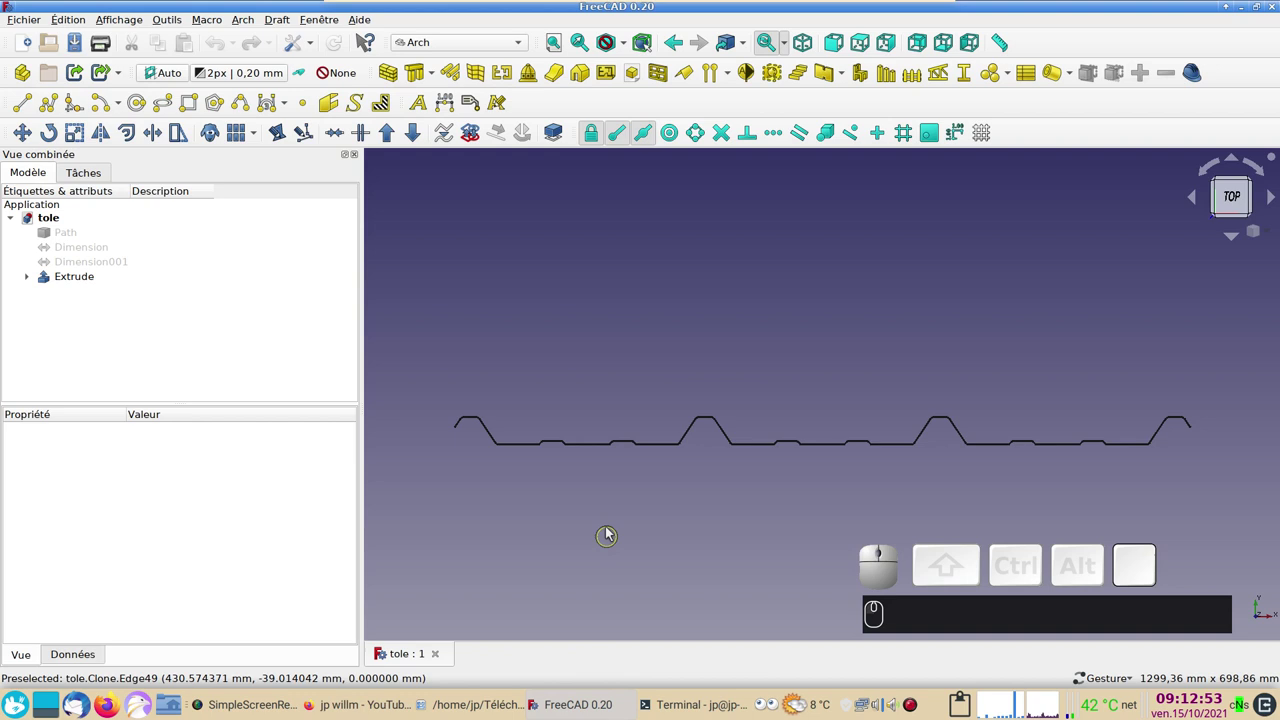
{"action": "left_click", "coordinate": [31, 279]}
{"action": "left_click", "coordinate": [742, 360]}
{"action": "left_click", "coordinate": [102, 279]}
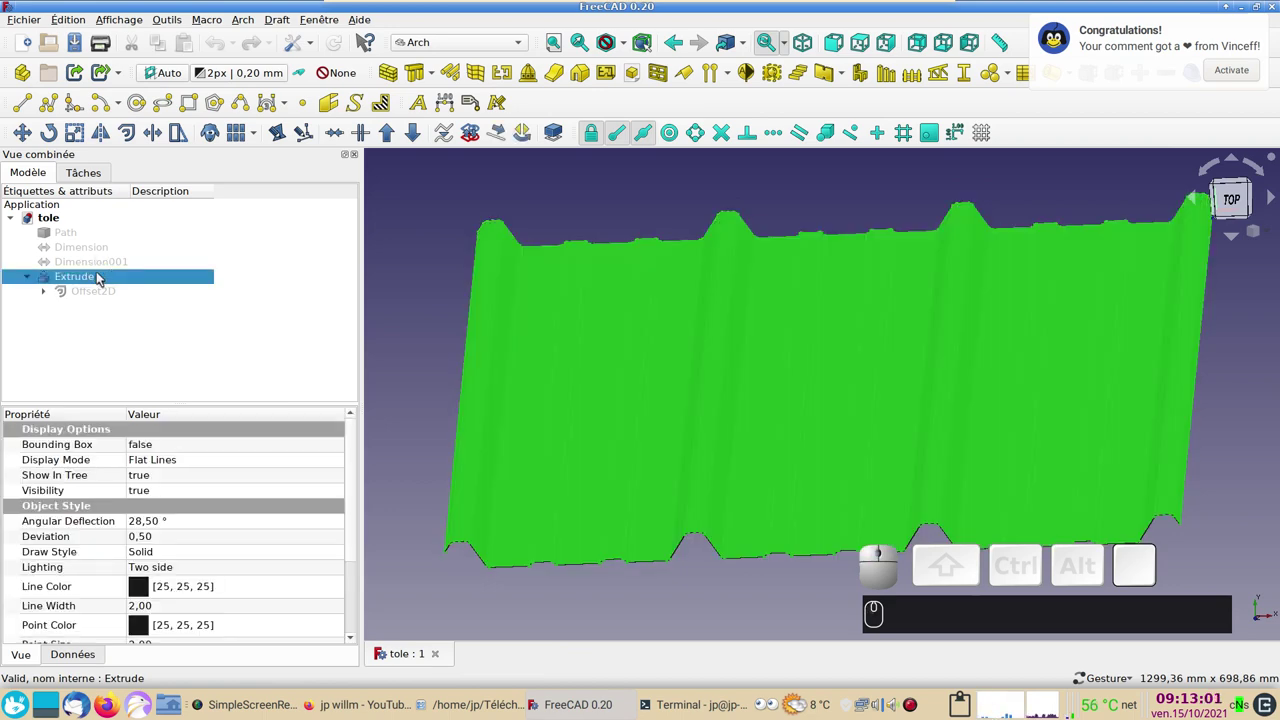
{"action": "key", "text": "space"}
Step: Show the Offset2D profile and reveal Path001 beneath it in the tree
{"action": "left_click", "coordinate": [101, 278]}
{"action": "left_click", "coordinate": [80, 292]}
{"action": "key", "text": "space"}
{"action": "left_click", "coordinate": [51, 297]}
{"action": "left_click", "coordinate": [112, 312]}
{"action": "key", "text": "space"}
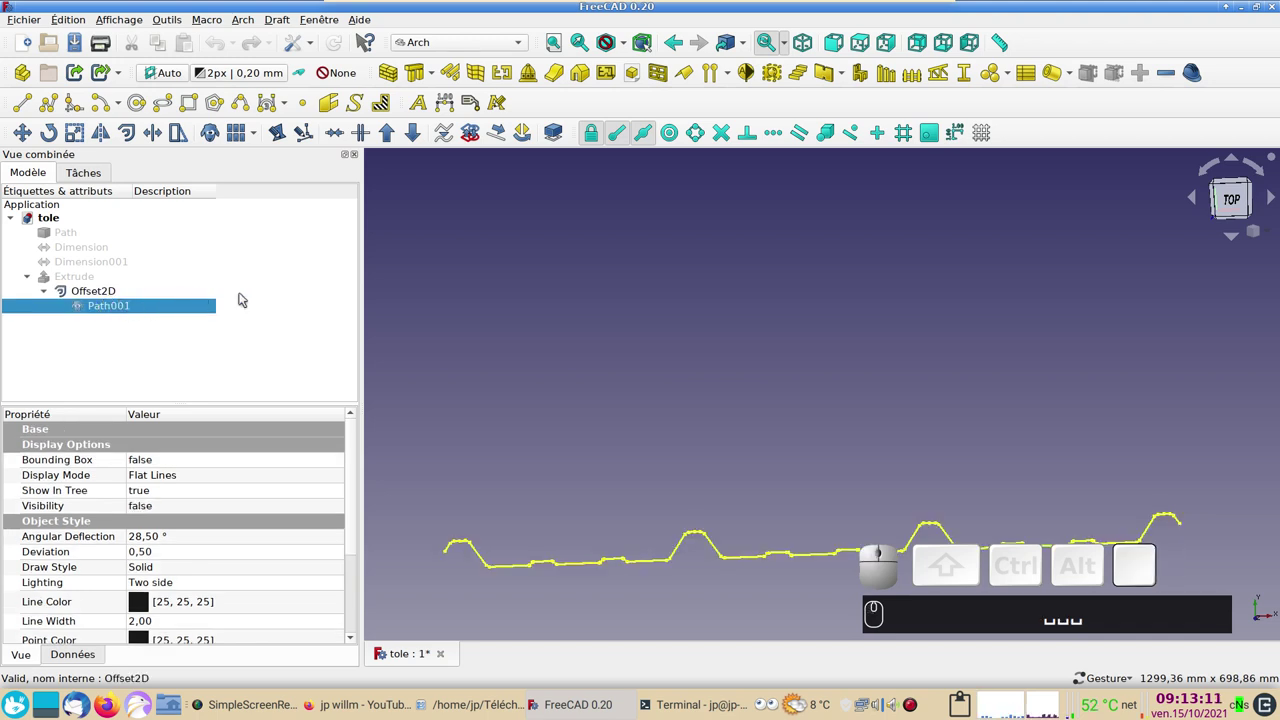
Step: Switch between front and top views and fit the full corrugated profile centred on screen
{"action": "type", "text": "(1)"}
{"action": "key", "text": "KP_1"}
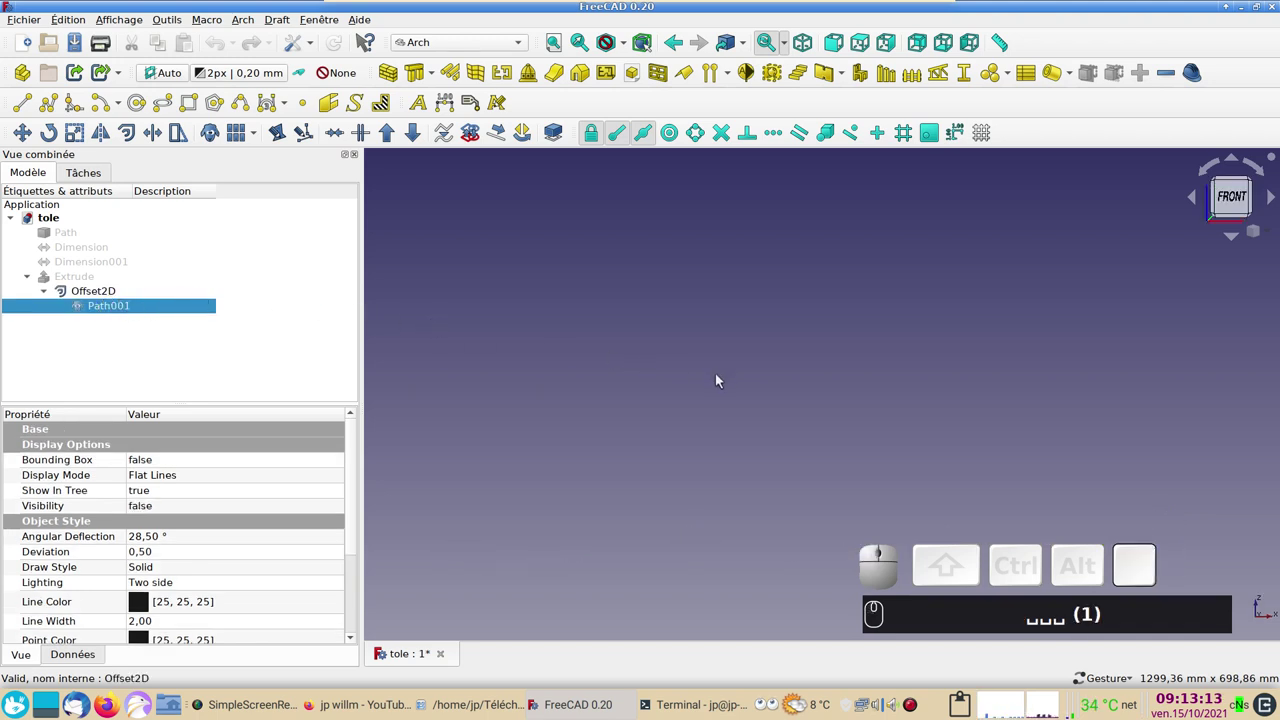
{"action": "type", "text": "(2)"}
{"action": "key", "text": "KP_2"}
{"action": "left_click_drag", "start_coordinate": [688, 397], "coordinate": [705, 341]}
{"action": "type", "text": "␣␣␣ (1) (2)"}
{"action": "scroll", "scroll_direction": "up", "scroll_amount": 3}
{"action": "scroll", "scroll_direction": "down", "scroll_amount": 3}
{"action": "left_click_drag", "start_coordinate": [551, 334], "coordinate": [651, 375]}
{"action": "scroll", "scroll_direction": "up", "scroll_amount": 3}
{"action": "scroll", "scroll_direction": "down", "scroll_amount": 3}
{"action": "left_click_drag", "start_coordinate": [776, 348], "coordinate": [652, 341]}
{"action": "scroll", "scroll_direction": "down", "scroll_amount": 3}
{"action": "right_click", "coordinate": [680, 336]}
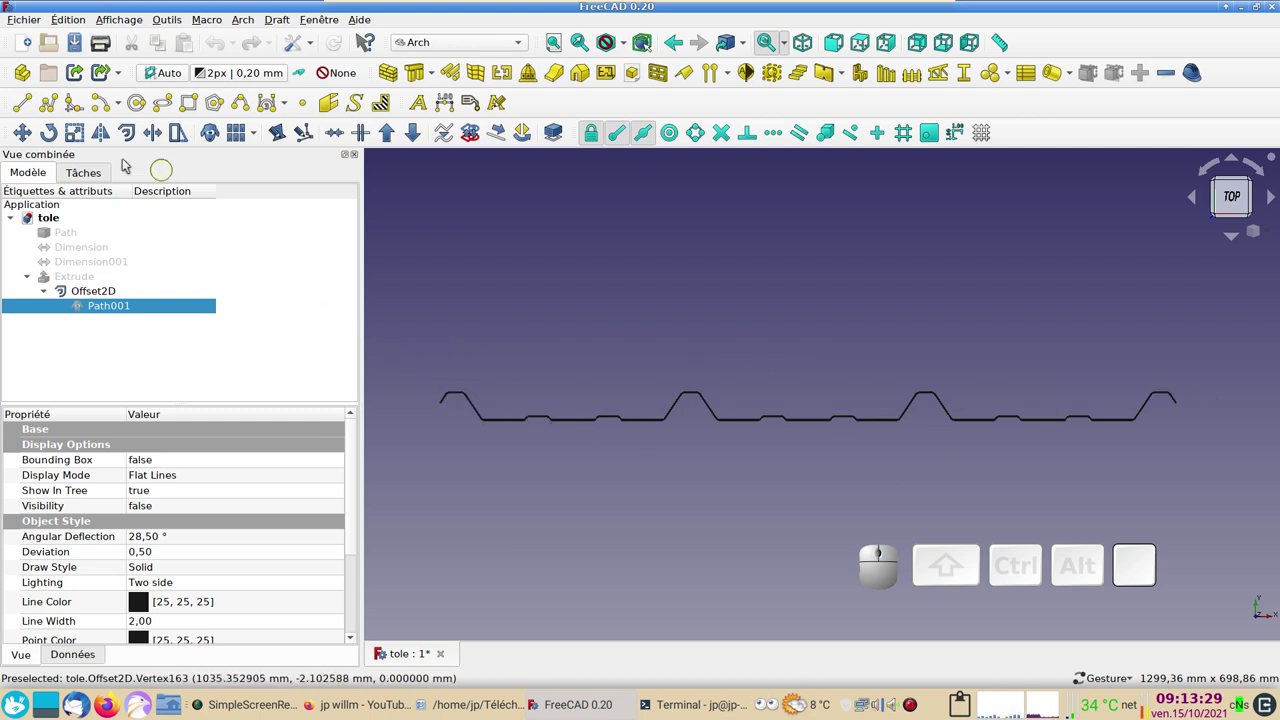
Step: Start a Draft Line on the profile, then abandon this first attempt with Fermer
{"action": "left_click", "coordinate": [30, 107]}
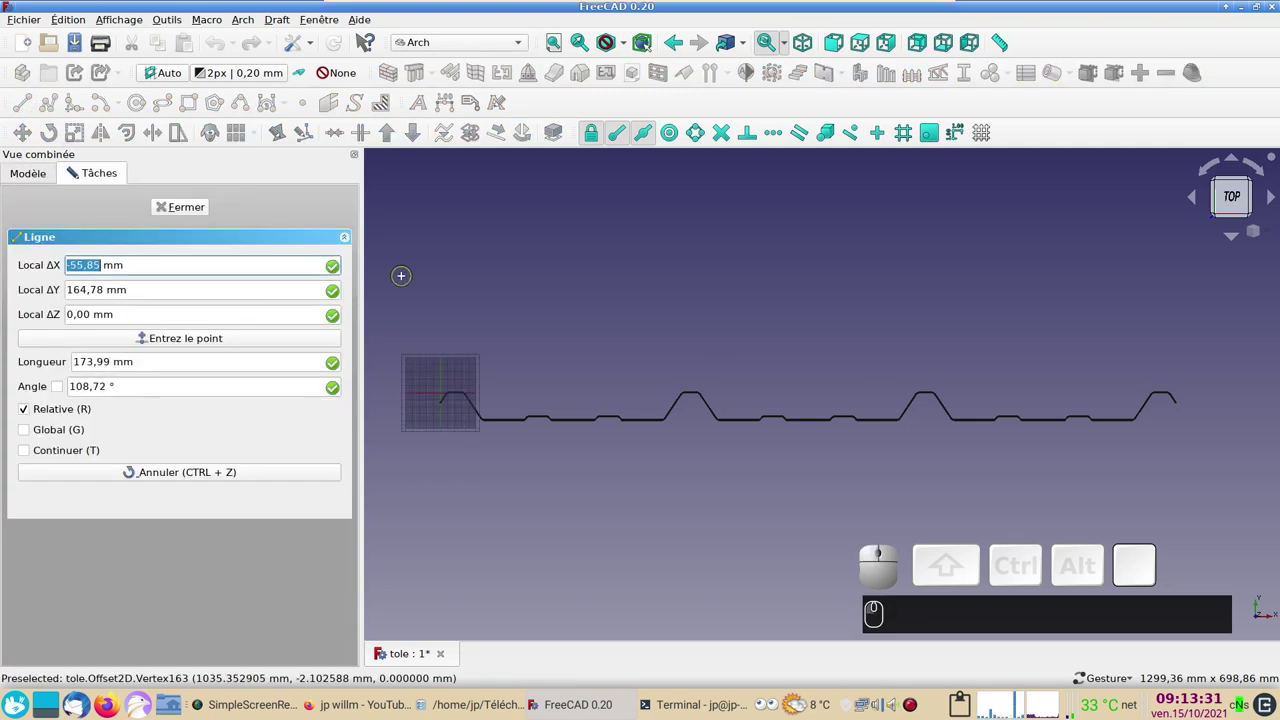
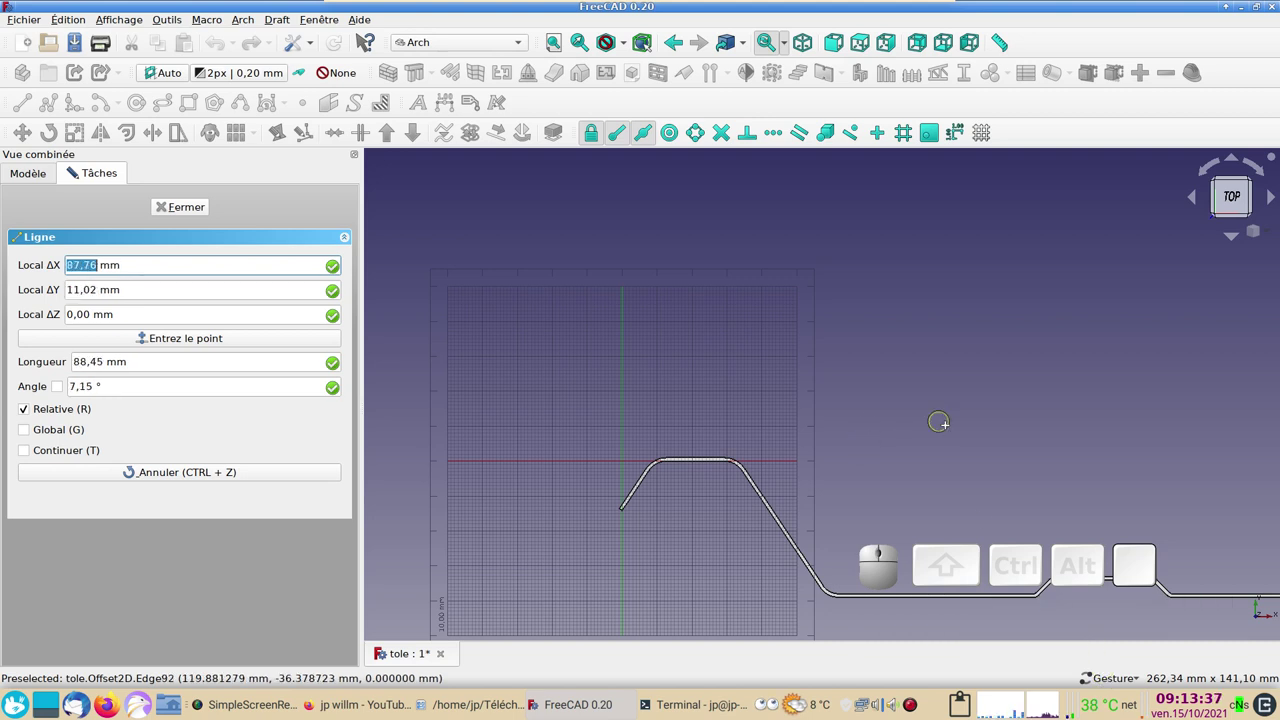
{"action": "left_click", "coordinate": [1121, 680]}
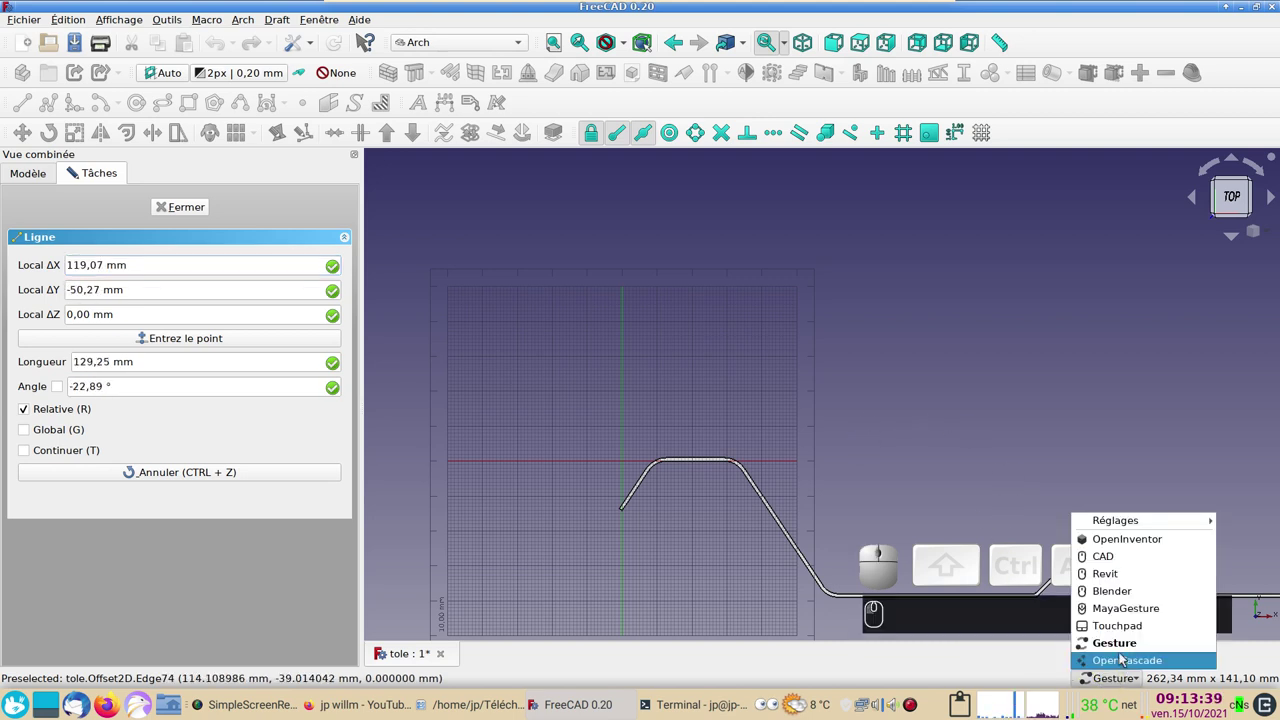
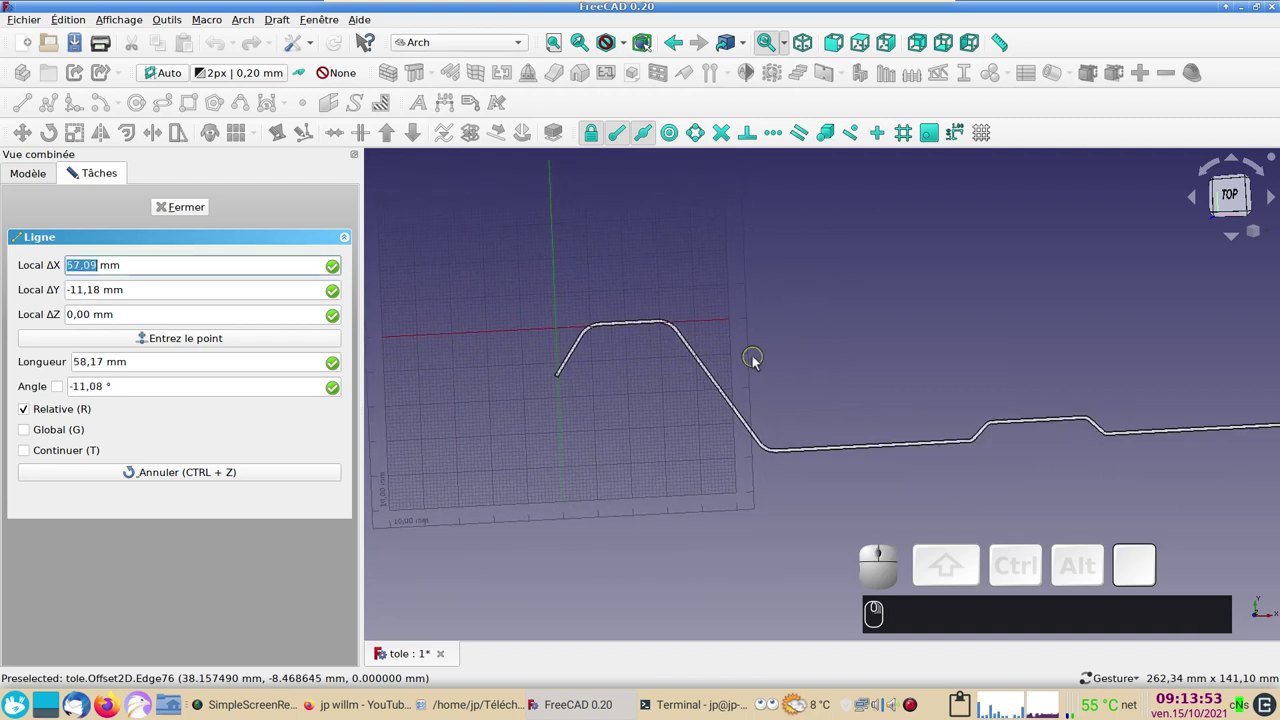
{"action": "key", "text": "KP_1"}
{"action": "key", "text": "KP_2"}
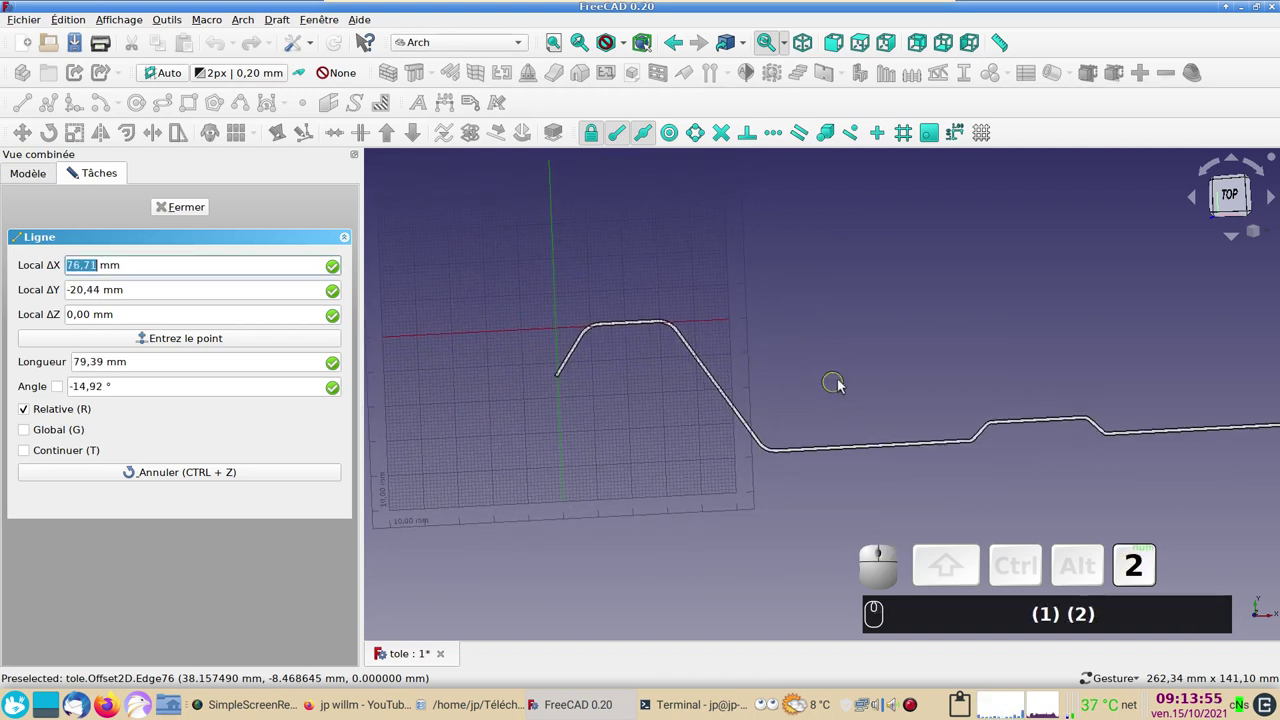
{"action": "left_click", "coordinate": [849, 381]}
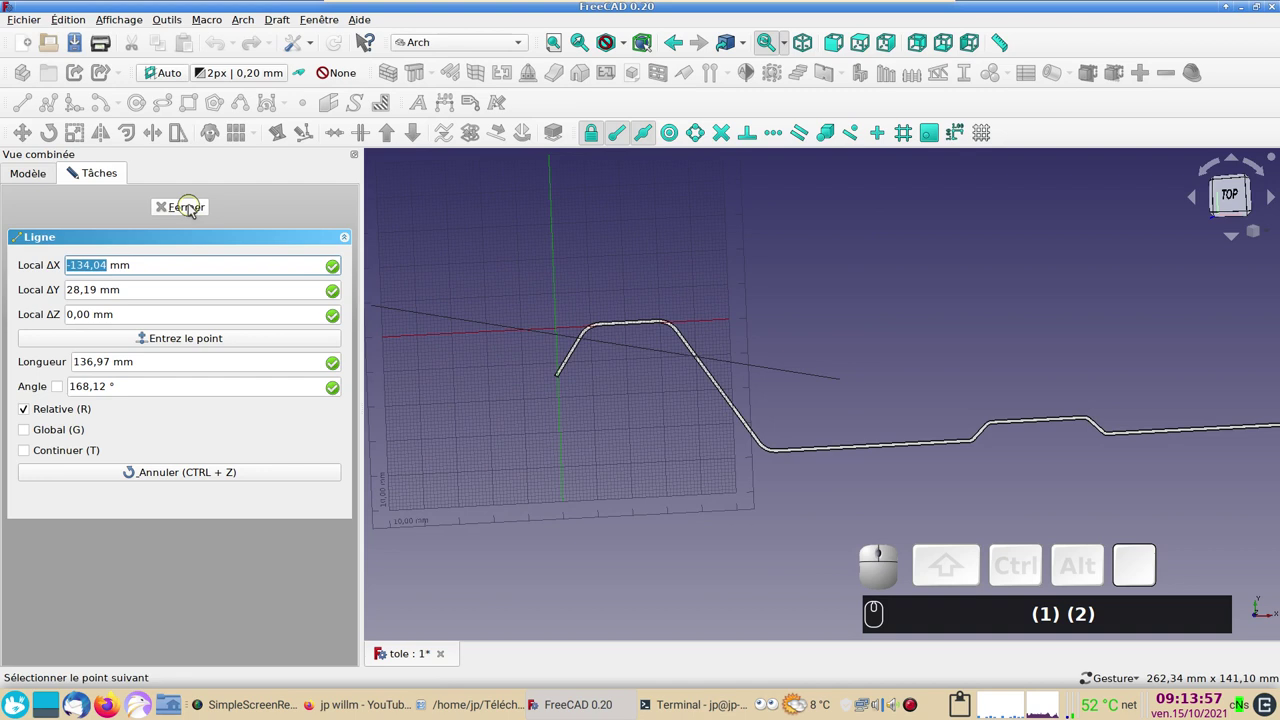
{"action": "left_click", "coordinate": [192, 210]}
Step: Select Offset2D in top view and begin a new Draft Line along the ridge top
{"action": "key", "text": "KP_2"}
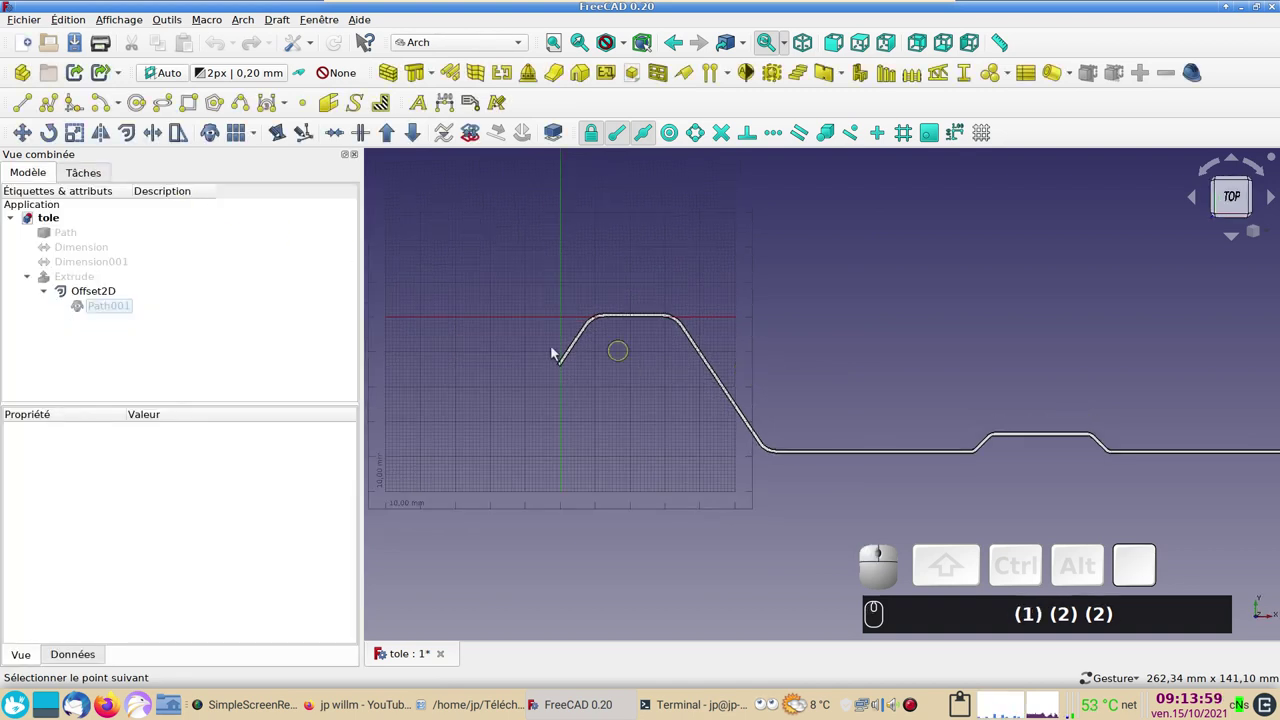
{"action": "left_click", "coordinate": [107, 295]}
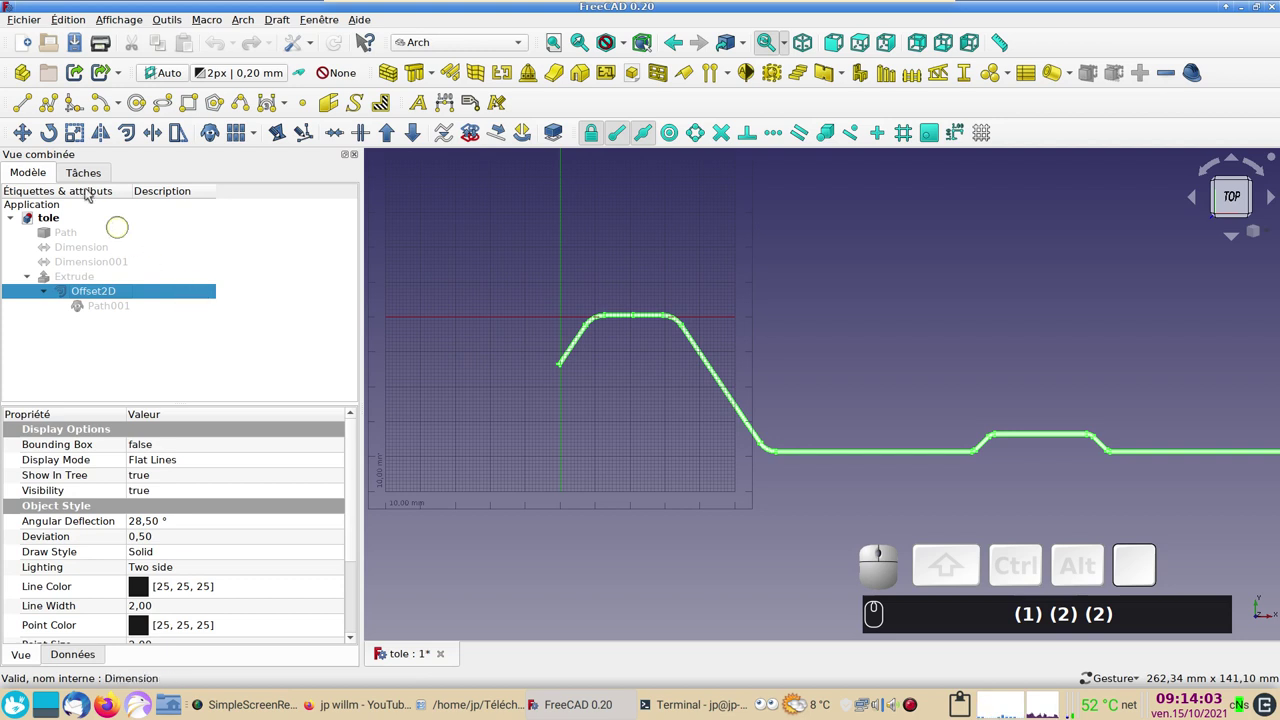
{"action": "left_click", "coordinate": [26, 114]}
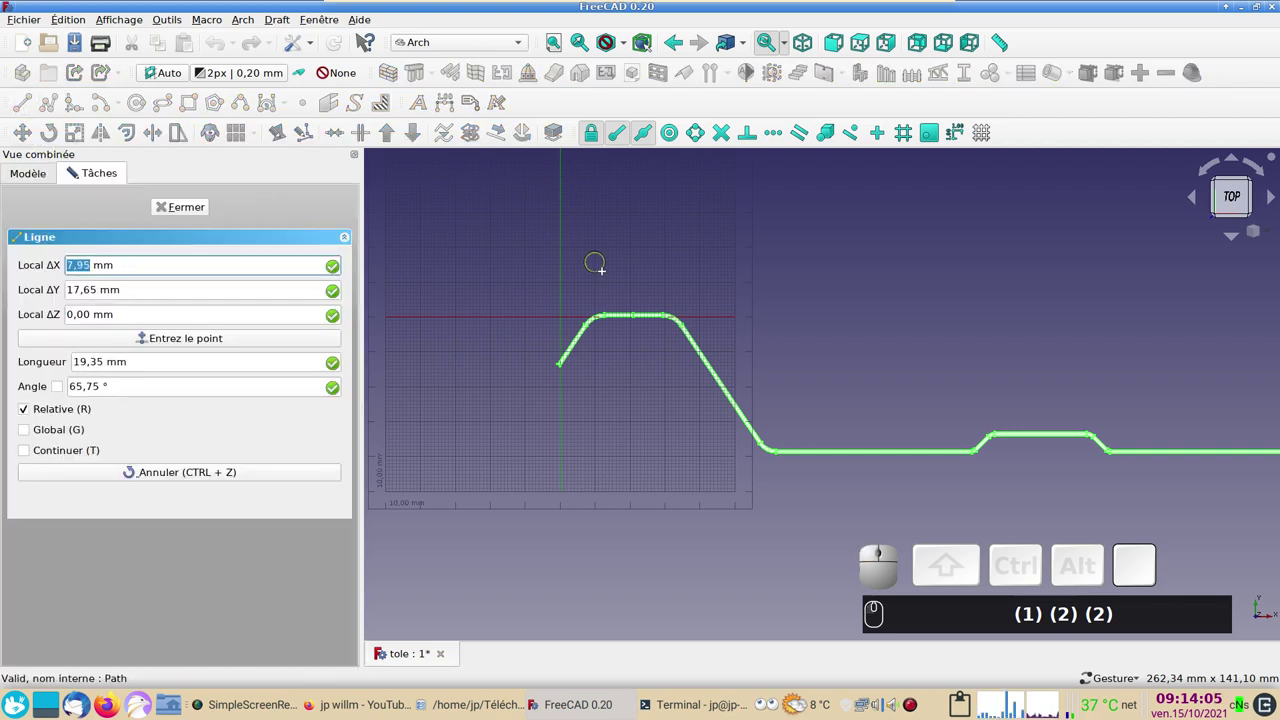
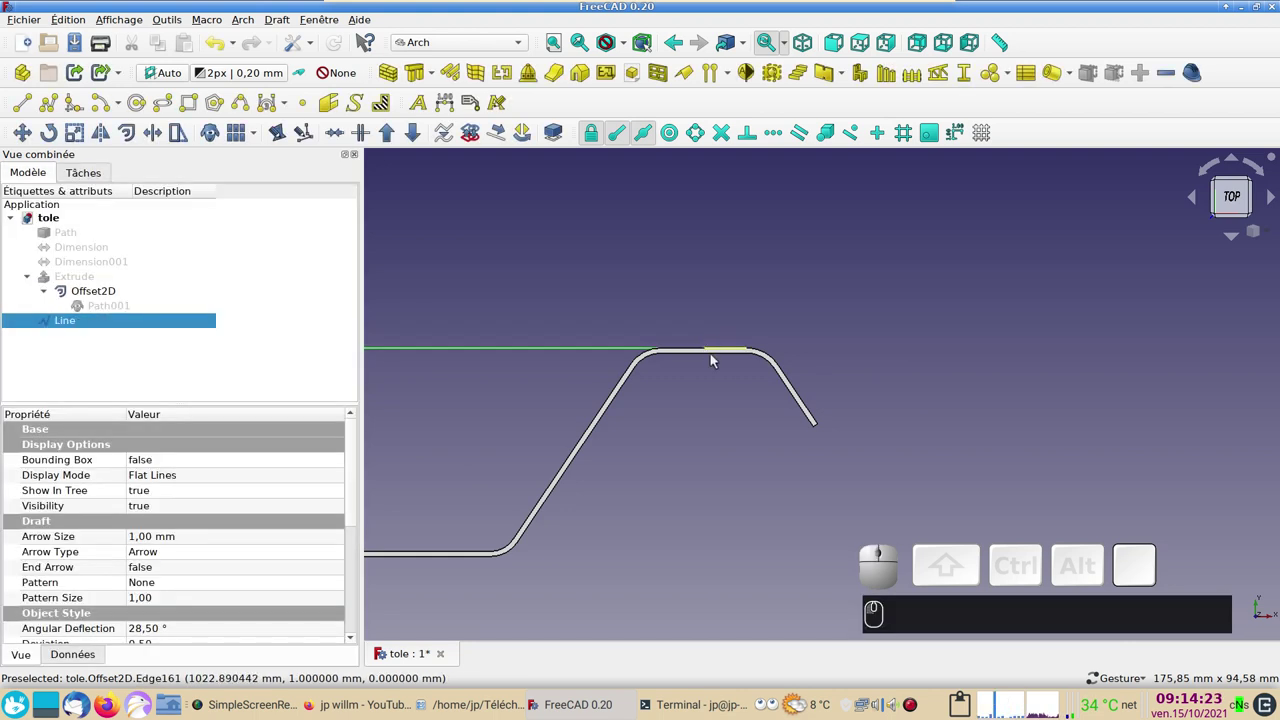
Step: Inspect the Line's data properties and pull back to see the whole profile
{"action": "left_click", "coordinate": [165, 320]}
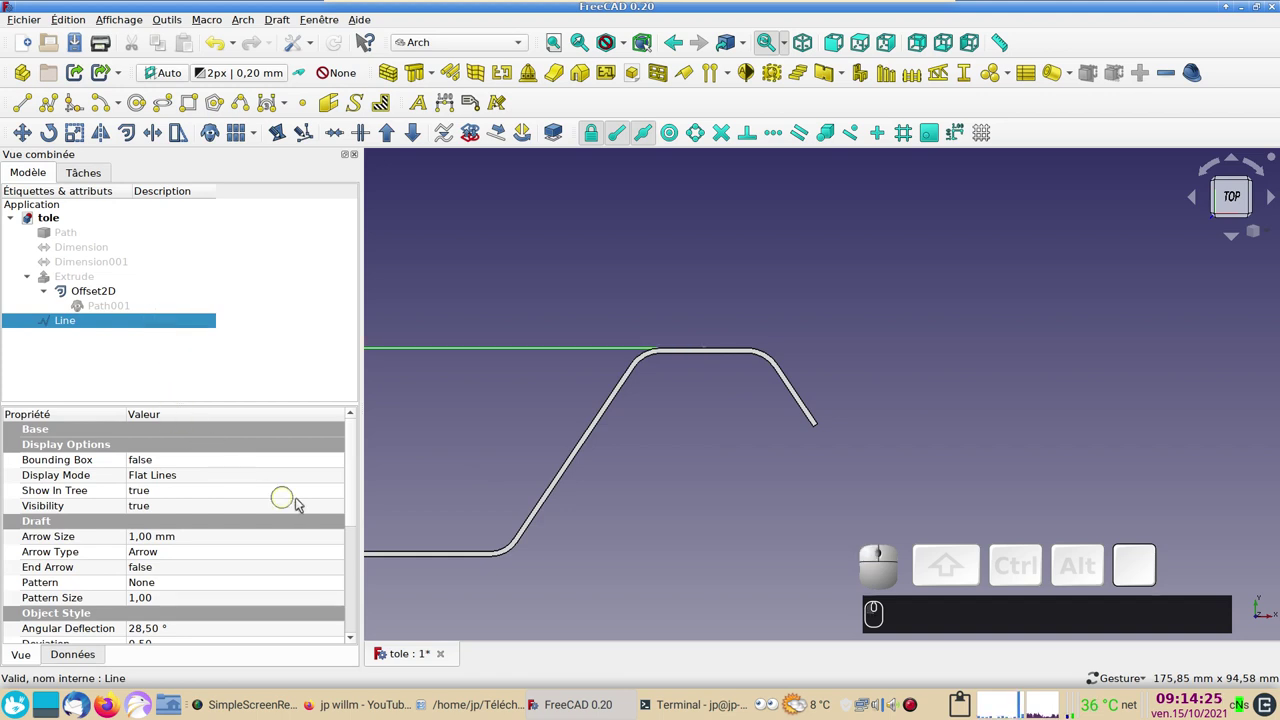
{"action": "left_click_drag", "start_coordinate": [354, 486], "coordinate": [280, 598]}
{"action": "left_click", "coordinate": [74, 656]}
{"action": "scroll", "scroll_direction": "down", "scroll_amount": 3}
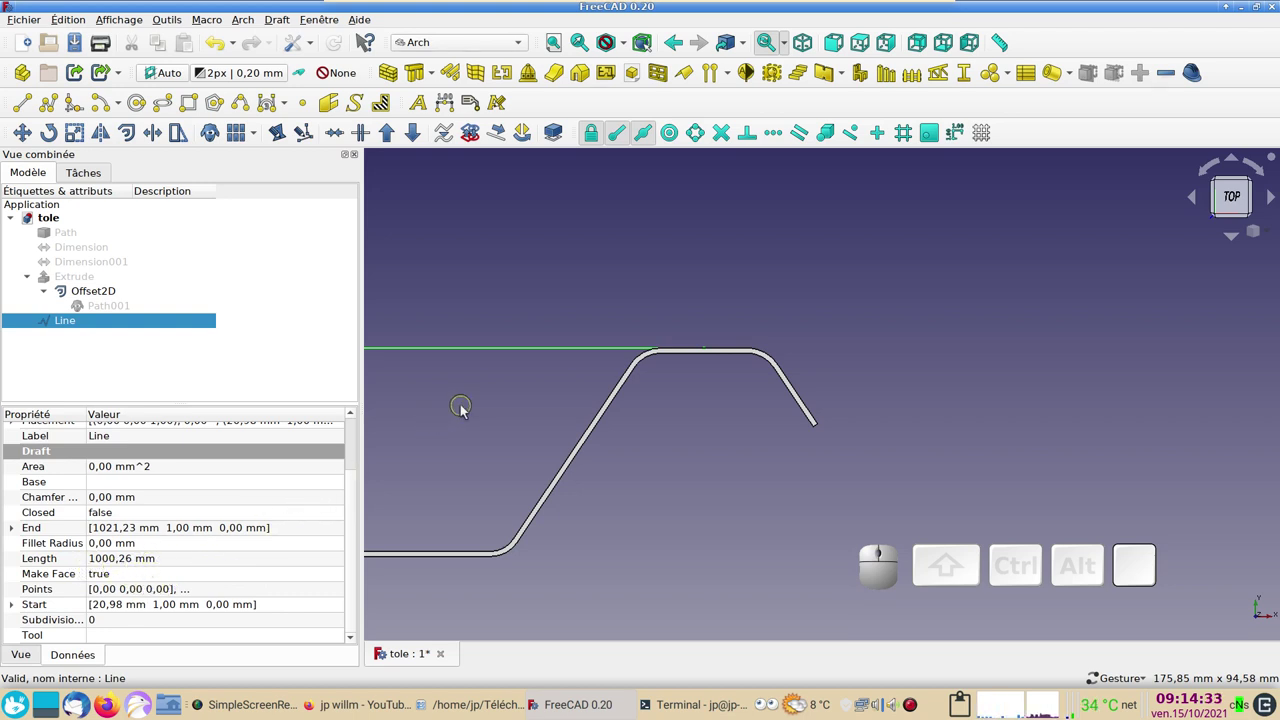
{"action": "scroll", "scroll_direction": "down", "scroll_amount": 3}
{"action": "right_click", "coordinate": [534, 319]}
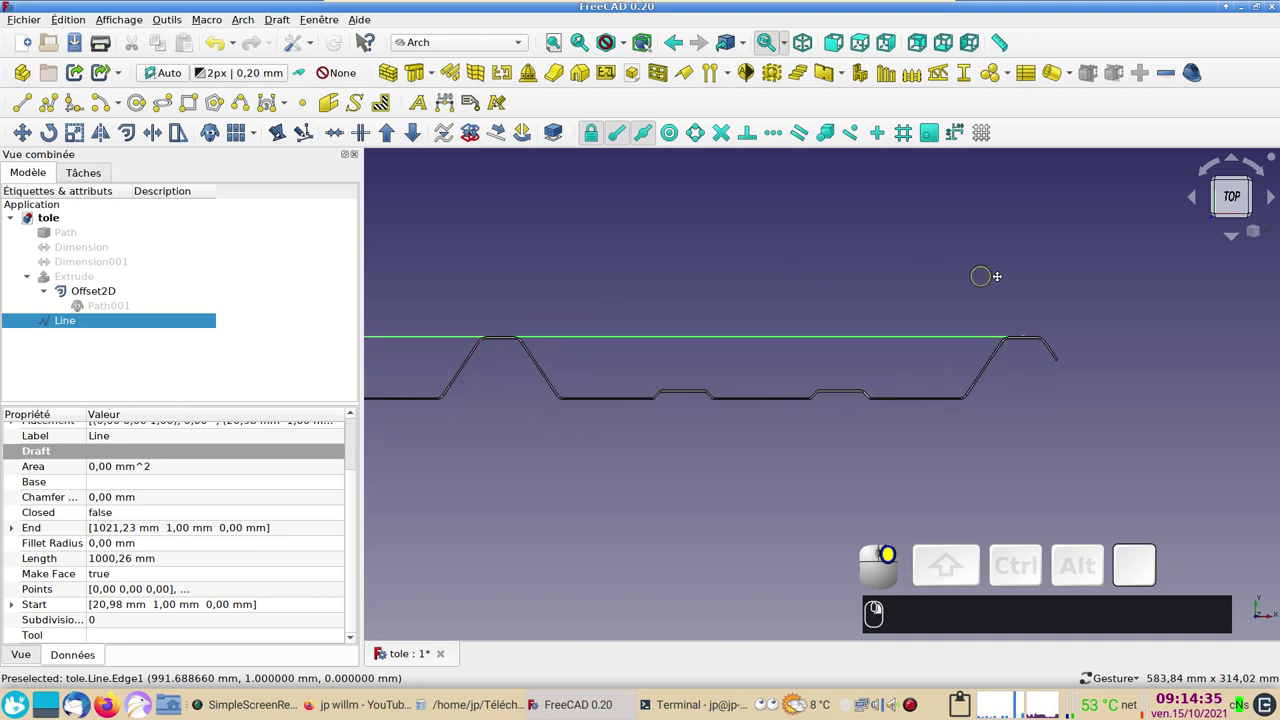
{"action": "scroll", "scroll_direction": "down", "scroll_amount": 3}
{"action": "left_click_drag", "start_coordinate": [574, 521], "coordinate": [773, 517]}
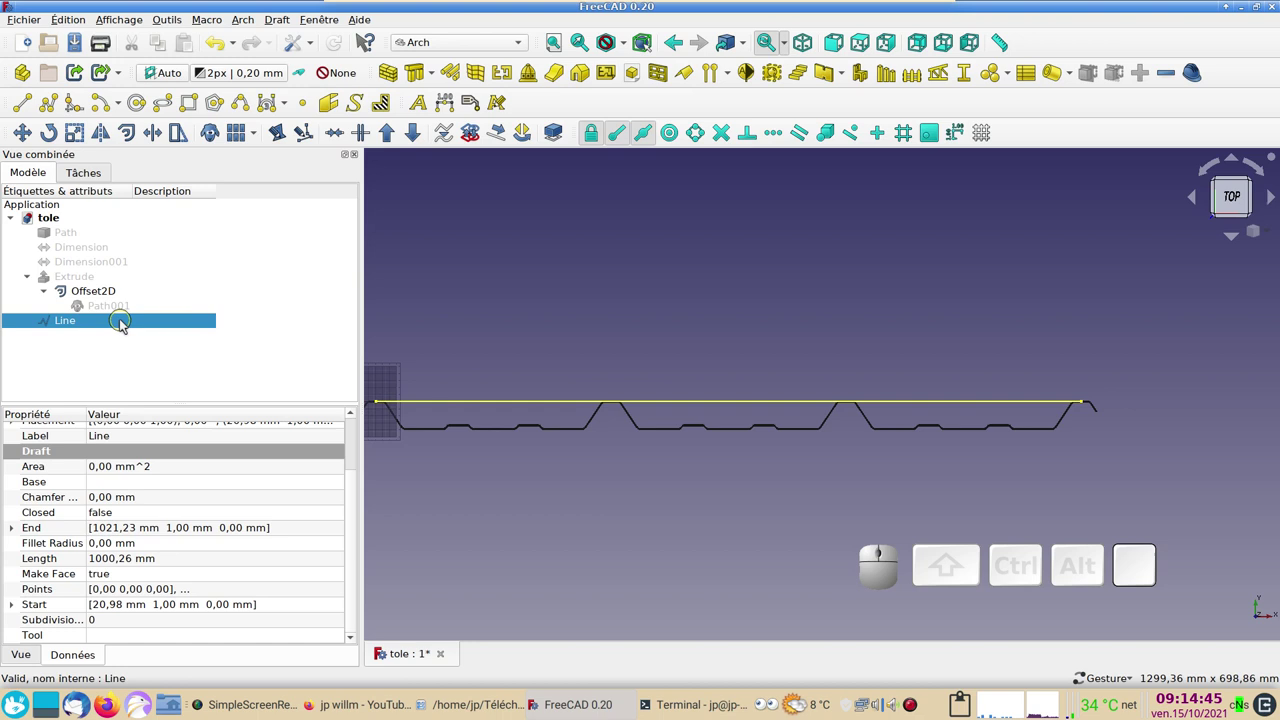
Step: Hide the straight helper Line and select the Offset2D profile
{"action": "left_click", "coordinate": [124, 325]}
{"action": "key", "text": "space"}
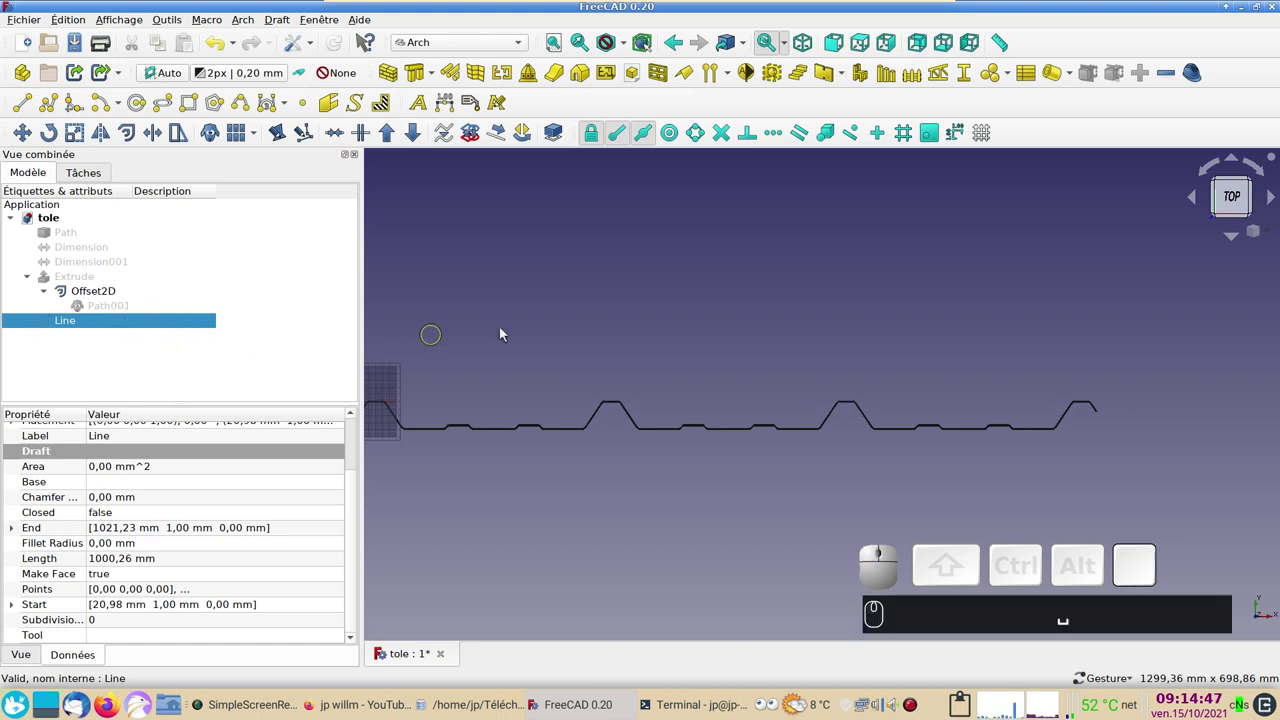
{"action": "scroll", "scroll_direction": "down", "scroll_amount": 3}
{"action": "right_click", "coordinate": [560, 316]}
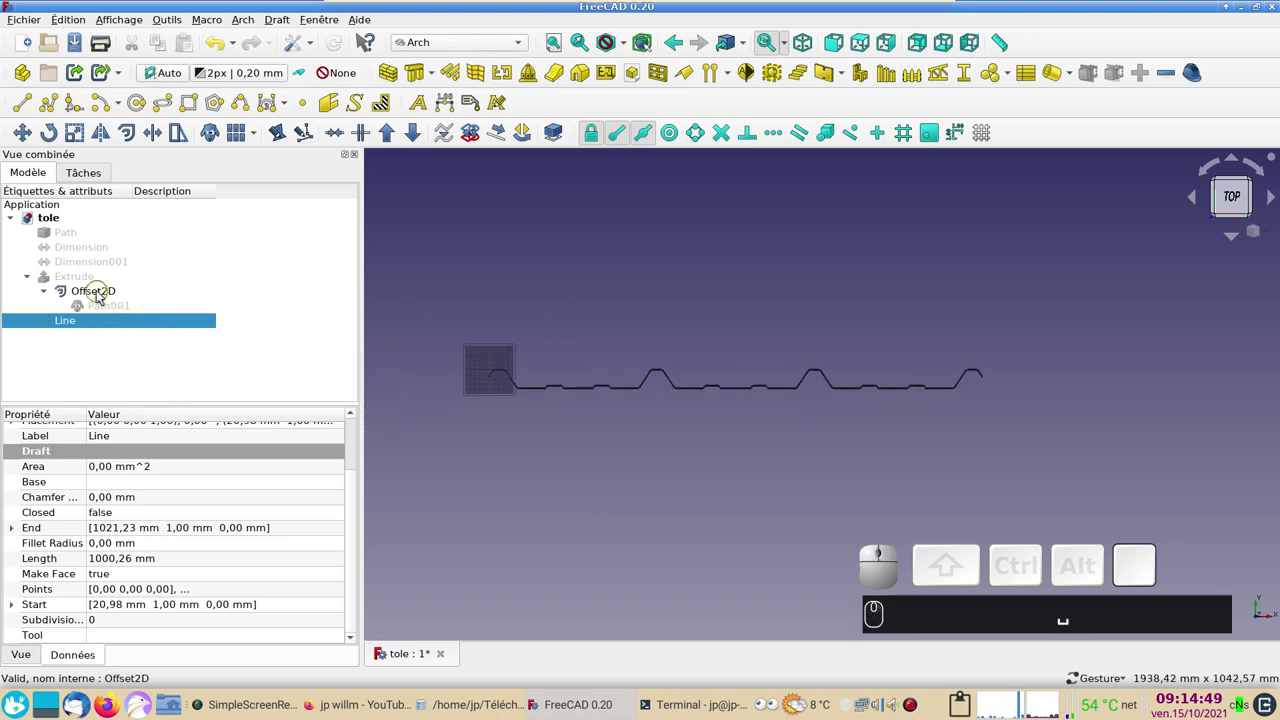
Step: Start a Draft Scale on Offset2D and tick 'Mise à l'échelle uniforme'
{"action": "left_click", "coordinate": [100, 297]}
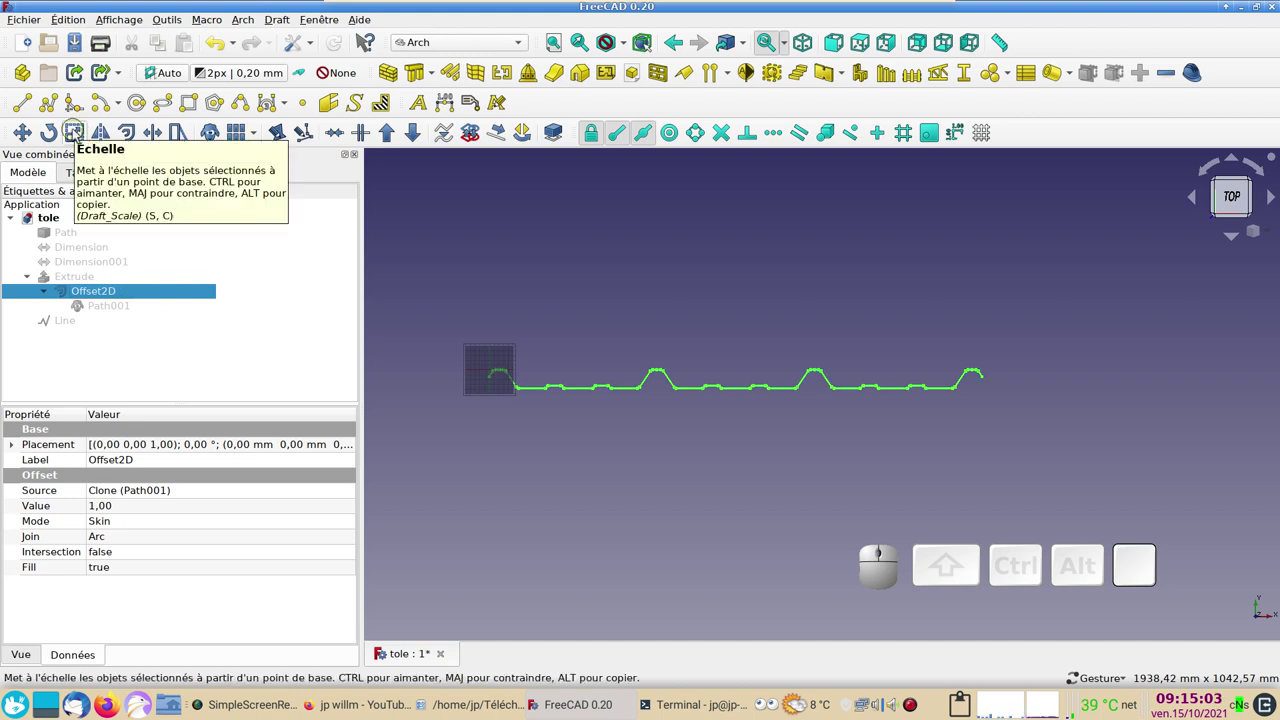
{"action": "left_click", "coordinate": [81, 132]}
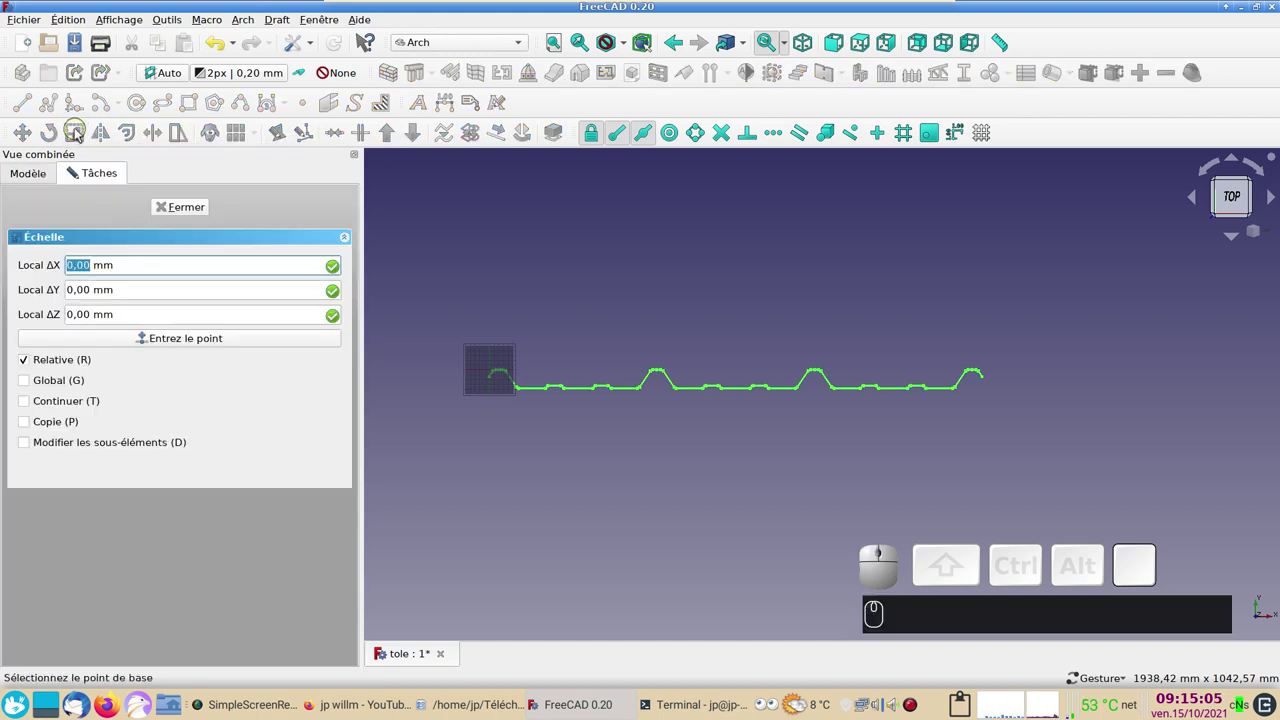
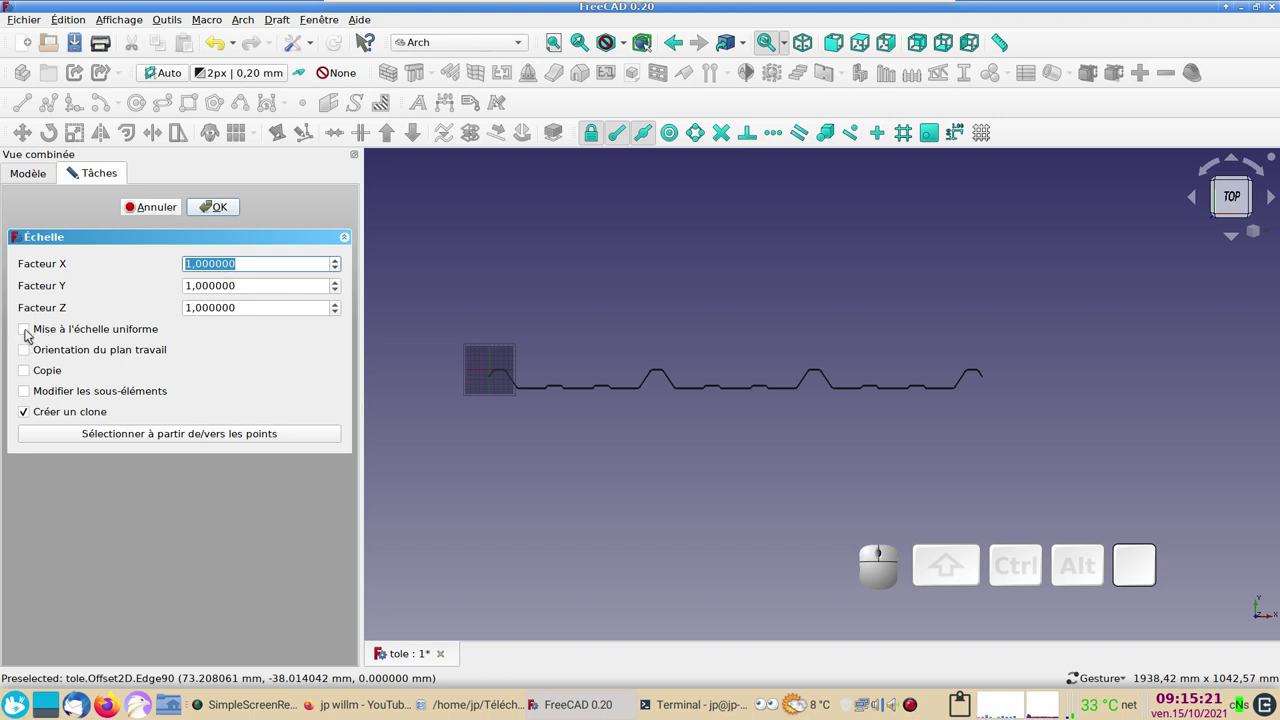
{"action": "left_click", "coordinate": [30, 334]}
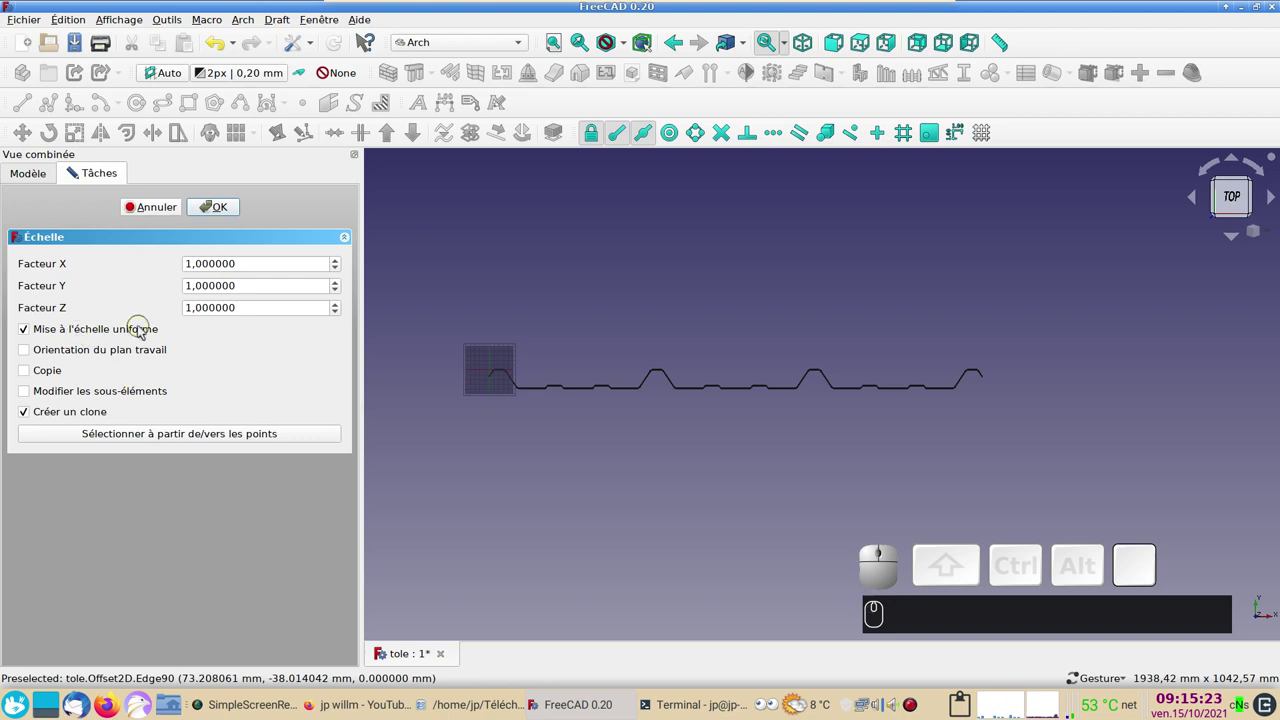
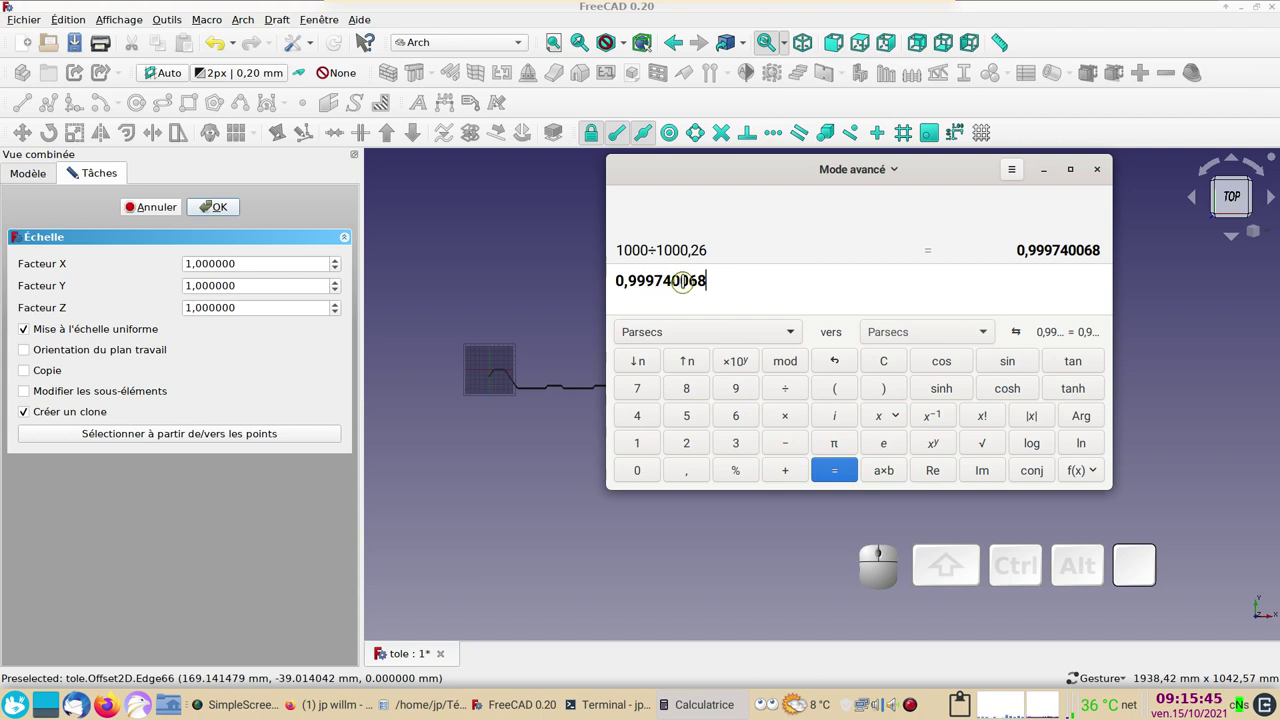
Step: Keep Calculatrice 'Toujours au-dessus' and move it aside from the scale settings
{"action": "right_click", "coordinate": [769, 162]}
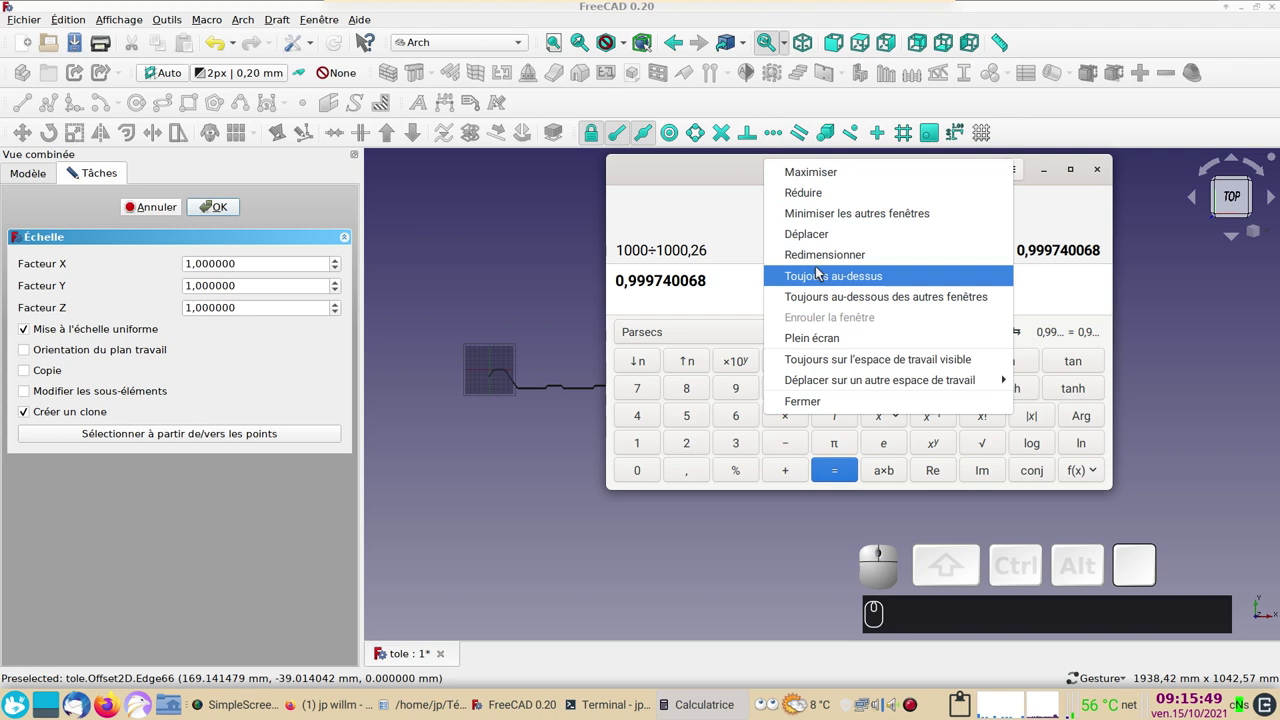
{"action": "left_click", "coordinate": [828, 274]}
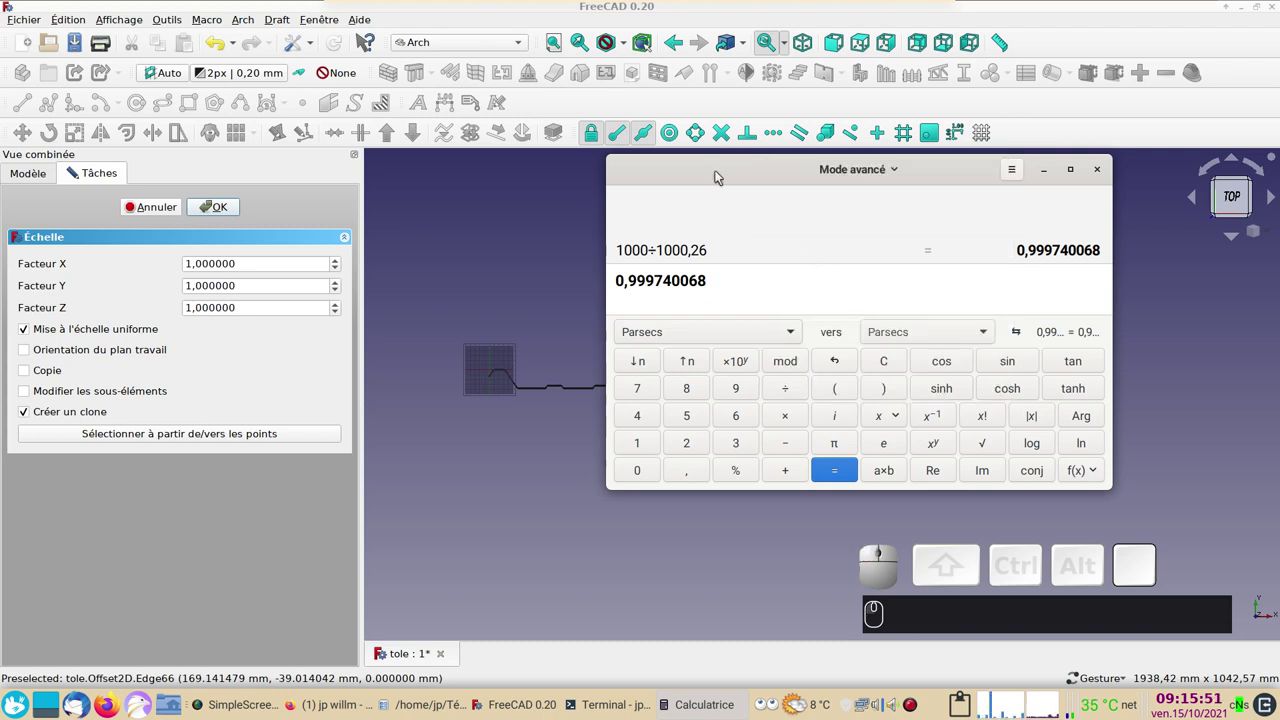
{"action": "left_click_drag", "start_coordinate": [719, 161], "coordinate": [854, 179]}
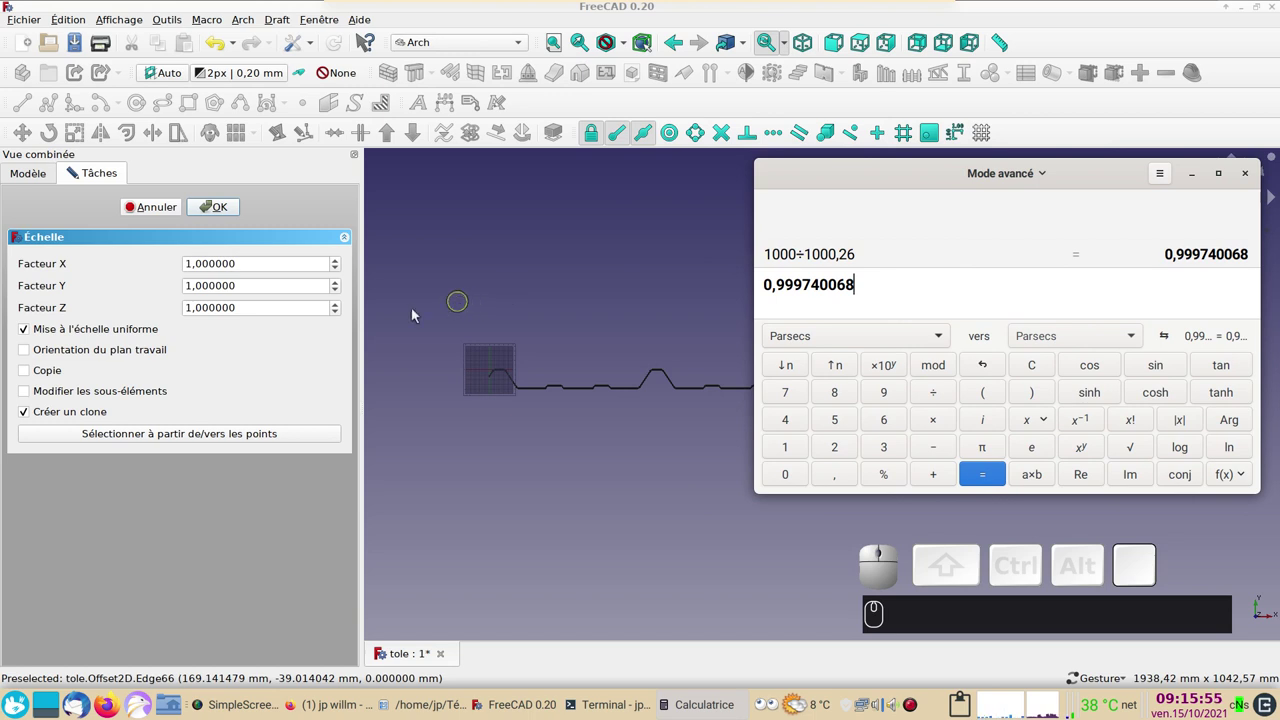
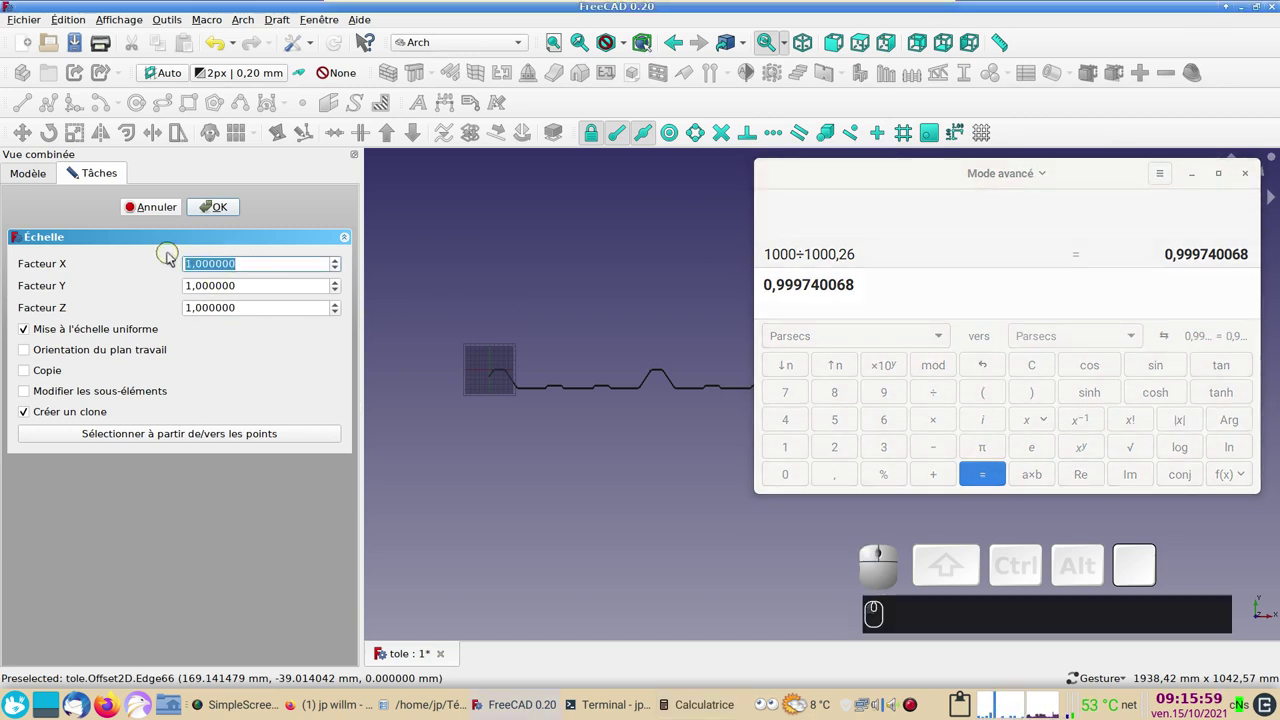
Step: Enter 0,999740 as the uniform scale factor for all three axes
{"action": "key", "text": "KP_0"}
{"action": "key", "text": ","}
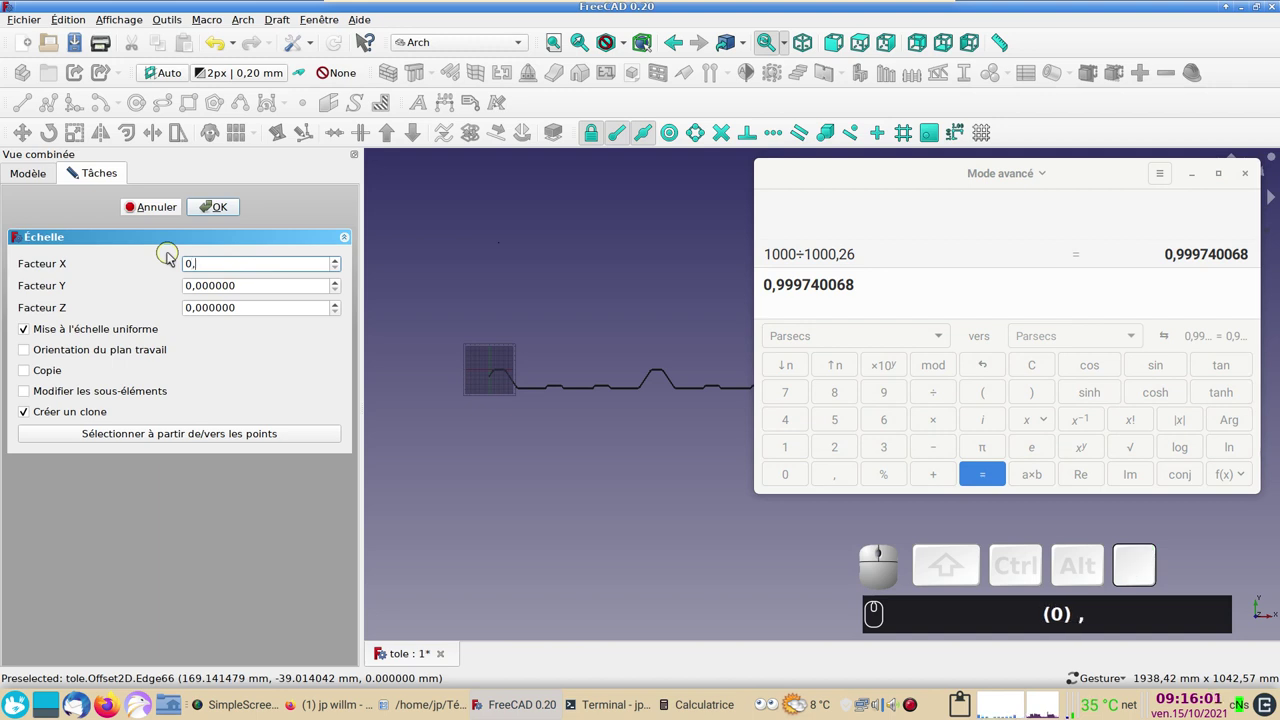
{"action": "key", "text": "KP_9"}
{"action": "key", "text": "KP_9"}
{"action": "key", "text": "KP_7"}
{"action": "key", "text": "KP_4"}
{"action": "key", "text": "KP_0"}
{"action": "type", "text": "(0) , (9) (9) (9) (7) (4) (0)"}
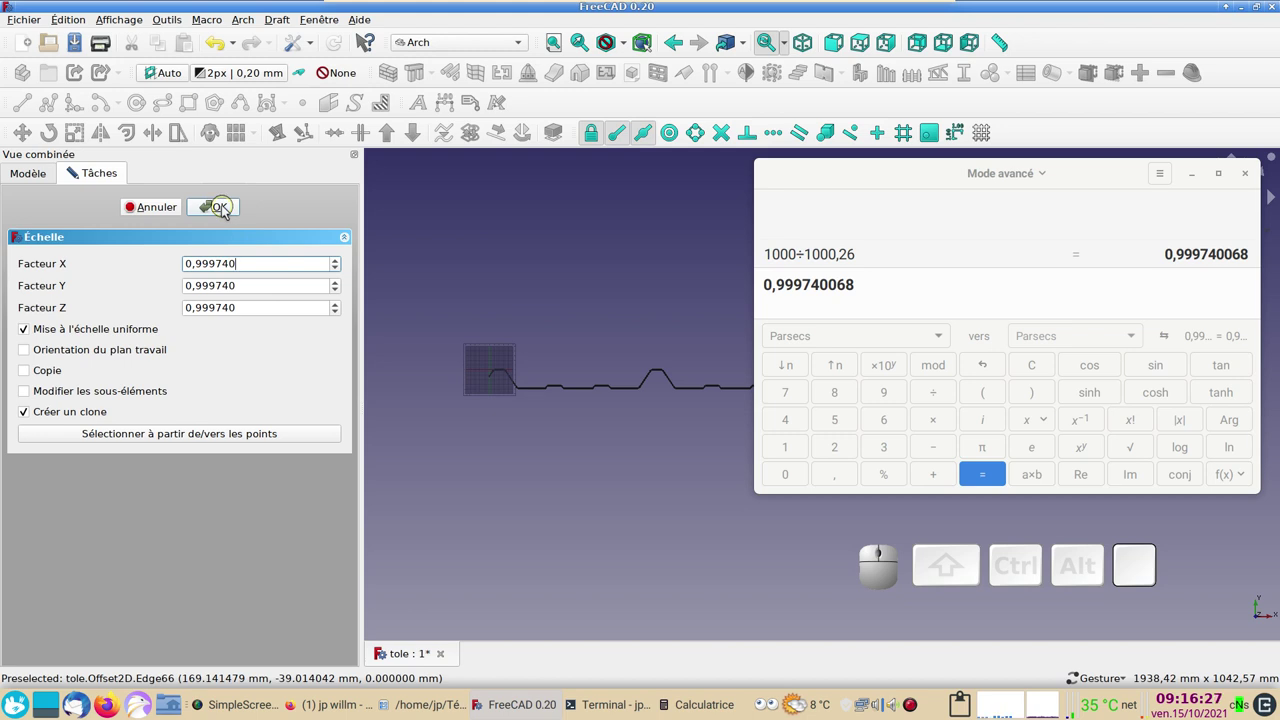
Step: Apply the scaling to create clone Offset2D001 and hide the original Offset2D
{"action": "left_click", "coordinate": [227, 210]}
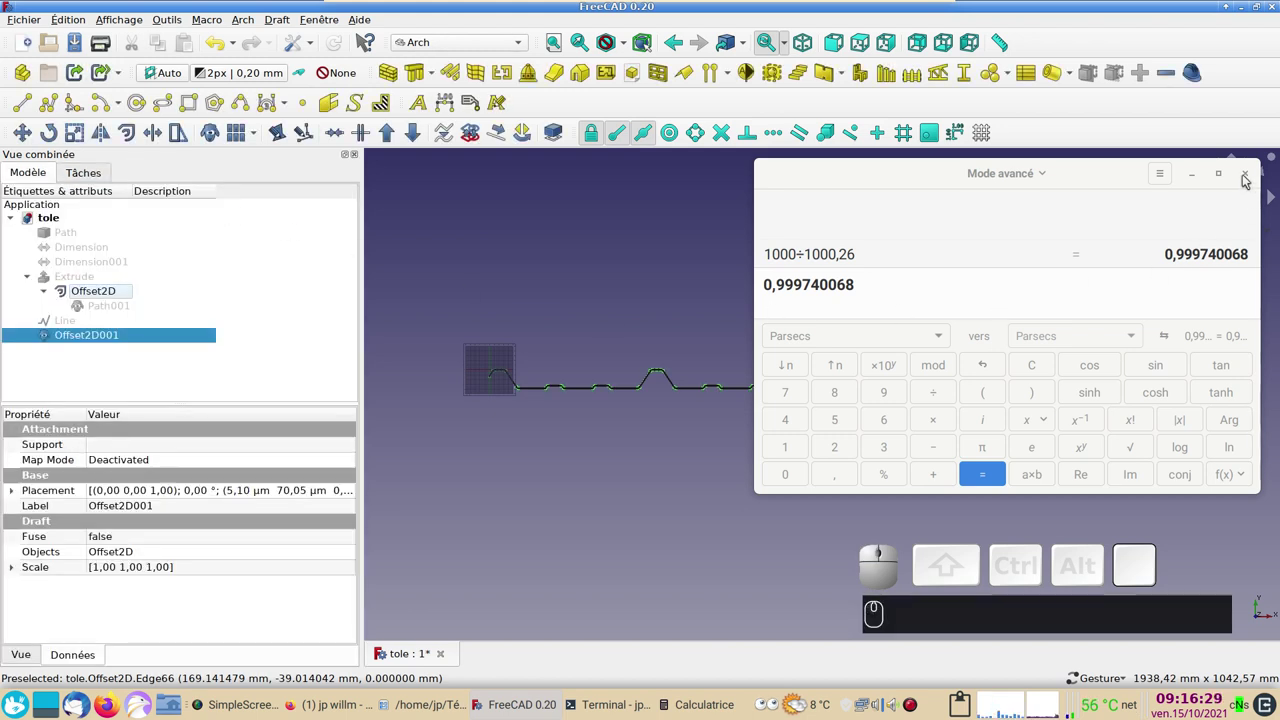
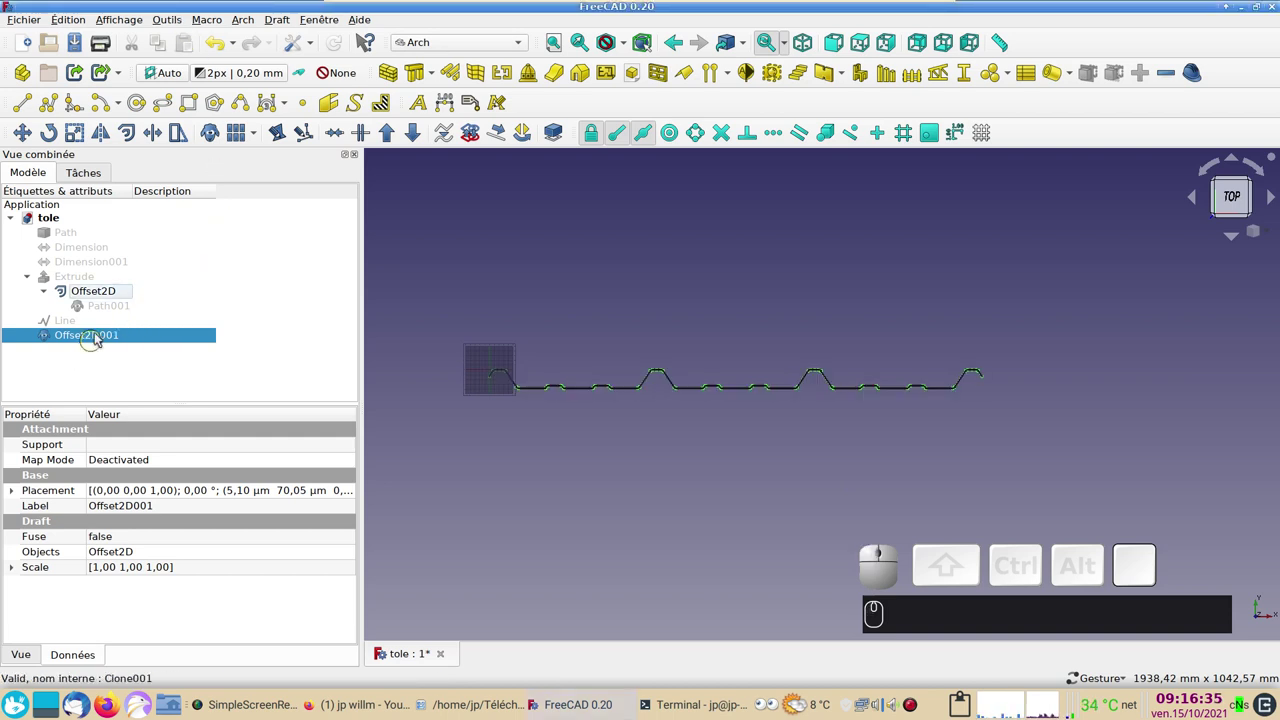
{"action": "left_click", "coordinate": [124, 290]}
{"action": "key", "text": "space"}
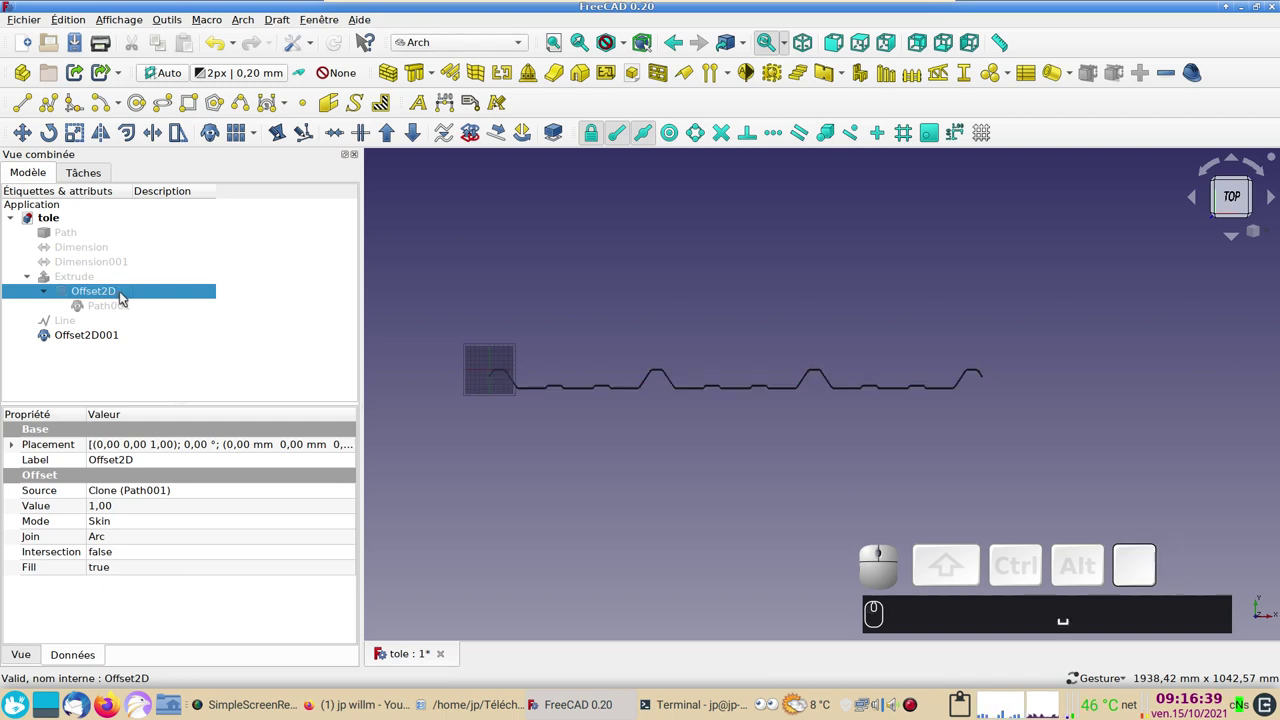
Step: Select the scaled clone Offset2D001, bring it into view and start a Draft Dimension
{"action": "left_click", "coordinate": [81, 338]}
{"action": "scroll", "scroll_direction": "up", "scroll_amount": 3}
{"action": "left_click_drag", "start_coordinate": [588, 486], "coordinate": [617, 539]}
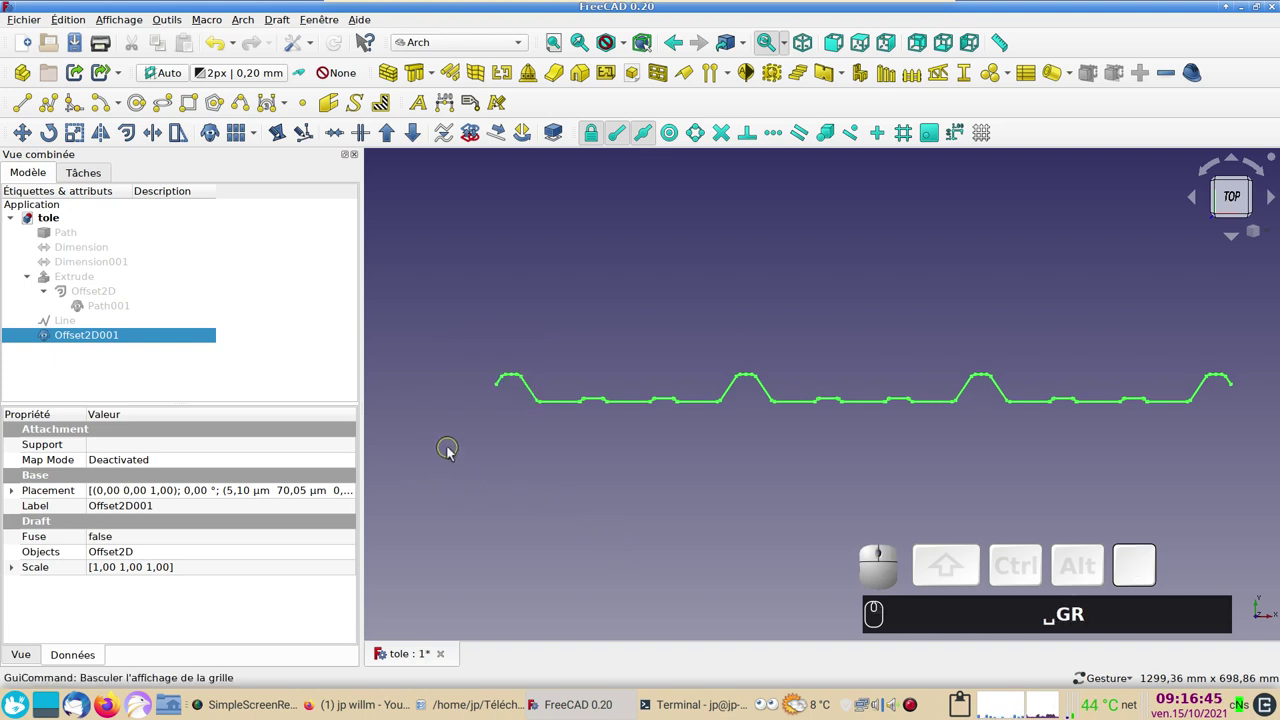
{"action": "type", "text": "␣GRGrgr"}
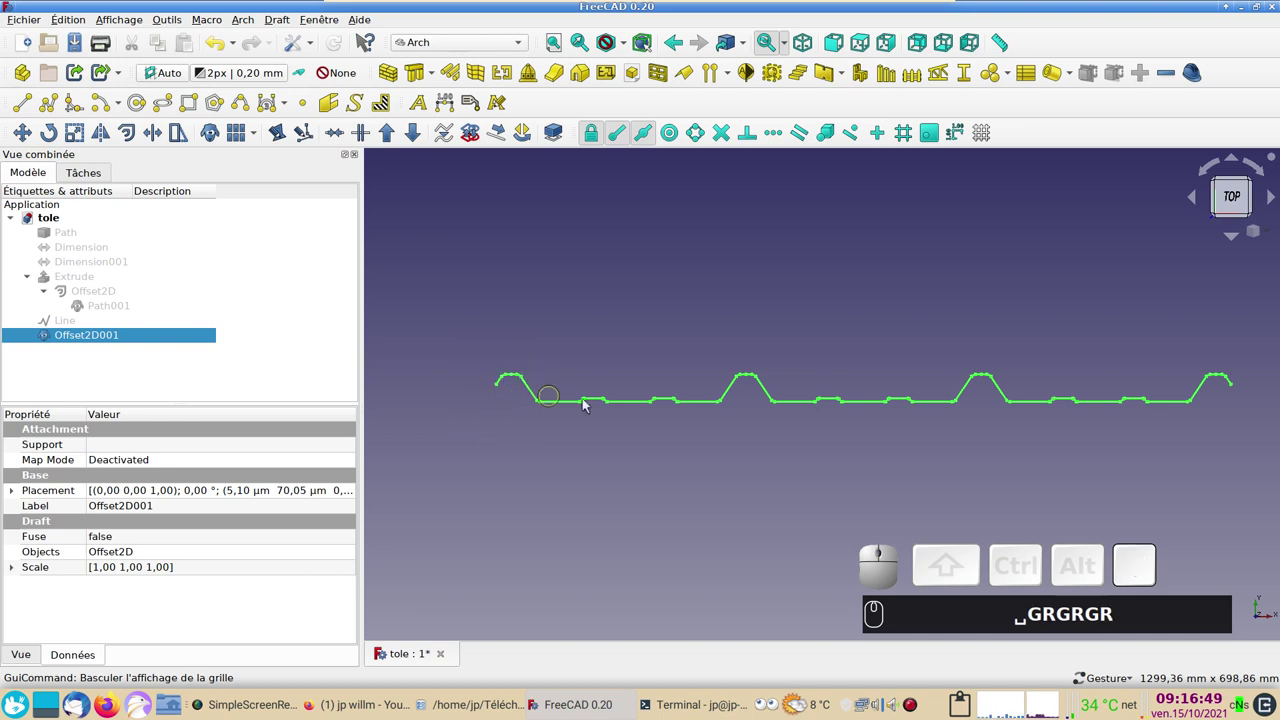
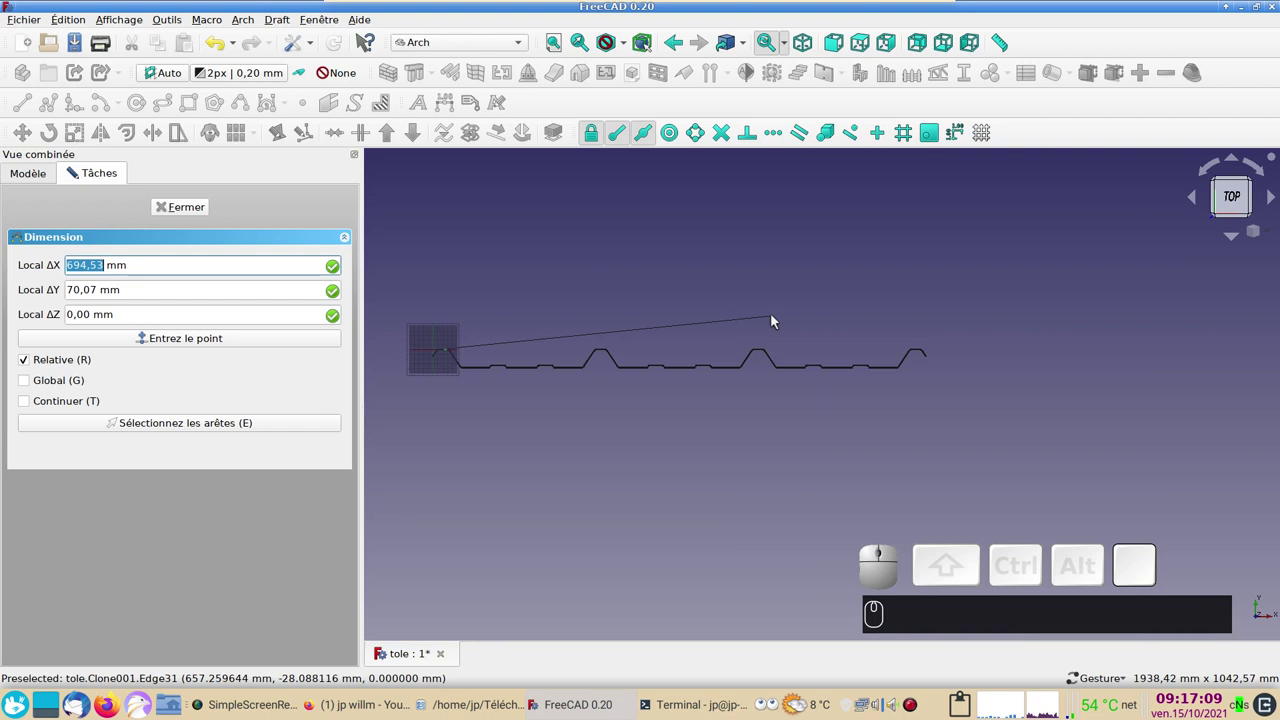
Step: Constrain the dimension horizontally with X and offset it above the sheet, reading 1000,00 mm
{"action": "key", "text": "x"}
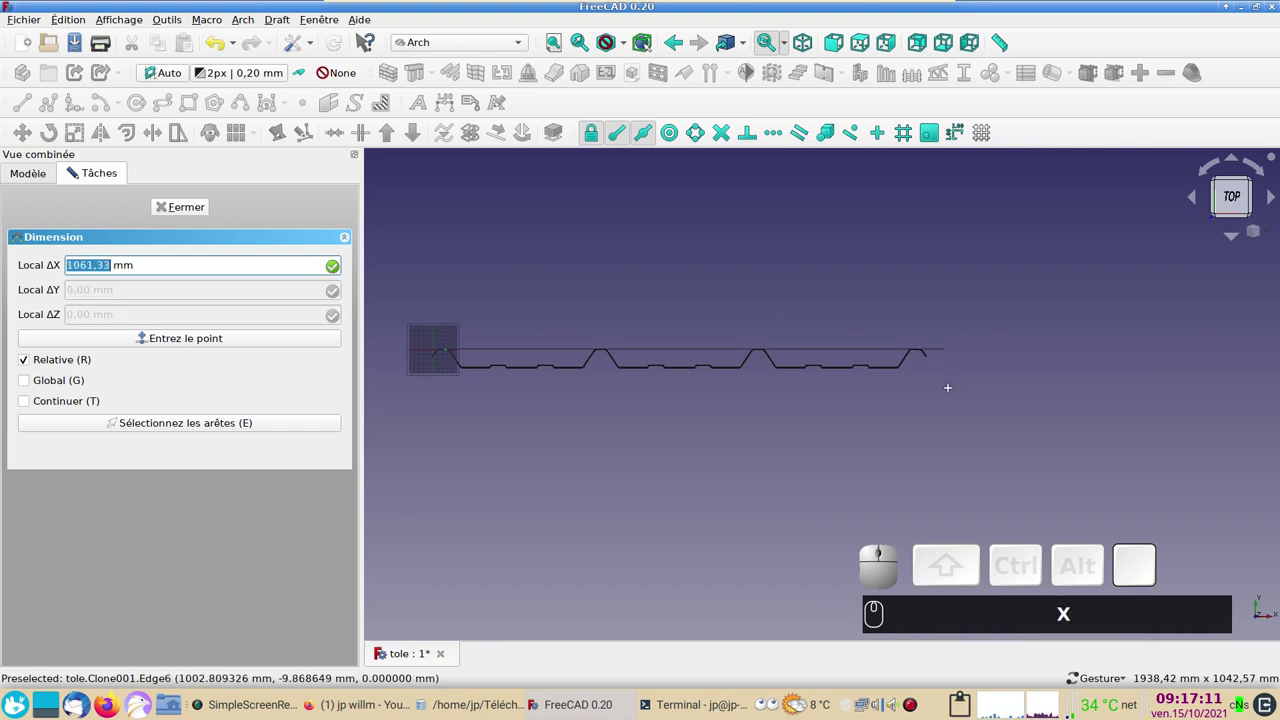
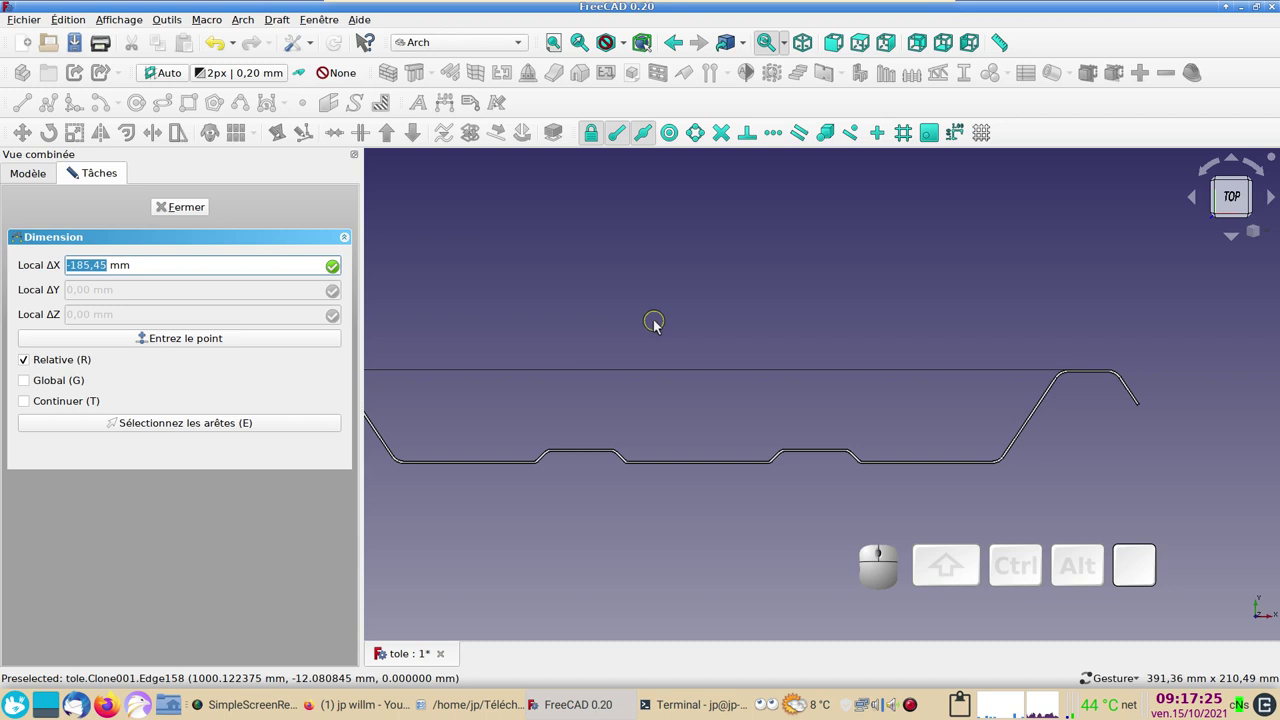
{"action": "key", "text": "y"}
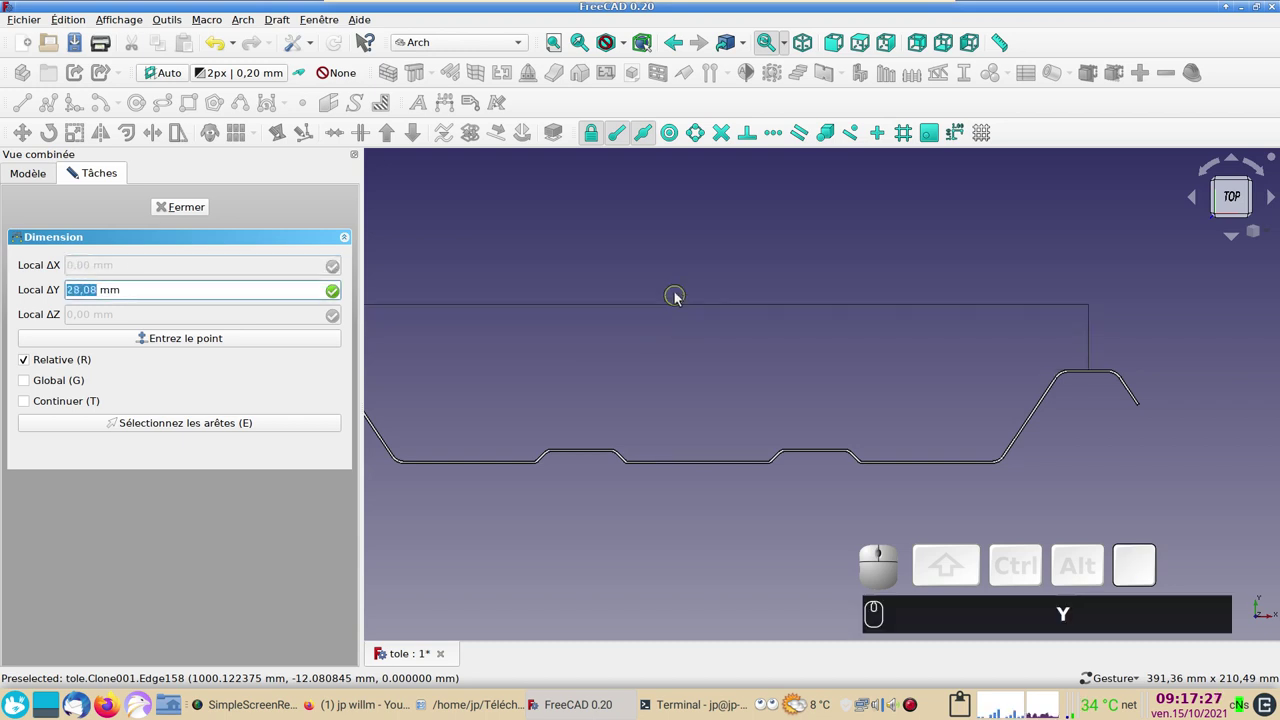
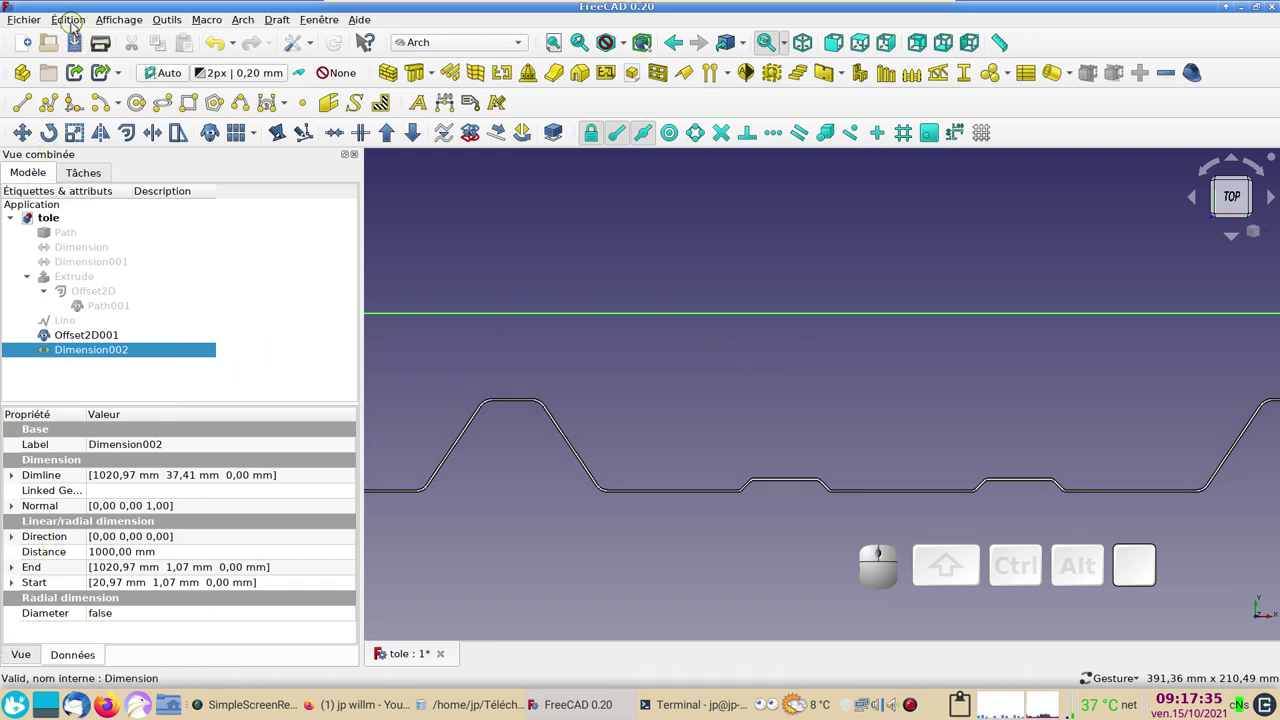
Step: Review the Draft text-and-dimension preferences, then give Dimension002 a scale multiplier of 9
{"action": "left_click", "coordinate": [74, 26]}
{"action": "left_click", "coordinate": [101, 336]}
{"action": "left_click", "coordinate": [424, 477]}
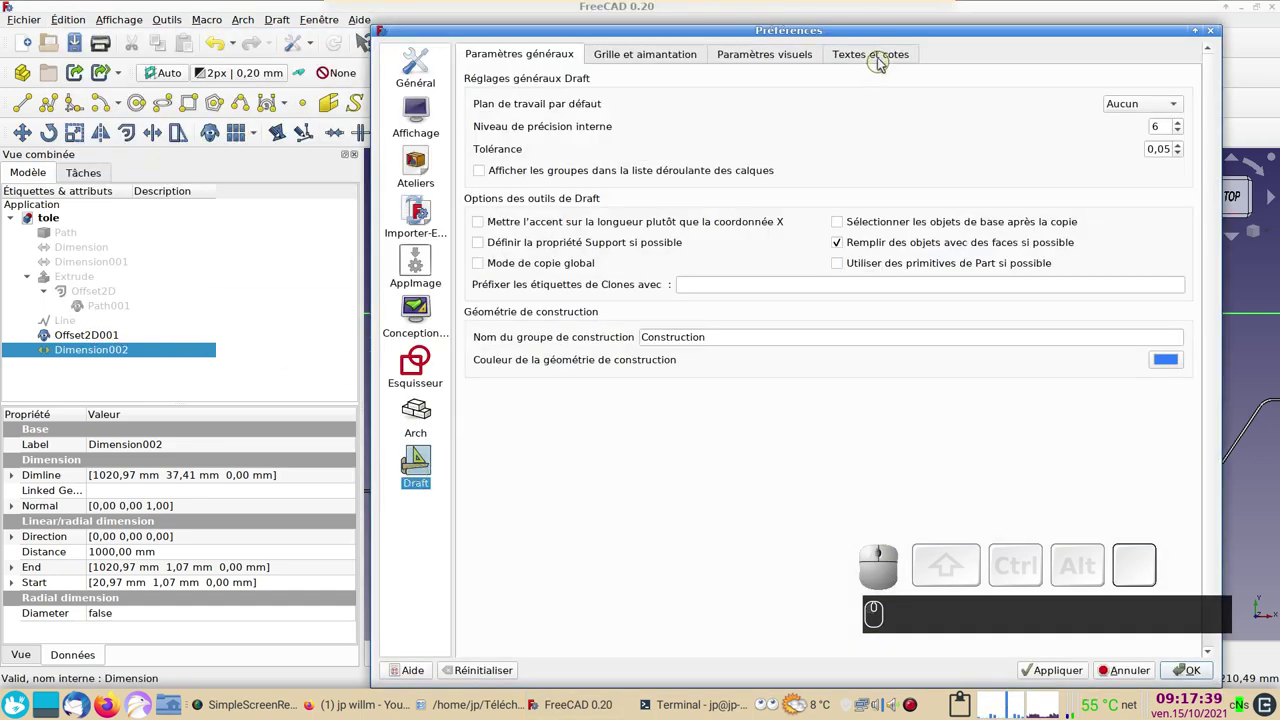
{"action": "left_click", "coordinate": [883, 60]}
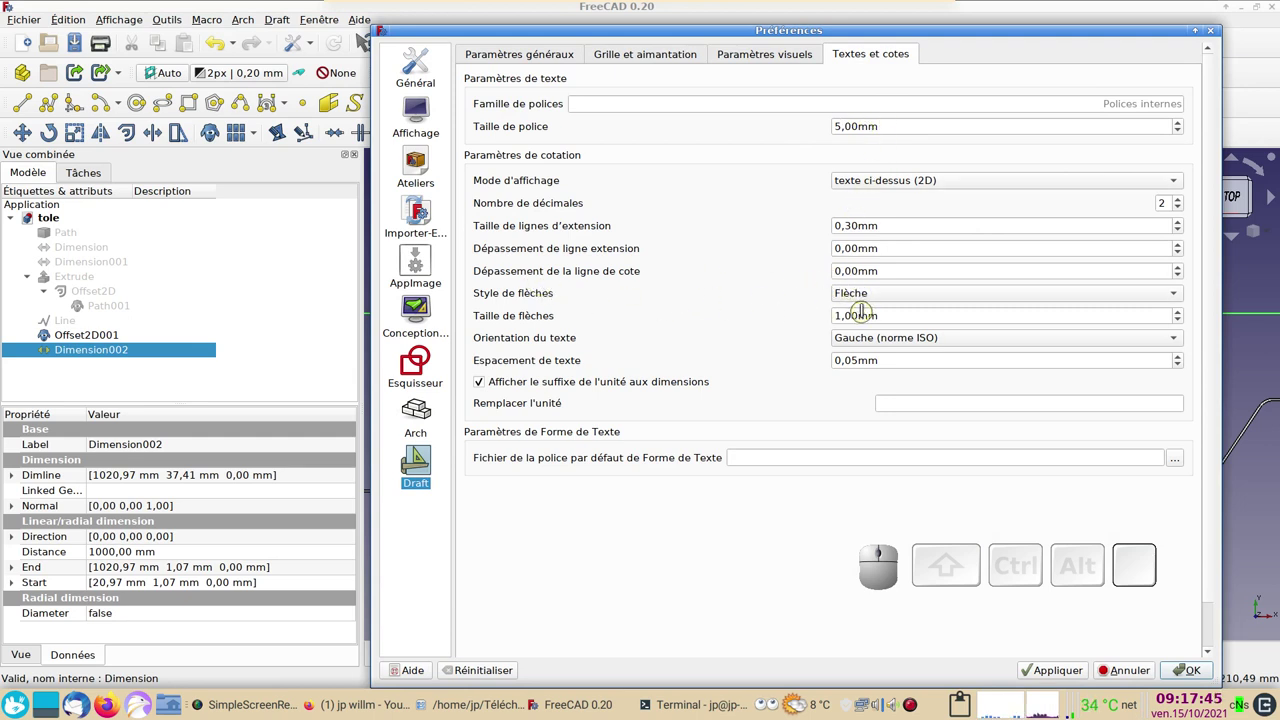
{"action": "left_click", "coordinate": [1133, 670]}
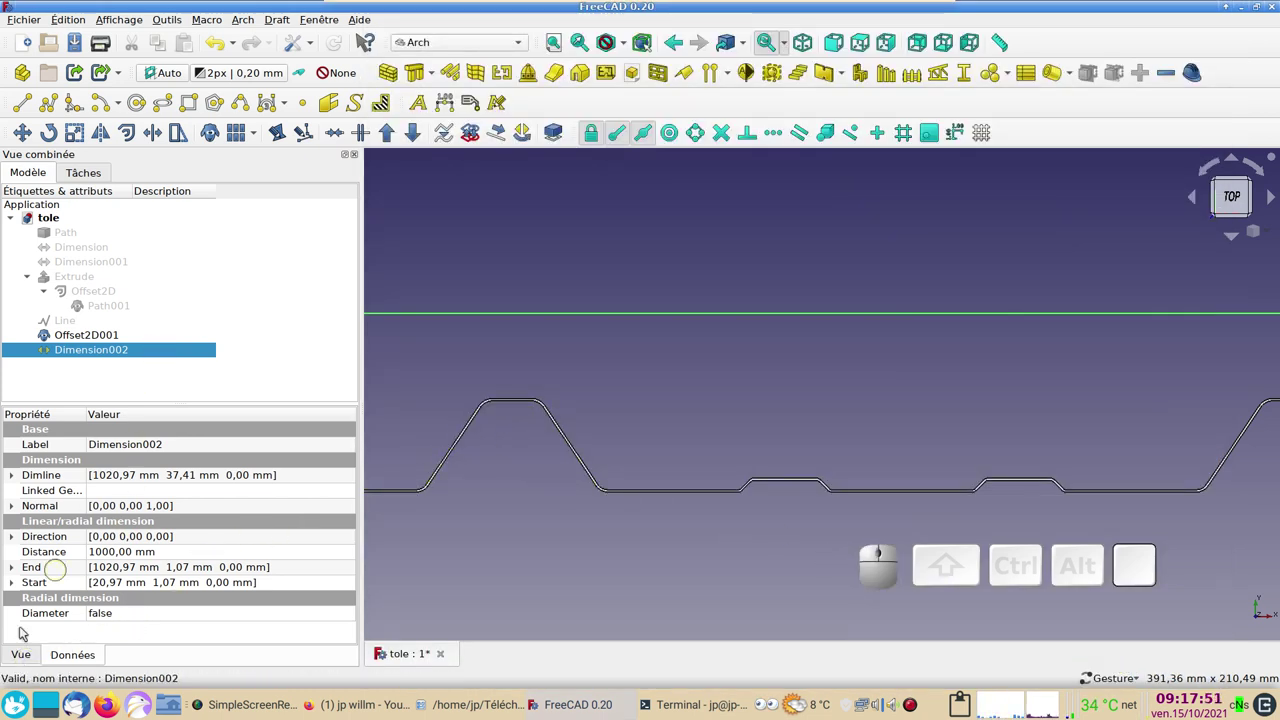
{"action": "left_click", "coordinate": [19, 658]}
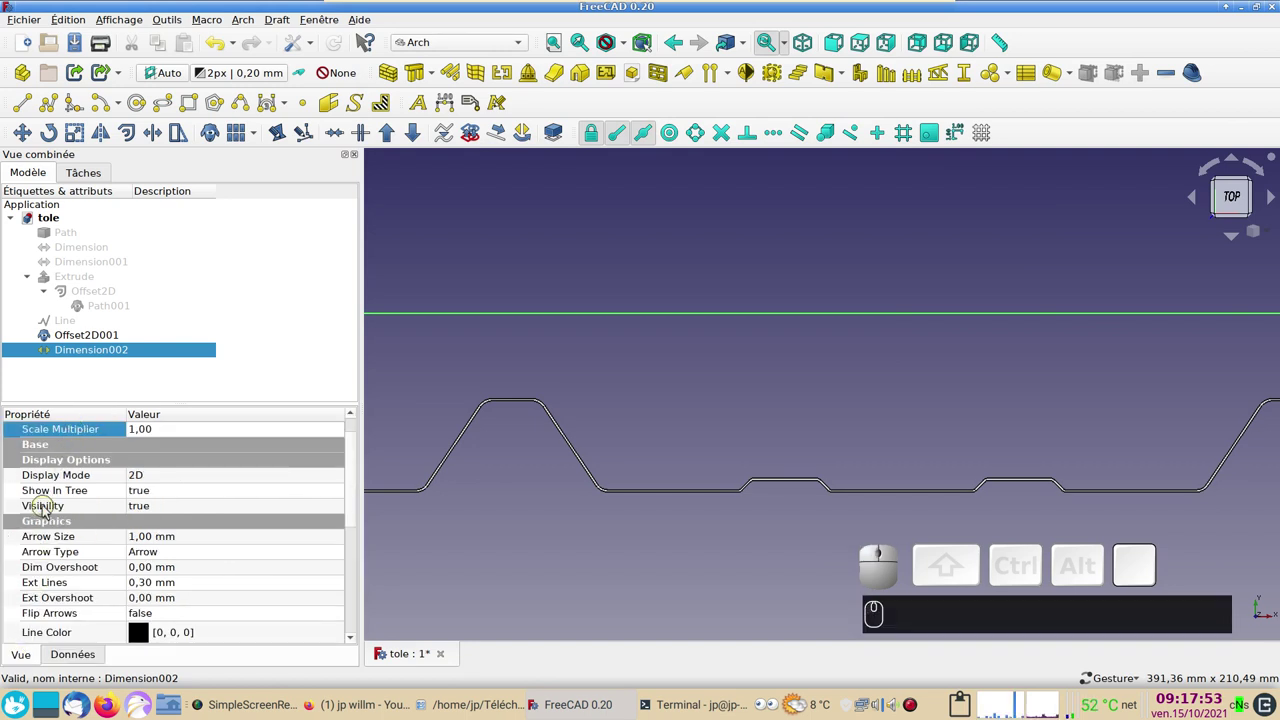
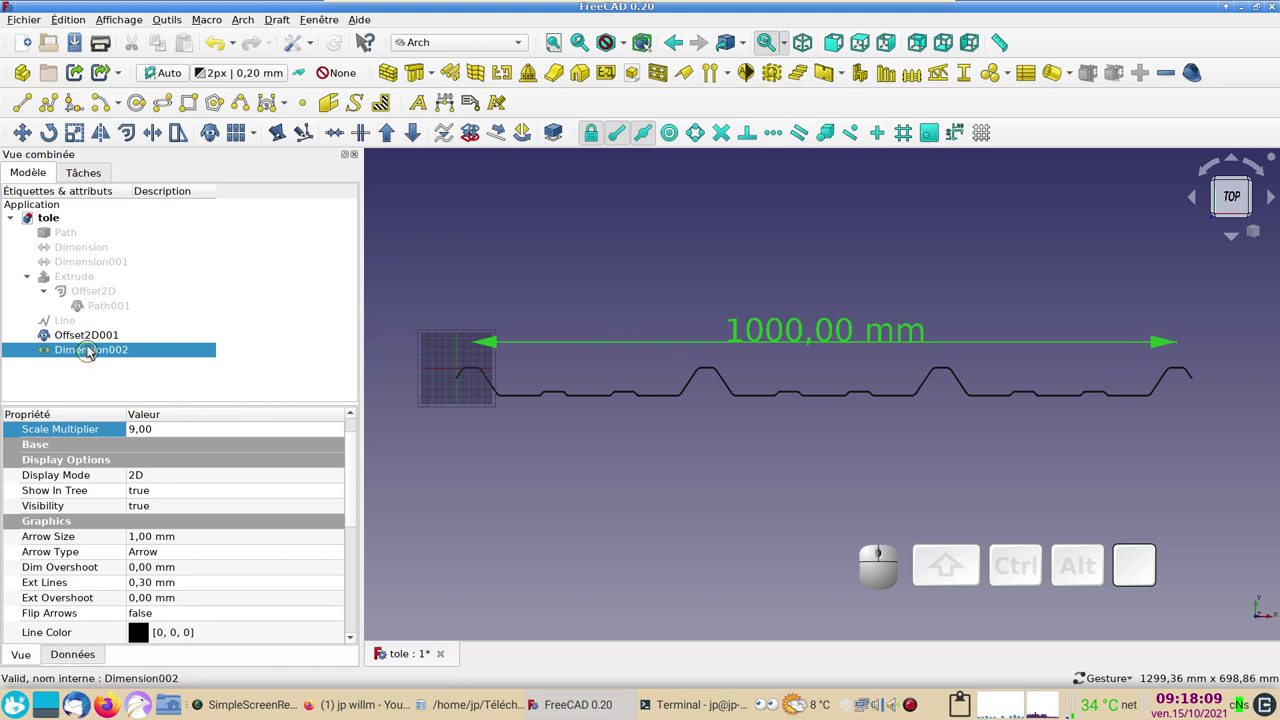
{"action": "left_click", "coordinate": [97, 335]}
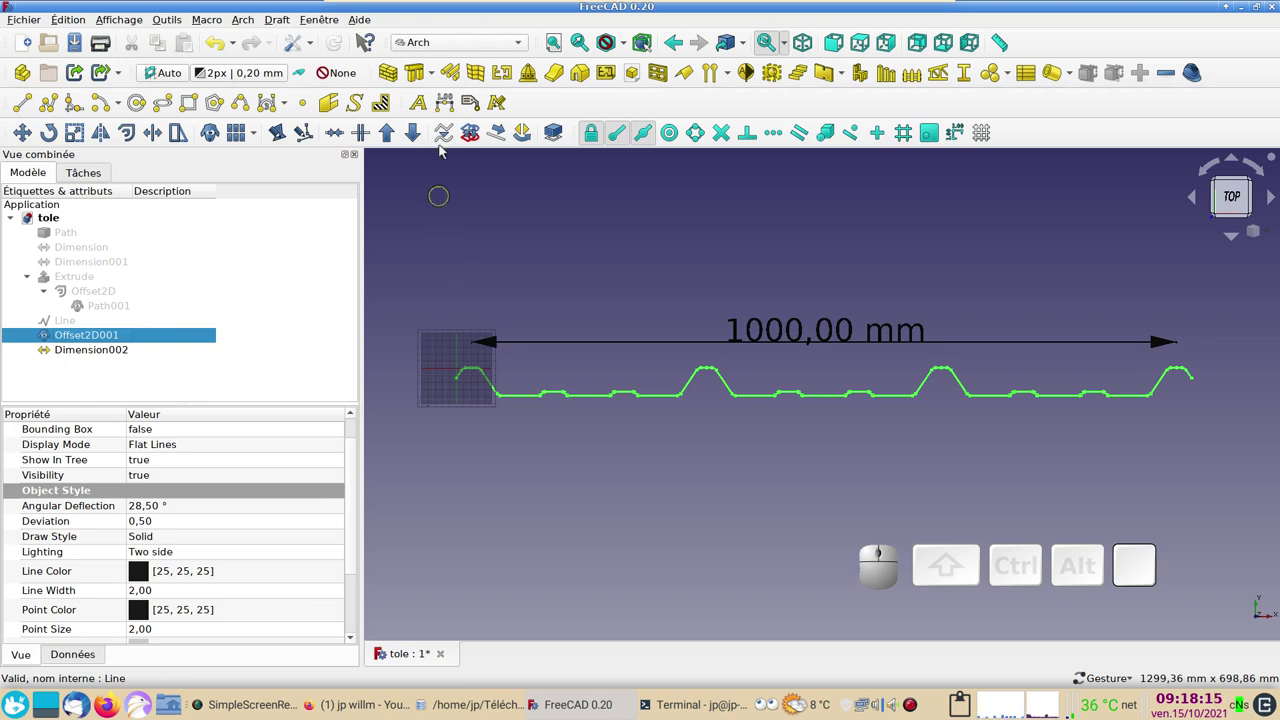
Step: In the Part workbench, extrude the Offset2D001 profile 250 mm along its normal into Extrude001
{"action": "left_click", "coordinate": [462, 47]}
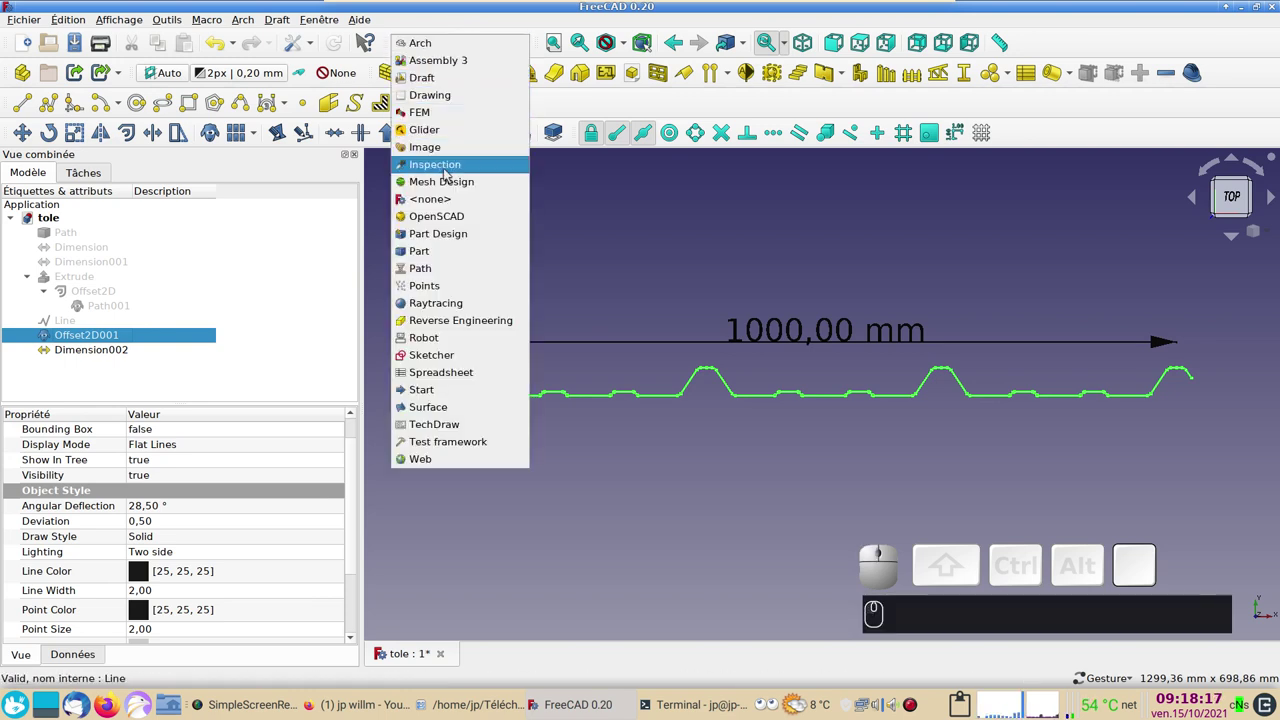
{"action": "left_click", "coordinate": [442, 249]}
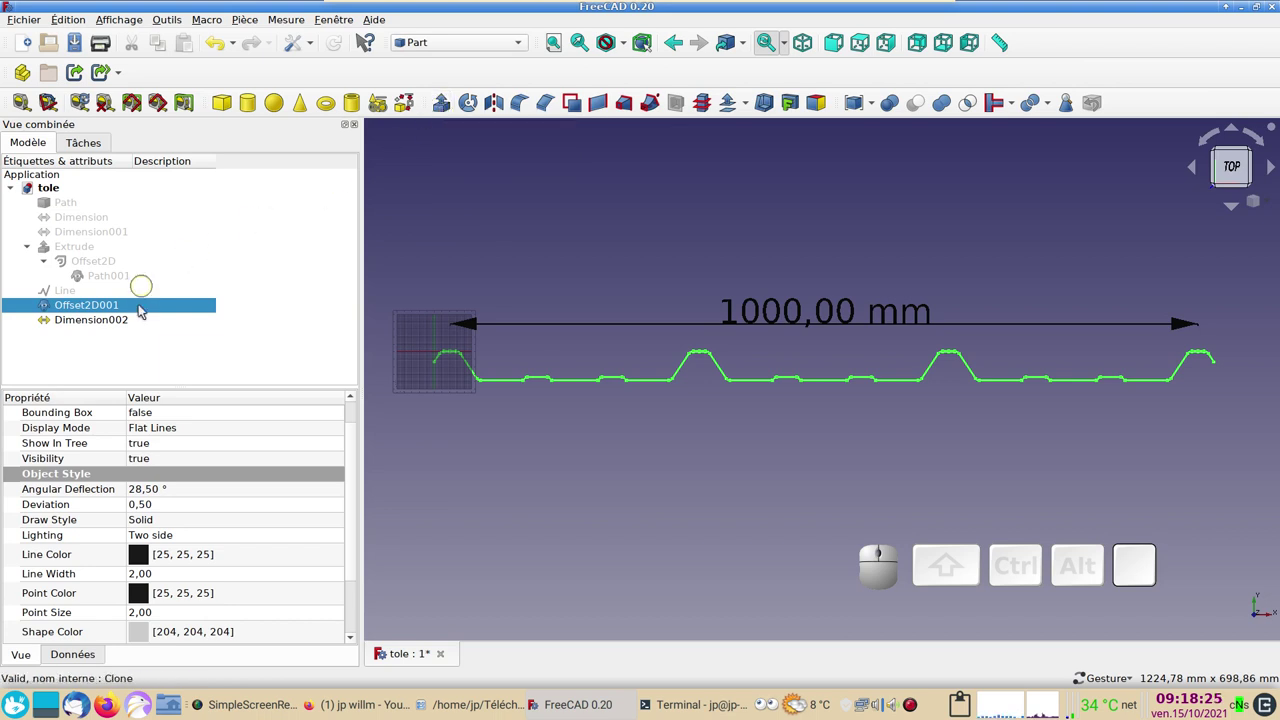
{"action": "left_click", "coordinate": [454, 97]}
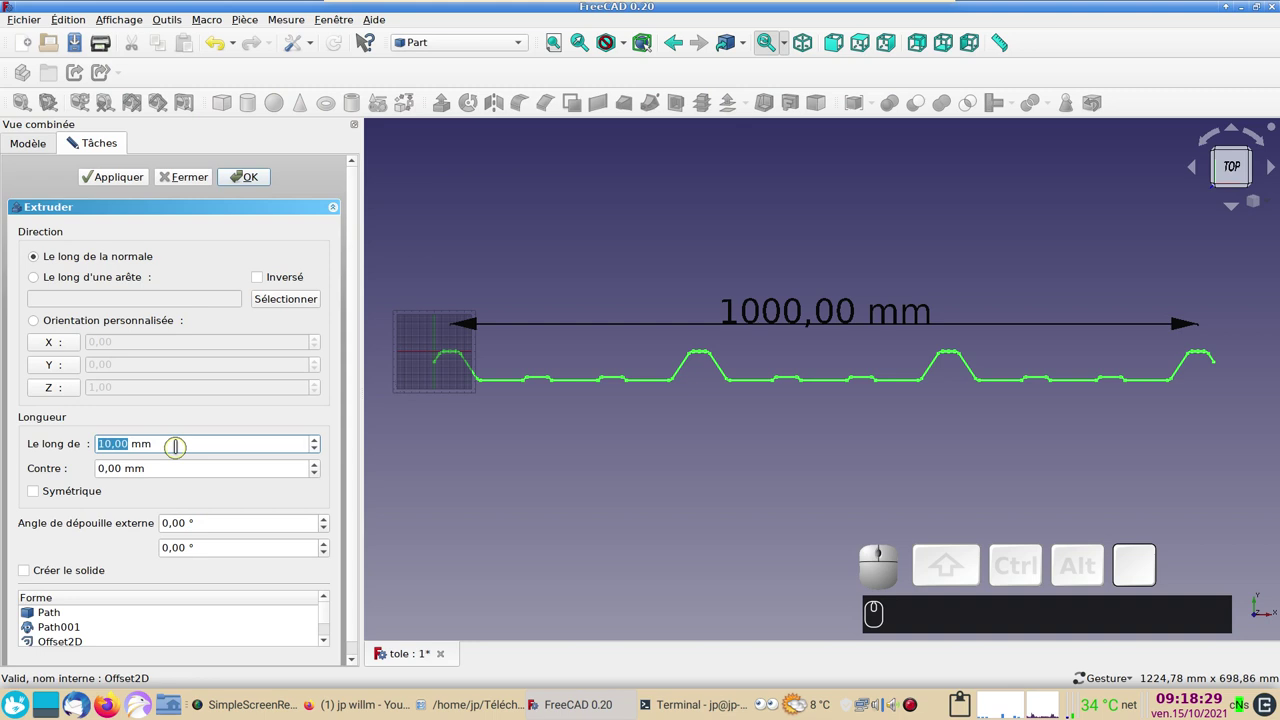
{"action": "key", "text": "KP_2"}
{"action": "key", "text": "KP_5"}
{"action": "key", "text": "KP_0"}
{"action": "key", "text": "Return"}
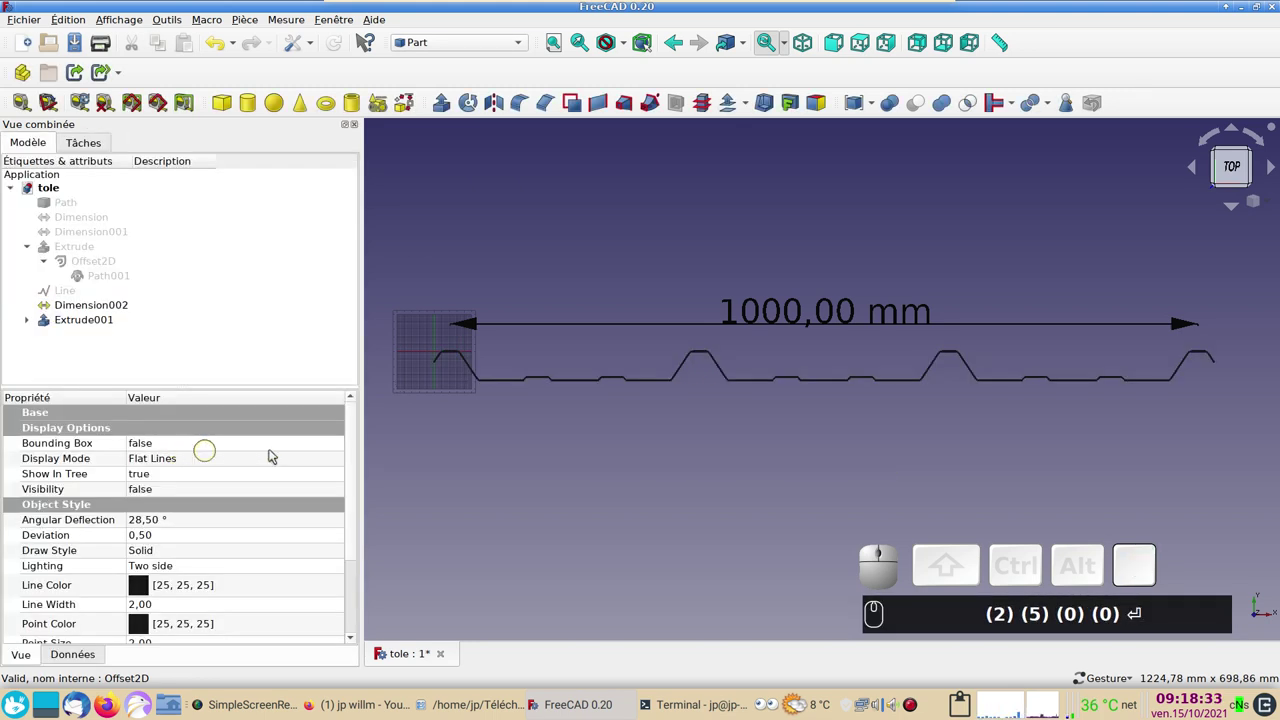
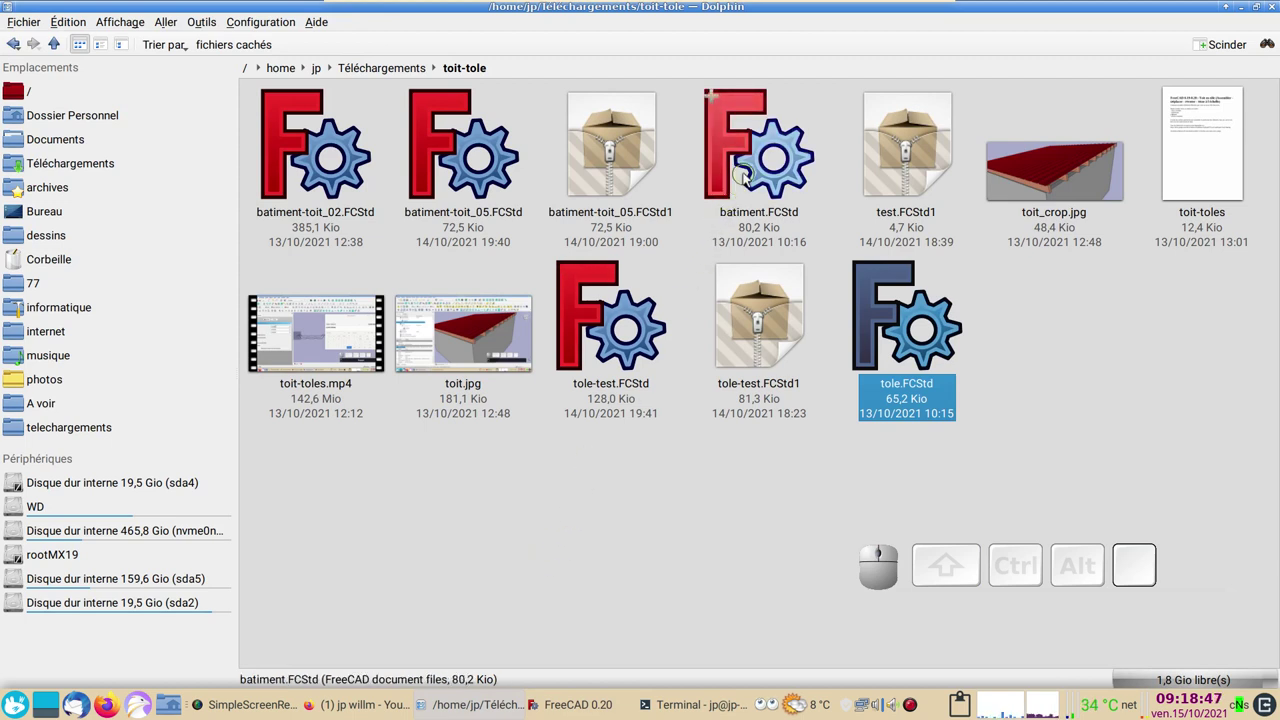
Step: Load batiment.FCStd into FreeCAD by dragging it from Dolphin's toit-tole folder, and view it from the front
{"action": "left_click_drag", "start_coordinate": [760, 153], "coordinate": [587, 670]}
{"action": "scroll", "scroll_direction": "up", "scroll_amount": 3}
{"action": "left_click_drag", "start_coordinate": [704, 462], "coordinate": [706, 505]}
{"action": "key", "text": "KP_1"}
{"action": "left_click_drag", "start_coordinate": [657, 377], "coordinate": [618, 518]}
Step: Make a Draft clone of the building's wall body Body006Bat in the Arch workbench
{"action": "scroll", "scroll_direction": "up", "scroll_amount": 3}
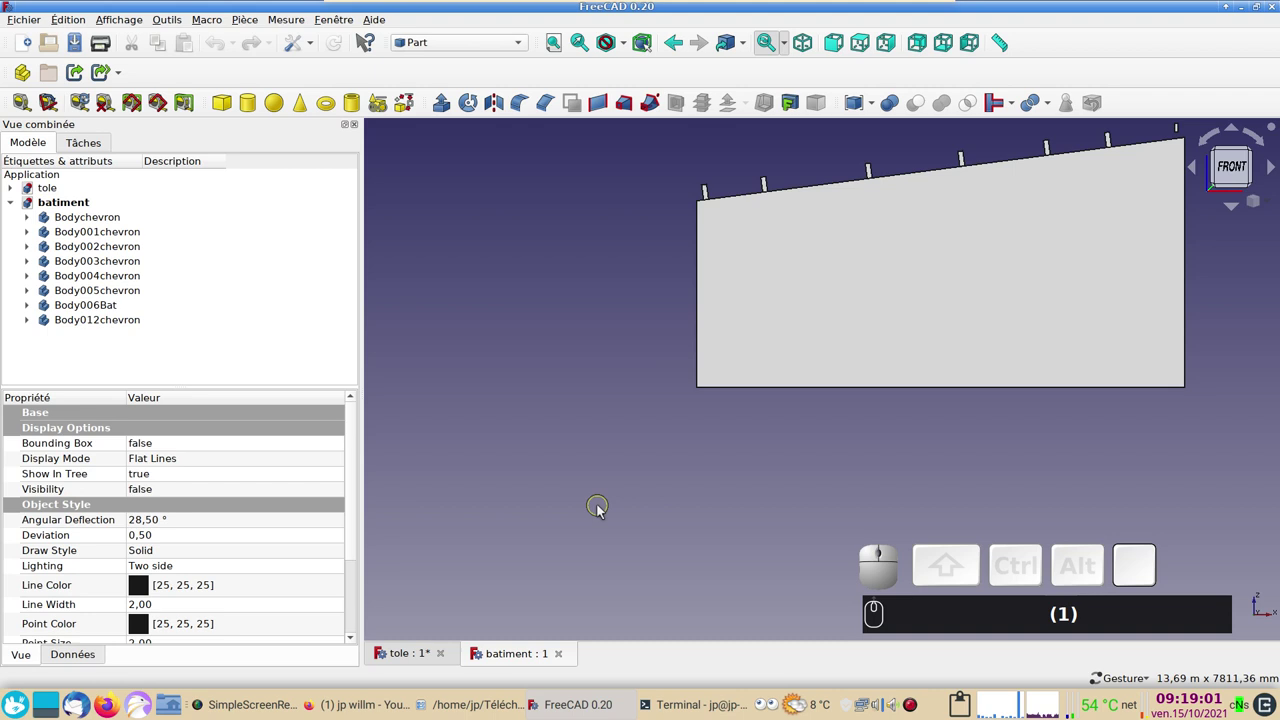
{"action": "scroll", "scroll_direction": "down", "scroll_amount": 3}
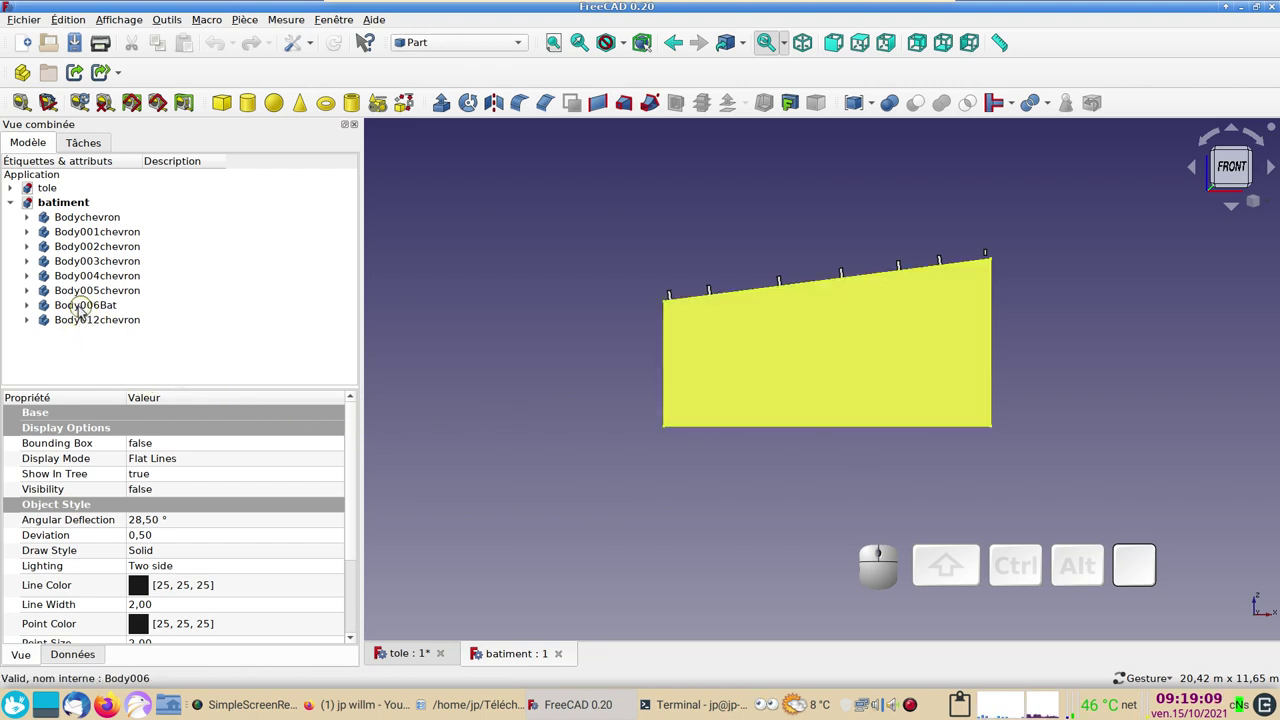
{"action": "left_click", "coordinate": [85, 312]}
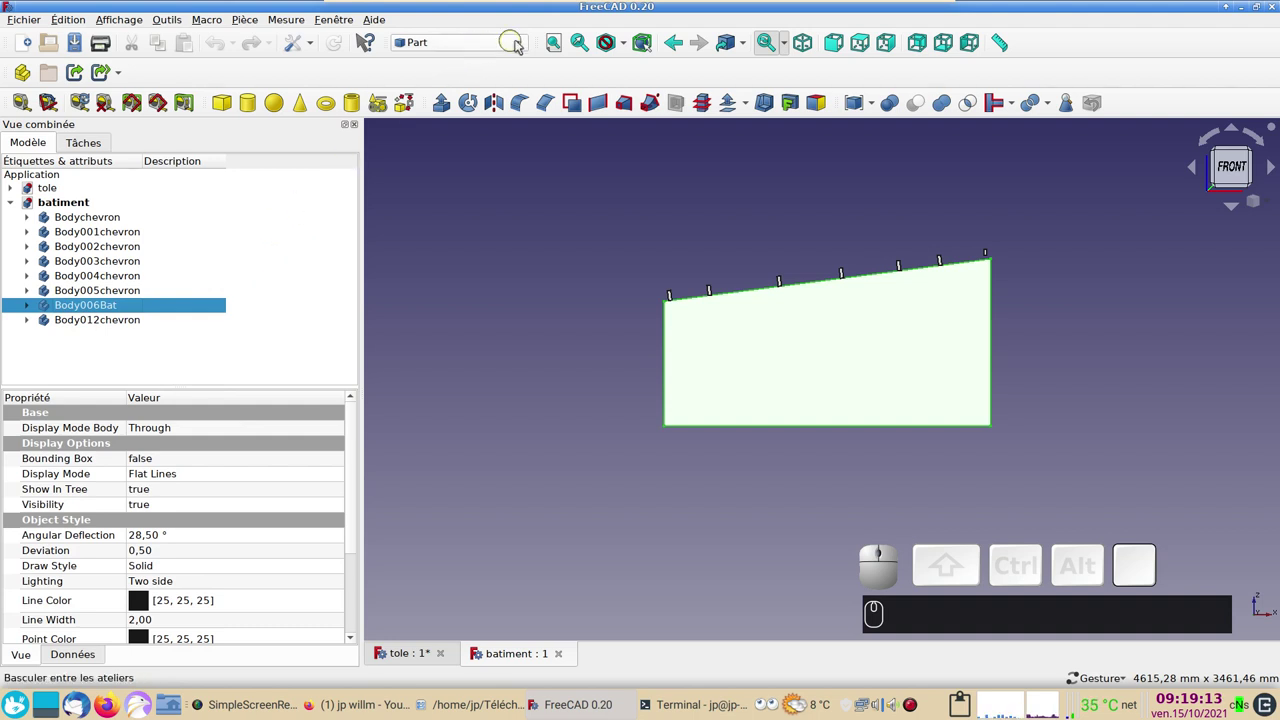
{"action": "left_click", "coordinate": [524, 43]}
{"action": "left_click", "coordinate": [492, 15]}
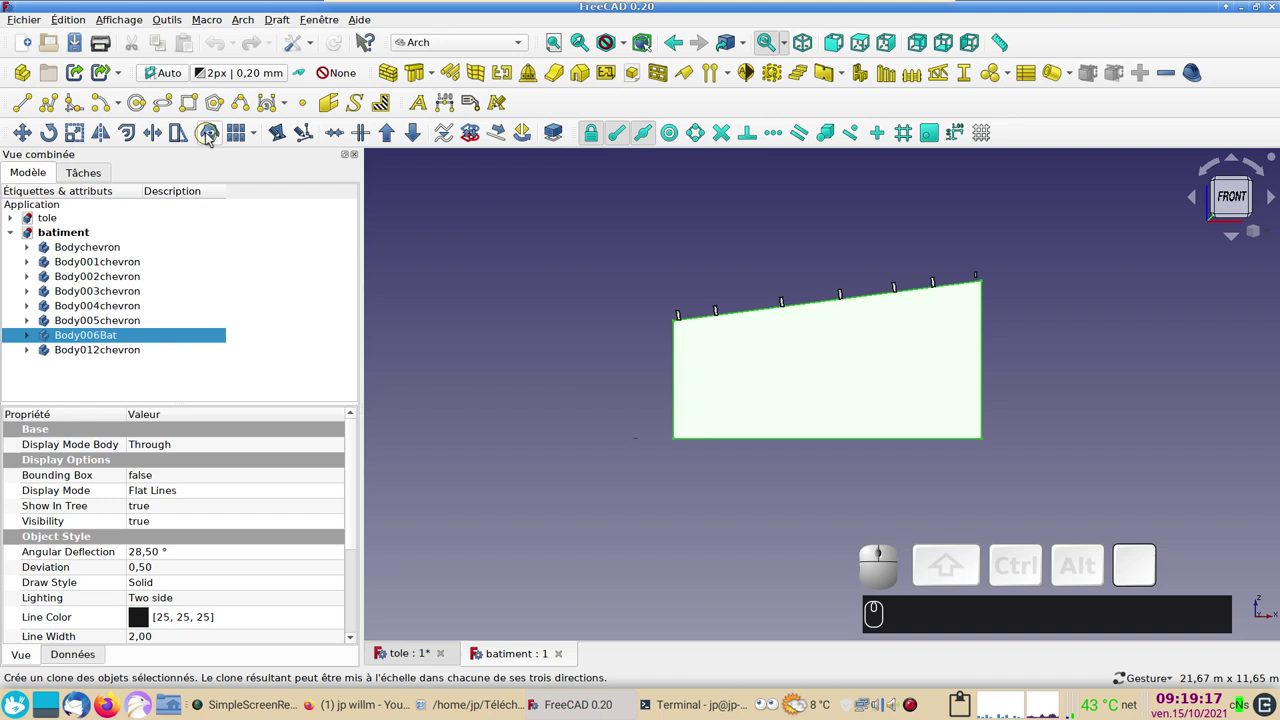
{"action": "left_click", "coordinate": [211, 137]}
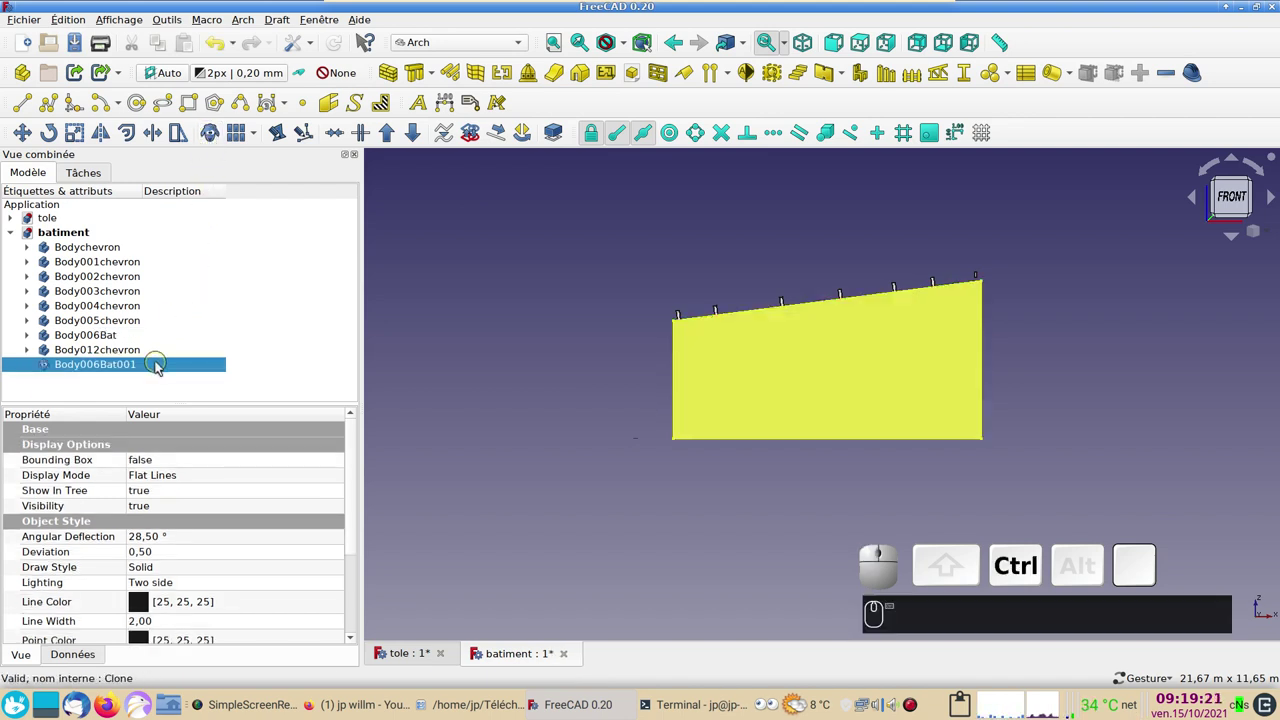
Step: Copy the Body006Bat001 clone without its dependencies and start a new empty document
{"action": "key", "text": "ctrl+c"}
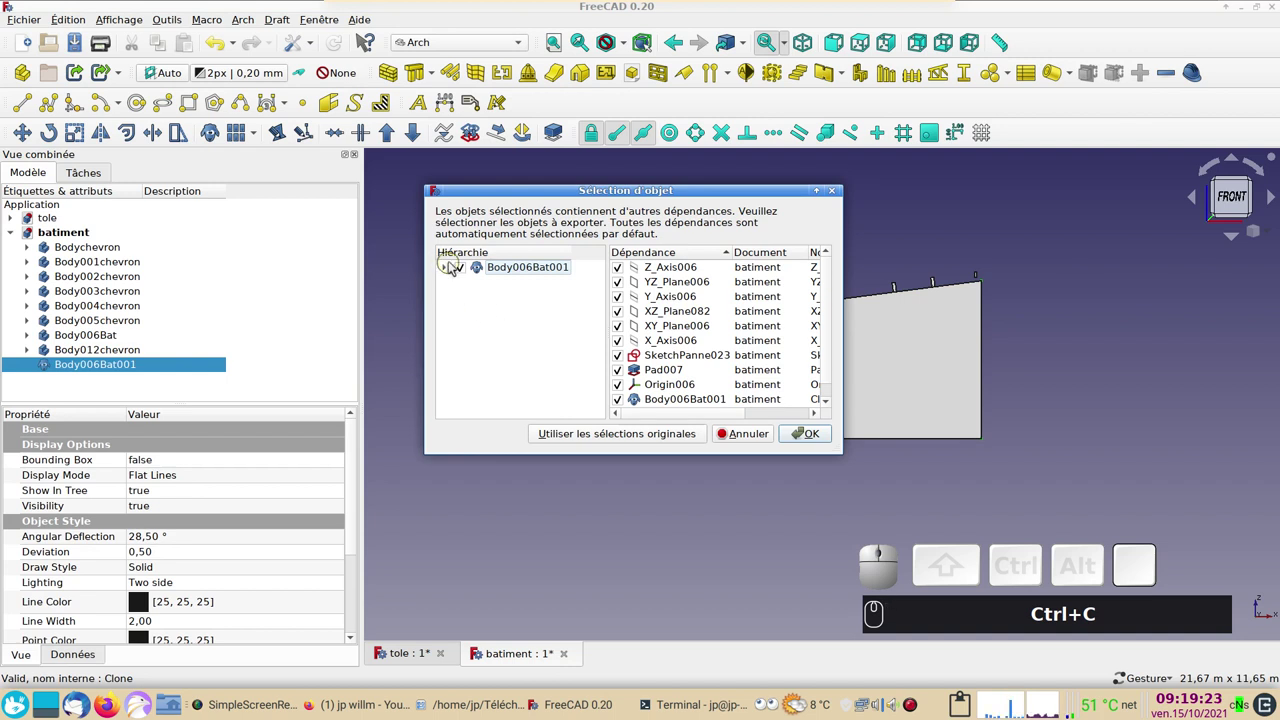
{"action": "left_click", "coordinate": [450, 268]}
{"action": "left_click", "coordinate": [484, 282]}
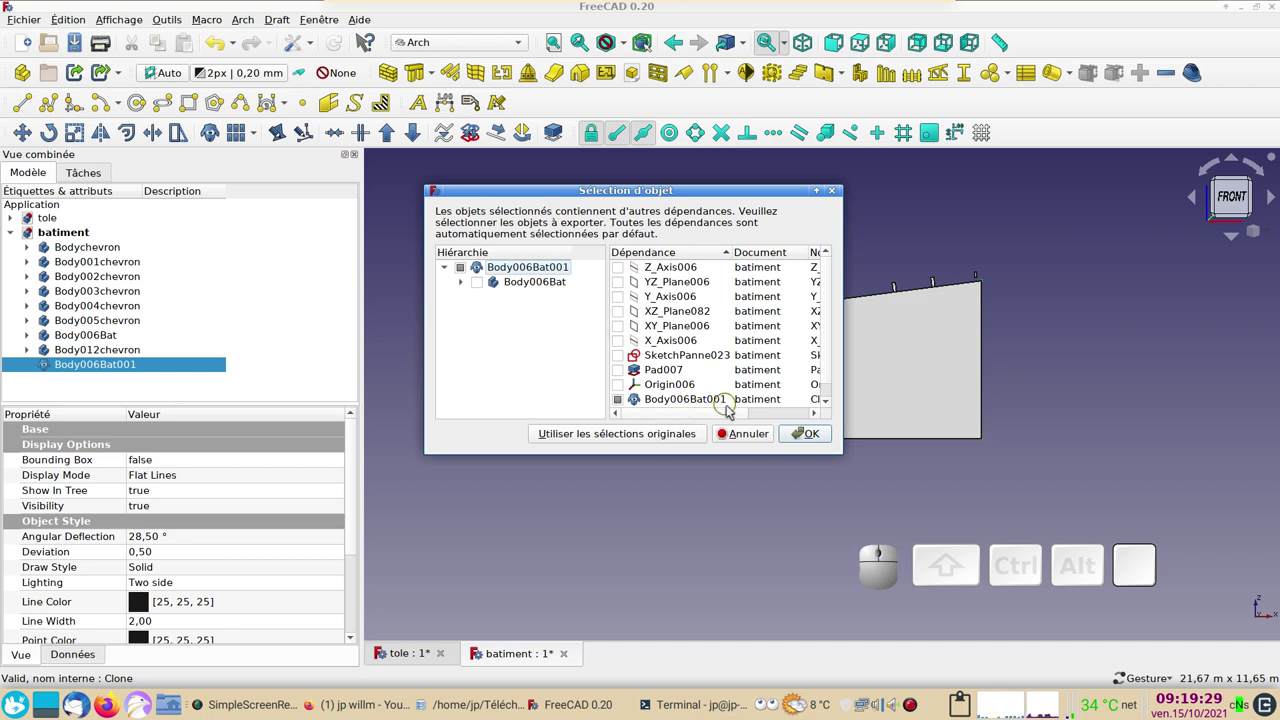
{"action": "left_click", "coordinate": [816, 433]}
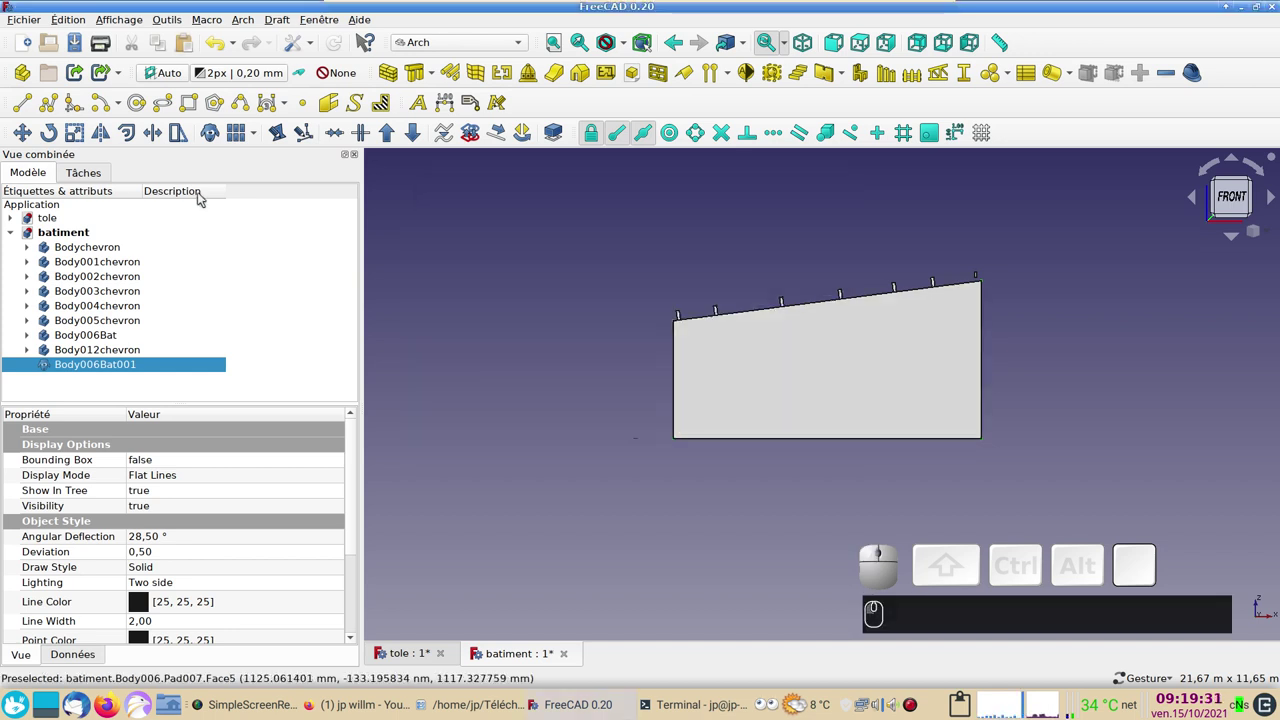
{"action": "left_click", "coordinate": [24, 42]}
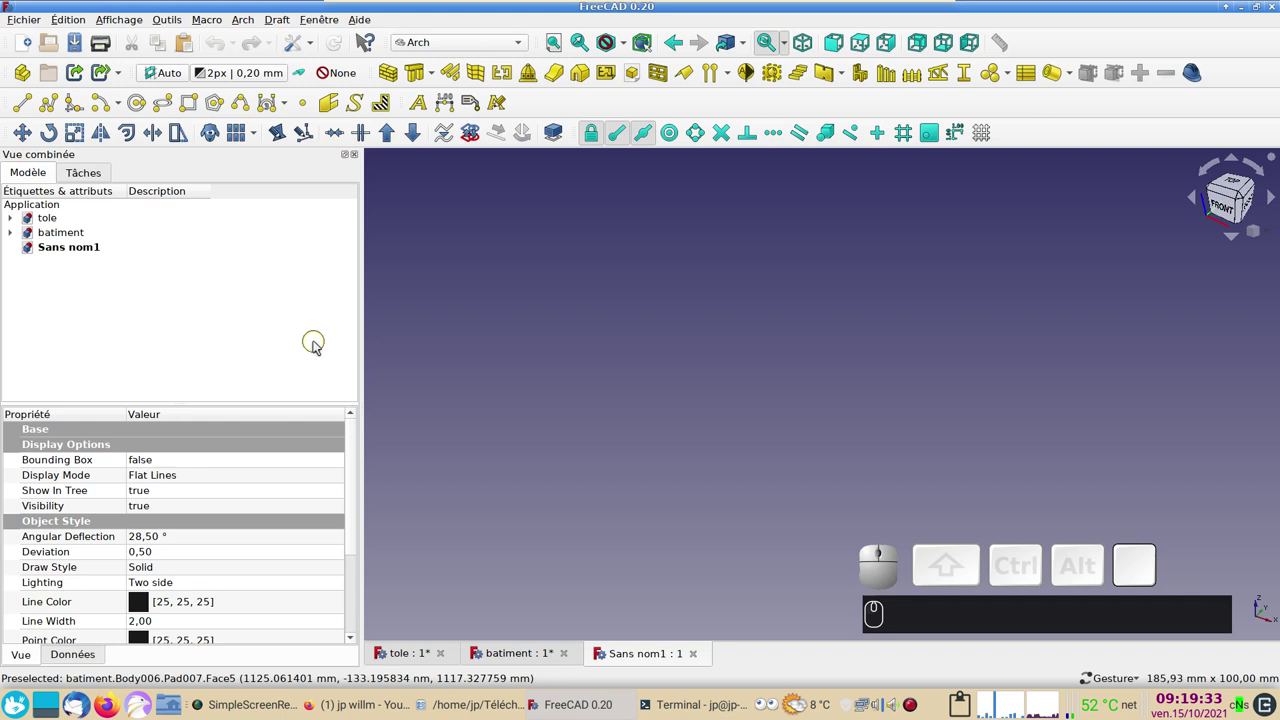
Step: Paste the wall clone into Sans nom1 and inspect the block from above and the side
{"action": "key", "text": "ctrl+v"}
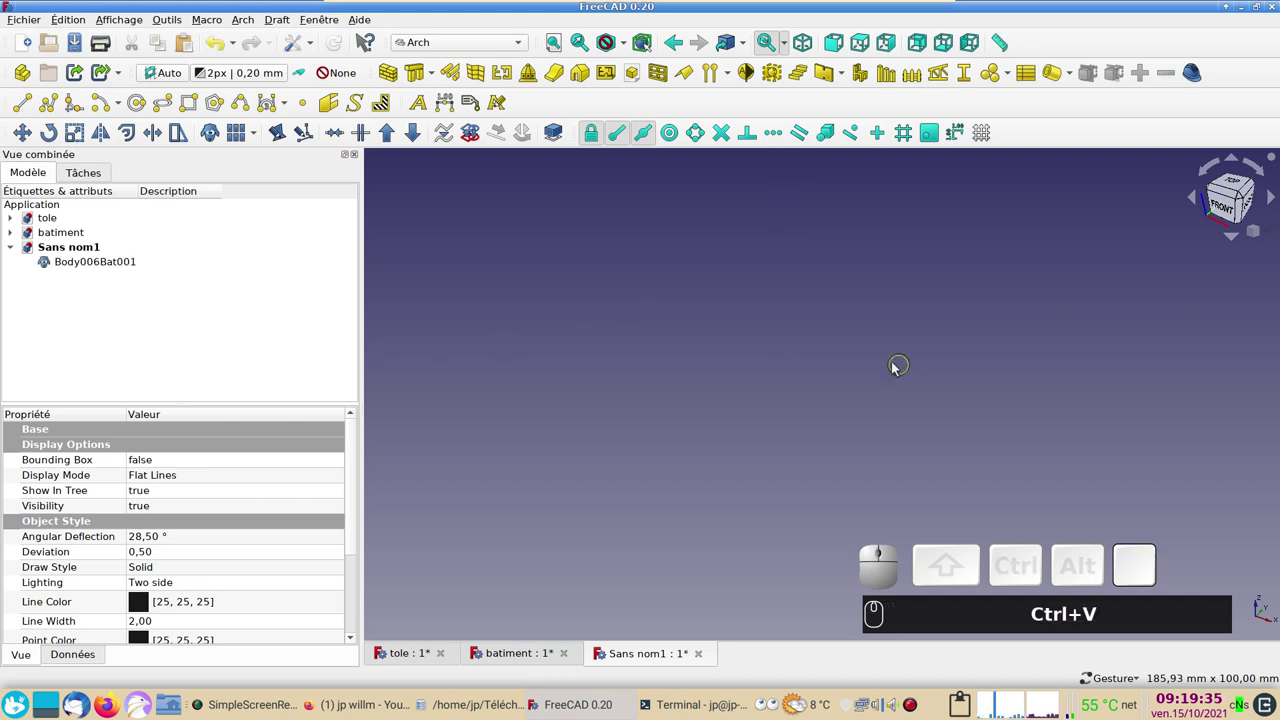
{"action": "left_click", "coordinate": [558, 47]}
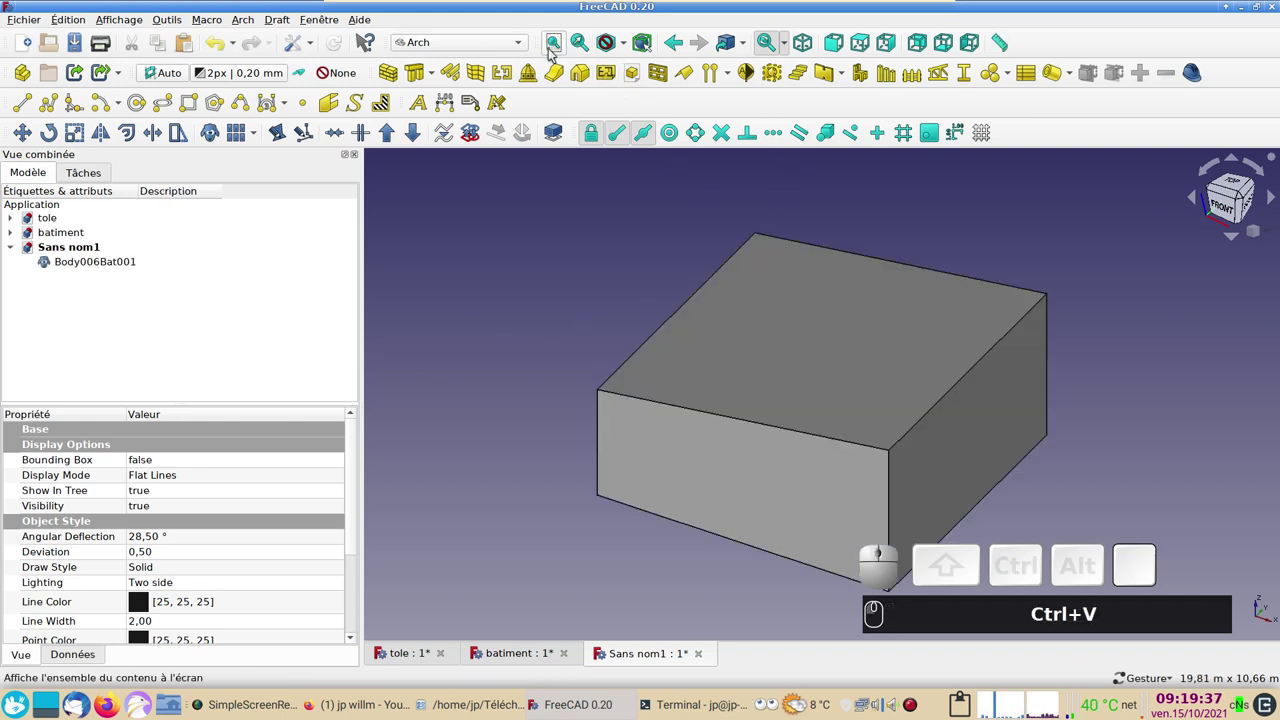
{"action": "scroll", "scroll_direction": "down", "scroll_amount": 3}
{"action": "left_click_drag", "start_coordinate": [578, 398], "coordinate": [592, 407]}
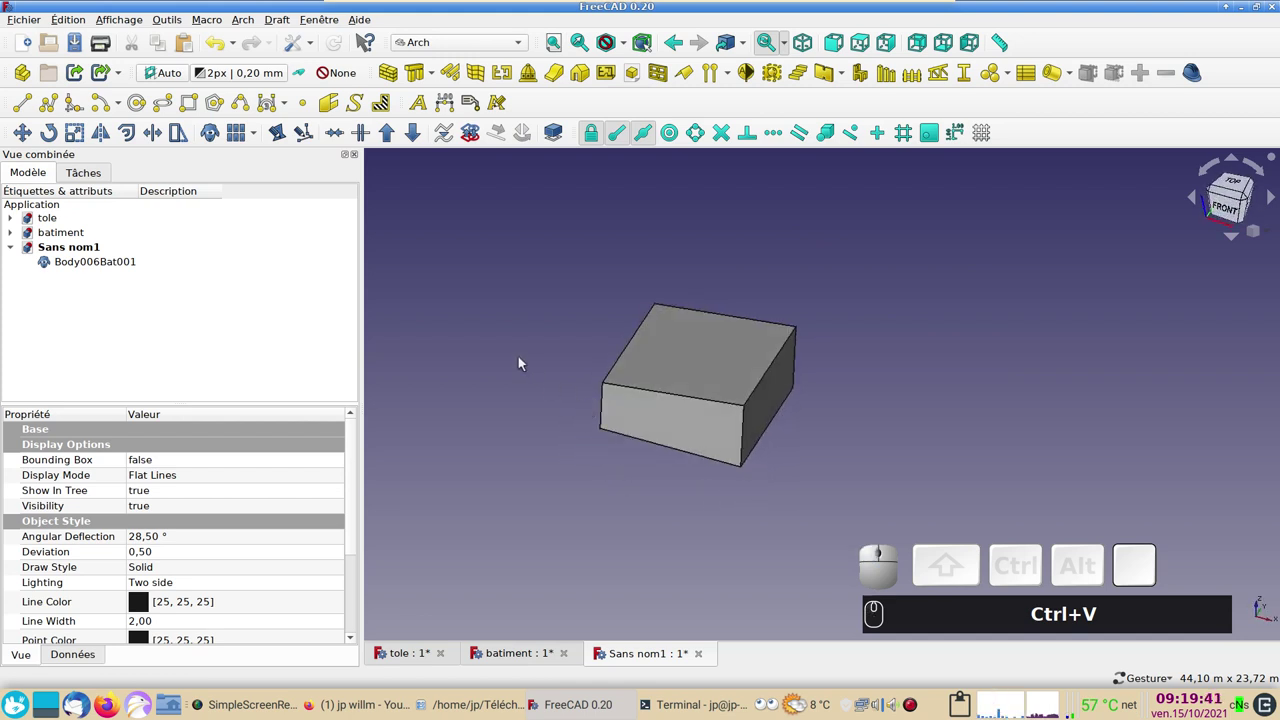
{"action": "key", "text": "KP_2"}
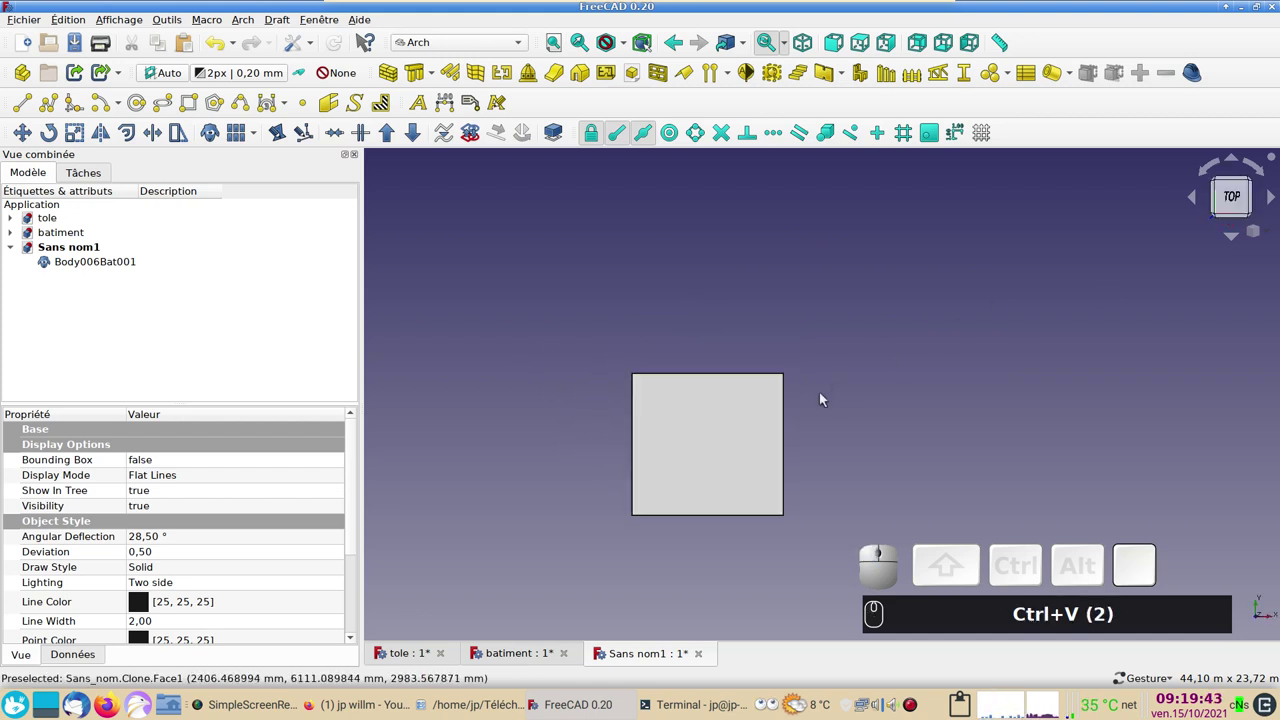
{"action": "key", "text": "KP_1"}
{"action": "left_click", "coordinate": [701, 401]}
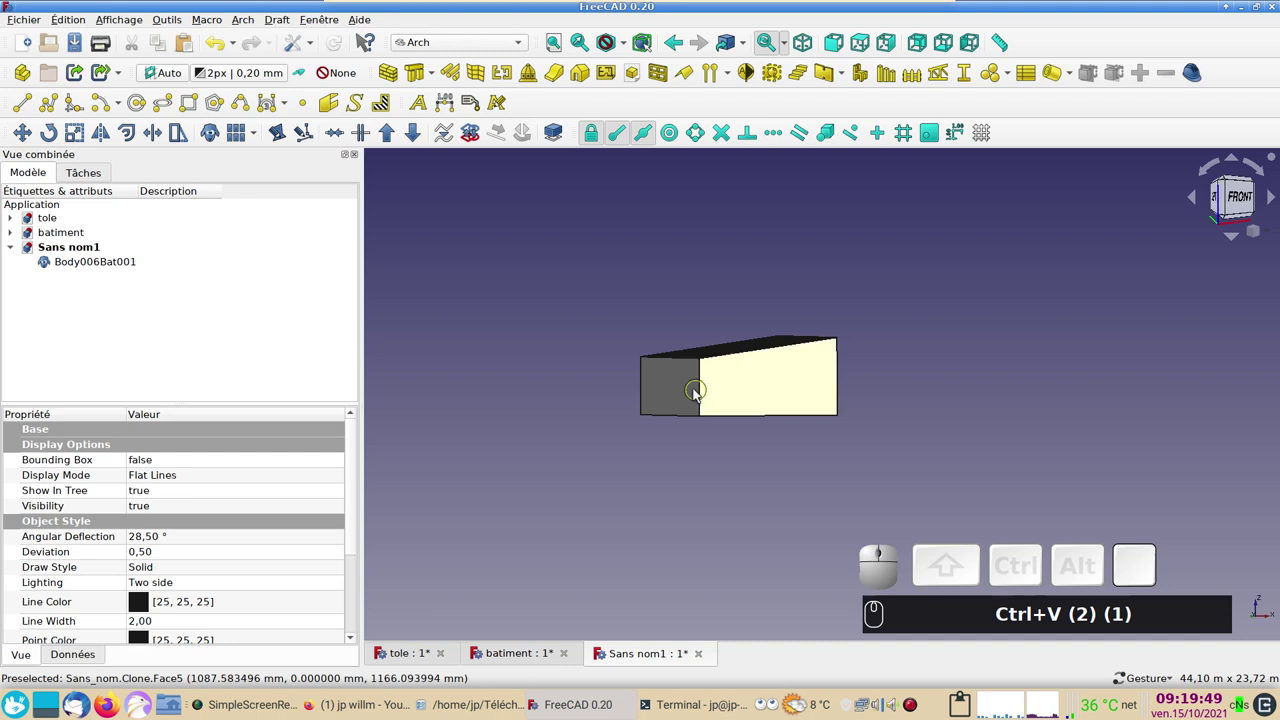
{"action": "key", "text": "KP_2"}
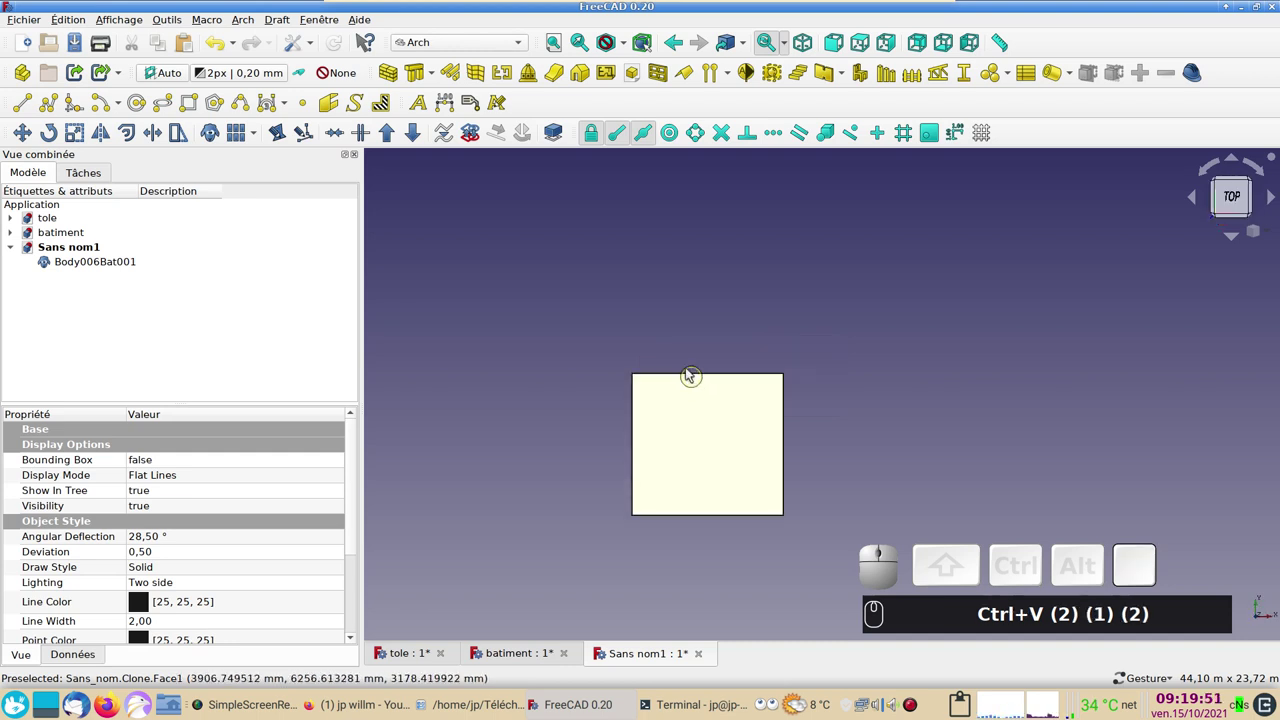
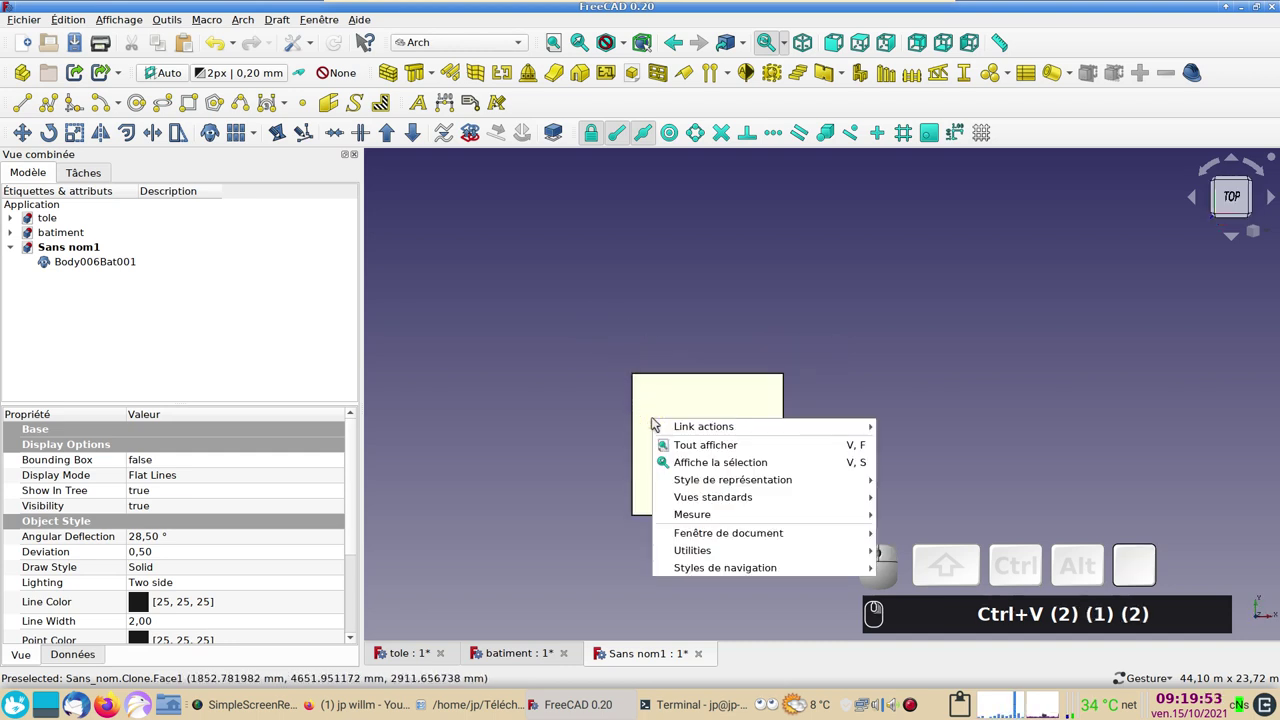
{"action": "left_click", "coordinate": [582, 402]}
Step: Rotate the pasted clone 90 degrees with the Transform dragger and view it from the front
{"action": "right_click", "coordinate": [95, 261]}
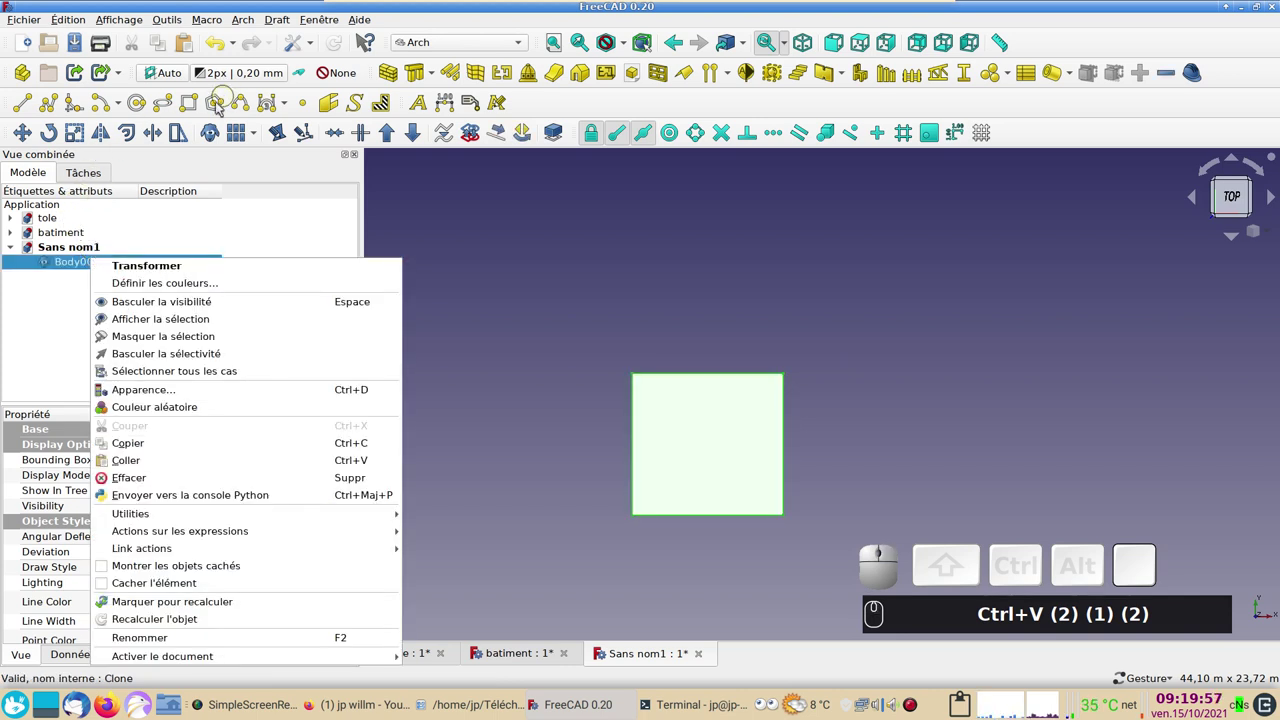
{"action": "left_click", "coordinate": [122, 269]}
{"action": "left_click_drag", "start_coordinate": [694, 446], "coordinate": [456, 328]}
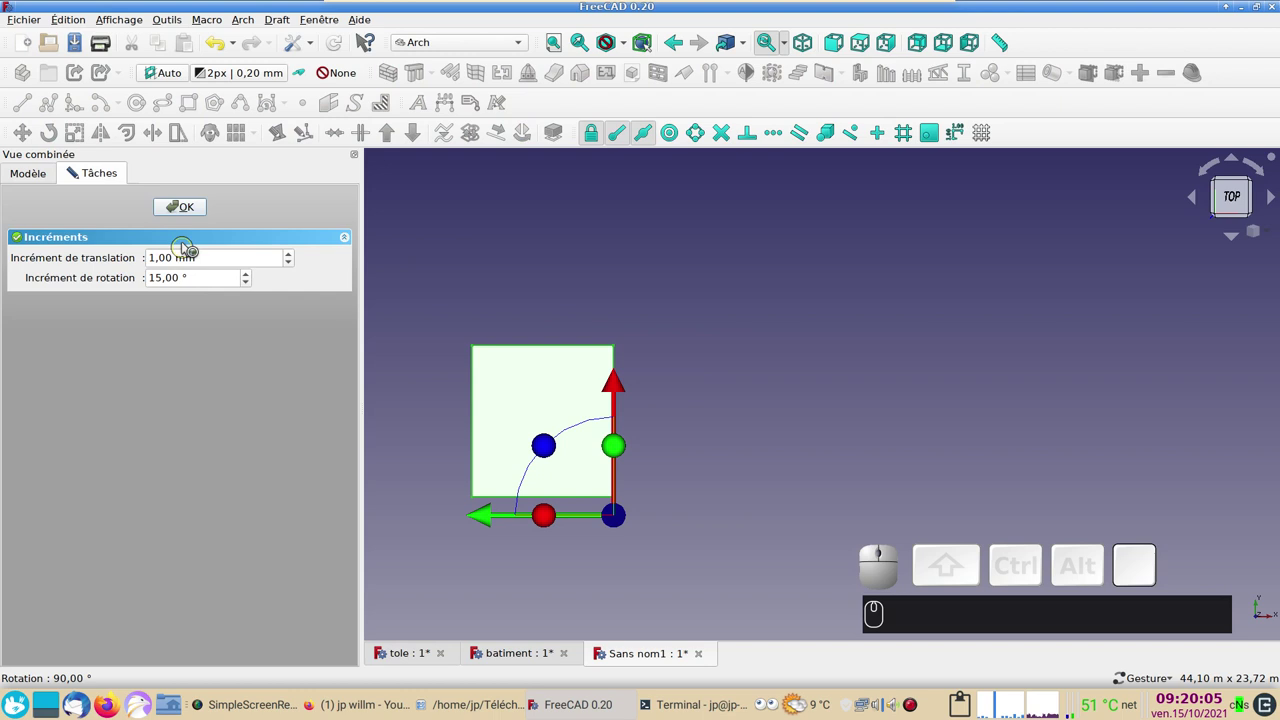
{"action": "left_click", "coordinate": [179, 209]}
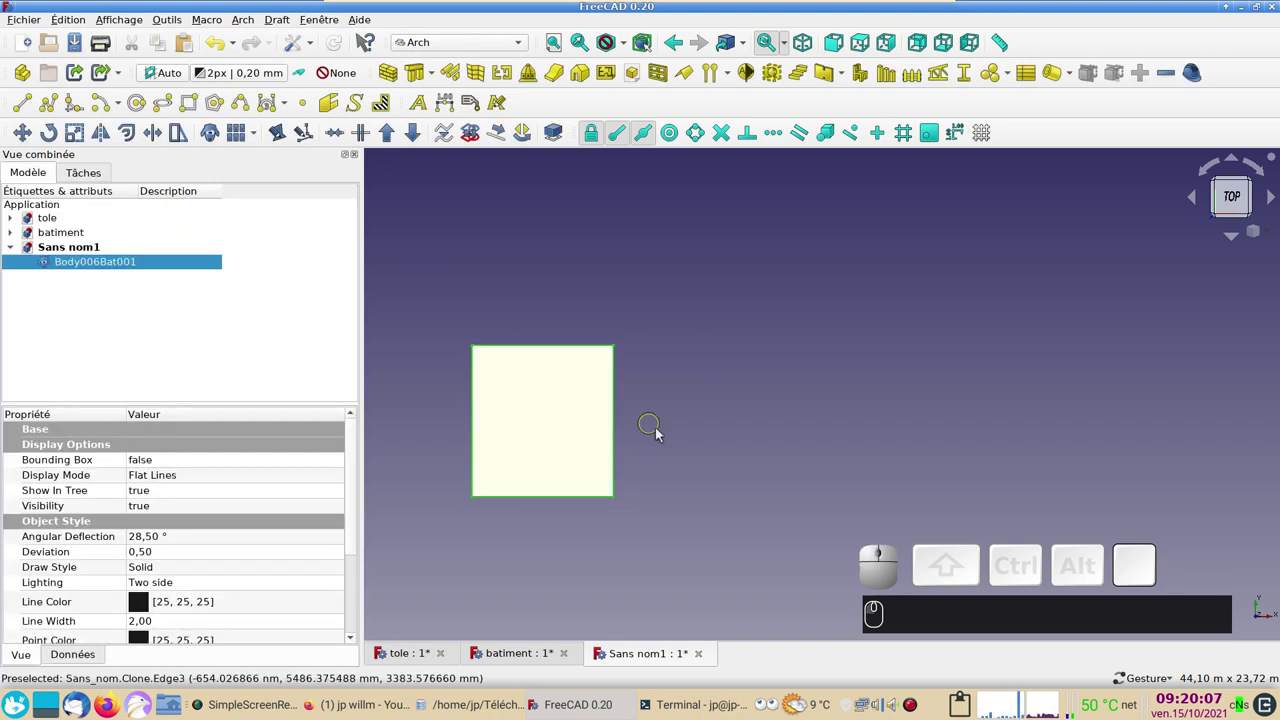
{"action": "key", "text": "KP_1"}
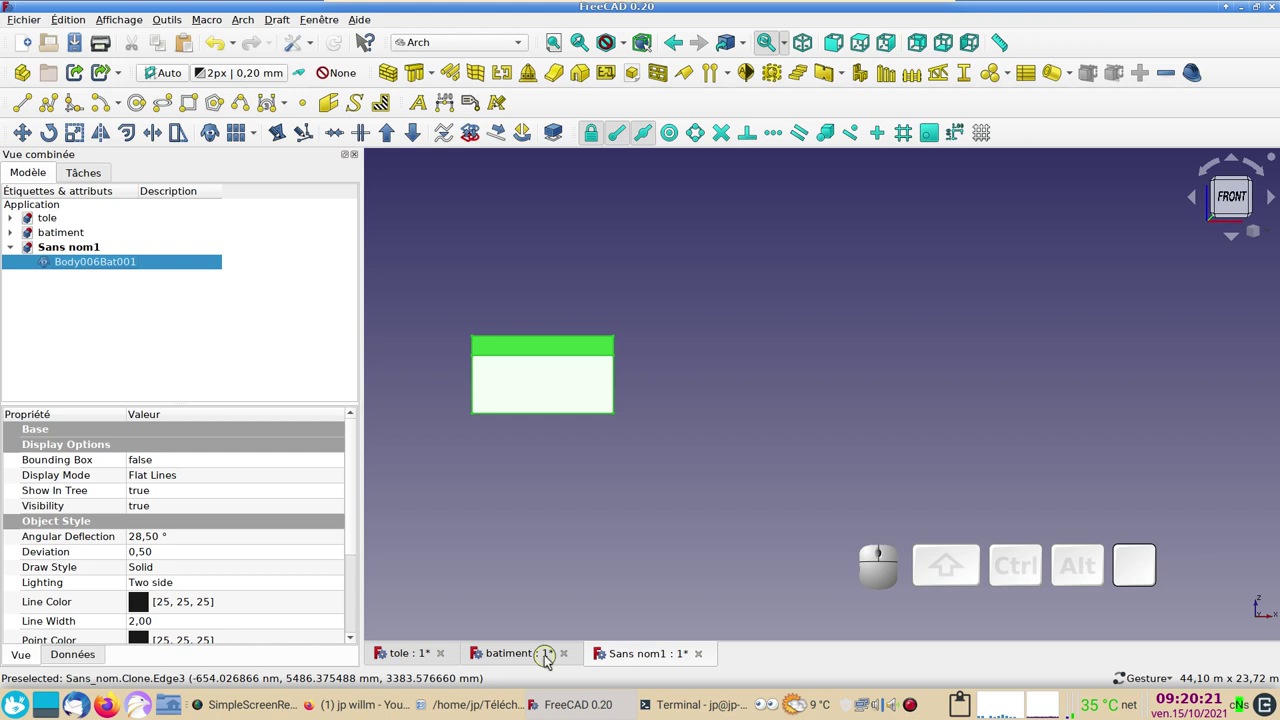
Step: In the batiment document, start the Measure tool and survey the wall's top face
{"action": "left_click", "coordinate": [530, 661]}
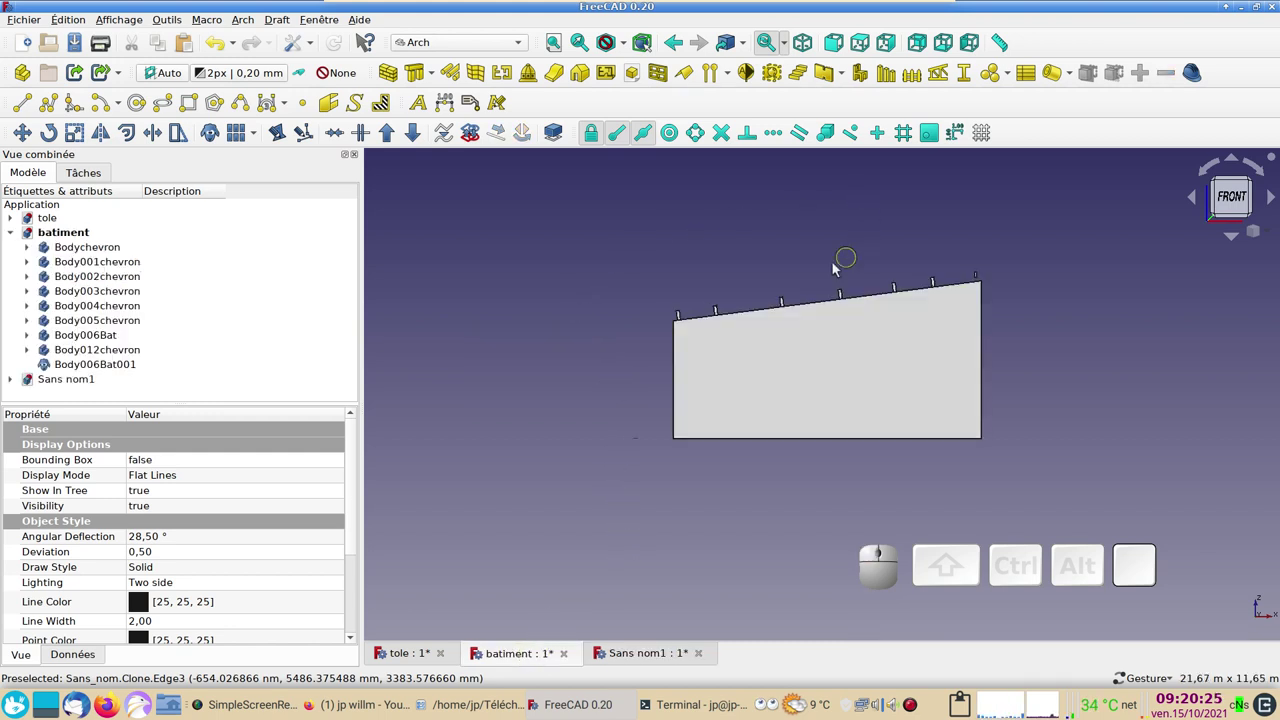
{"action": "left_click_drag", "start_coordinate": [1070, 337], "coordinate": [1122, 163]}
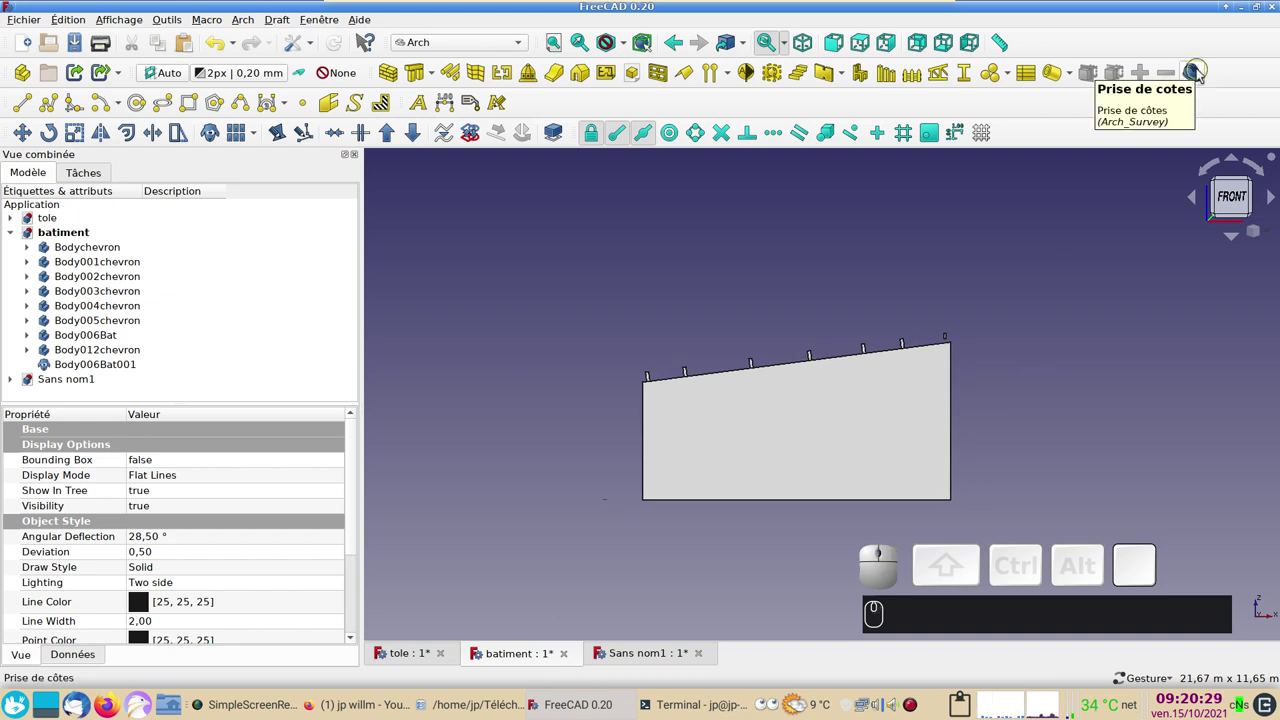
{"action": "left_click", "coordinate": [1202, 73]}
{"action": "scroll", "scroll_direction": "up", "scroll_amount": 3}
{"action": "left_click_drag", "start_coordinate": [806, 304], "coordinate": [784, 272]}
{"action": "scroll", "scroll_direction": "up", "scroll_amount": 3}
{"action": "left_click_drag", "start_coordinate": [744, 302], "coordinate": [767, 251]}
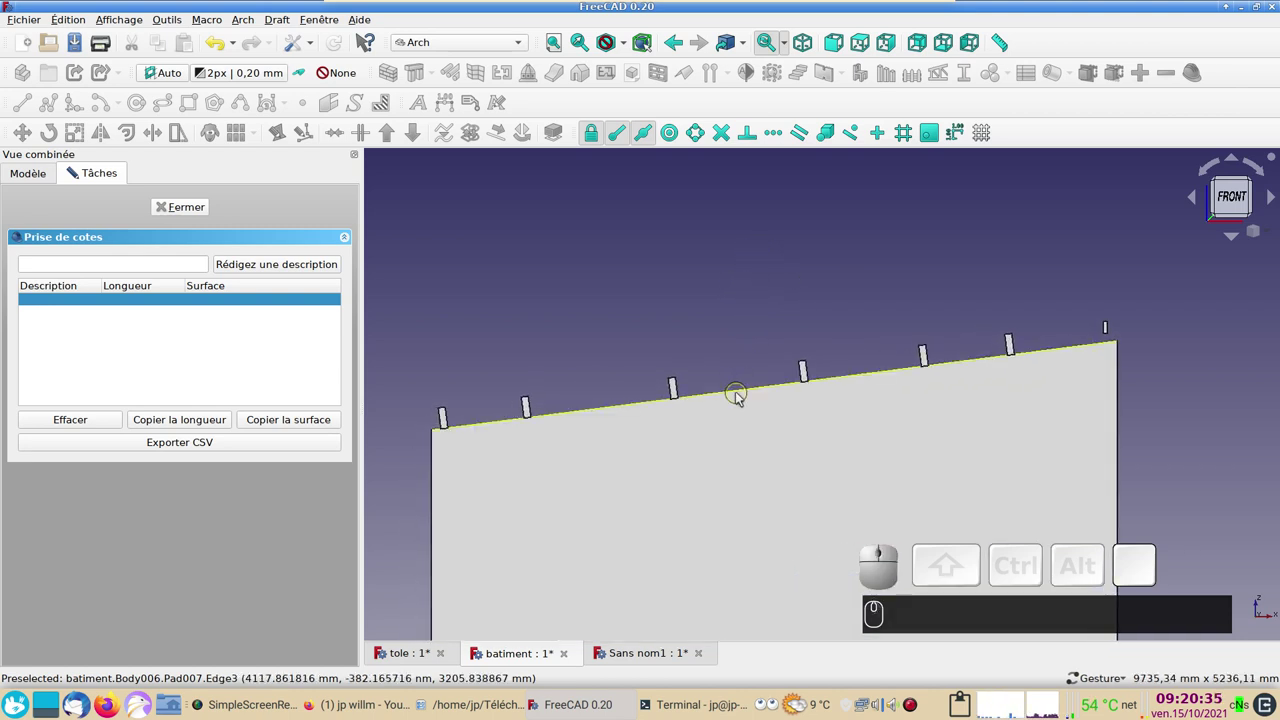
{"action": "left_click", "coordinate": [723, 471]}
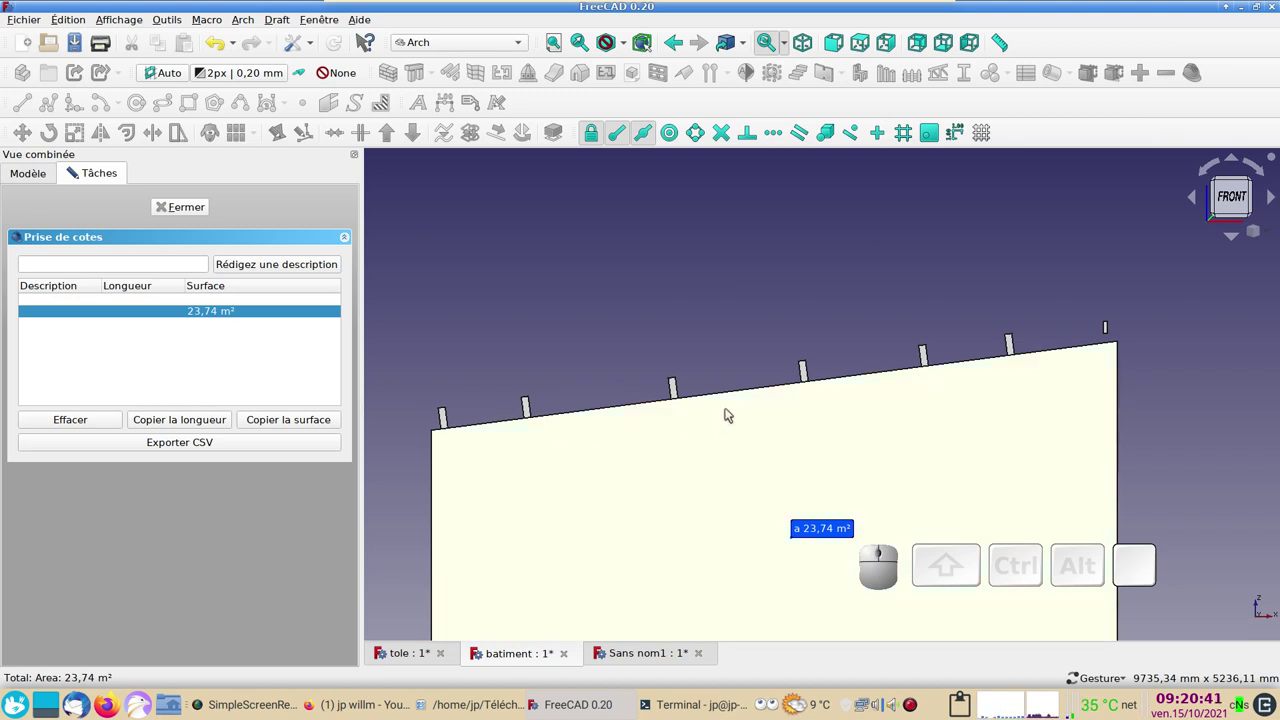
{"action": "left_click", "coordinate": [745, 396]}
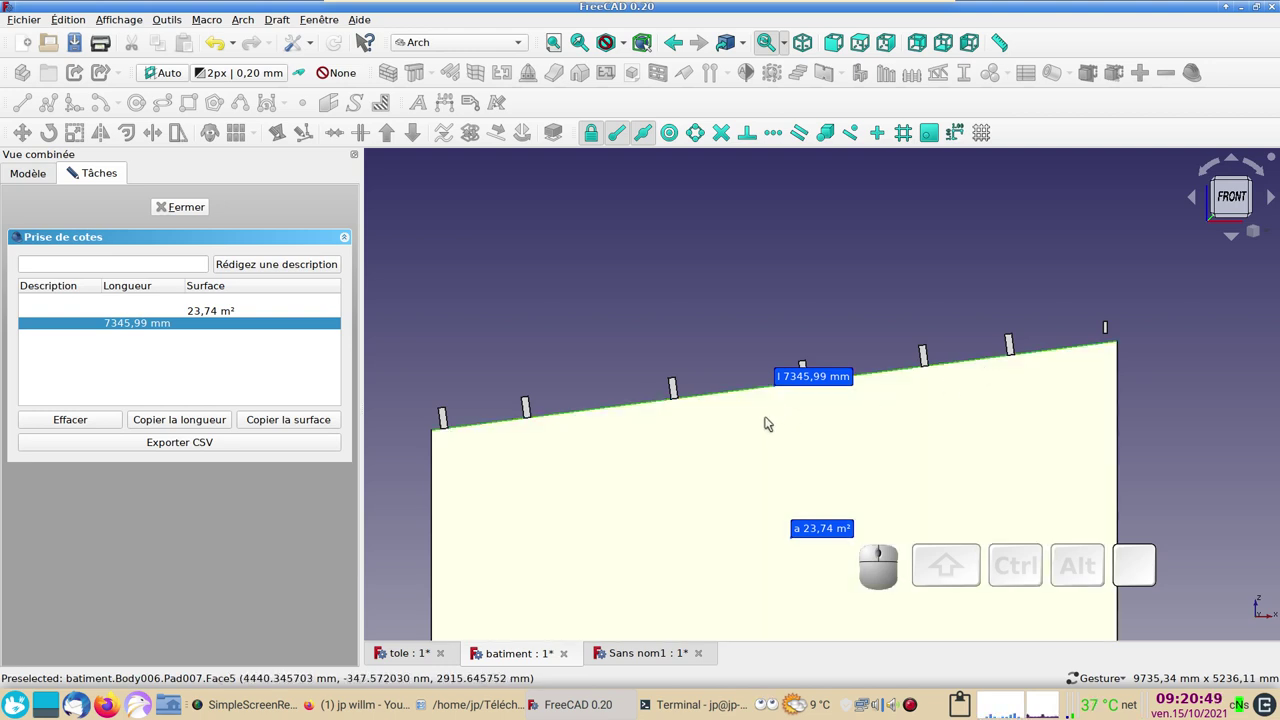
Step: Measure a rafter's 75 mm top edge and 225 mm long side, then return to Sans nom1
{"action": "scroll", "scroll_direction": "up", "scroll_amount": 3}
{"action": "scroll", "scroll_direction": "down", "scroll_amount": 3}
{"action": "scroll", "scroll_direction": "up", "scroll_amount": 3}
{"action": "scroll", "scroll_direction": "up", "scroll_amount": 3}
{"action": "left_click_drag", "start_coordinate": [654, 401], "coordinate": [912, 438]}
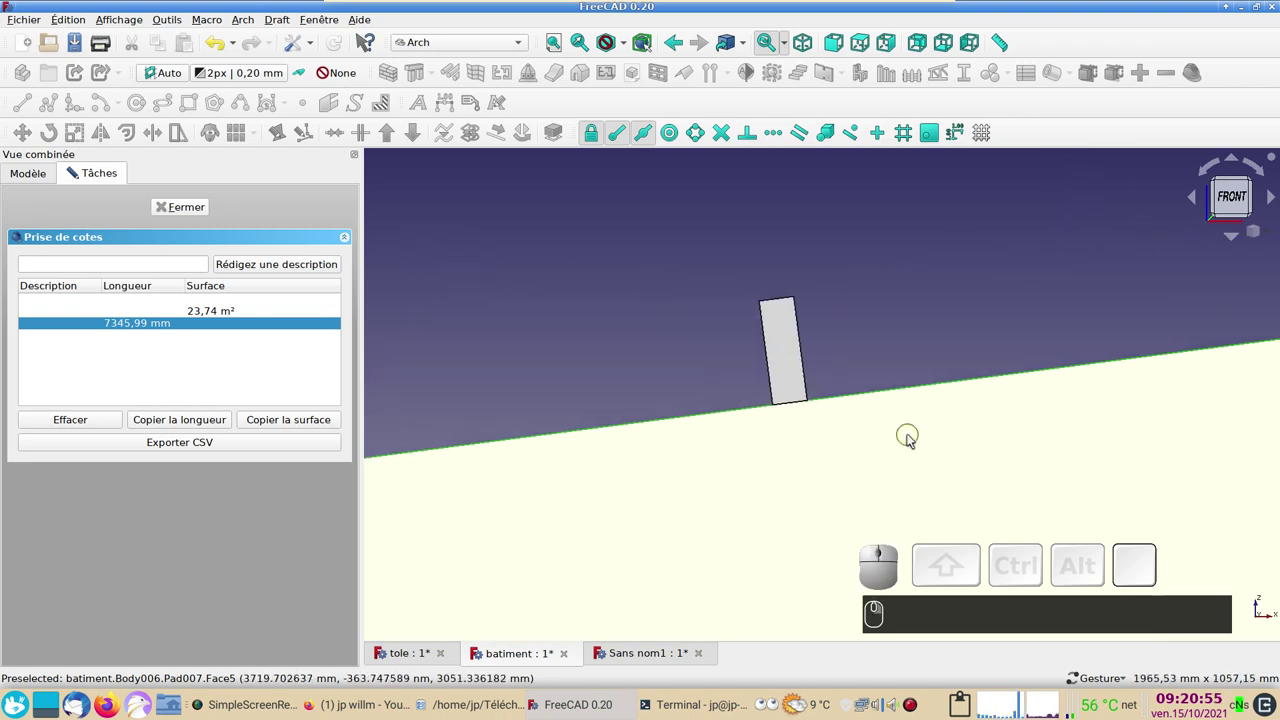
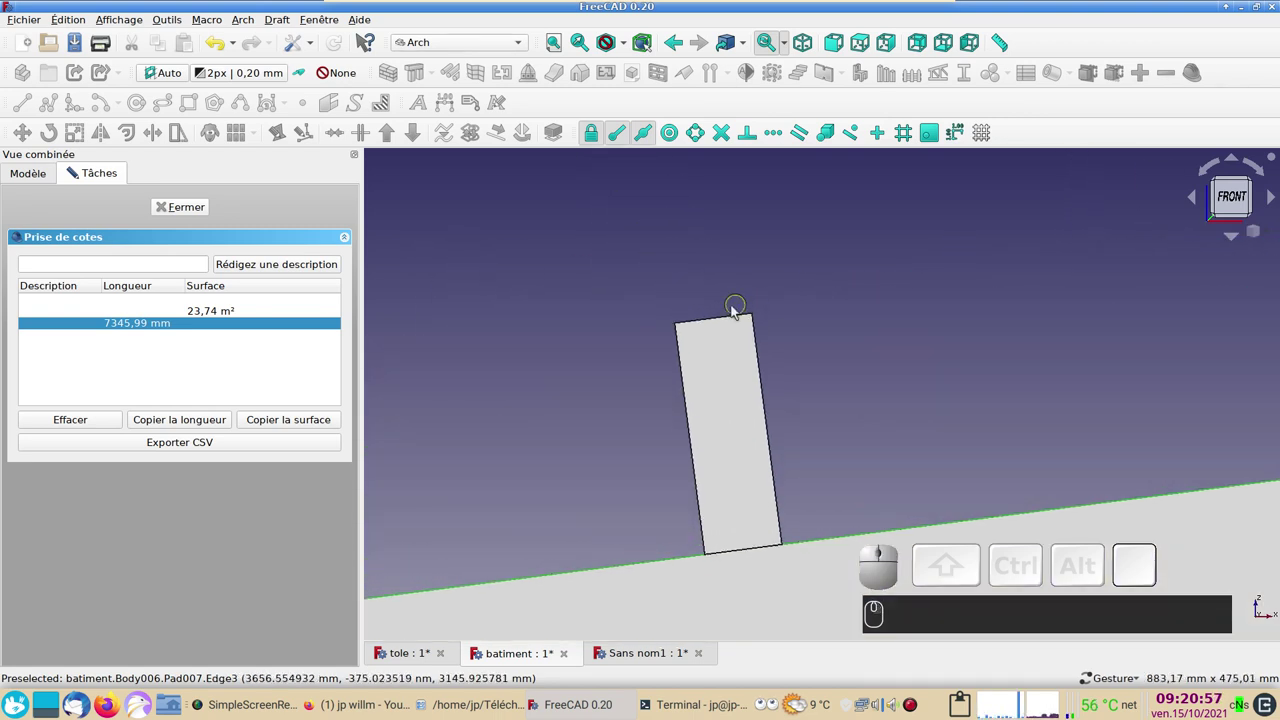
{"action": "left_click", "coordinate": [723, 320]}
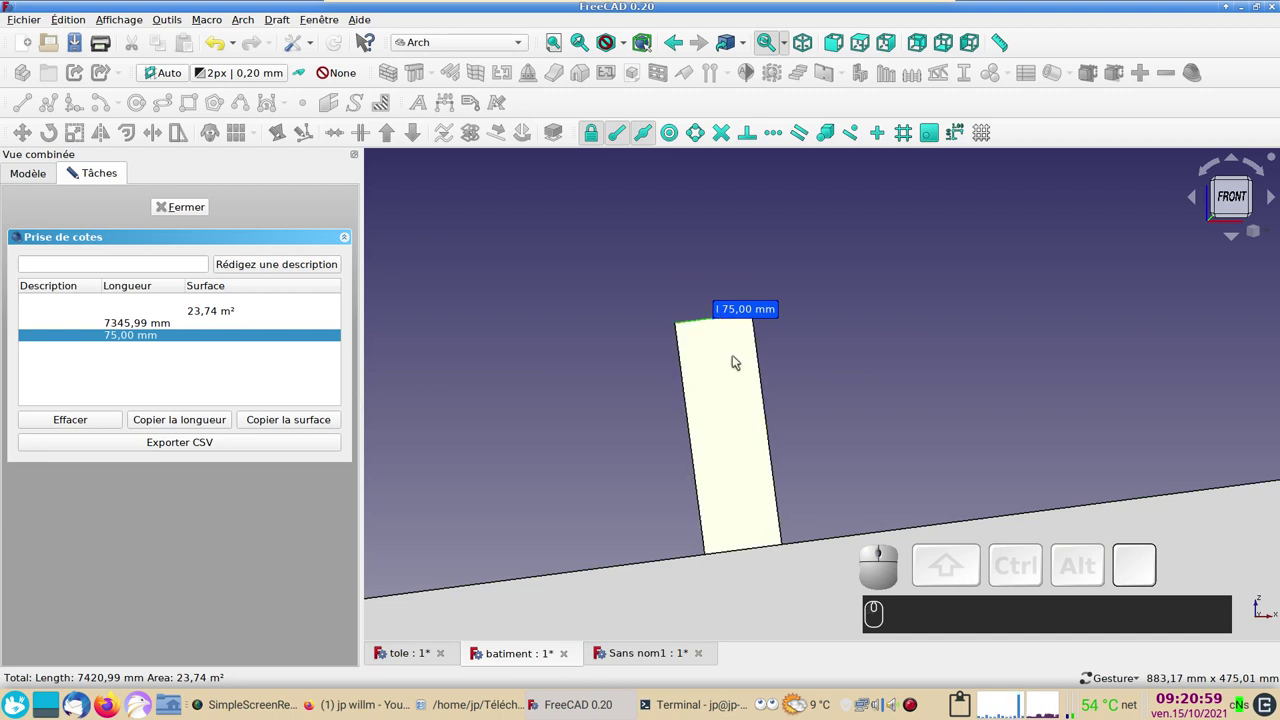
{"action": "left_click", "coordinate": [766, 389]}
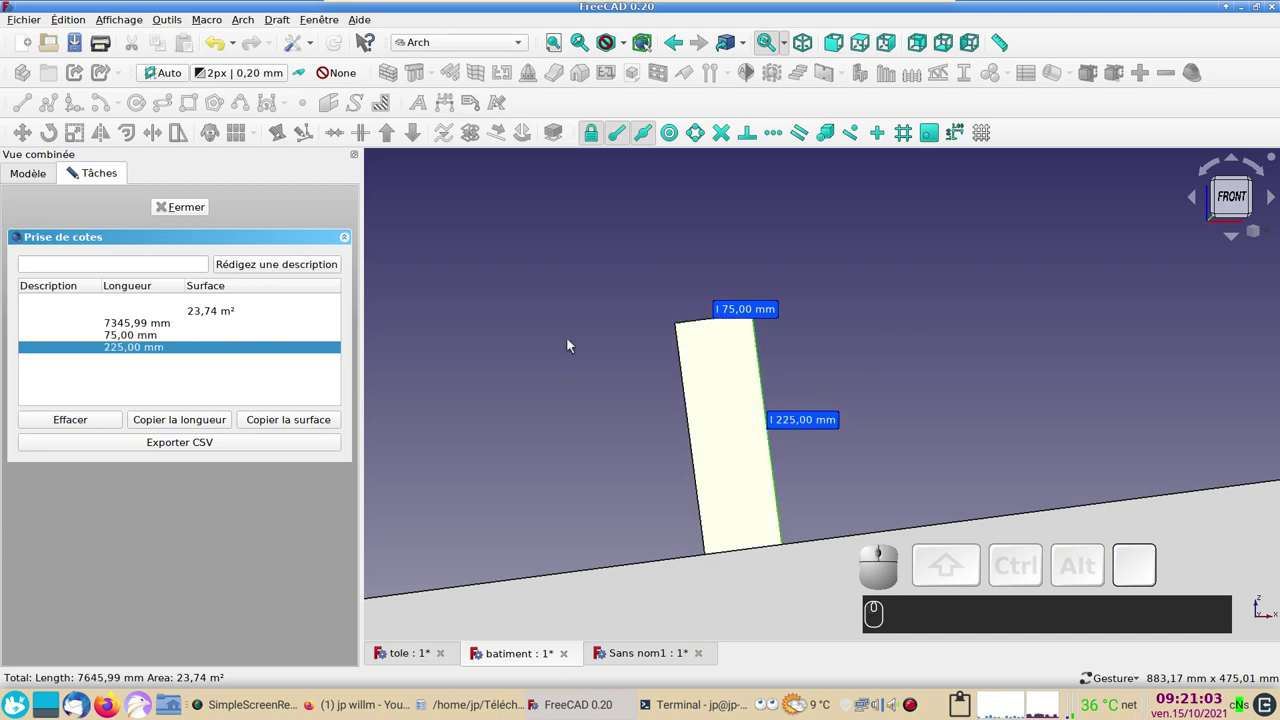
{"action": "left_click", "coordinate": [170, 212]}
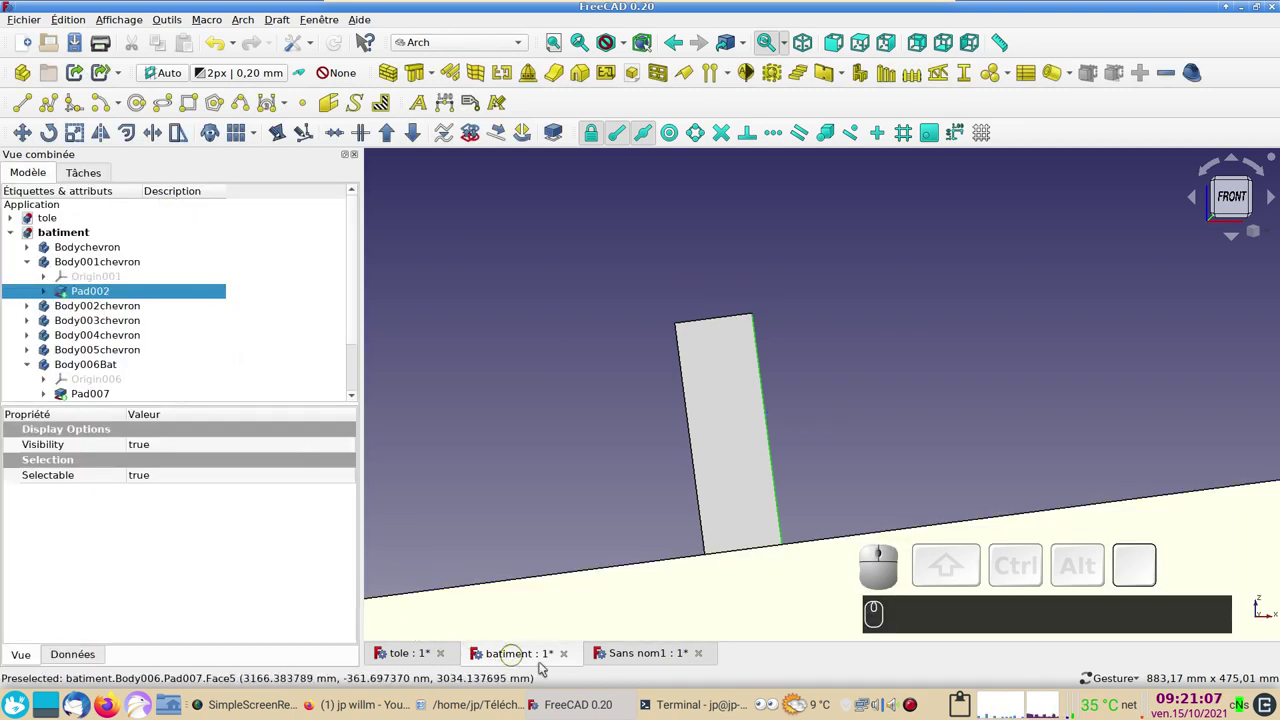
{"action": "left_click", "coordinate": [652, 661]}
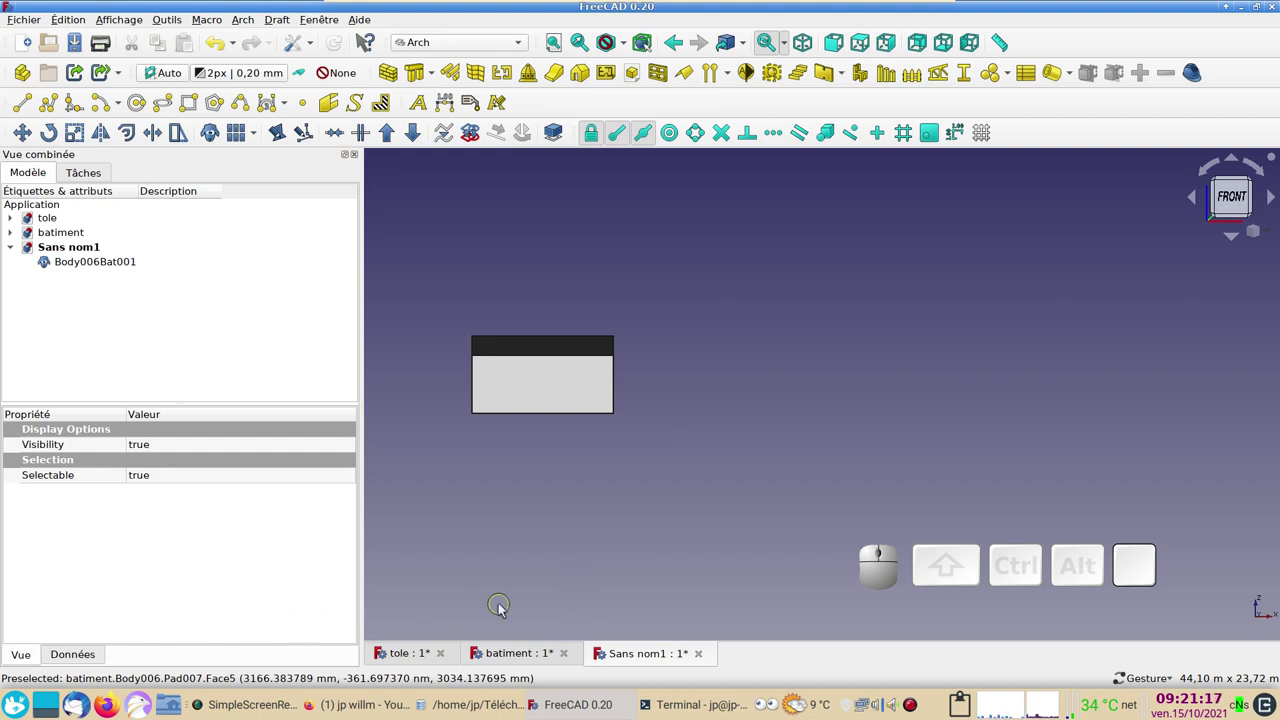
Step: In the tole document, clone the corrugated sheet Extrude001 and copy only the clone
{"action": "left_click", "coordinate": [410, 654]}
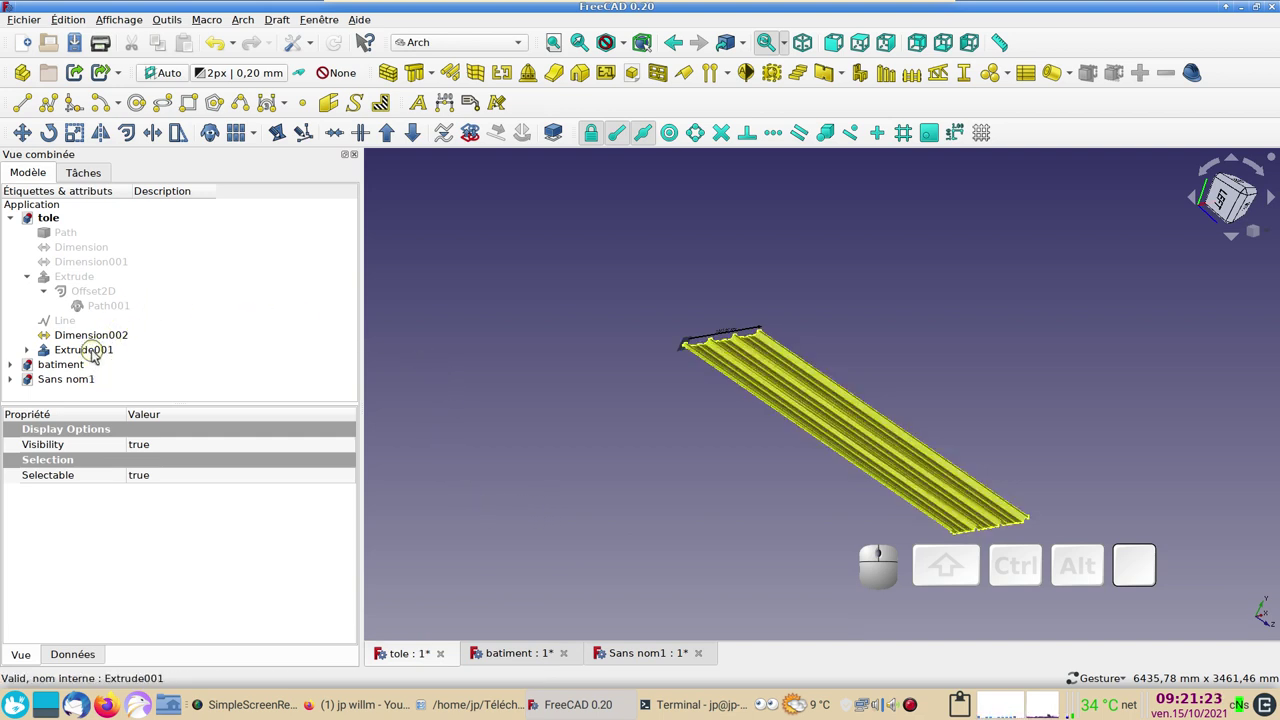
{"action": "left_click", "coordinate": [97, 354]}
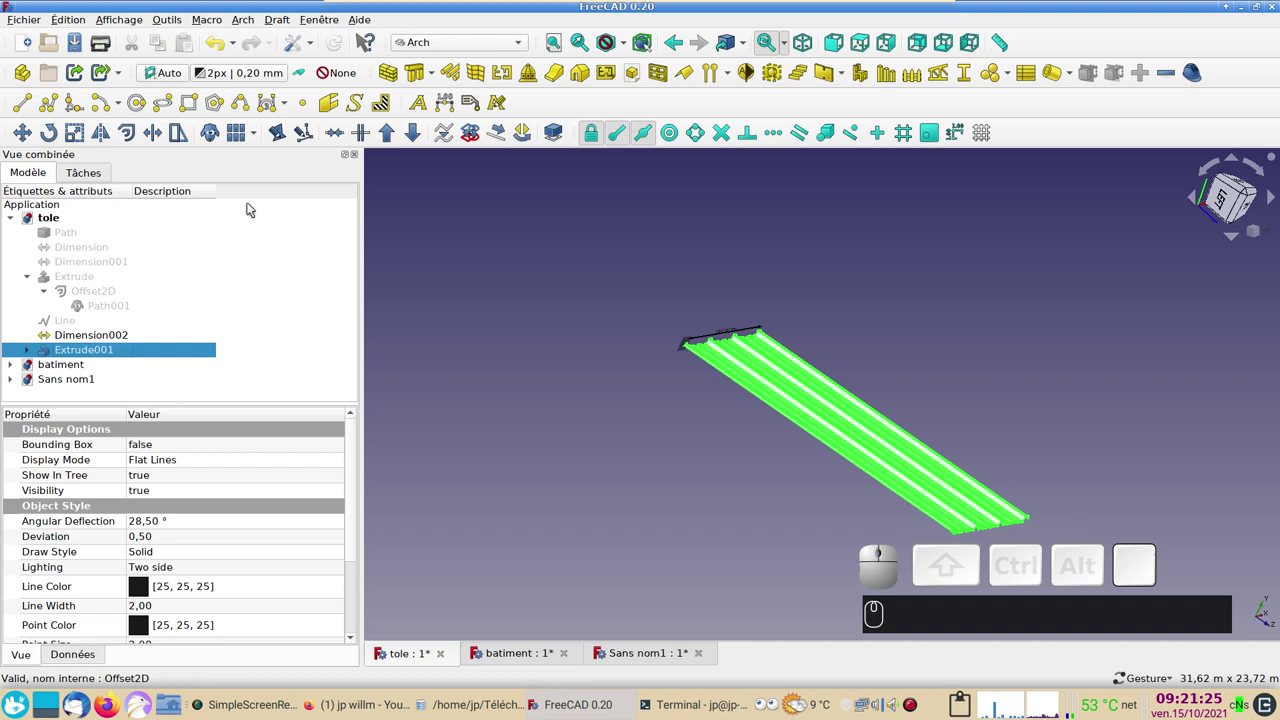
{"action": "left_click", "coordinate": [211, 137]}
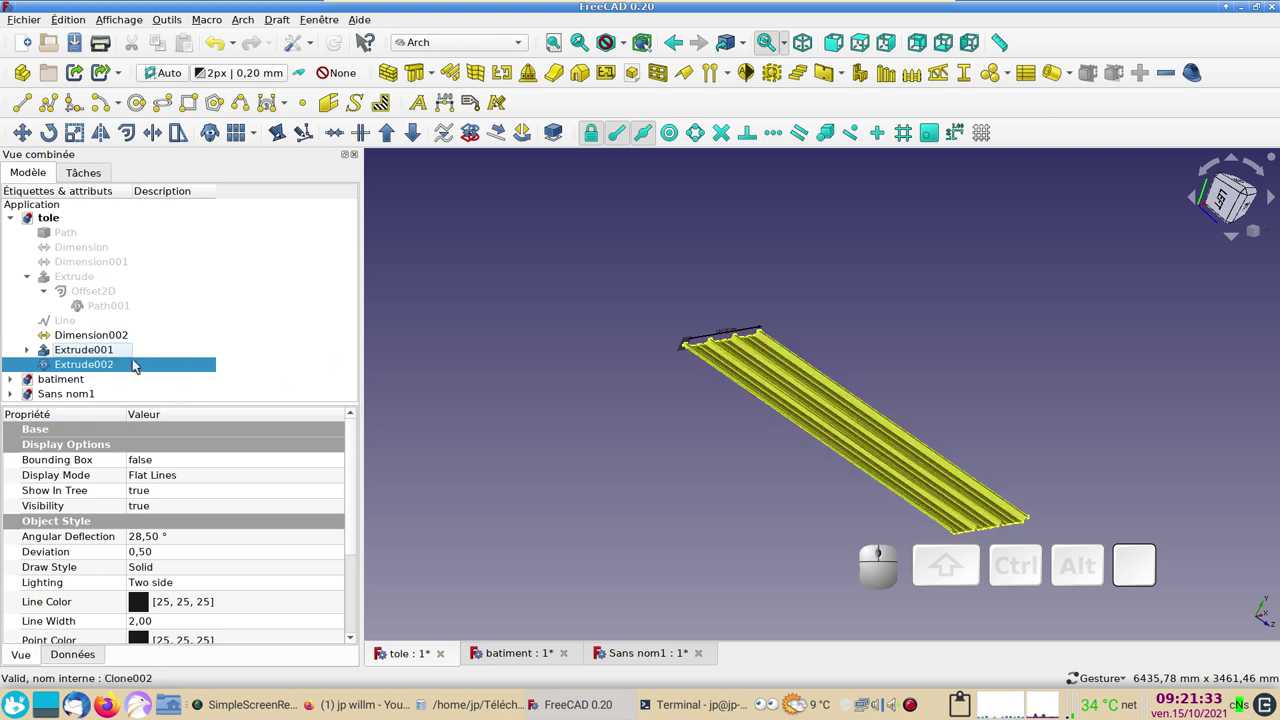
{"action": "key", "text": "ctrl+c"}
{"action": "left_click", "coordinate": [450, 272]}
{"action": "left_click", "coordinate": [480, 285]}
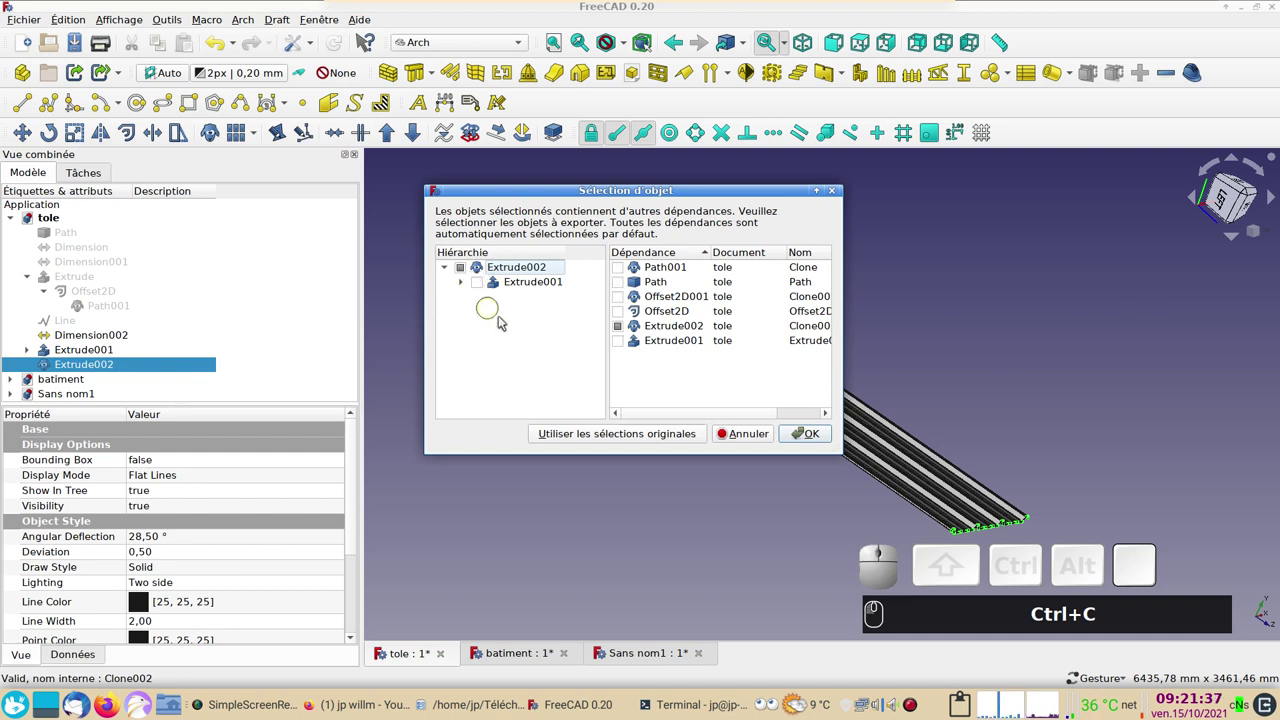
{"action": "left_click", "coordinate": [813, 435]}
Step: Paste the sheet clone into Sans nom1 as Extrude002 beside the wall and view it from the right
{"action": "left_click", "coordinate": [656, 653]}
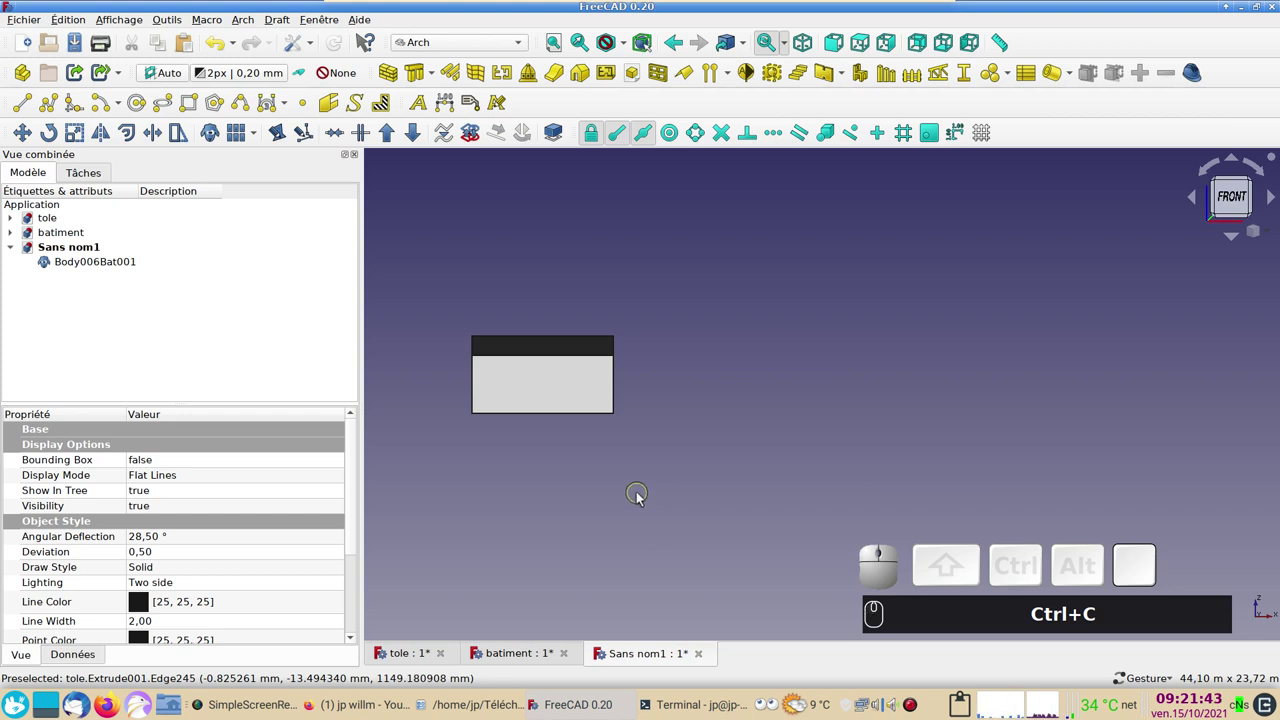
{"action": "key", "text": "ctrl+v"}
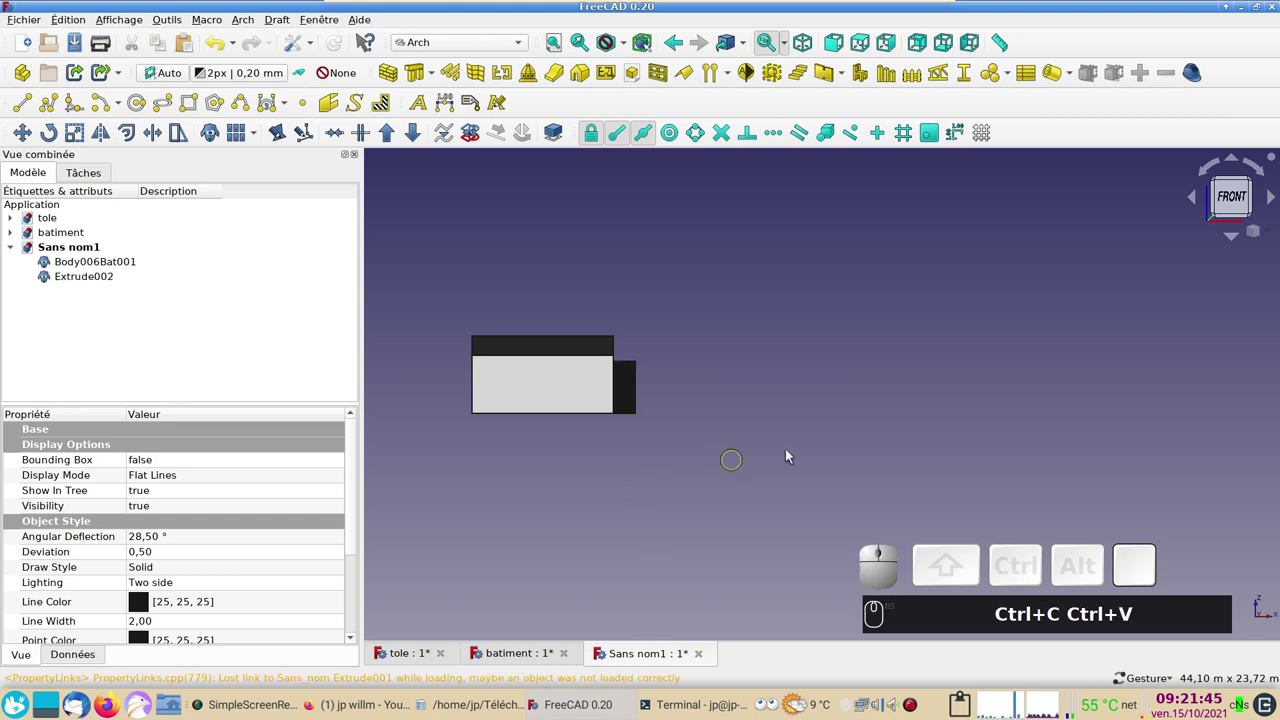
{"action": "left_click_drag", "start_coordinate": [845, 437], "coordinate": [601, 436]}
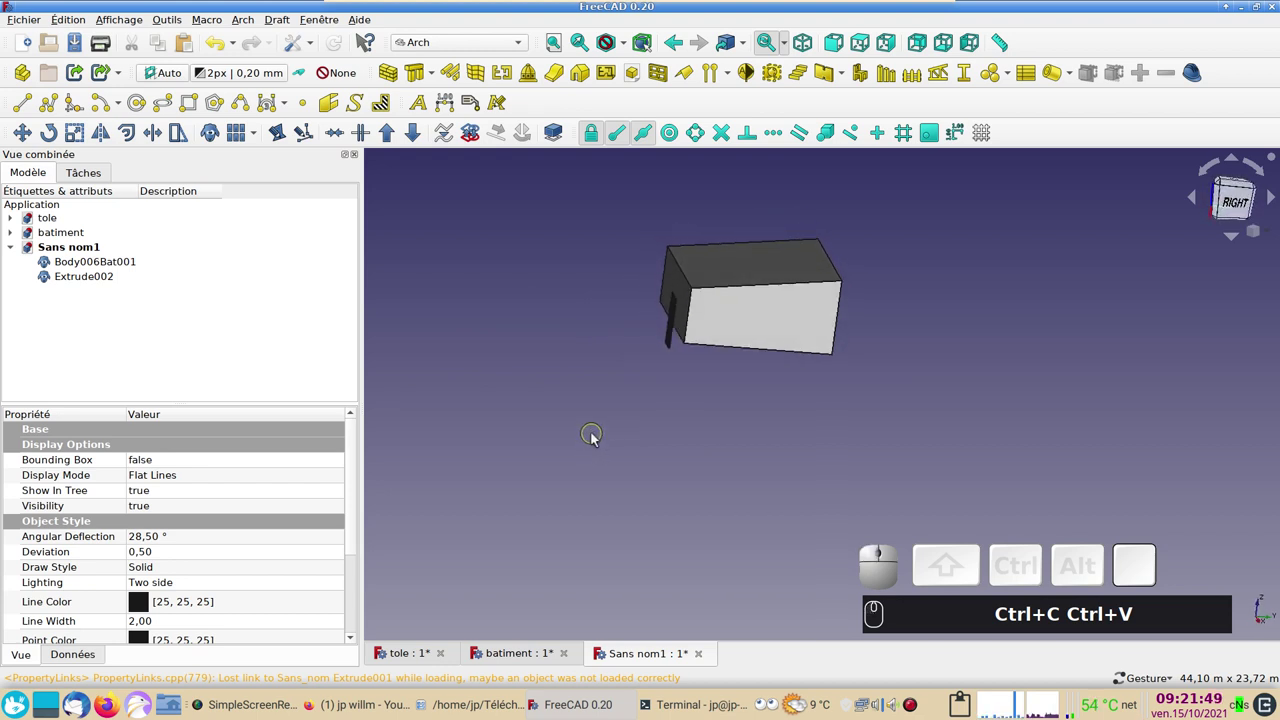
{"action": "key", "text": "KP_1"}
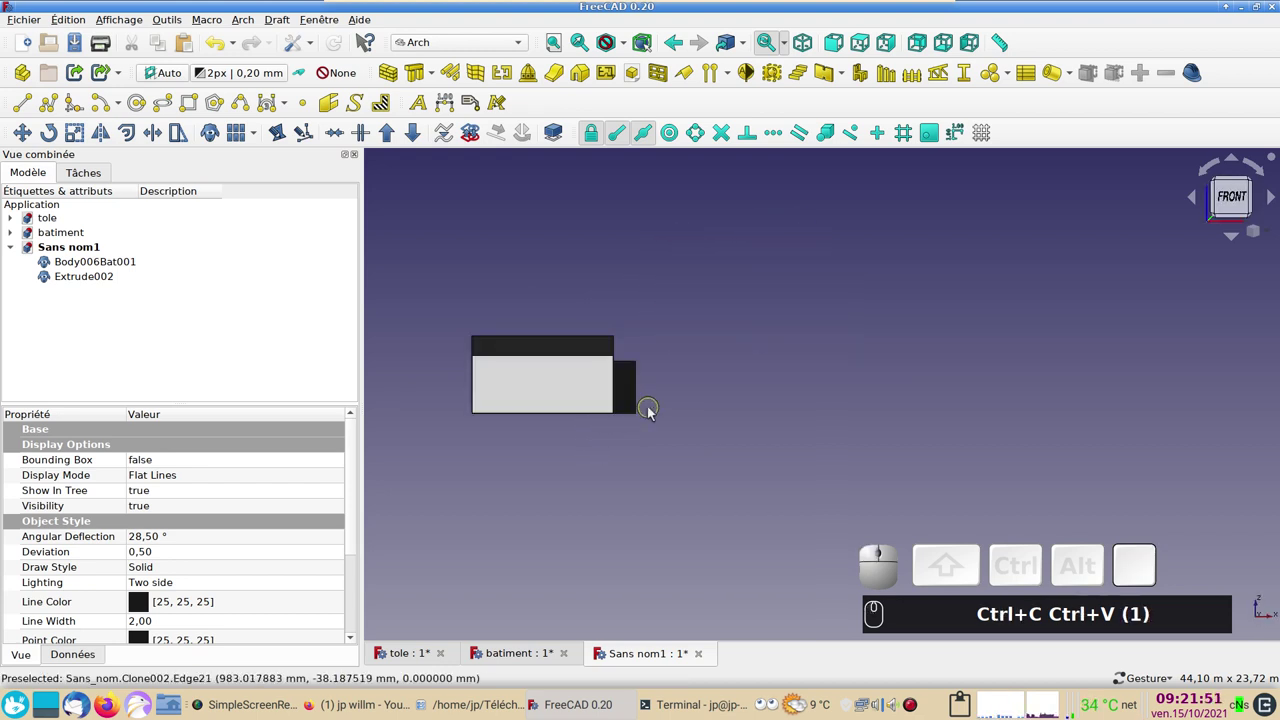
{"action": "key", "text": "KP_3"}
{"action": "scroll", "scroll_direction": "up", "scroll_amount": 3}
{"action": "right_click", "coordinate": [743, 449]}
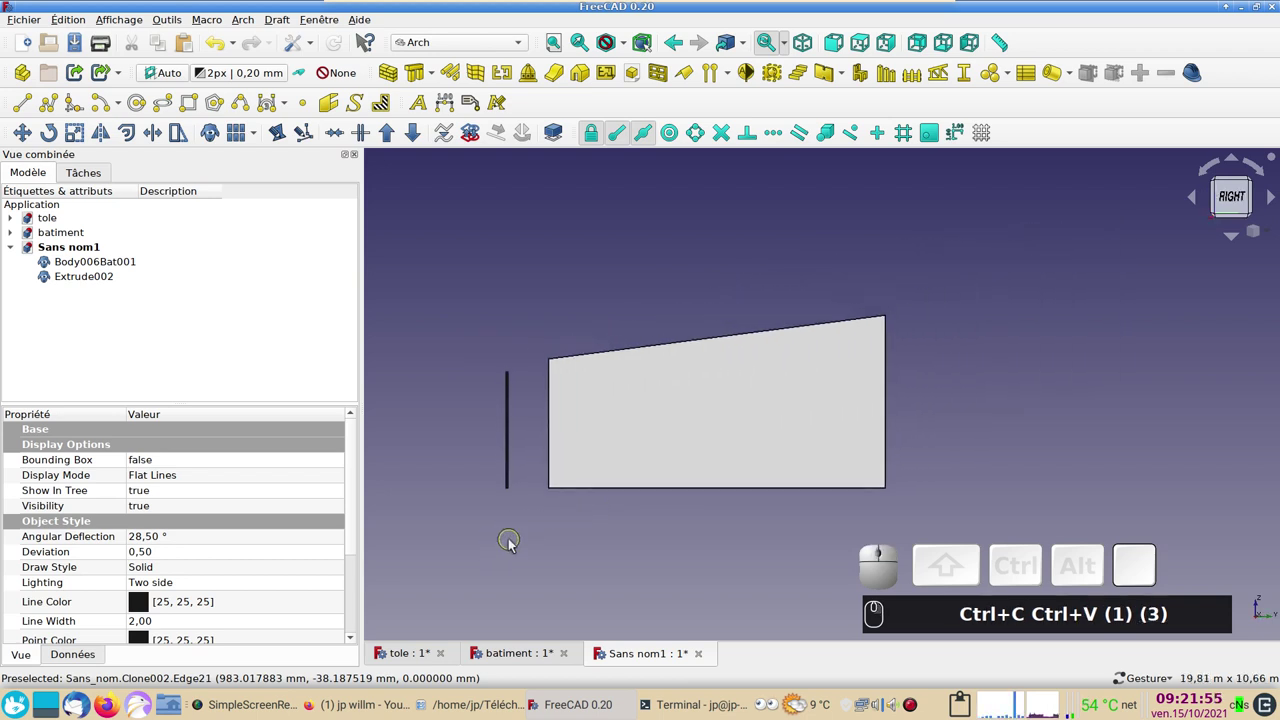
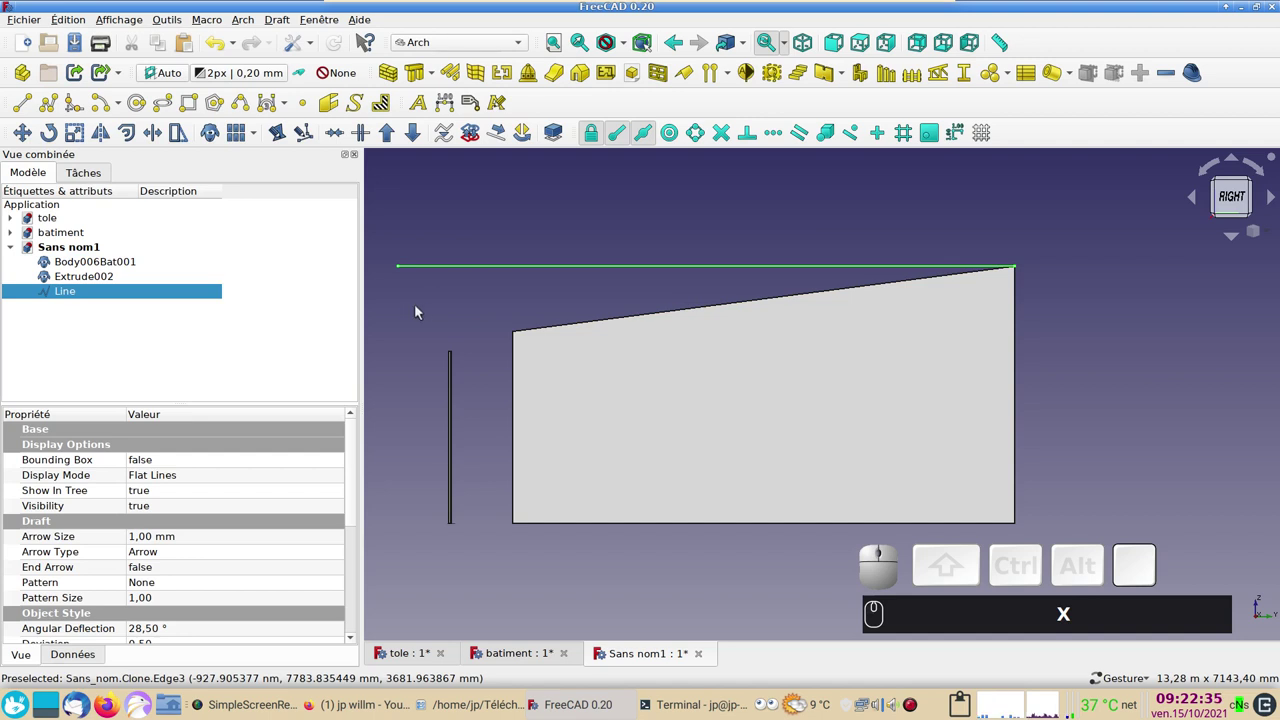
Step: Describe Body006Bat001 as 'murs' and Extrude002 as 'tole' in the tree's Description column
{"action": "left_click", "coordinate": [130, 264]}
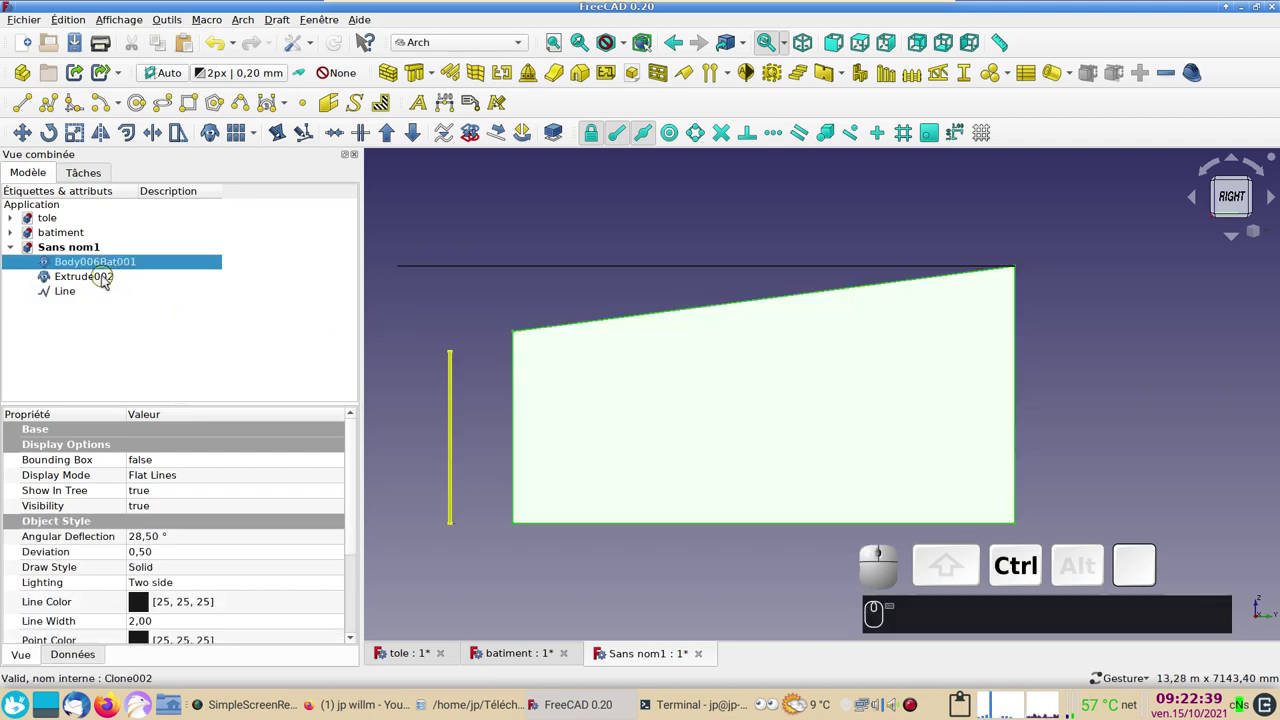
{"action": "left_click", "coordinate": [197, 196]}
{"action": "left_click", "coordinate": [186, 270]}
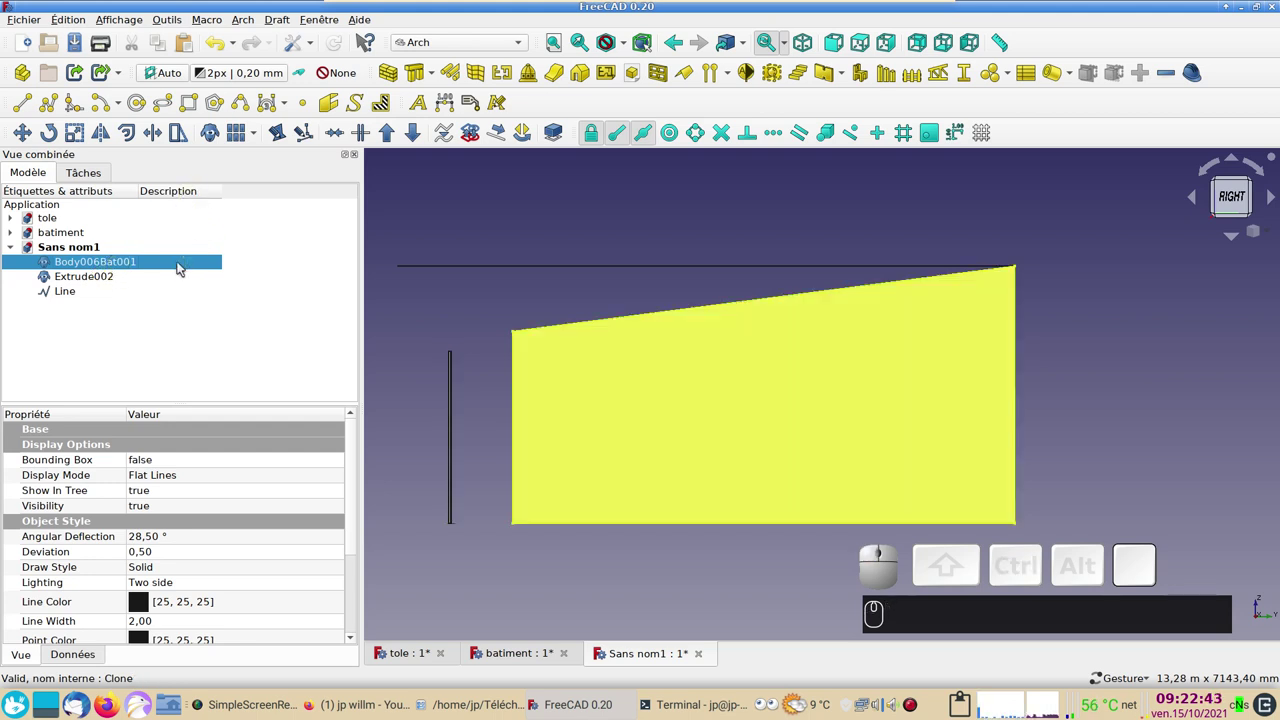
{"action": "key", "text": "F2"}
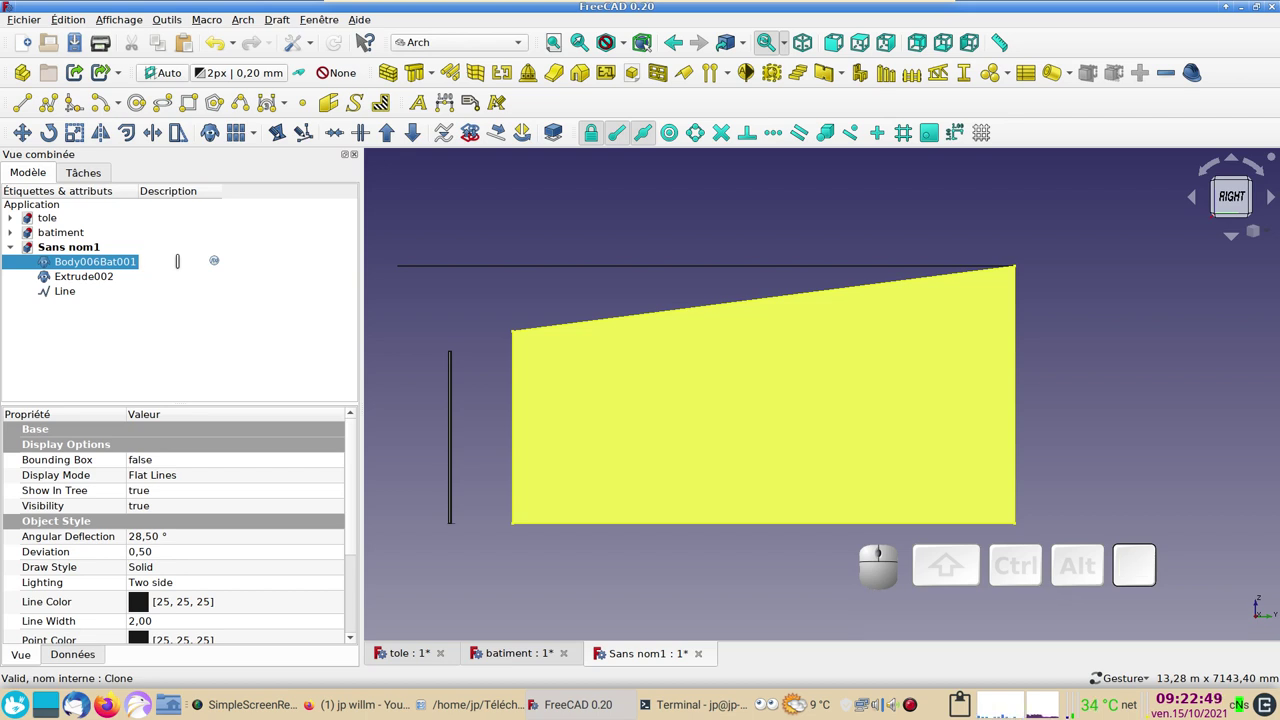
{"action": "type", "text": "murs"}
{"action": "key", "text": "Return"}
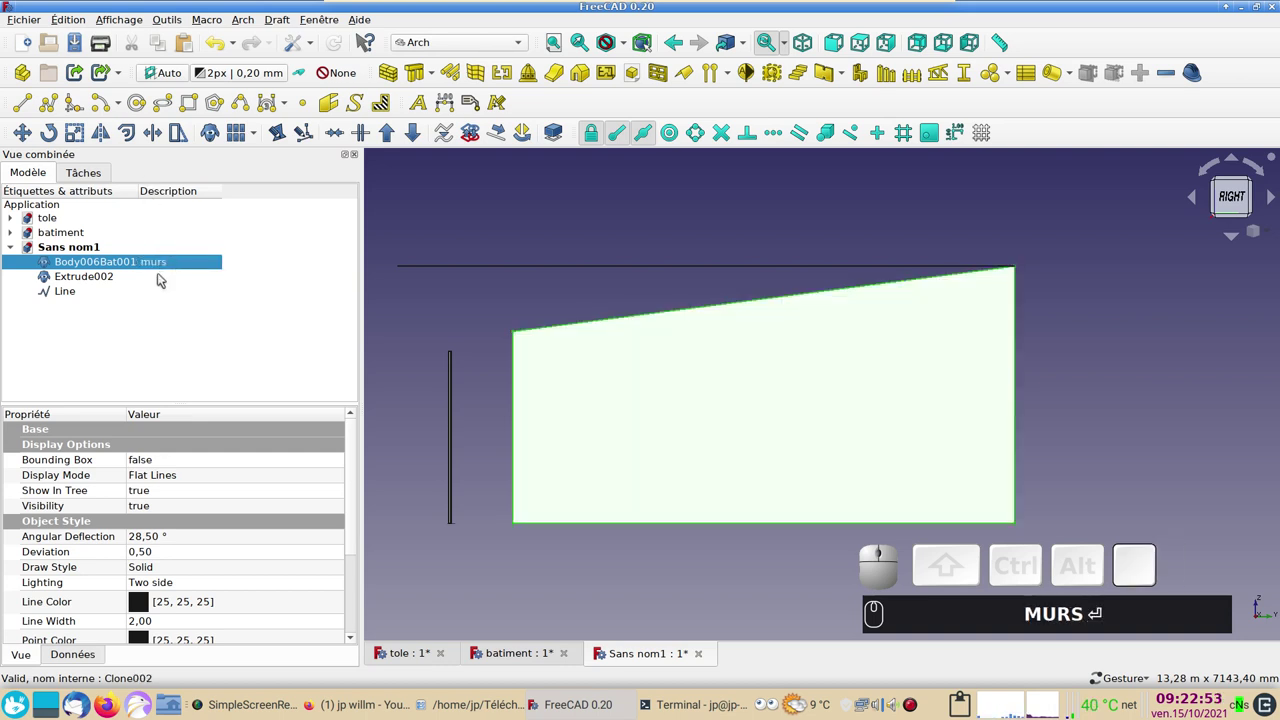
{"action": "left_click", "coordinate": [164, 280]}
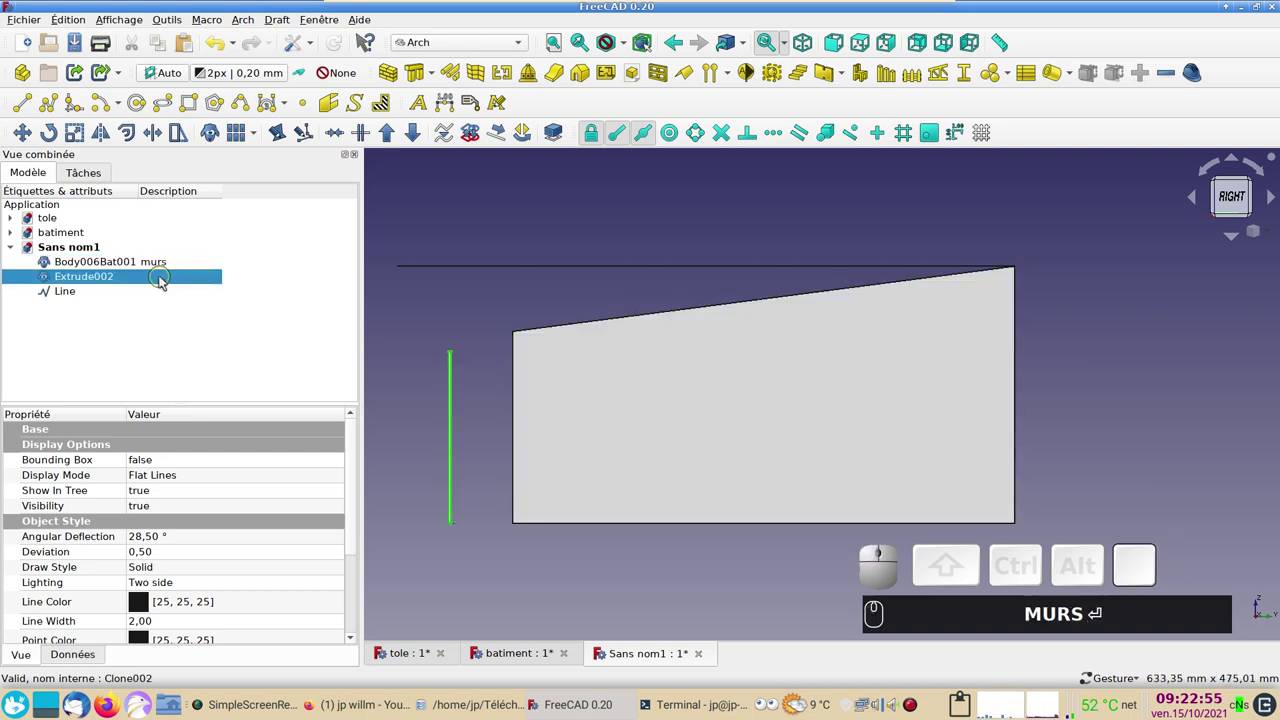
{"action": "key", "text": "F2"}
{"action": "type", "text": "tole"}
{"action": "key", "text": "Return"}
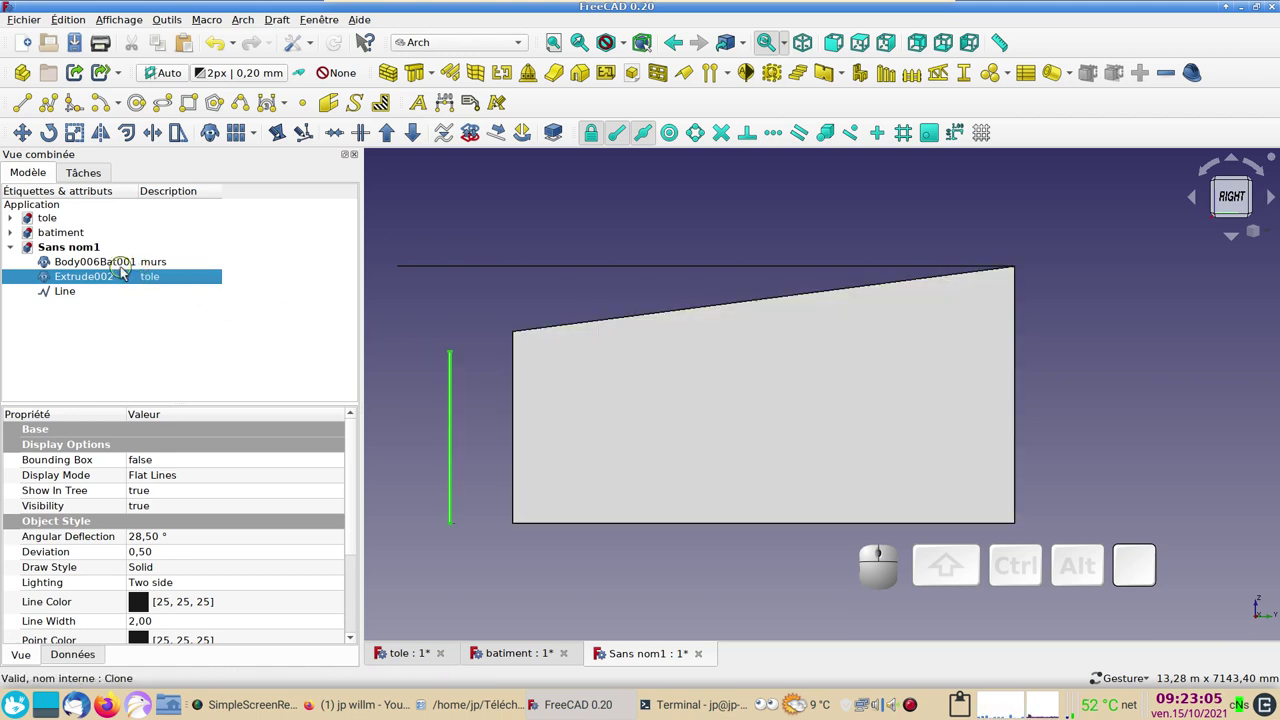
Step: Rotate the wall body and sheet clone together, then recentre the tilted model
{"action": "left_click", "coordinate": [130, 266]}
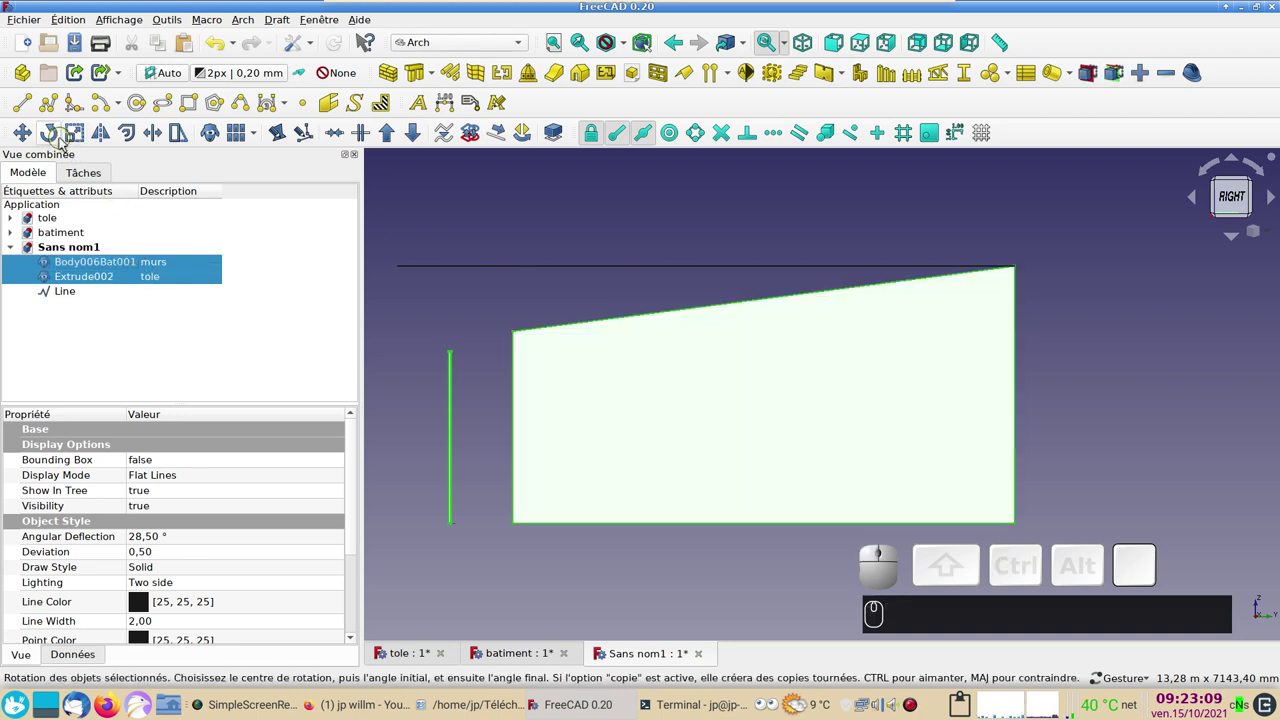
{"action": "left_click", "coordinate": [59, 136]}
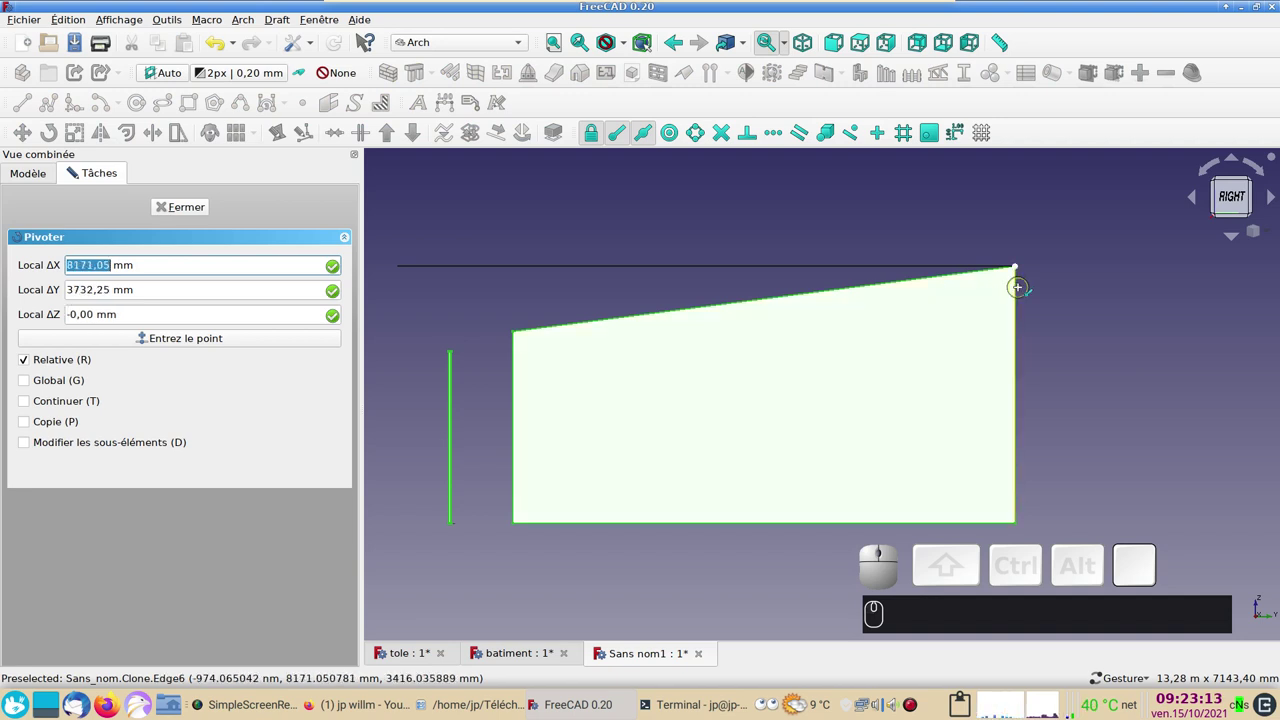
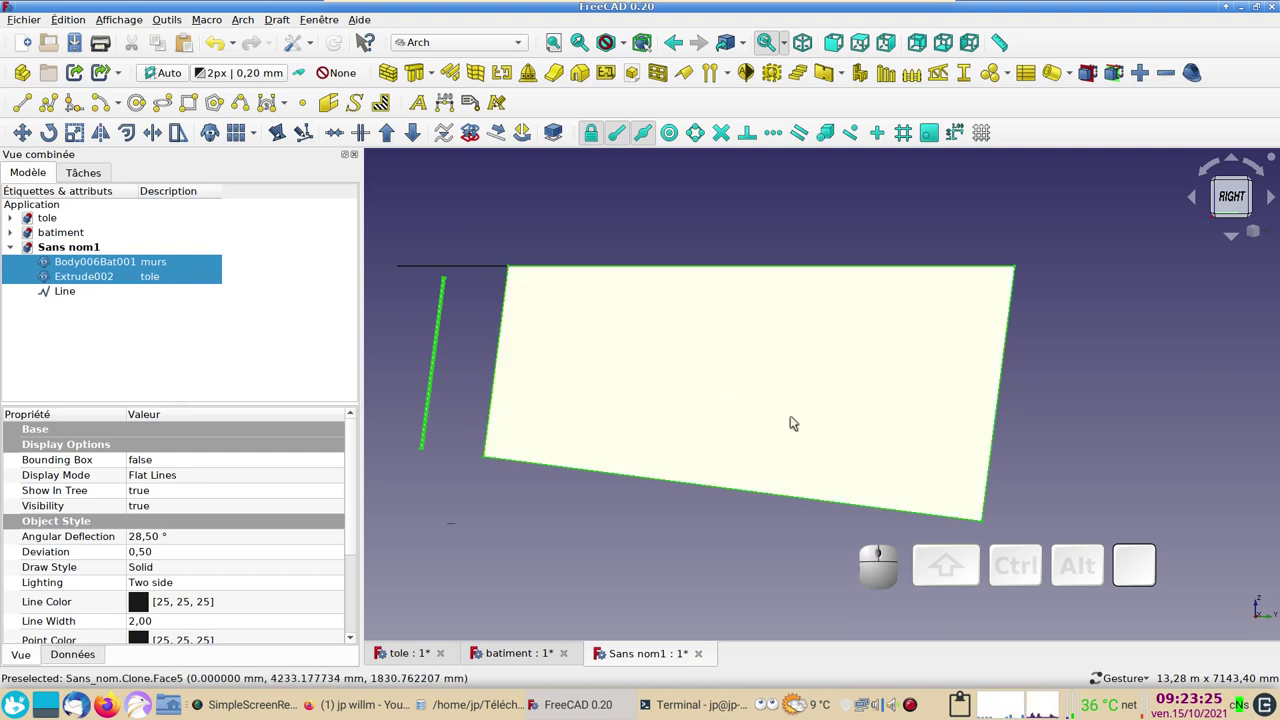
{"action": "left_click_drag", "start_coordinate": [618, 391], "coordinate": [728, 424]}
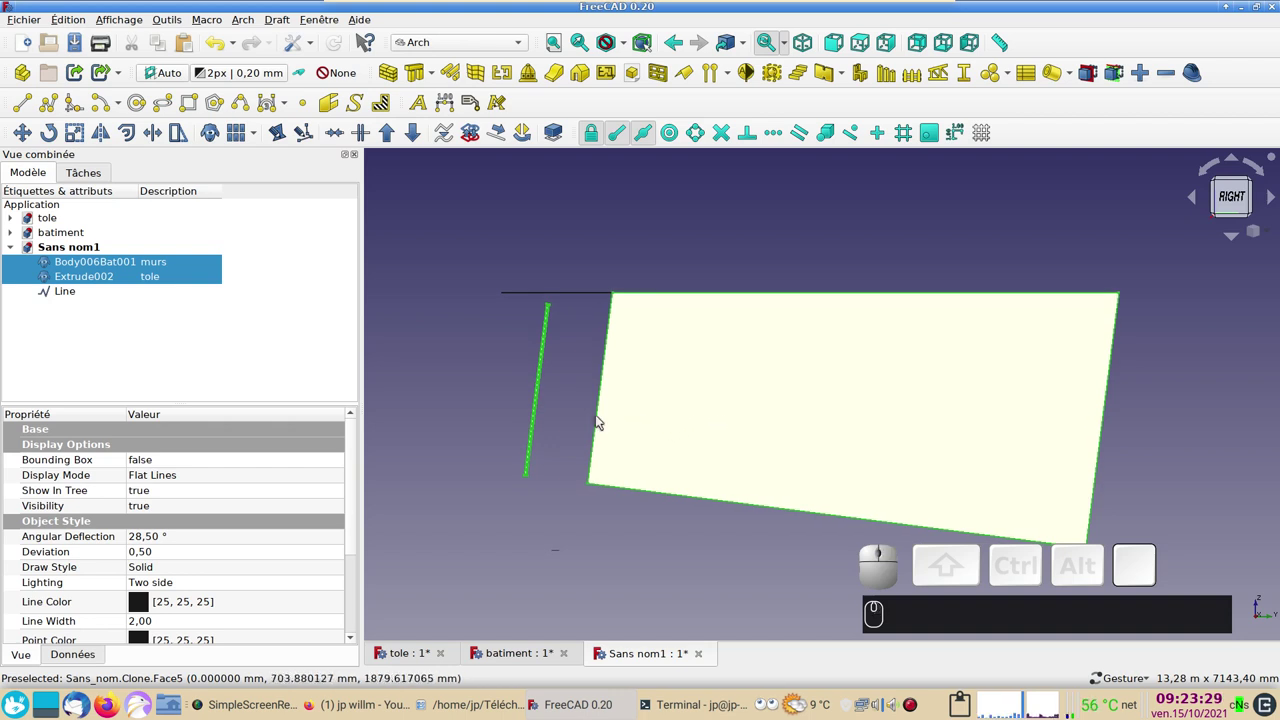
{"action": "left_click", "coordinate": [484, 395]}
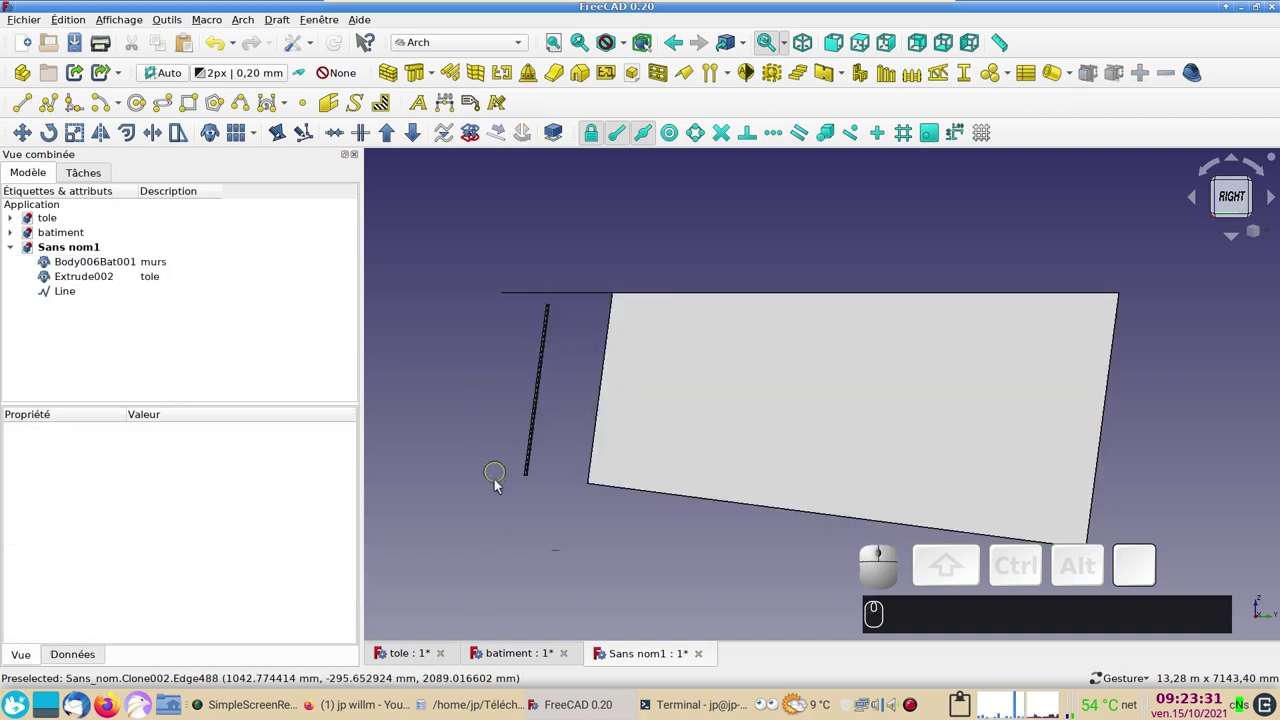
Step: Inspect the model from below, set the Right view and select the tole sheet Extrude002
{"action": "left_click_drag", "start_coordinate": [501, 491], "coordinate": [514, 446]}
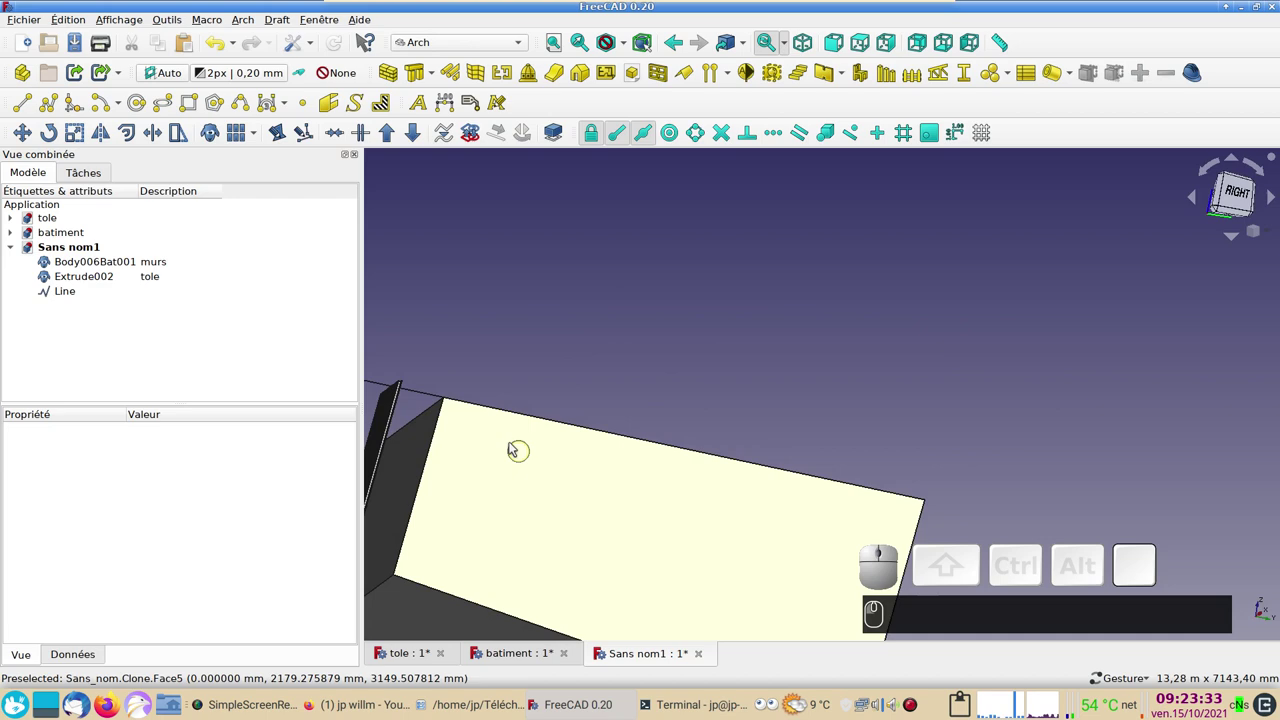
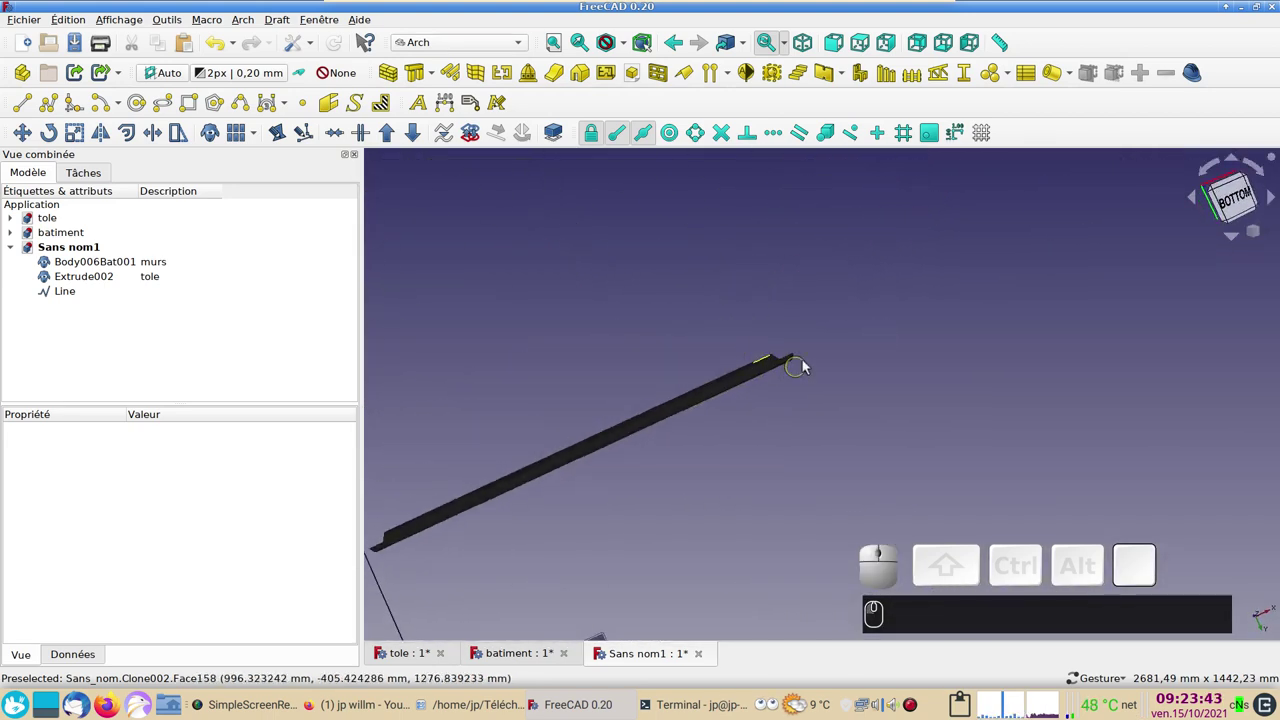
{"action": "left_click_drag", "start_coordinate": [752, 296], "coordinate": [746, 387]}
{"action": "scroll", "scroll_direction": "up", "scroll_amount": 3}
{"action": "left_click_drag", "start_coordinate": [792, 386], "coordinate": [792, 409]}
{"action": "scroll", "scroll_direction": "down", "scroll_amount": 3}
{"action": "left_click_drag", "start_coordinate": [765, 256], "coordinate": [765, 393]}
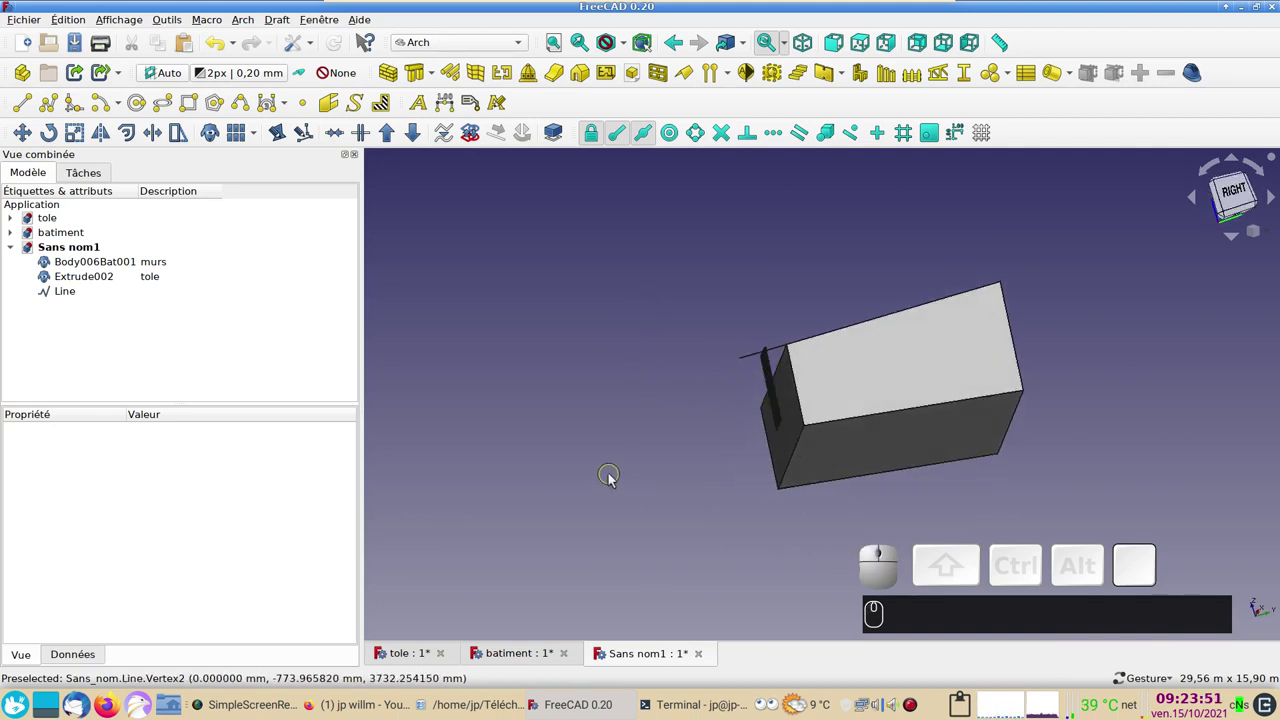
{"action": "type", "text": "(3)"}
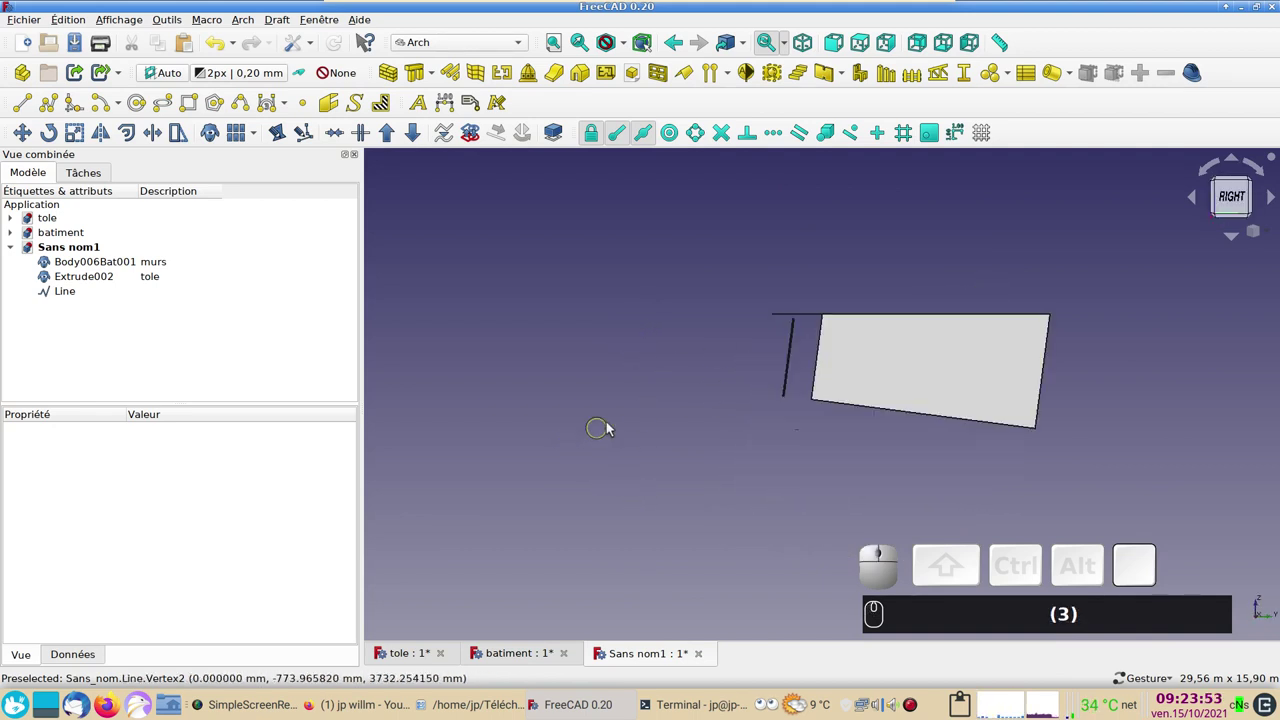
{"action": "left_click", "coordinate": [114, 282]}
Step: Turn Extrude002 105 degrees with the Transform dragger so the sheet lies along the roof
{"action": "right_click", "coordinate": [105, 278]}
{"action": "left_click", "coordinate": [199, 280]}
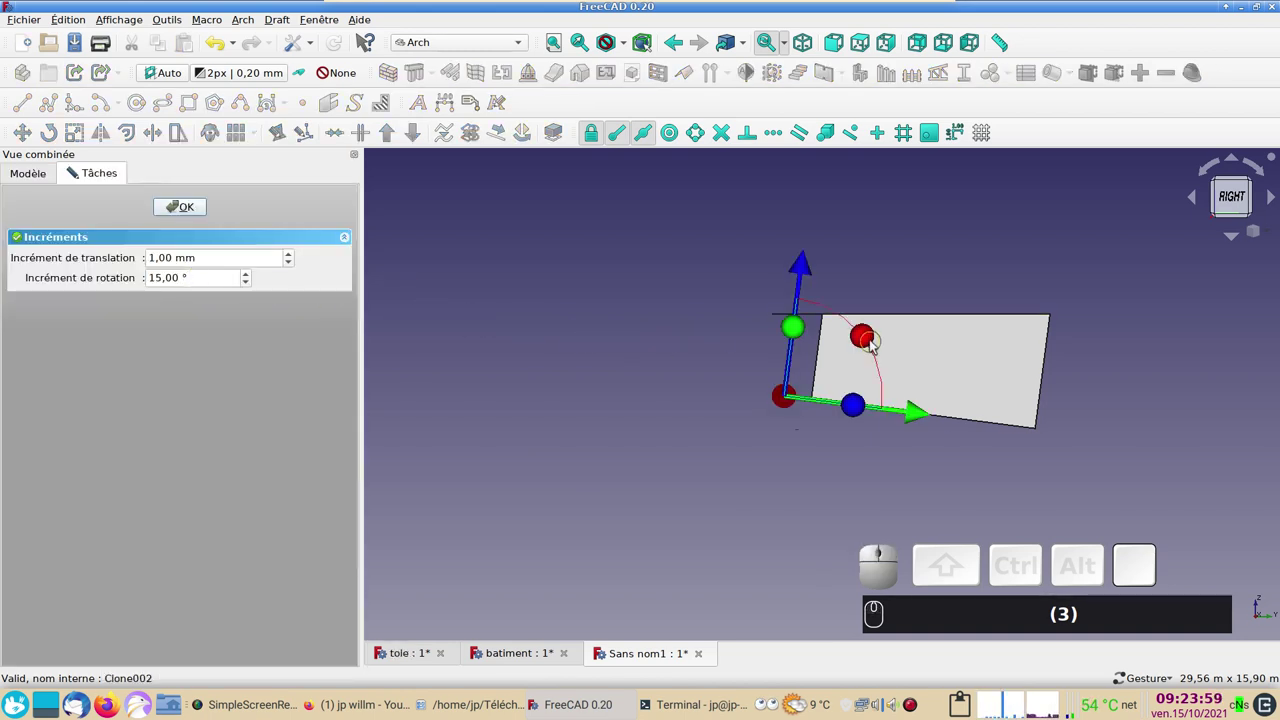
{"action": "left_click_drag", "start_coordinate": [873, 333], "coordinate": [335, 250]}
{"action": "left_click", "coordinate": [175, 210]}
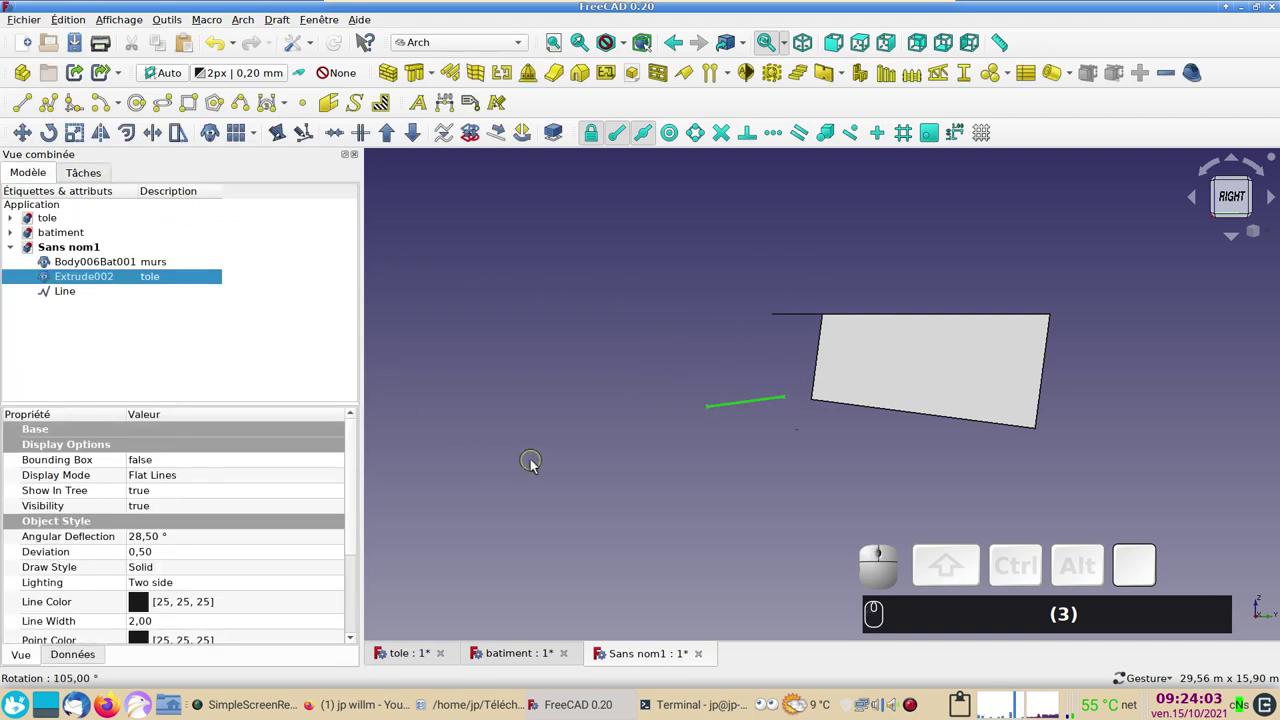
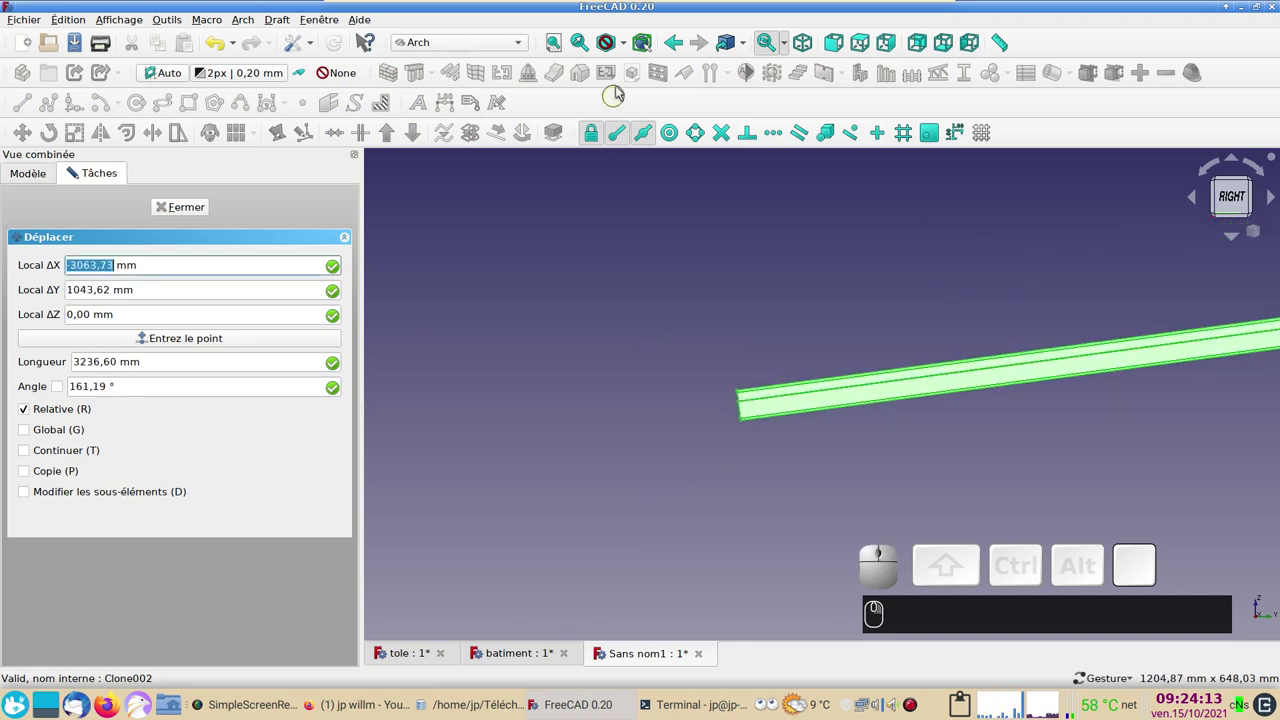
Step: Move the sheet with Draft Move so its end sits on the wall's top corner
{"action": "left_click", "coordinate": [628, 48]}
{"action": "left_click", "coordinate": [650, 102]}
{"action": "scroll", "scroll_direction": "up", "scroll_amount": 3}
{"action": "right_click", "coordinate": [771, 426]}
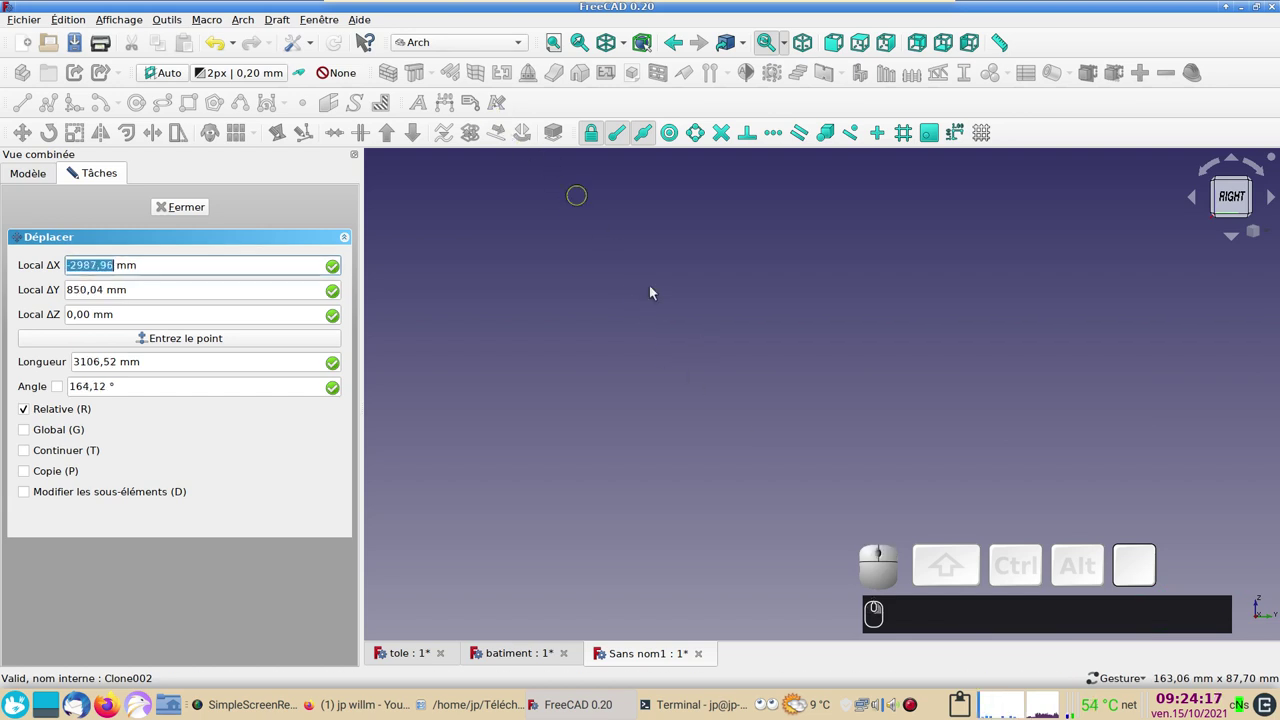
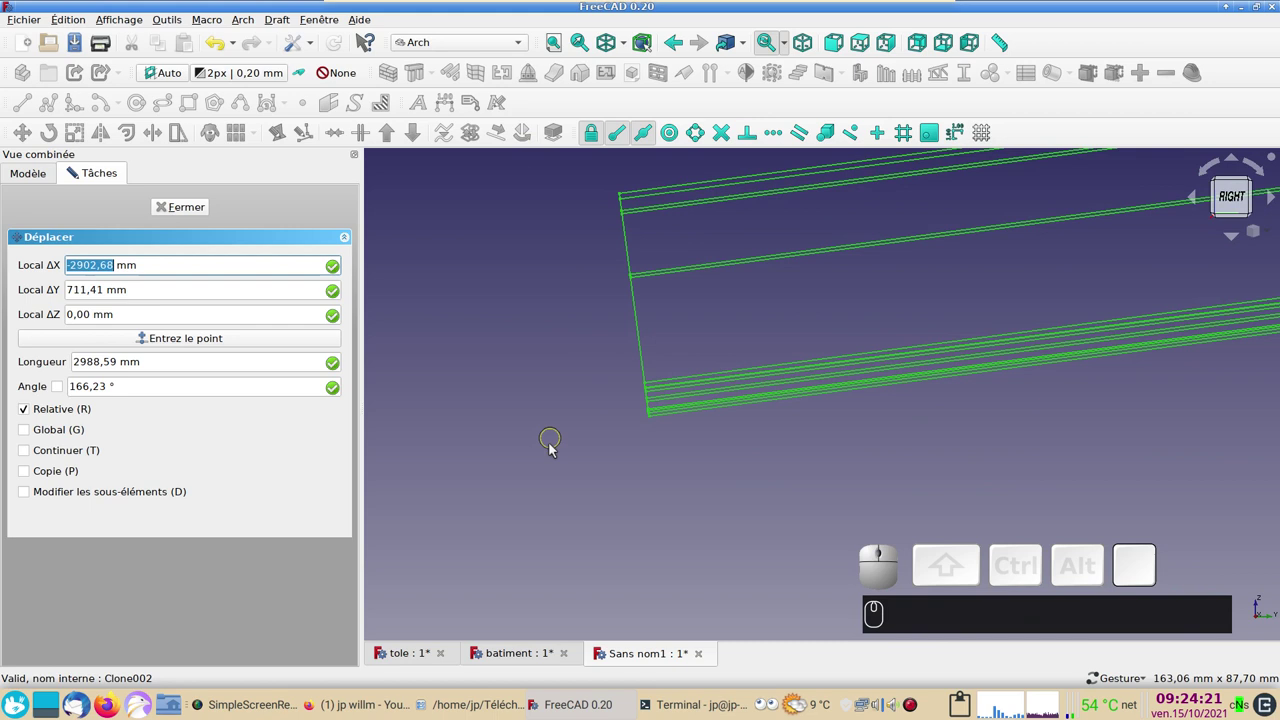
{"action": "scroll", "scroll_direction": "up", "scroll_amount": 3}
{"action": "right_click", "coordinate": [598, 442]}
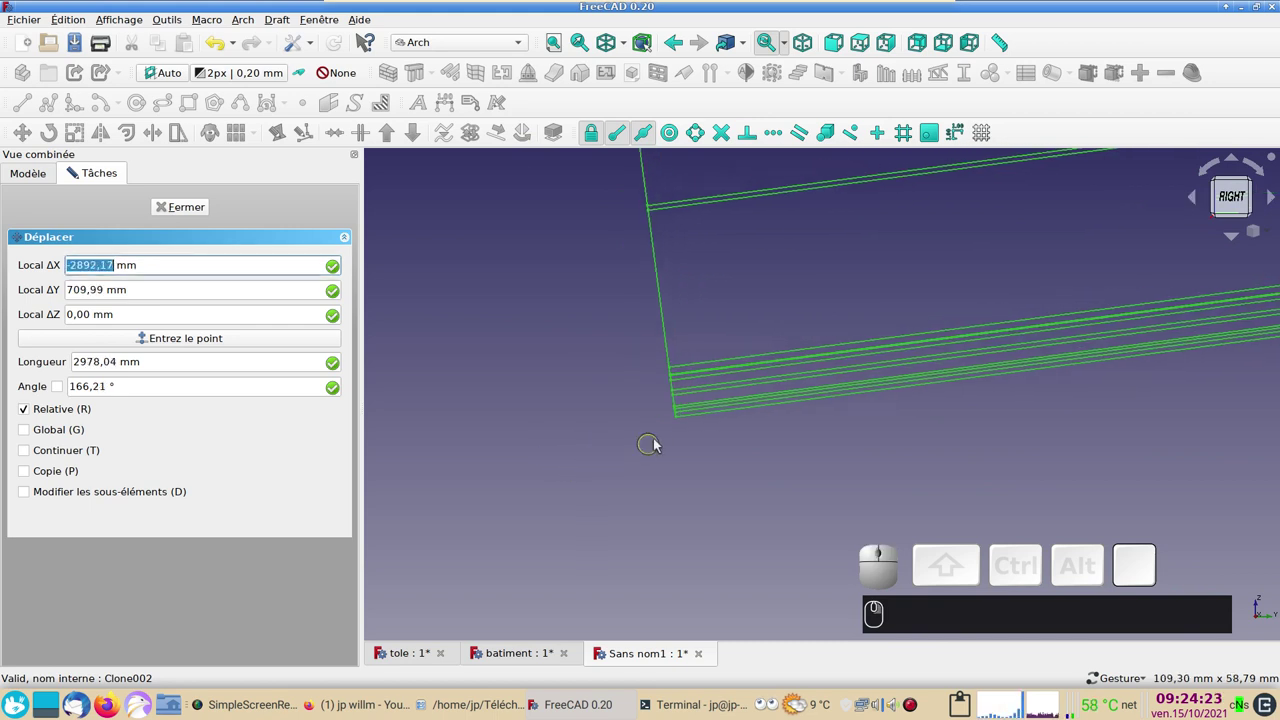
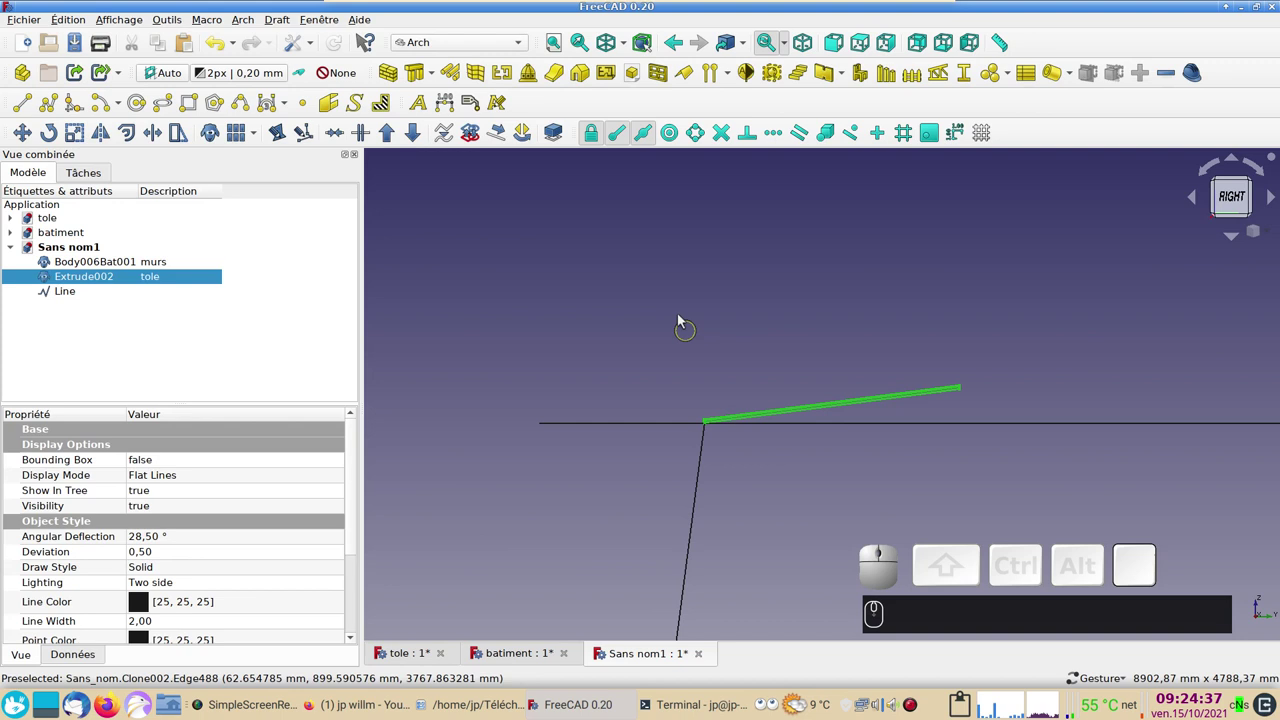
{"action": "scroll", "scroll_direction": "down", "scroll_amount": 3}
Step: Rotate the Extrude002 tole clone with Draft Rotate to lie flat along the roof's top edge, checked from above
{"action": "left_click_drag", "start_coordinate": [719, 293], "coordinate": [594, 314]}
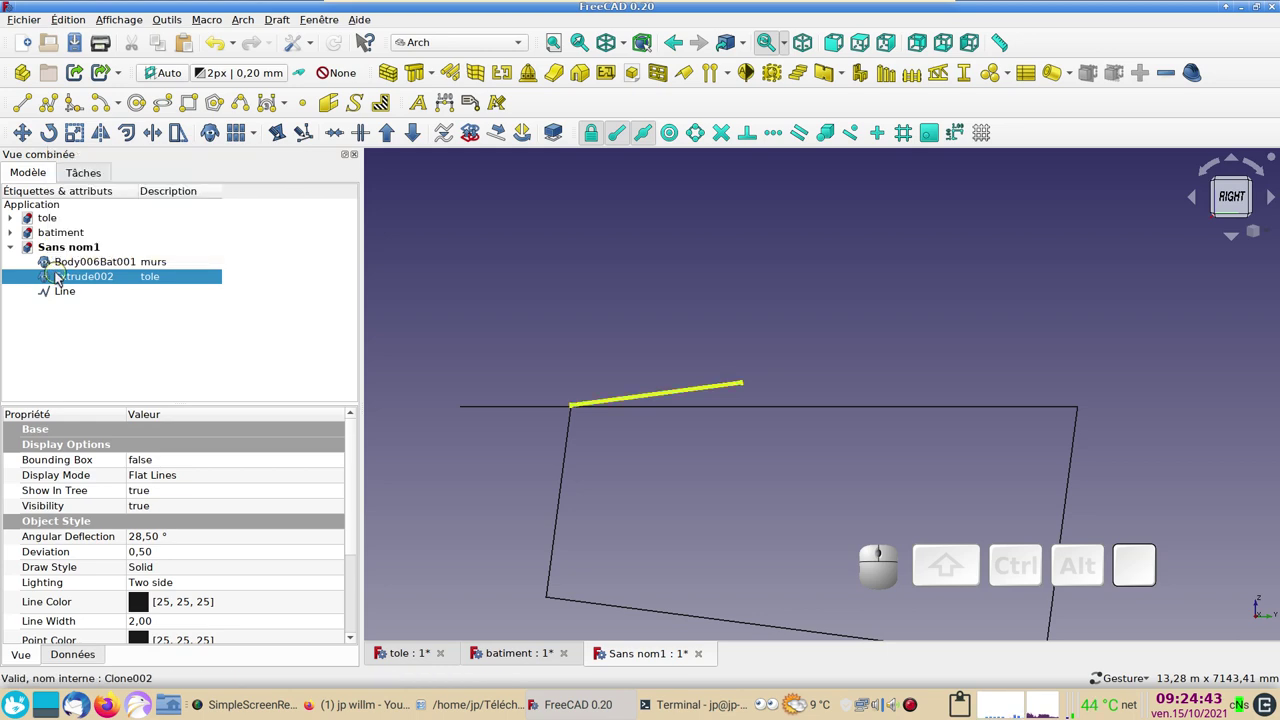
{"action": "left_click", "coordinate": [55, 135]}
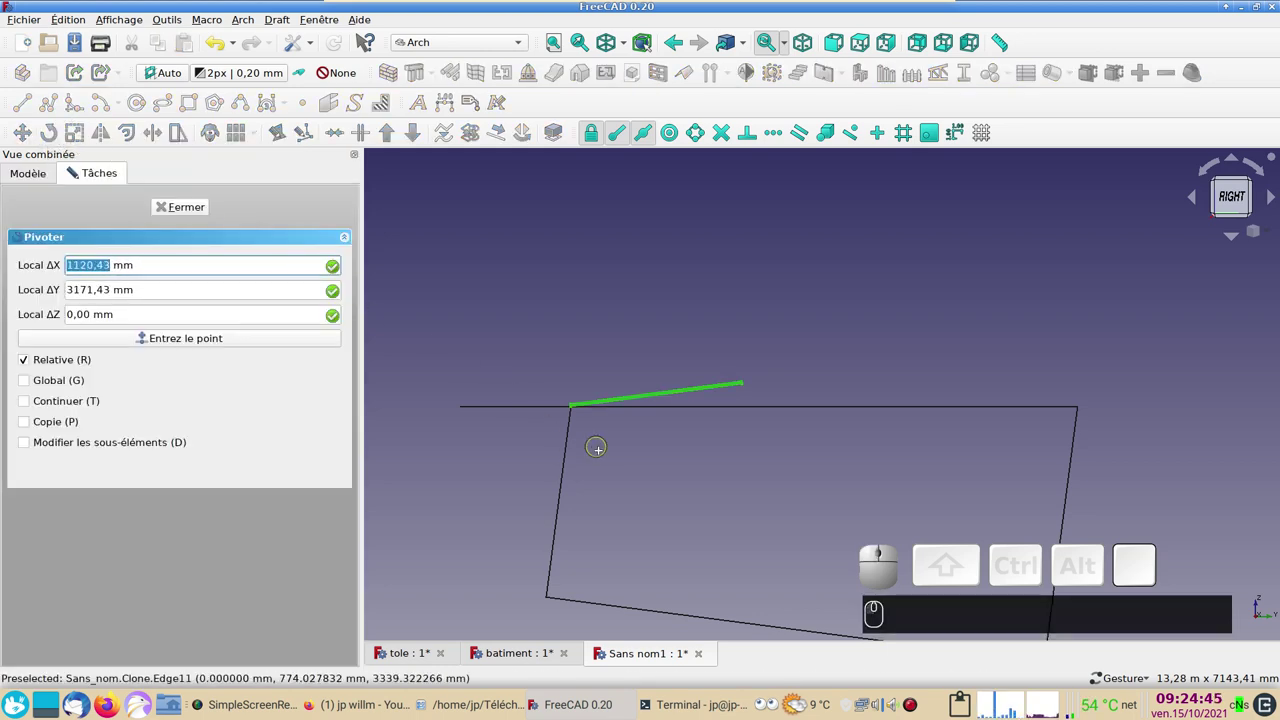
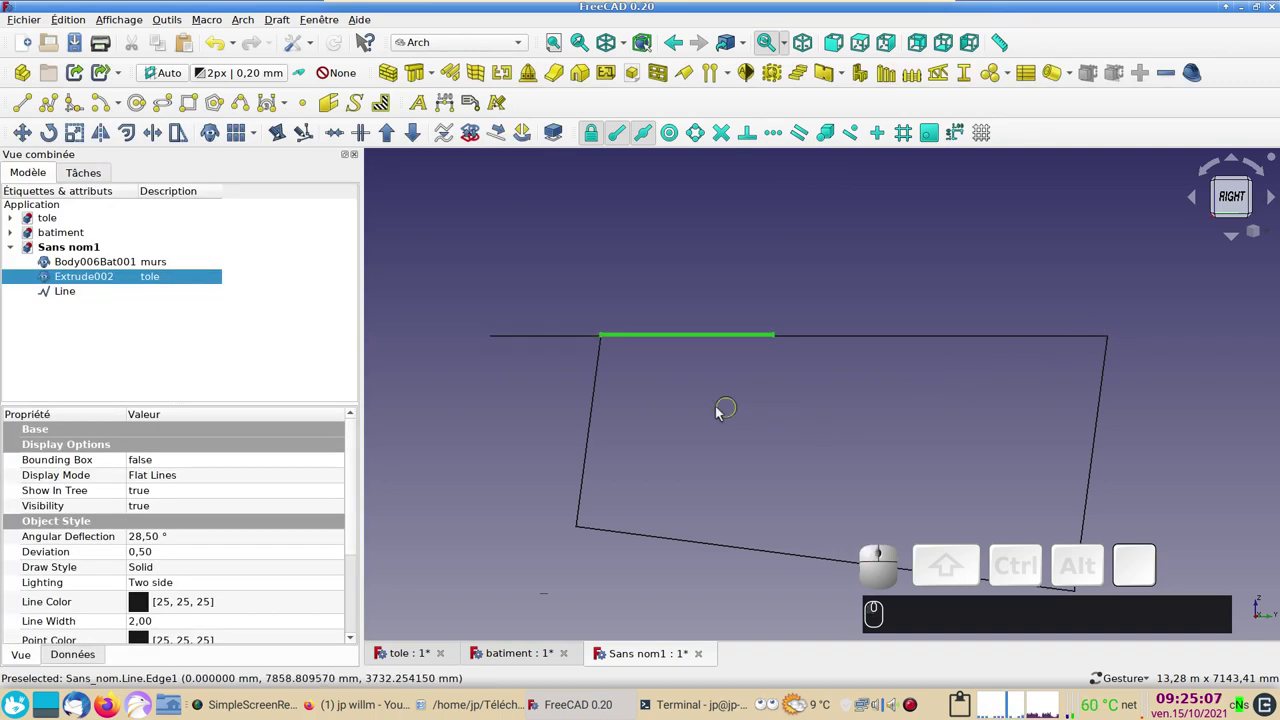
{"action": "left_click_drag", "start_coordinate": [721, 405], "coordinate": [782, 468]}
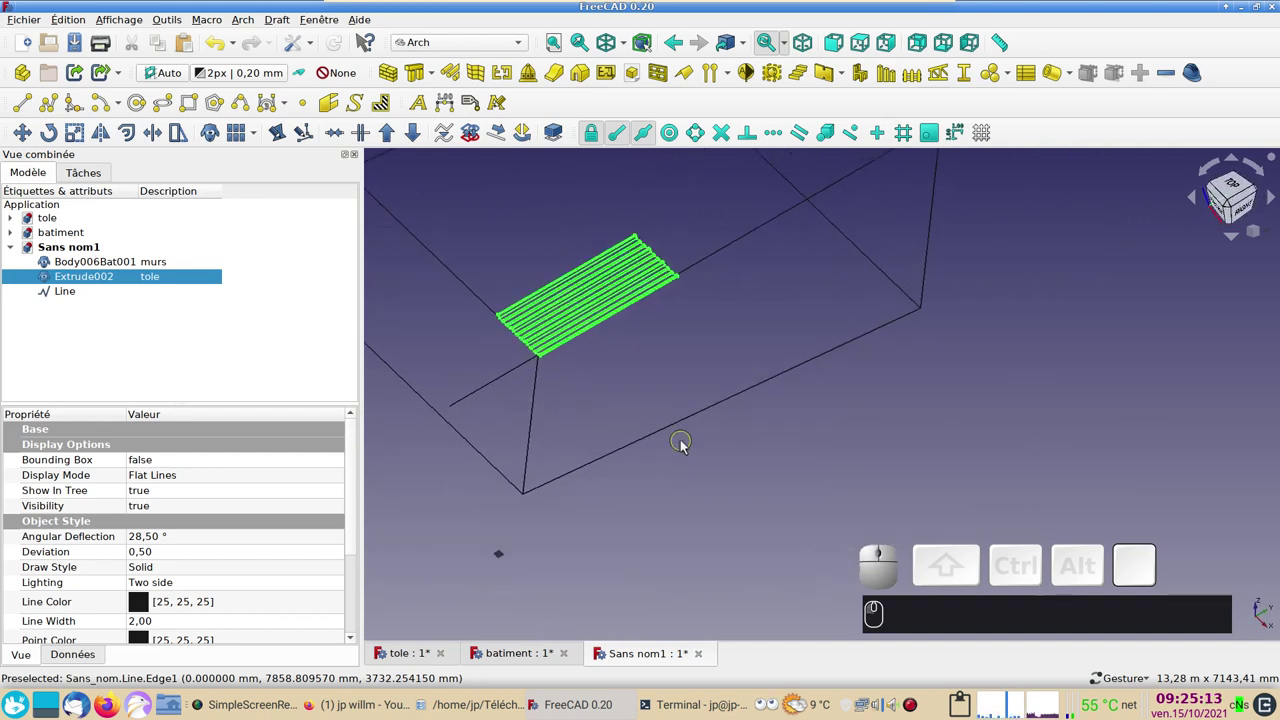
{"action": "key", "text": "KP_2"}
{"action": "left_click_drag", "start_coordinate": [795, 446], "coordinate": [992, 270]}
{"action": "scroll", "scroll_direction": "down", "scroll_amount": 3}
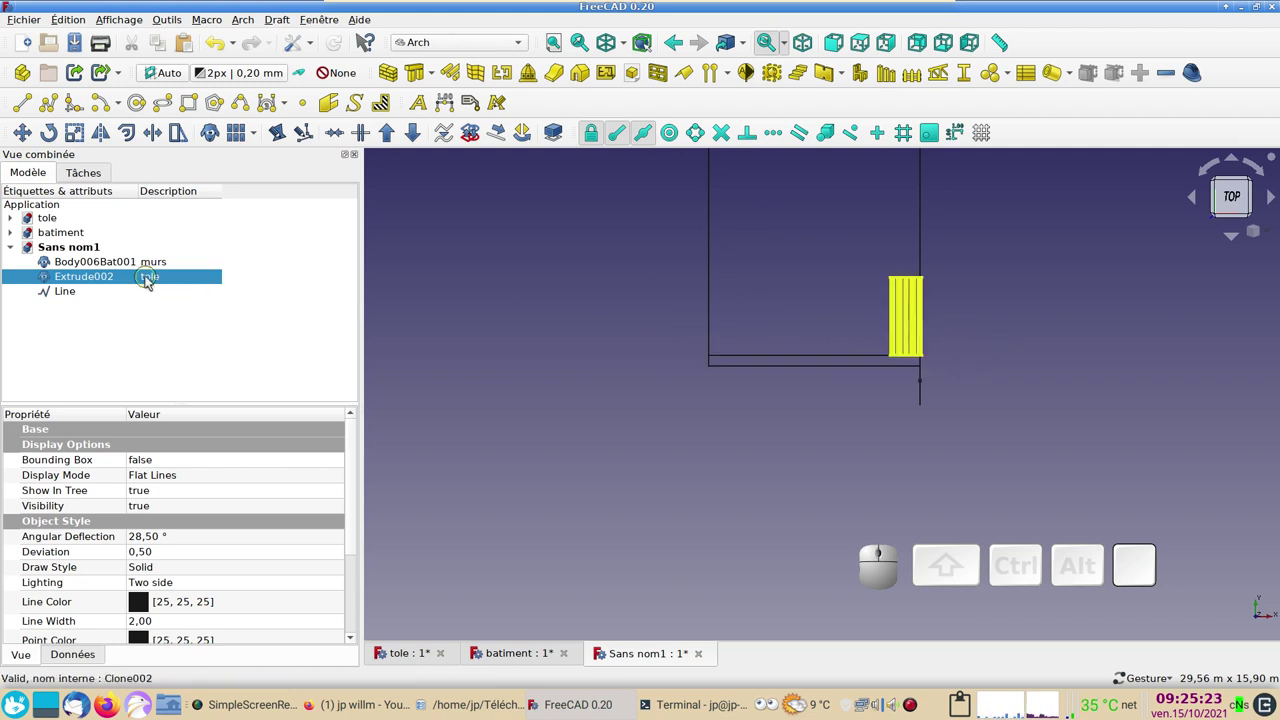
Step: Transform the sheet, sliding it 6045 mm along the red axis to the roof corner
{"action": "right_click", "coordinate": [150, 280]}
{"action": "left_click", "coordinate": [191, 289]}
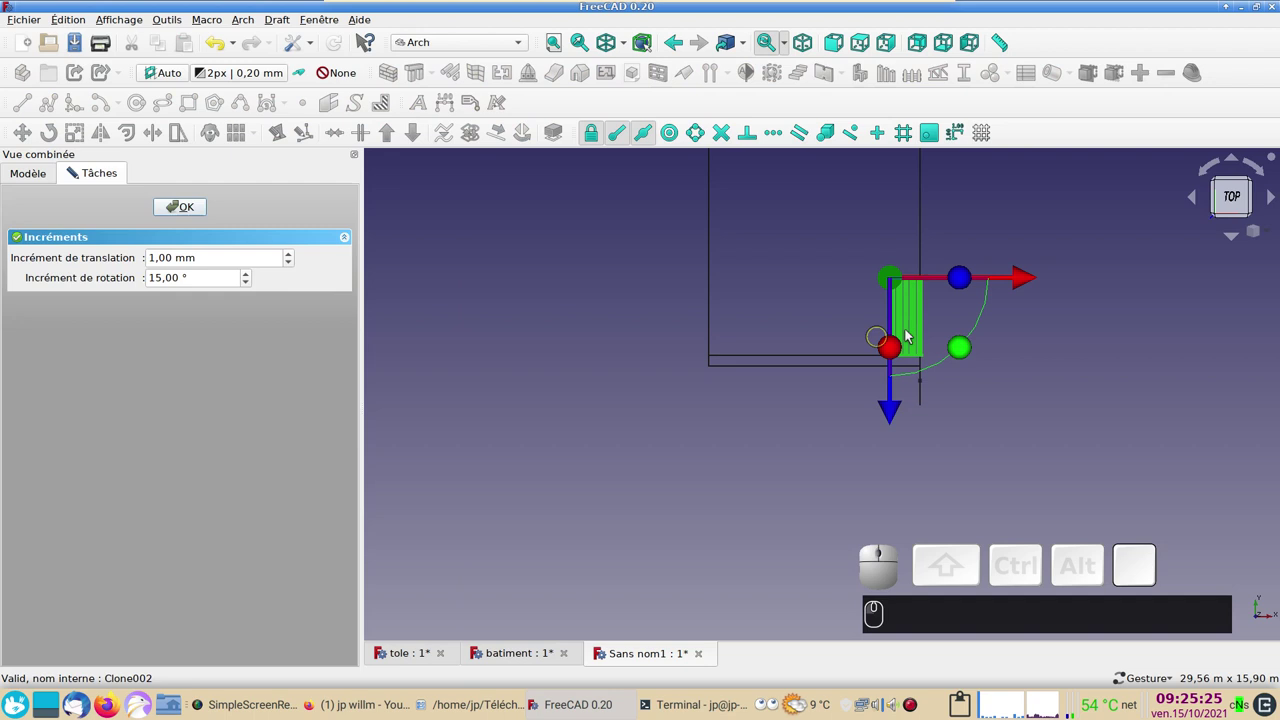
{"action": "left_click_drag", "start_coordinate": [1032, 281], "coordinate": [850, 262]}
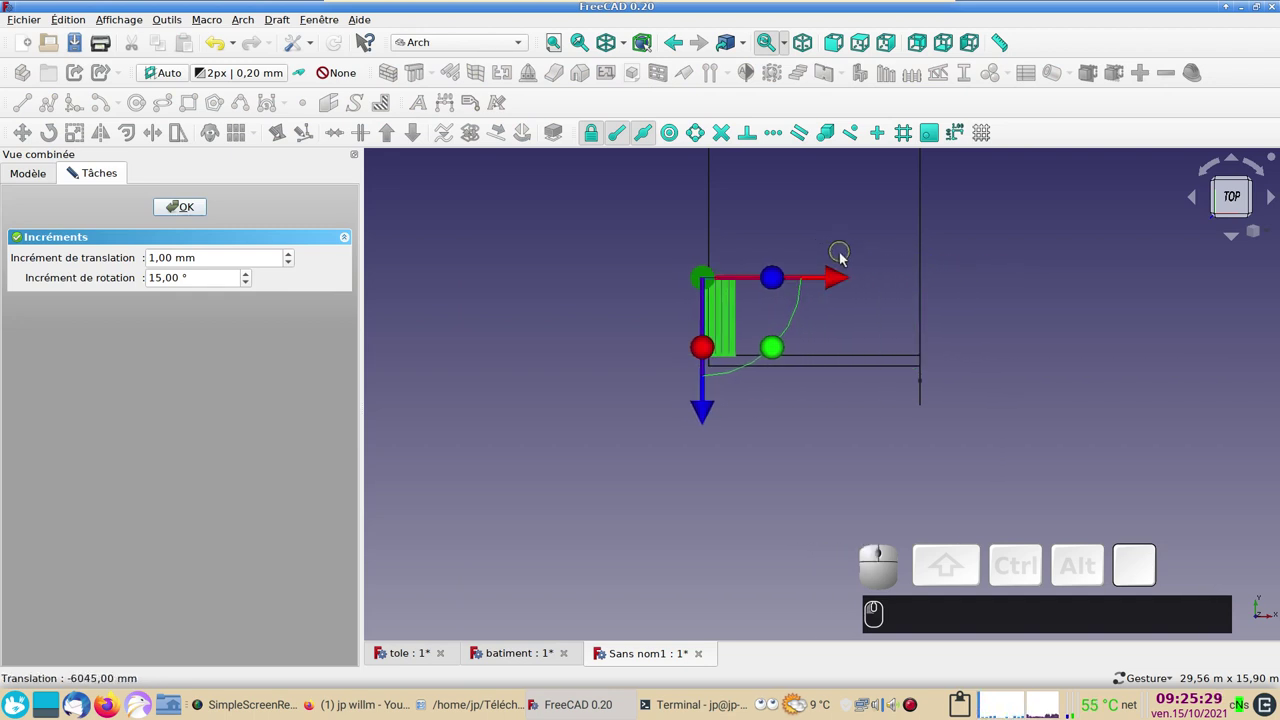
{"action": "left_click", "coordinate": [196, 214]}
{"action": "left_click", "coordinate": [625, 446]}
Step: View the building from the right and switch to the Part Design workbench
{"action": "key", "text": "3"}
{"action": "scroll", "scroll_direction": "up", "scroll_amount": 3}
{"action": "right_click", "coordinate": [753, 415]}
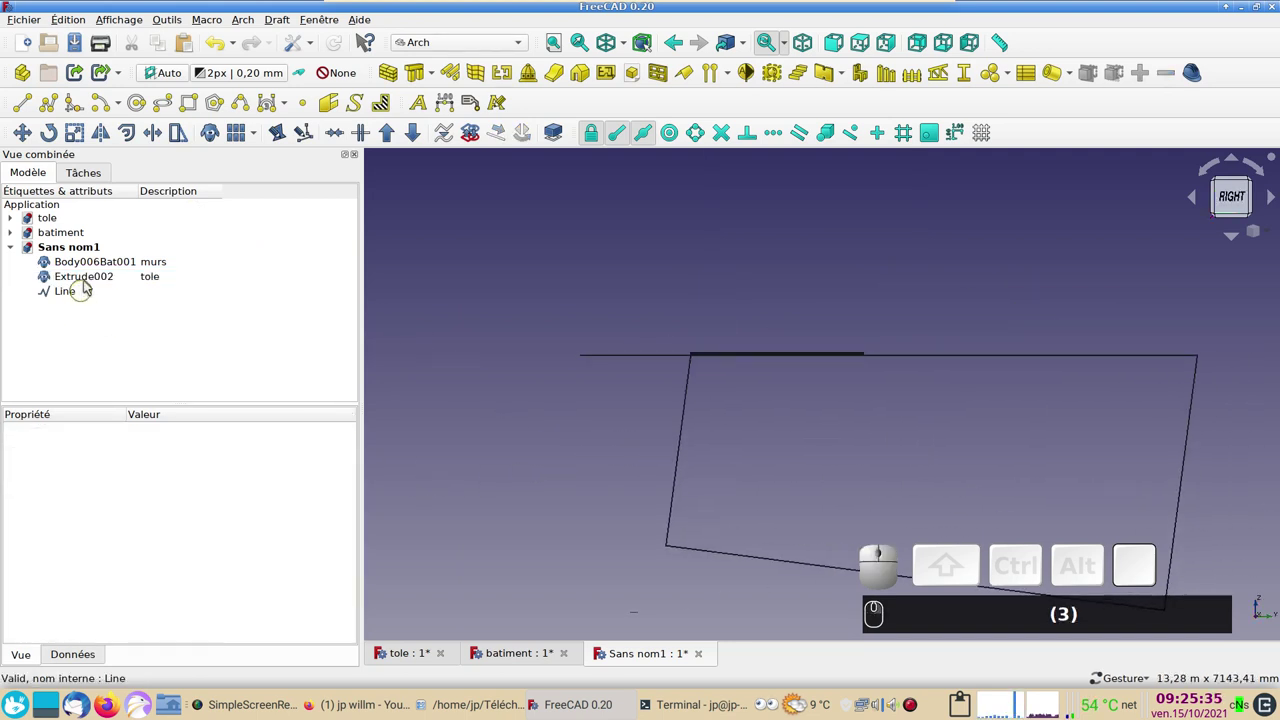
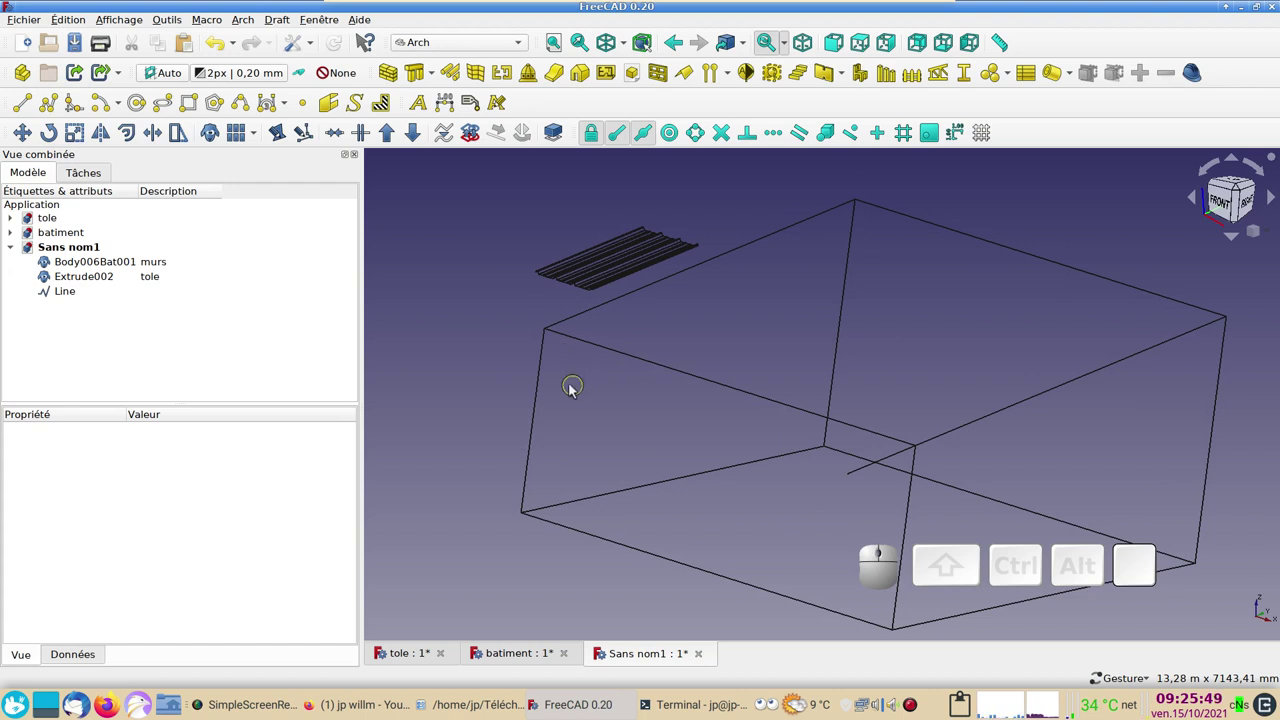
{"action": "scroll", "scroll_direction": "down", "scroll_amount": 3}
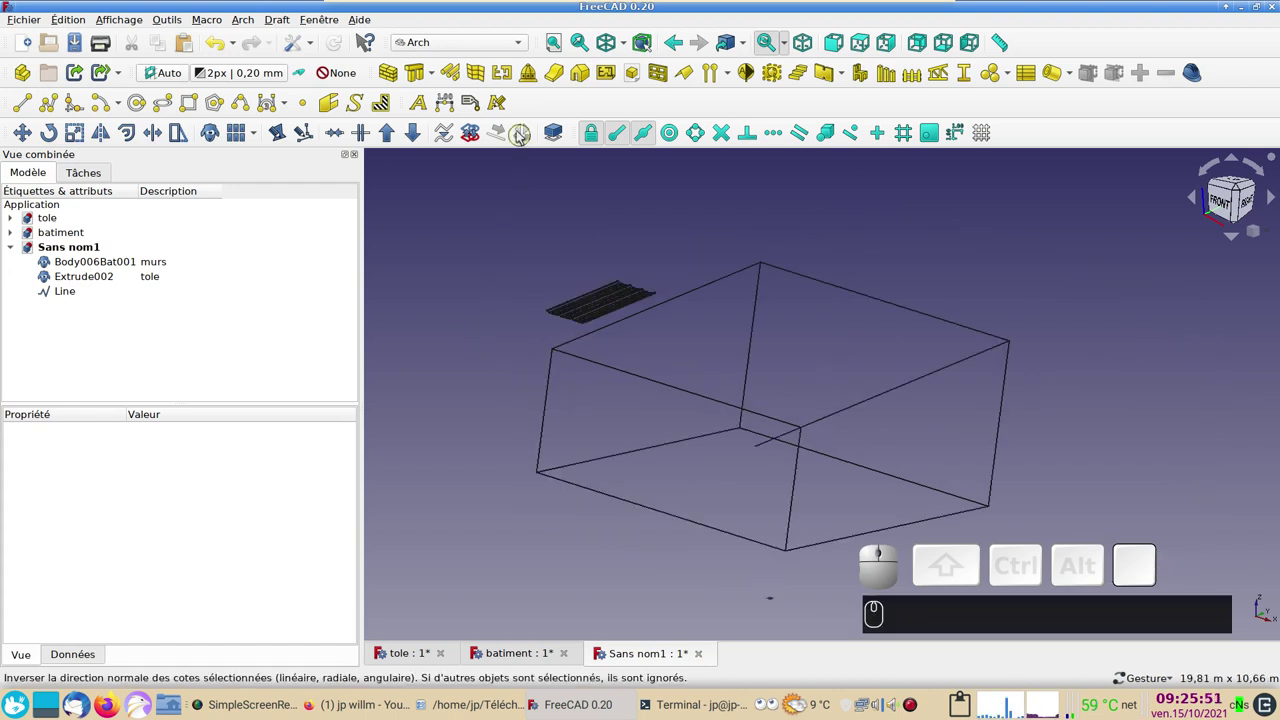
{"action": "left_click", "coordinate": [462, 46]}
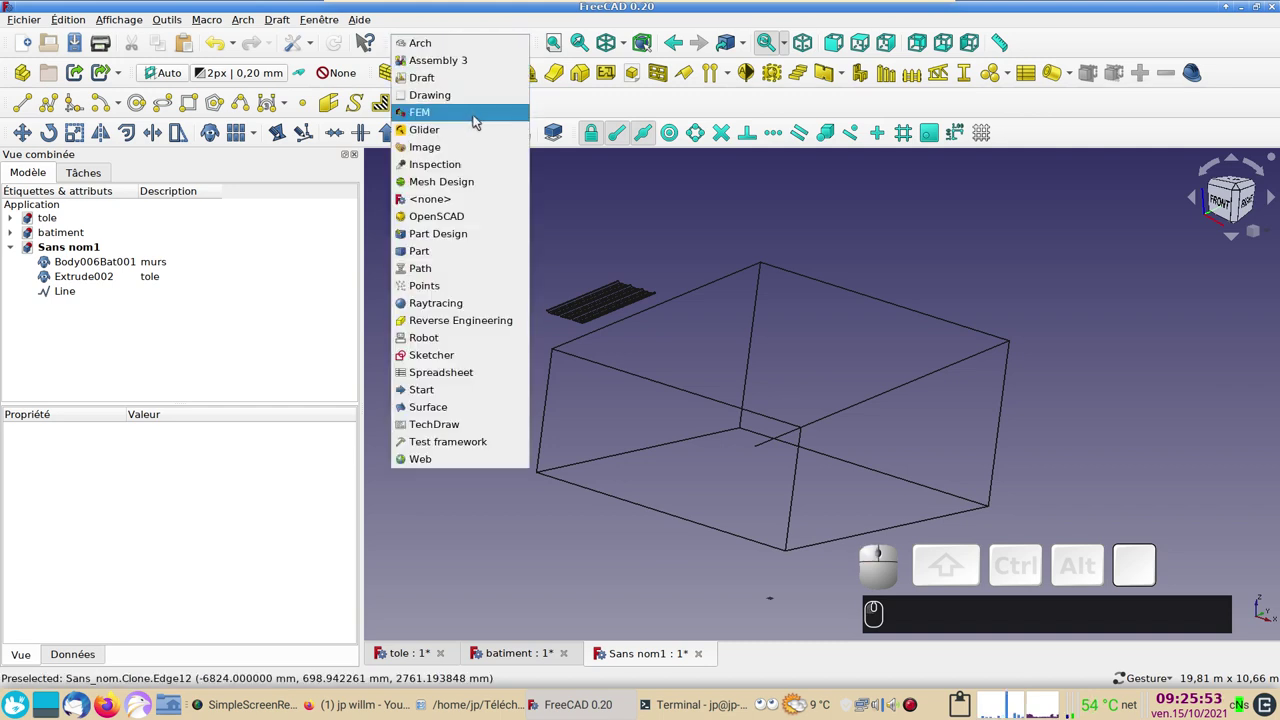
{"action": "left_click", "coordinate": [460, 239]}
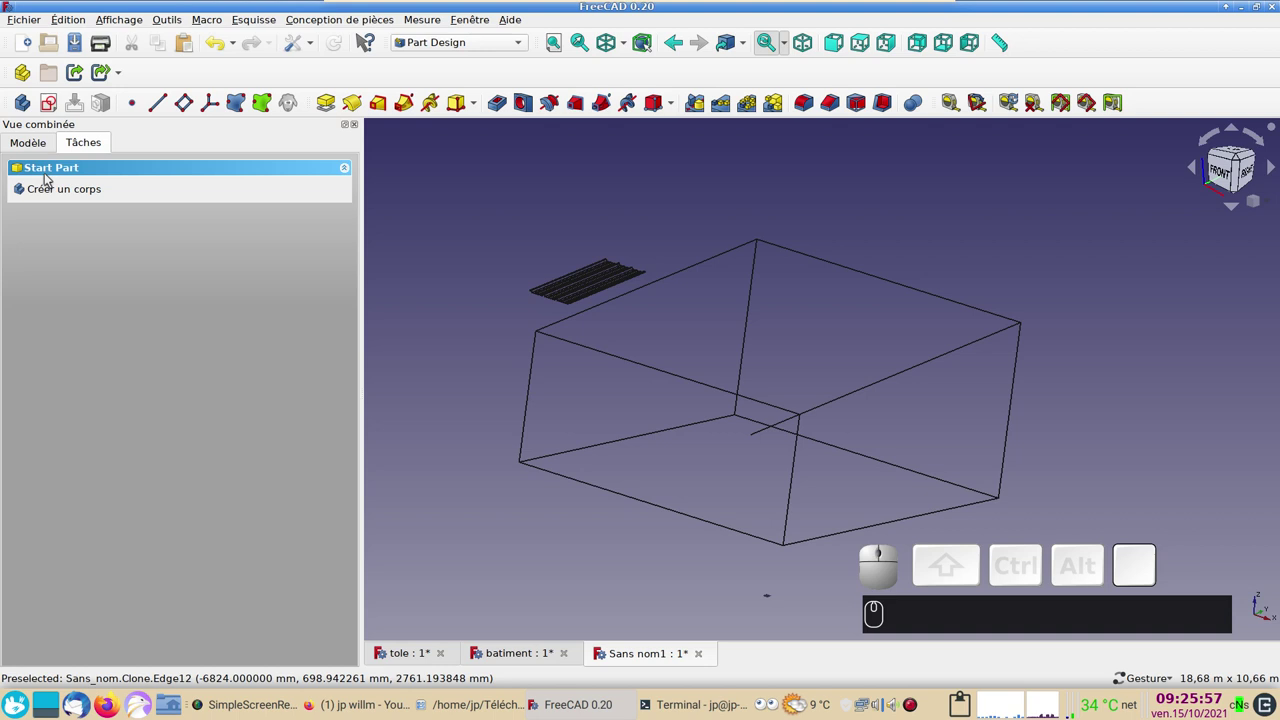
Step: Create a new Body and start a sketch on its YZ_Plane
{"action": "left_click", "coordinate": [54, 191]}
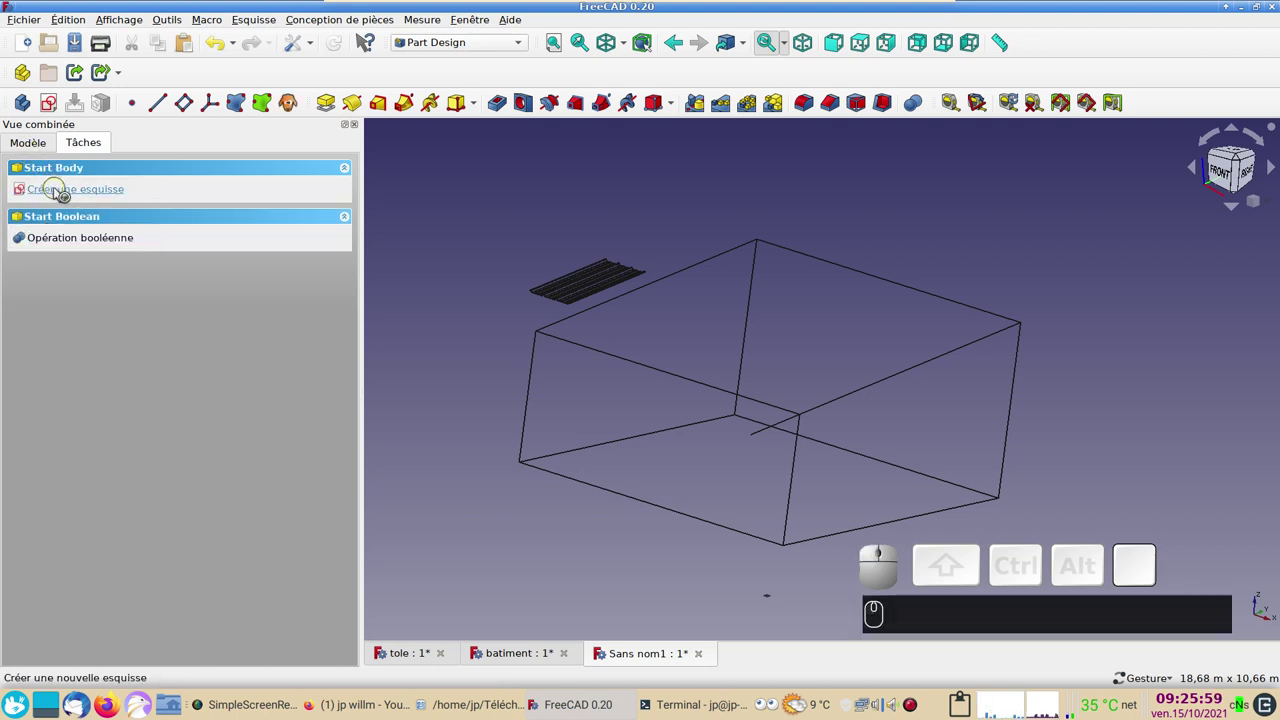
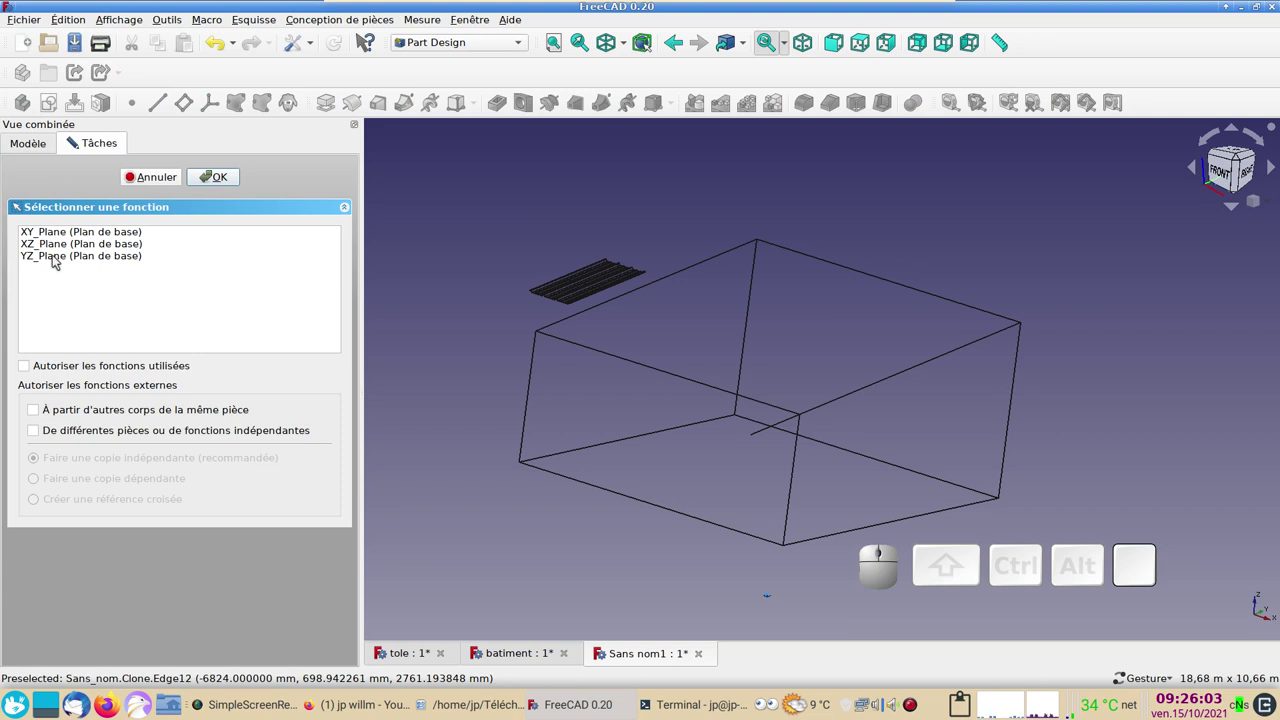
{"action": "left_click", "coordinate": [56, 261]}
{"action": "scroll", "scroll_direction": "down", "scroll_amount": 3}
{"action": "scroll", "scroll_direction": "up", "scroll_amount": 3}
{"action": "left_click_drag", "start_coordinate": [598, 410], "coordinate": [687, 417]}
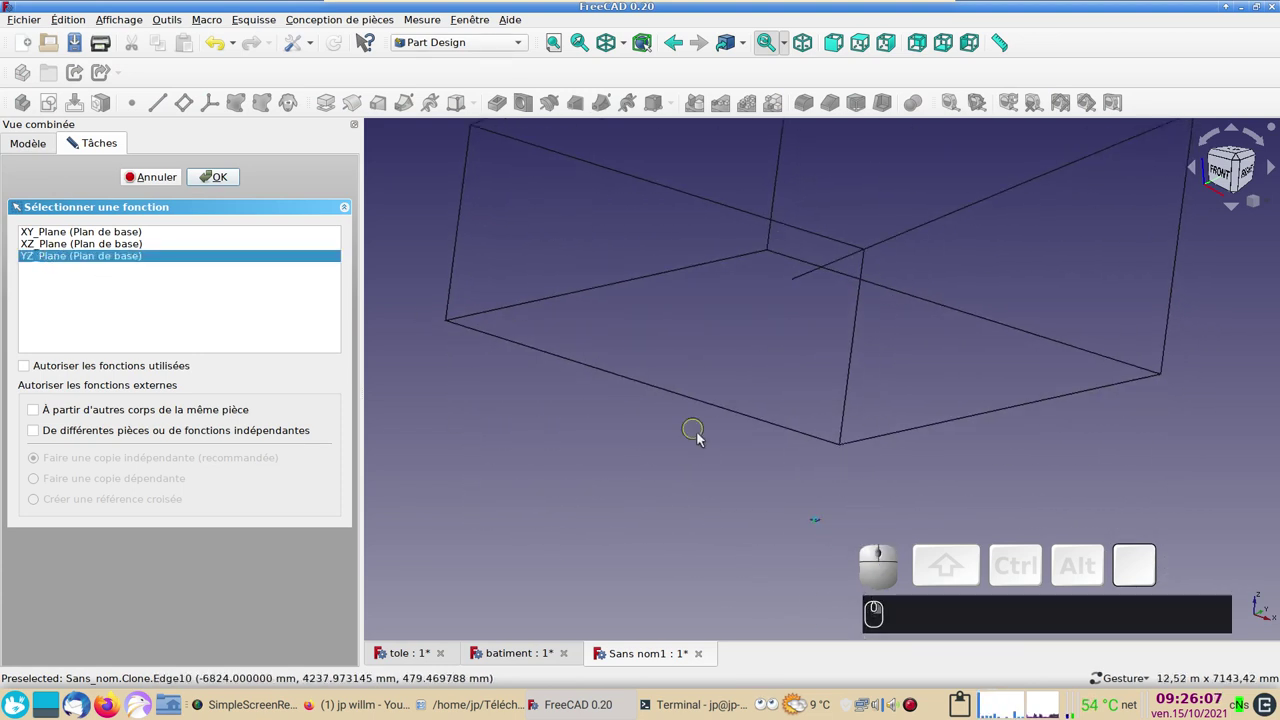
{"action": "scroll", "scroll_direction": "up", "scroll_amount": 3}
{"action": "left_click_drag", "start_coordinate": [753, 459], "coordinate": [805, 389]}
{"action": "scroll", "scroll_direction": "up", "scroll_amount": 3}
{"action": "scroll", "scroll_direction": "down", "scroll_amount": 3}
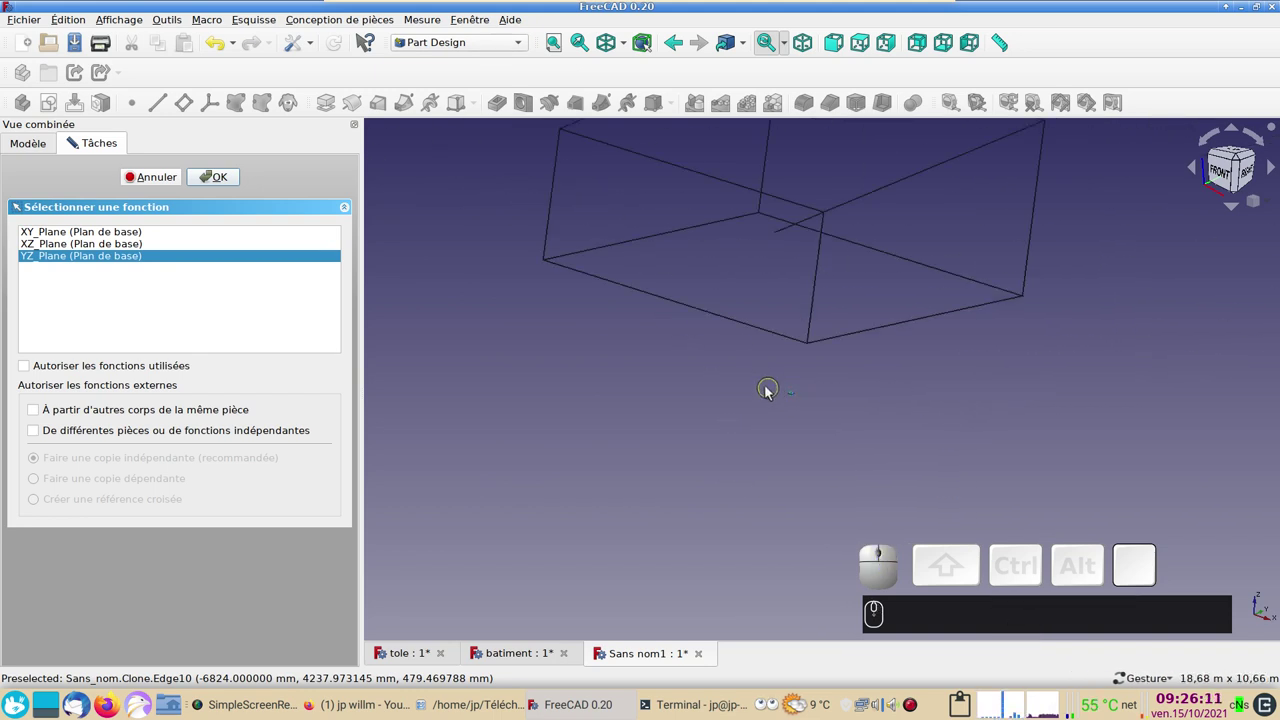
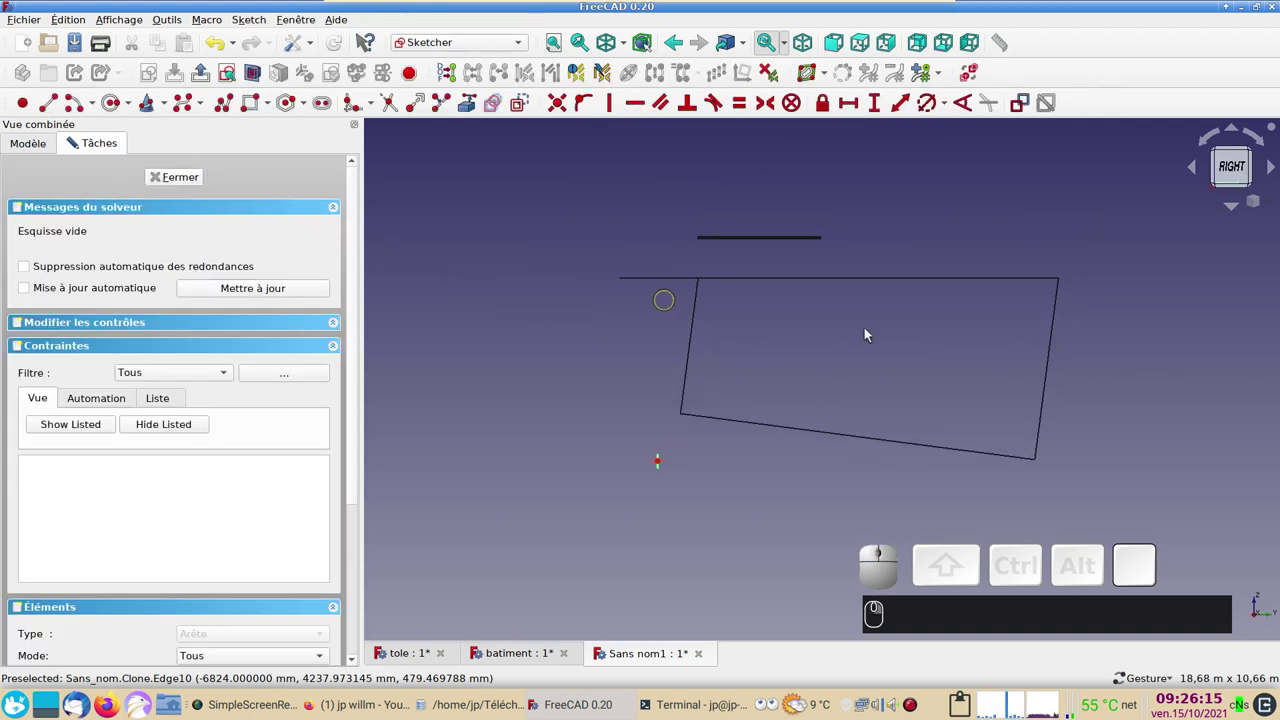
Step: Constrain the rectangle's top edge to a horizontal width of 75 mm
{"action": "scroll", "scroll_direction": "up", "scroll_amount": 3}
{"action": "right_click", "coordinate": [667, 423]}
{"action": "scroll", "scroll_direction": "up", "scroll_amount": 3}
{"action": "right_click", "coordinate": [662, 465]}
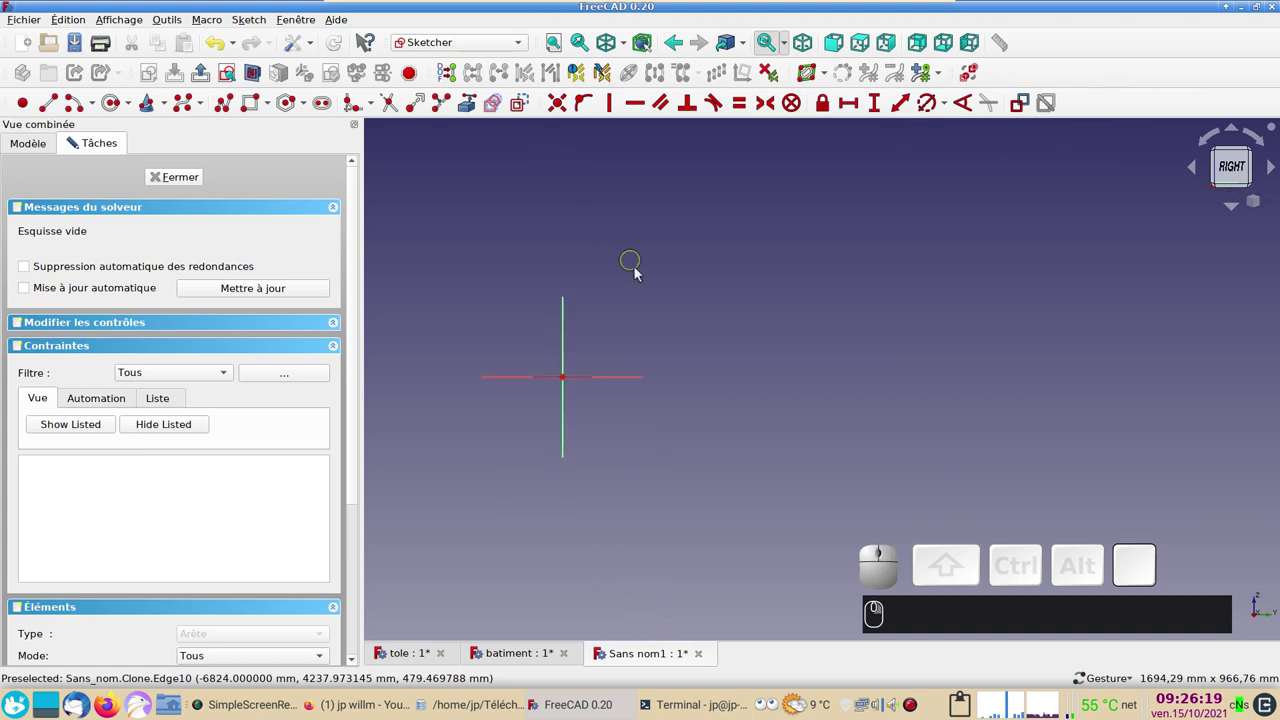
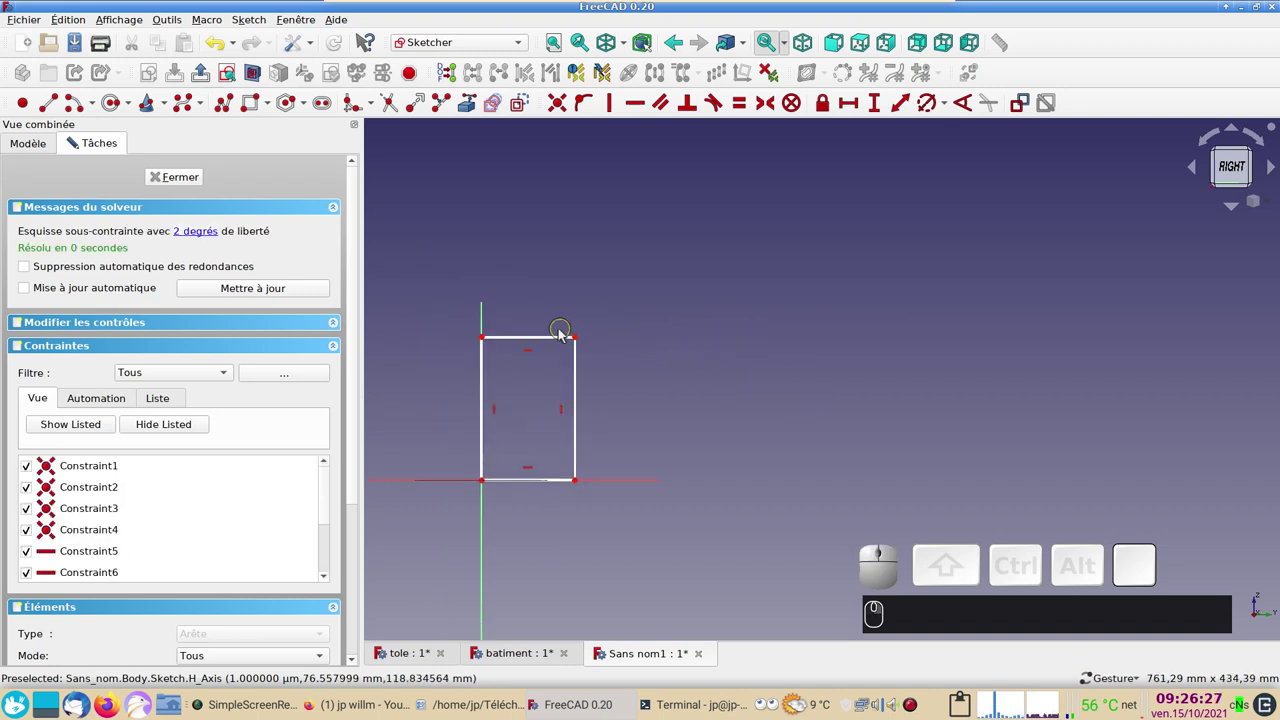
{"action": "left_click", "coordinate": [560, 341]}
{"action": "left_click", "coordinate": [855, 109]}
{"action": "key", "text": "KP_7"}
{"action": "key", "text": "KP_5"}
{"action": "key", "text": "KP_Enter"}
{"action": "key", "text": "Return"}
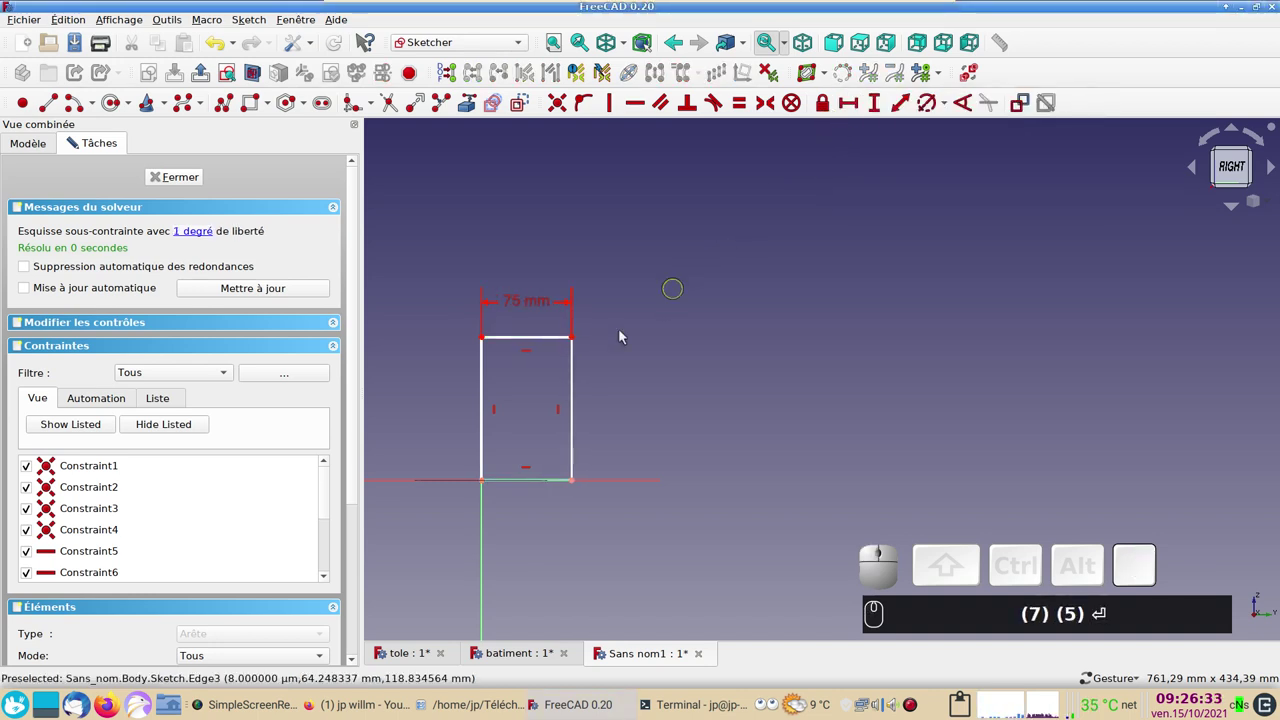
Step: Constrain the rectangle's right edge to a vertical length of 225 mm
{"action": "left_click", "coordinate": [577, 362]}
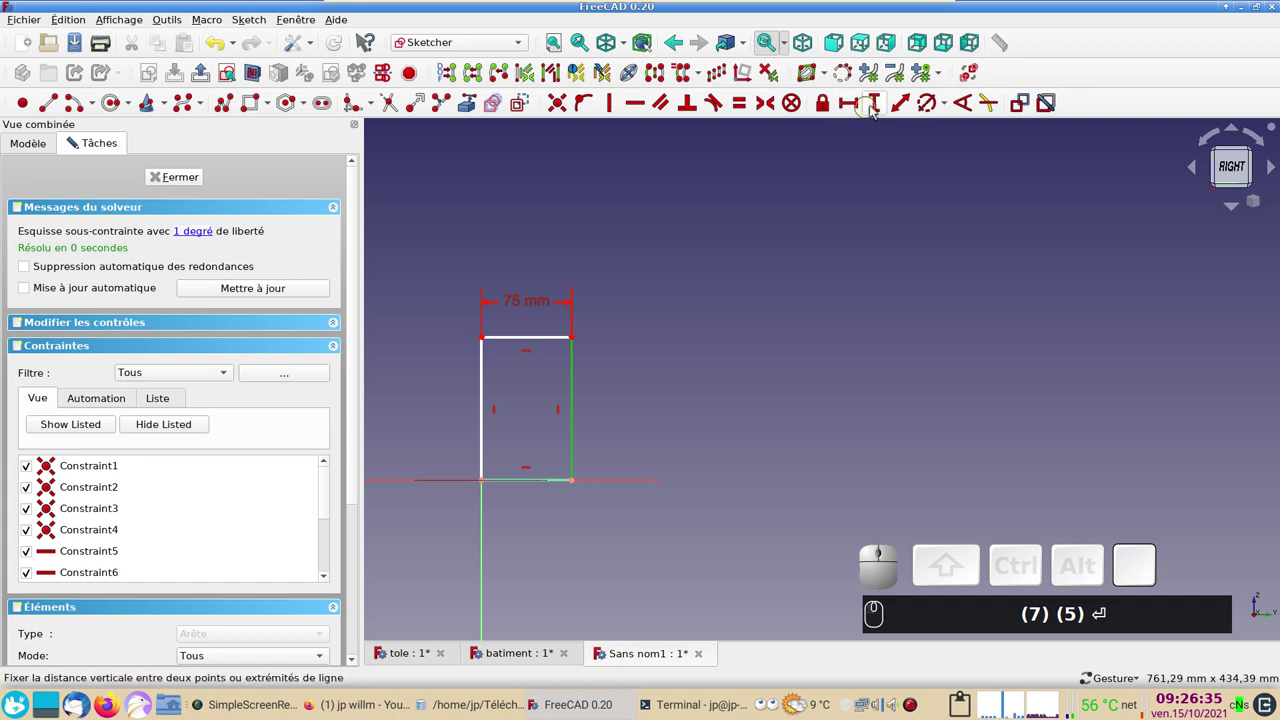
{"action": "left_click", "coordinate": [879, 106]}
{"action": "key", "text": "KP_2"}
{"action": "key", "text": "KP_5"}
{"action": "key", "text": "Return"}
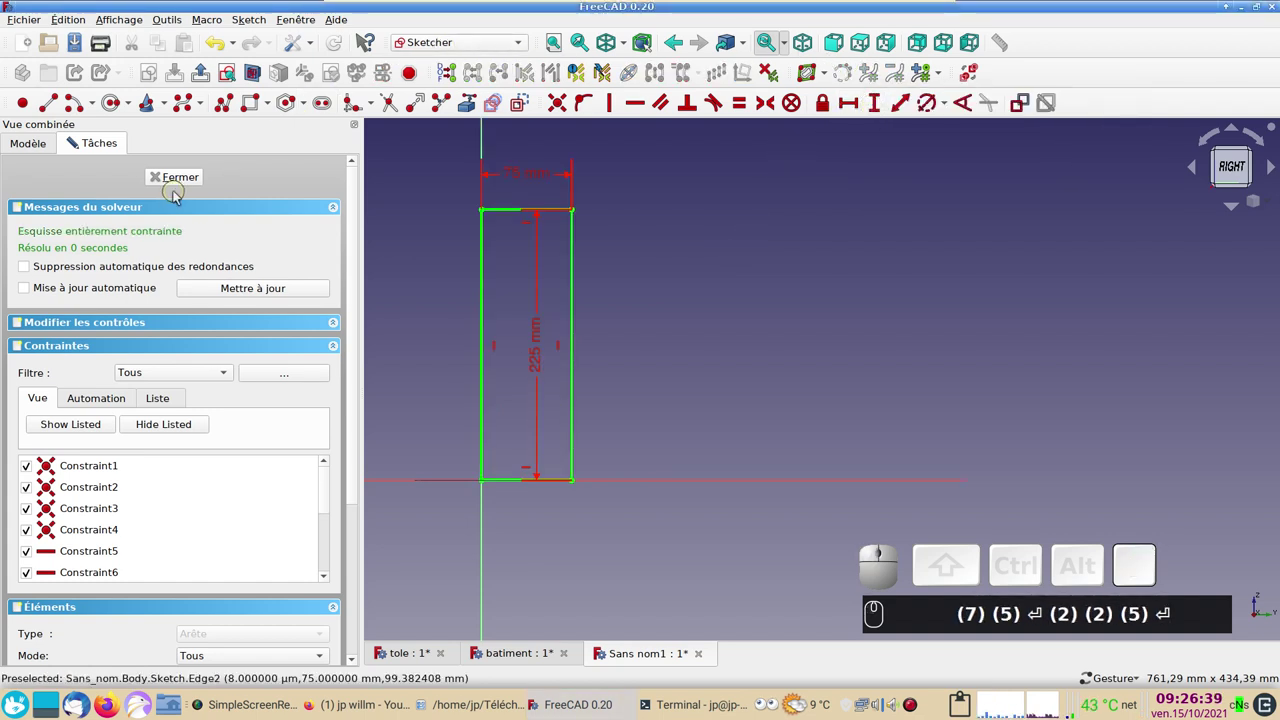
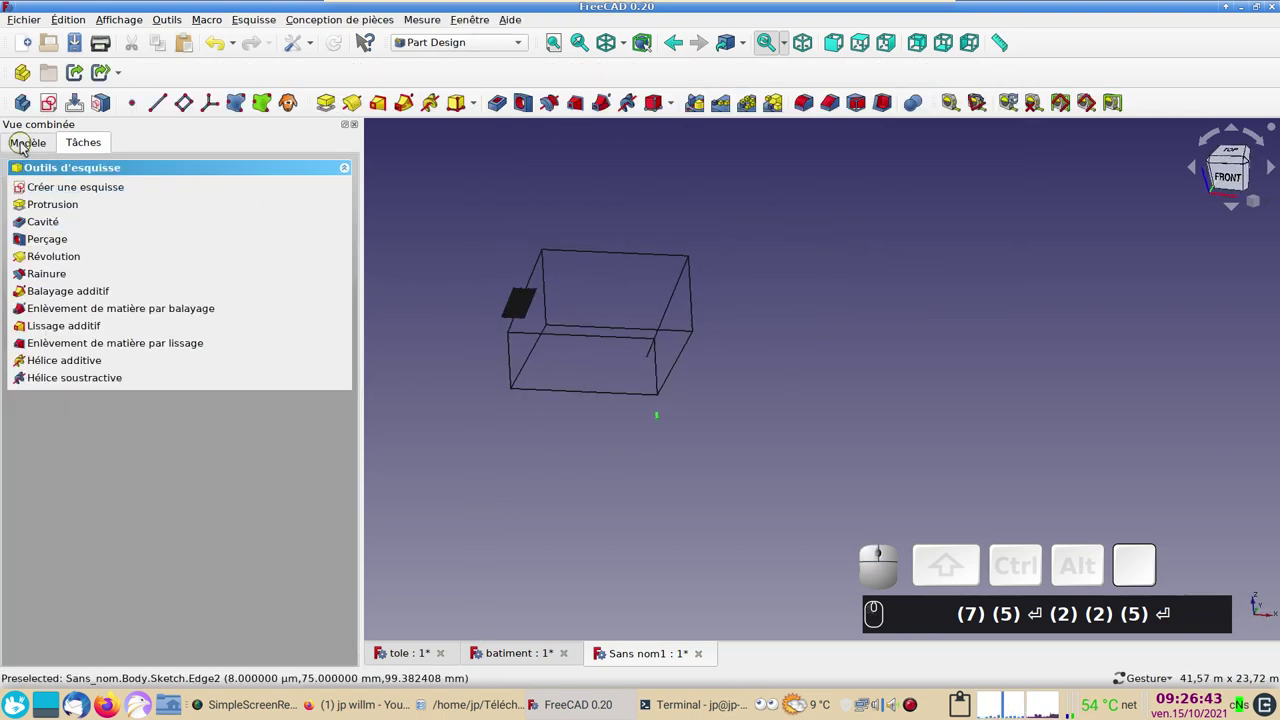
Step: Pad the rectangle sketch 7000 mm, symmetric to the plane, into a long beam
{"action": "left_click", "coordinate": [24, 148]}
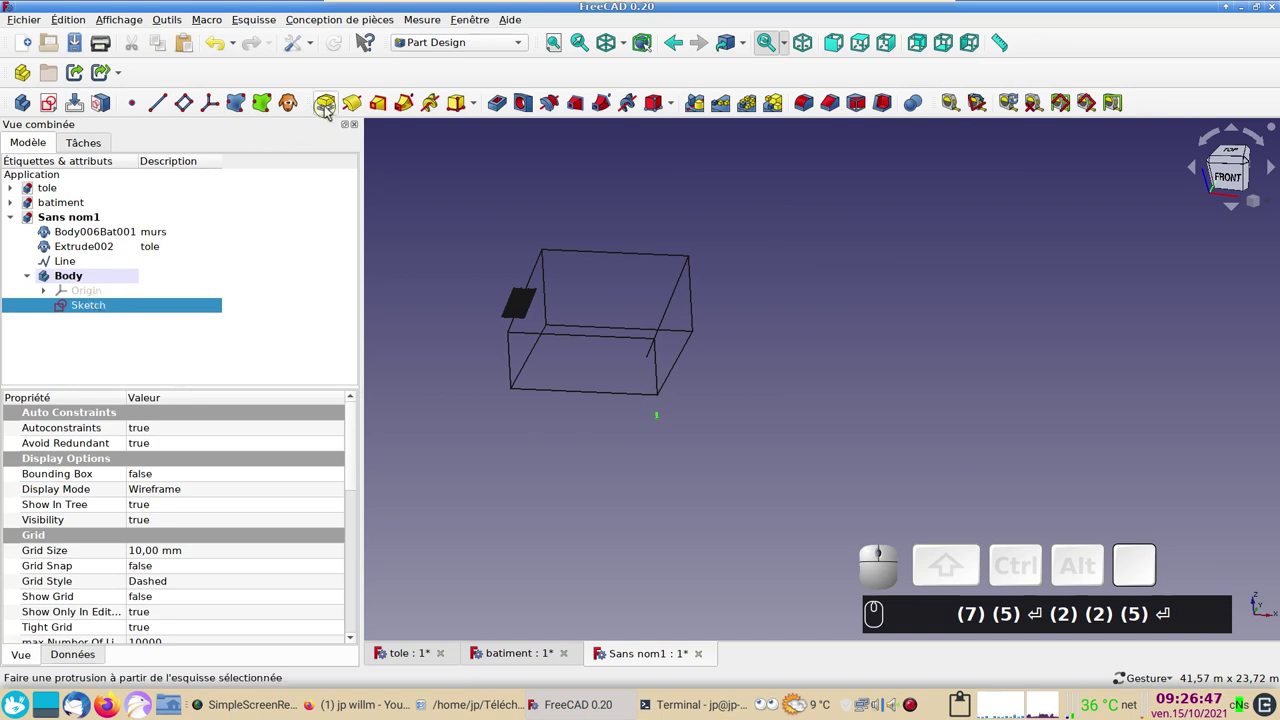
{"action": "left_click", "coordinate": [332, 100]}
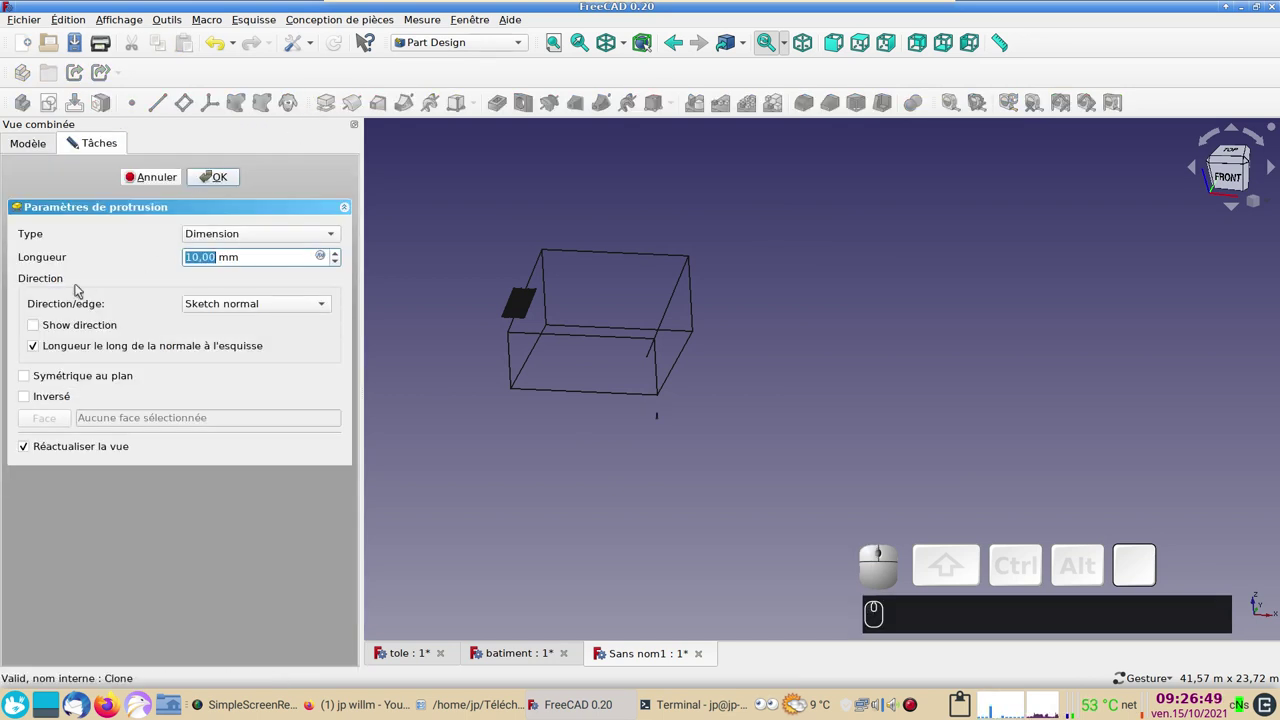
{"action": "left_click", "coordinate": [30, 380]}
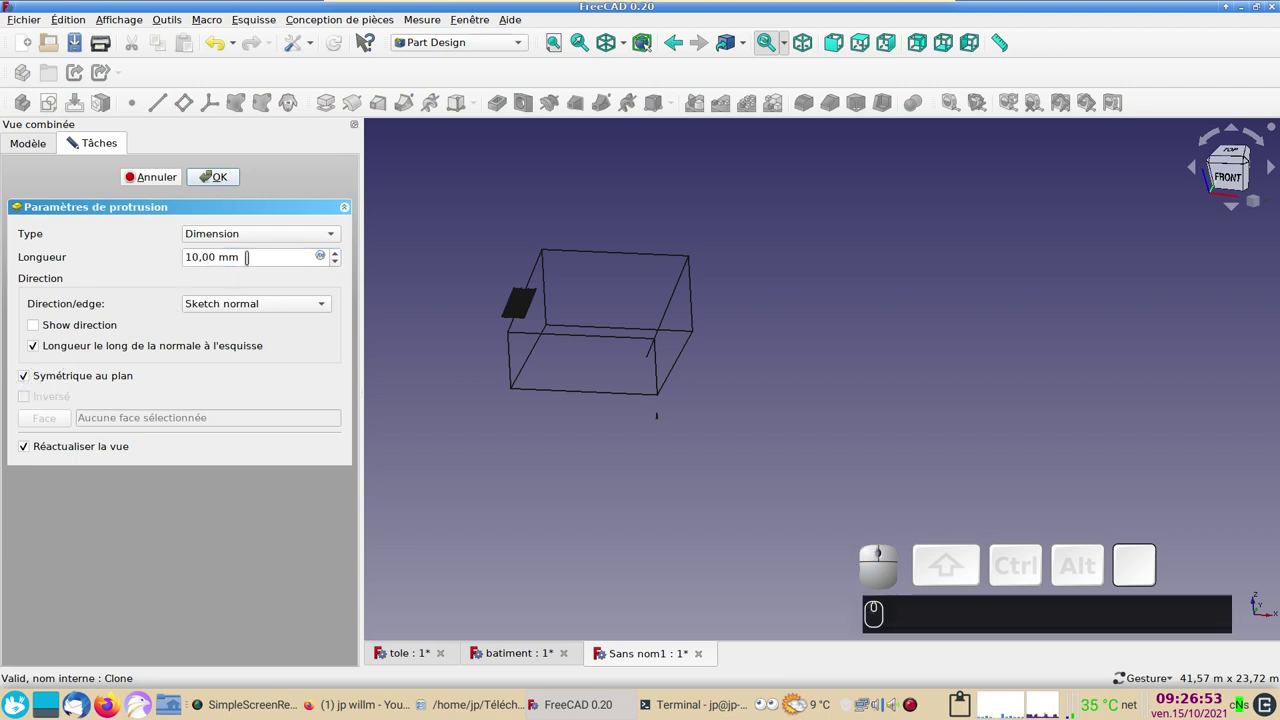
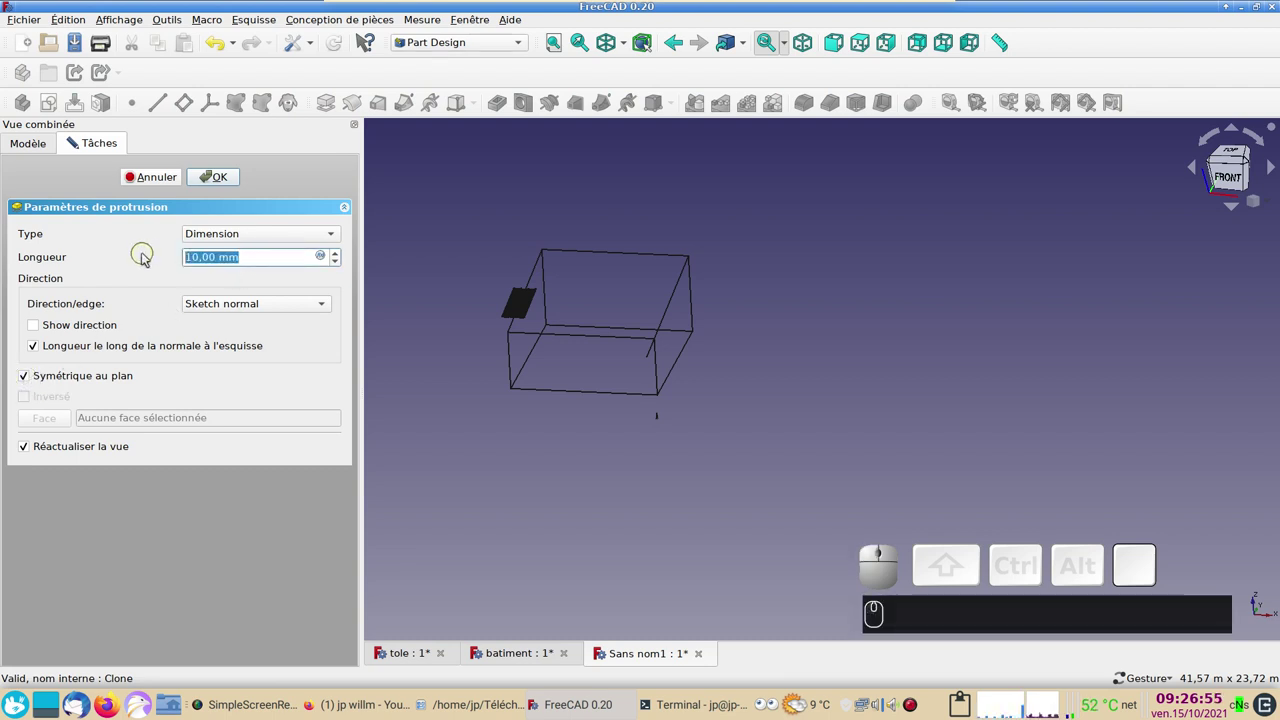
{"action": "key", "text": "KP_7"}
{"action": "key", "text": "KP_0"}
{"action": "key", "text": "KP_0"}
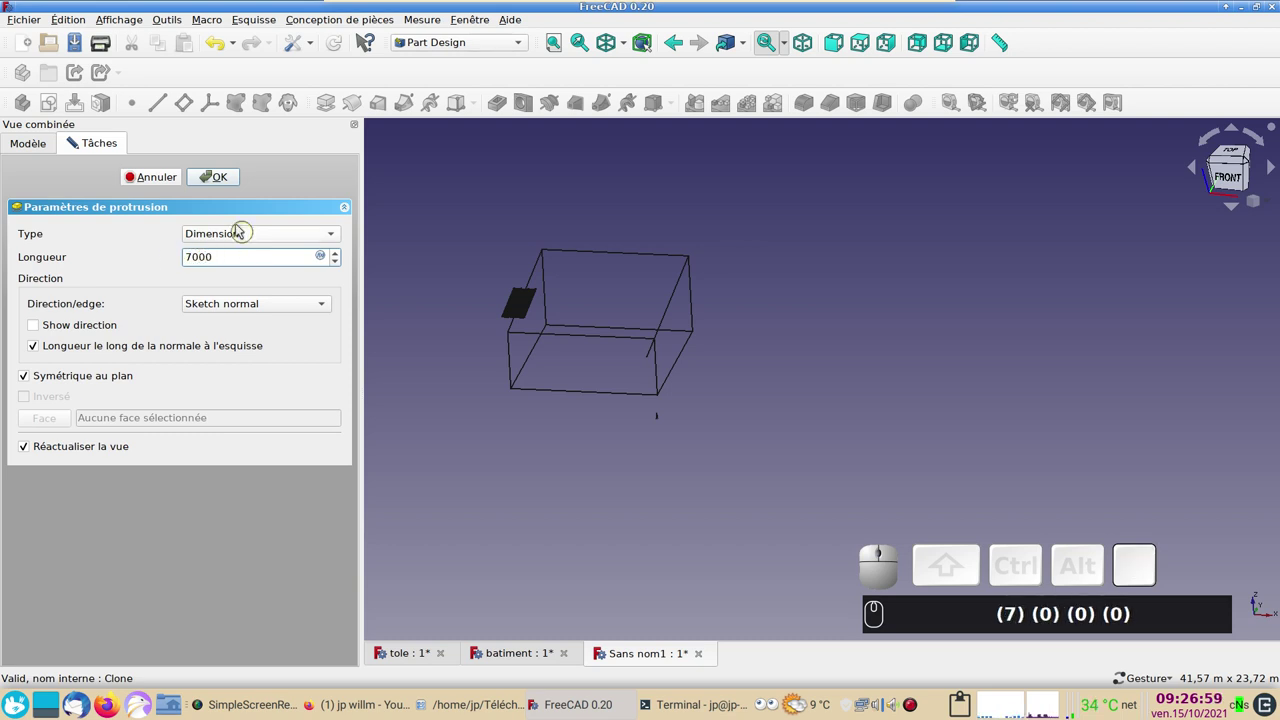
{"action": "type", "text": "(7) (0) (0) (0)"}
{"action": "left_click", "coordinate": [218, 178]}
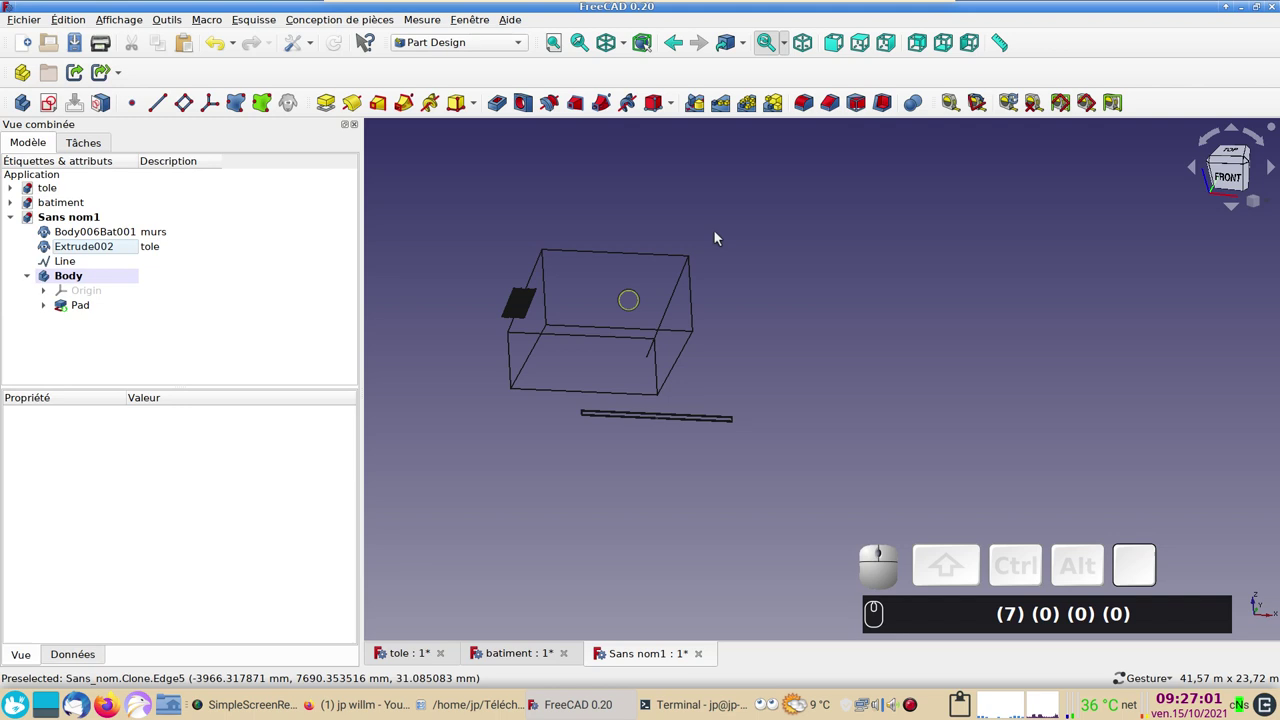
Step: Set the draw style to normal solids and view the model from the right
{"action": "left_click", "coordinate": [624, 47]}
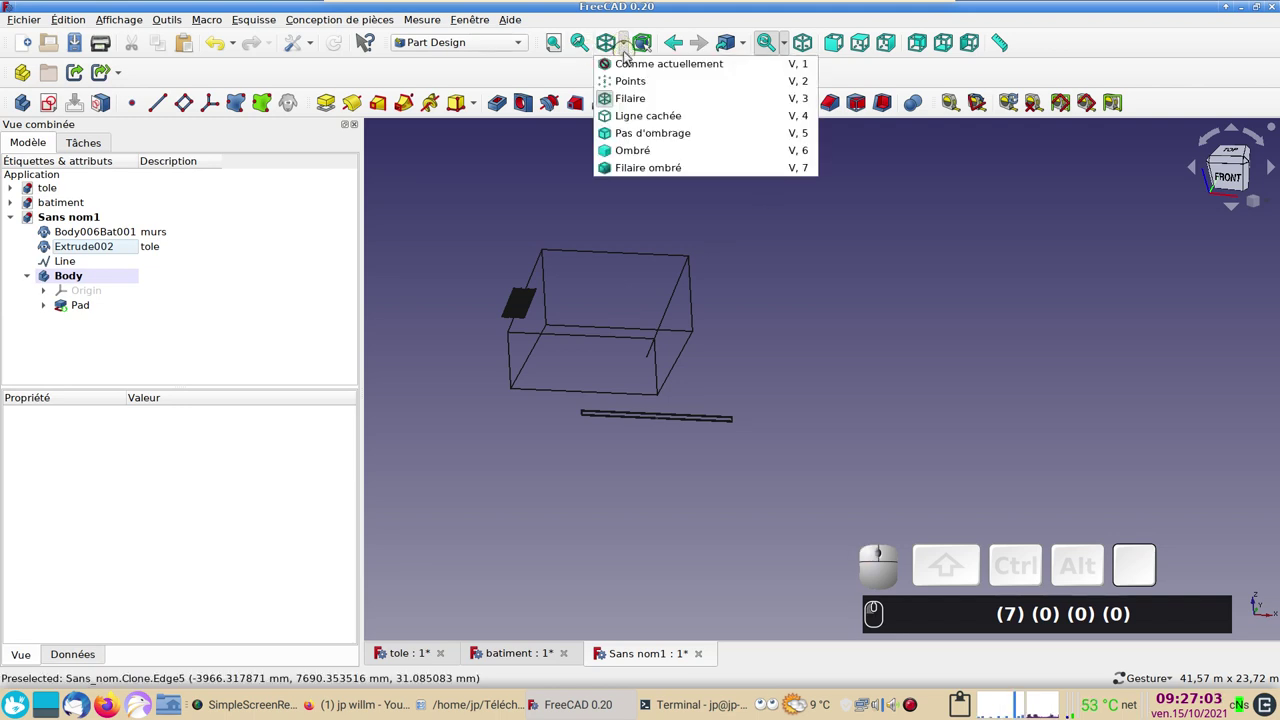
{"action": "left_click", "coordinate": [638, 62]}
{"action": "scroll", "scroll_direction": "up", "scroll_amount": 3}
{"action": "left_click_drag", "start_coordinate": [842, 406], "coordinate": [727, 388]}
{"action": "key", "text": "KP_3"}
{"action": "type", "text": "(7) (0) (0) (0) (3)"}
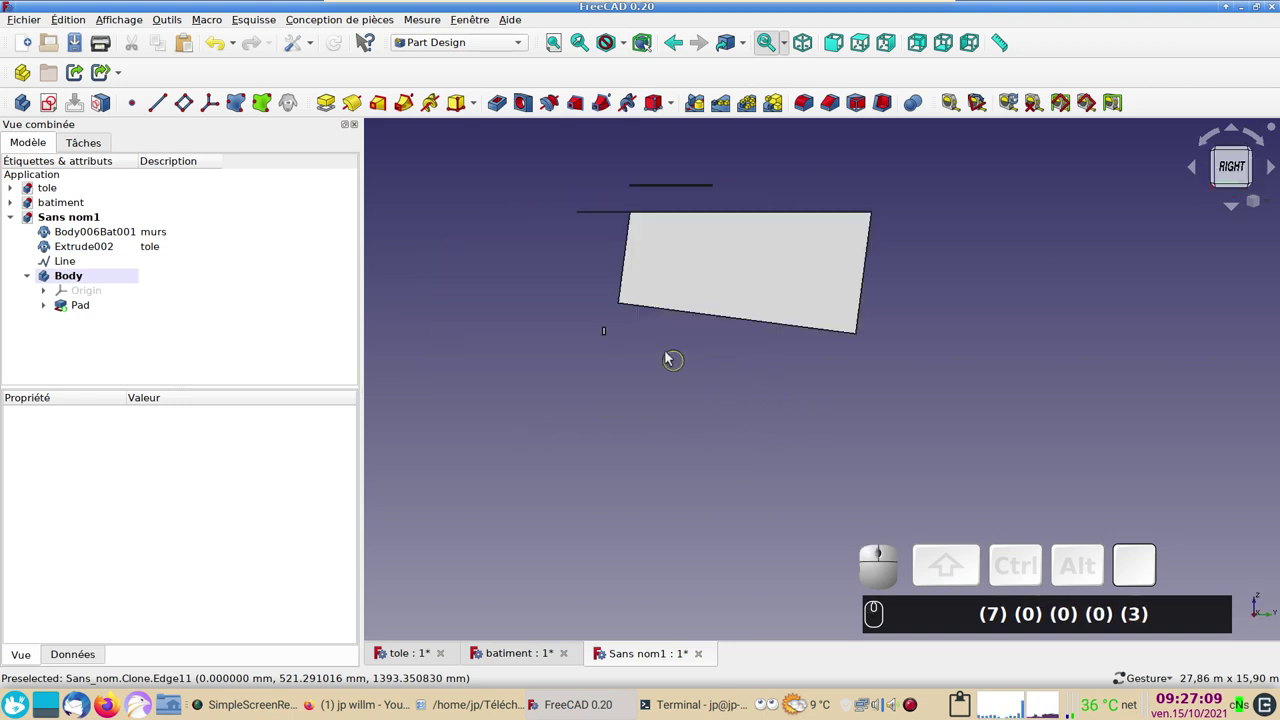
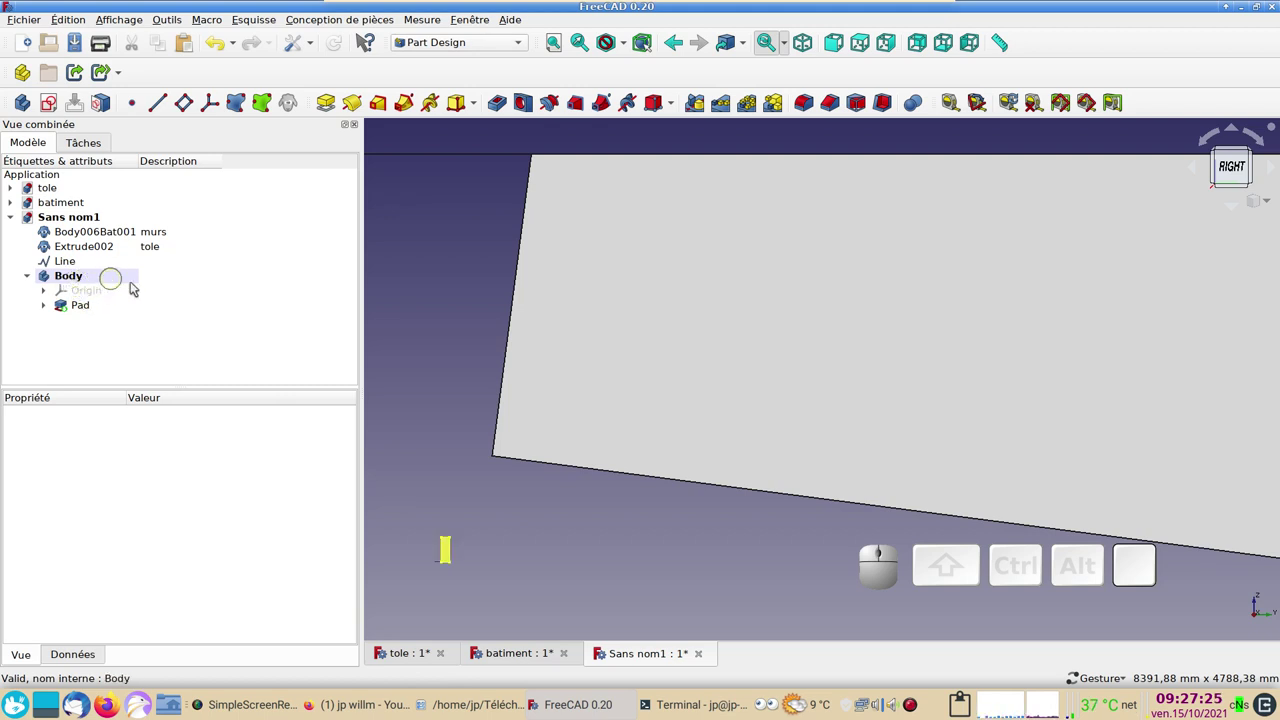
Step: Give the rafter Body the description chevron
{"action": "left_click", "coordinate": [167, 279]}
{"action": "key", "text": "F2"}
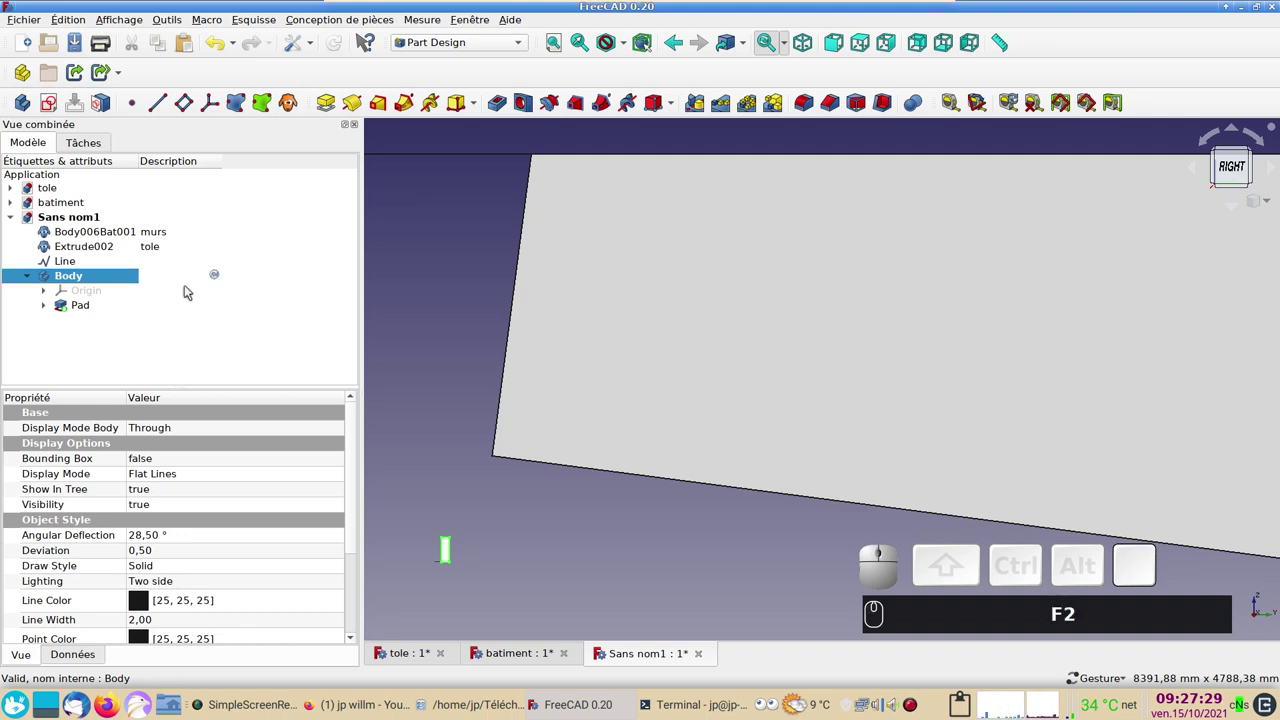
{"action": "type", "text": "che"}
{"action": "type", "text": "vron"}
{"action": "key", "text": "Return"}
{"action": "left_click", "coordinate": [94, 307]}
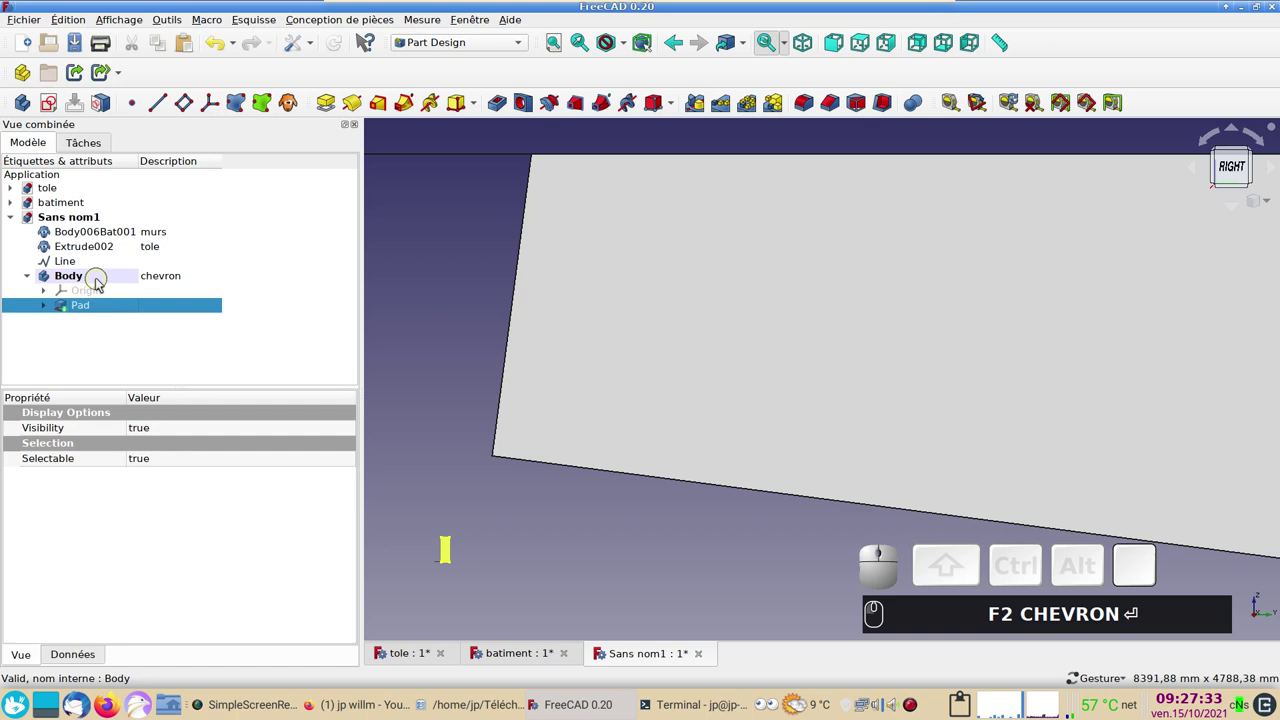
{"action": "left_click", "coordinate": [101, 282]}
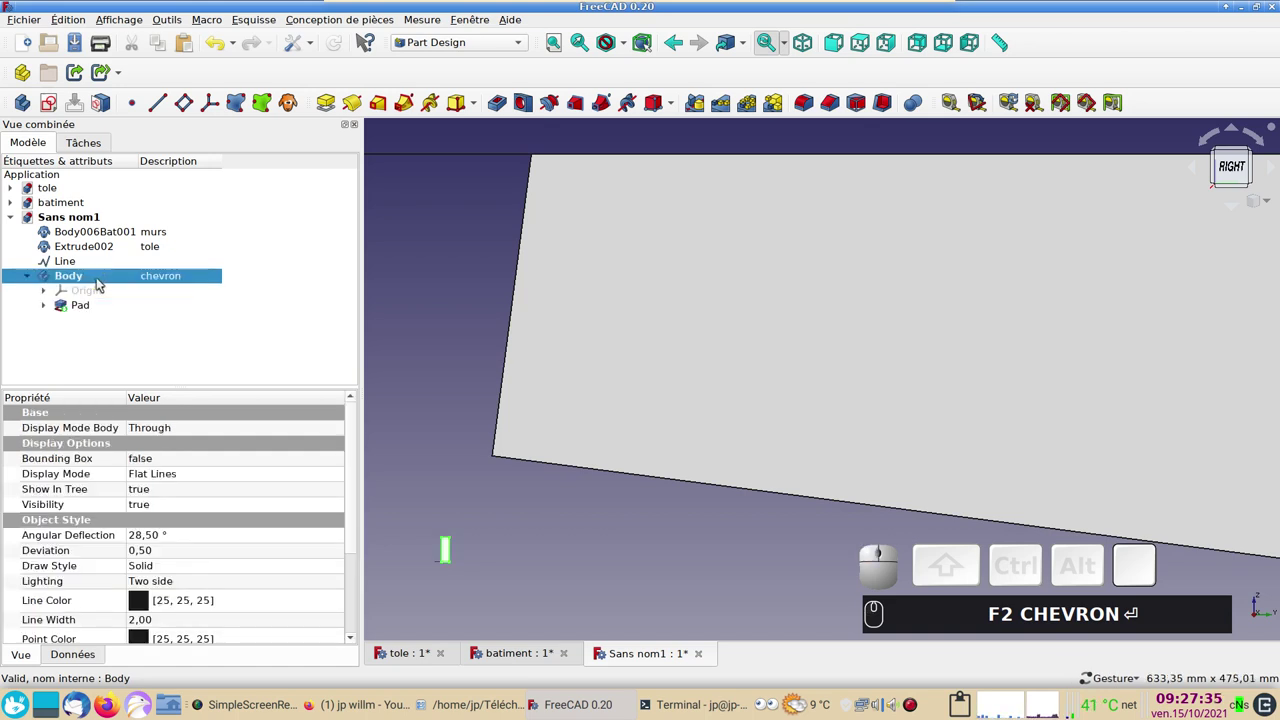
Step: Switch to the Arch workbench and Draft Move the chevron Body onto the wall tops at one end
{"action": "left_click", "coordinate": [500, 51]}
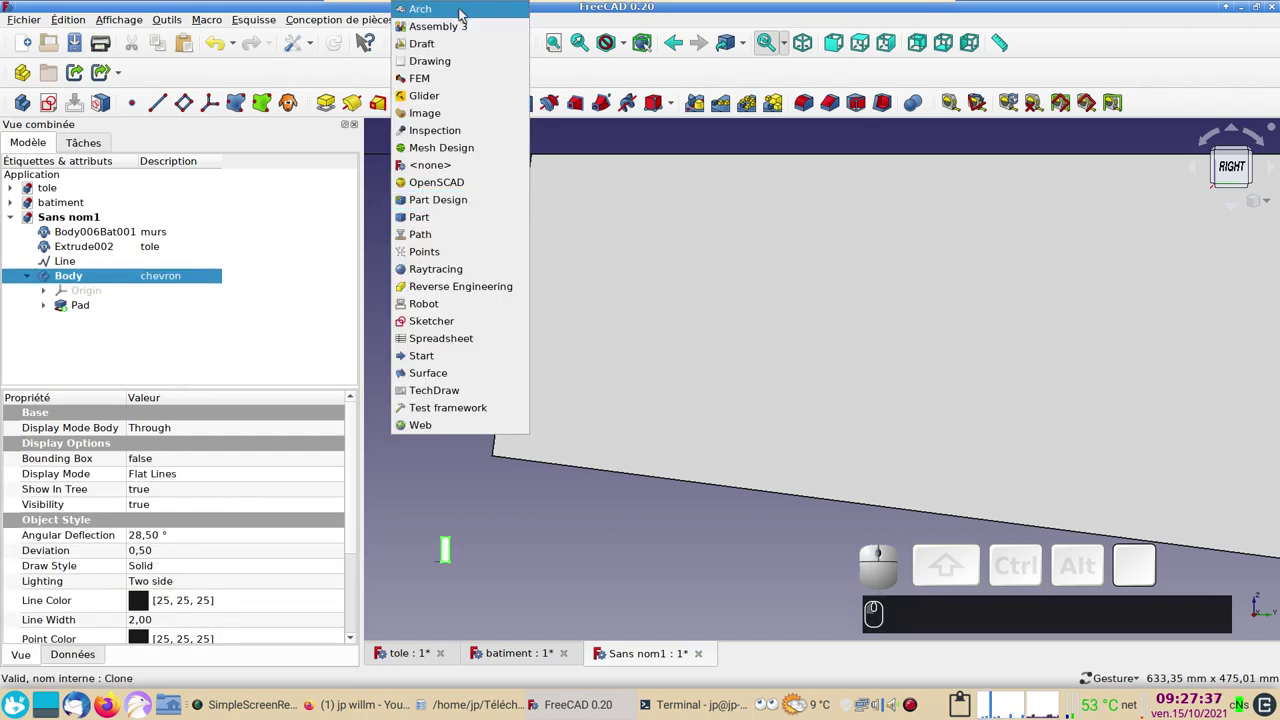
{"action": "left_click", "coordinate": [468, 15]}
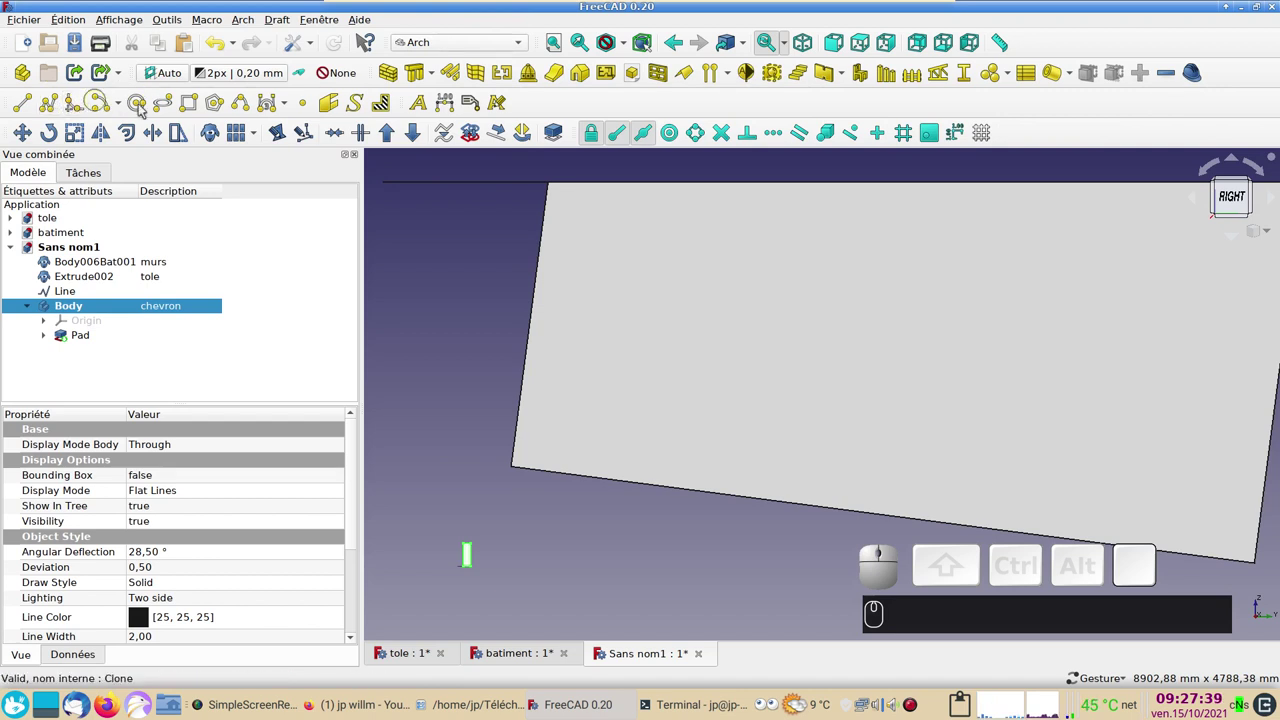
{"action": "left_click", "coordinate": [31, 137]}
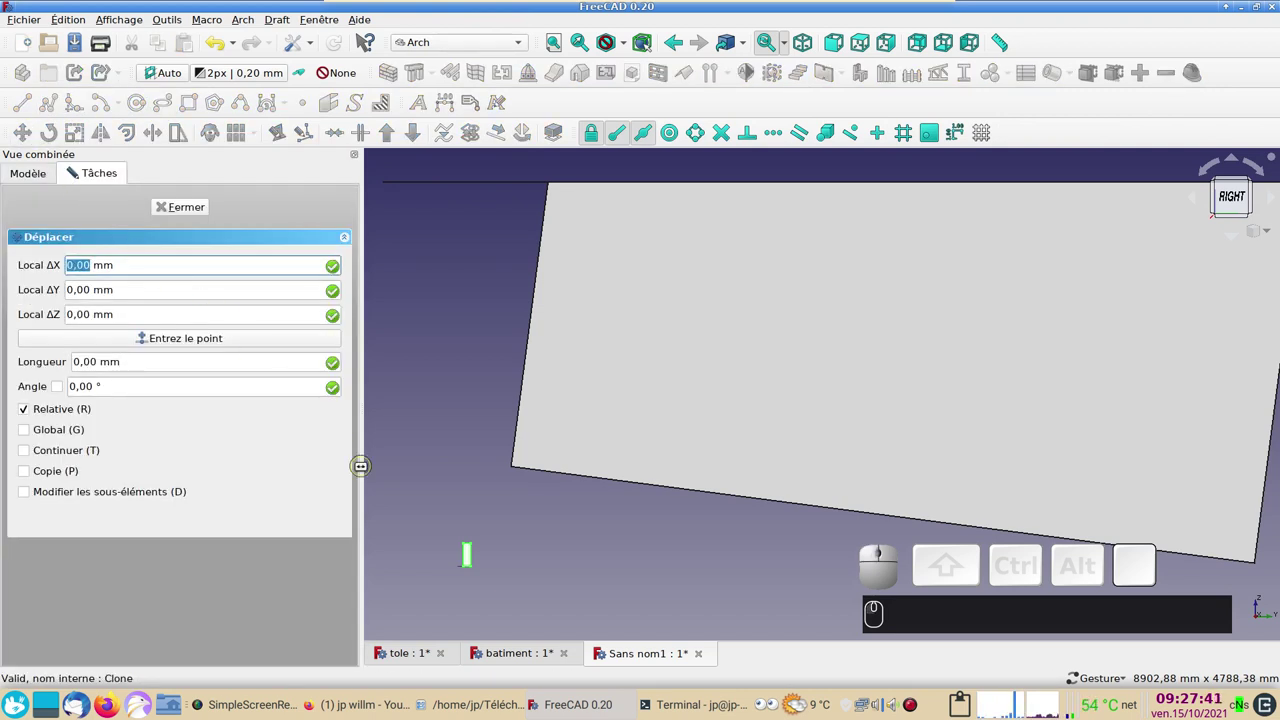
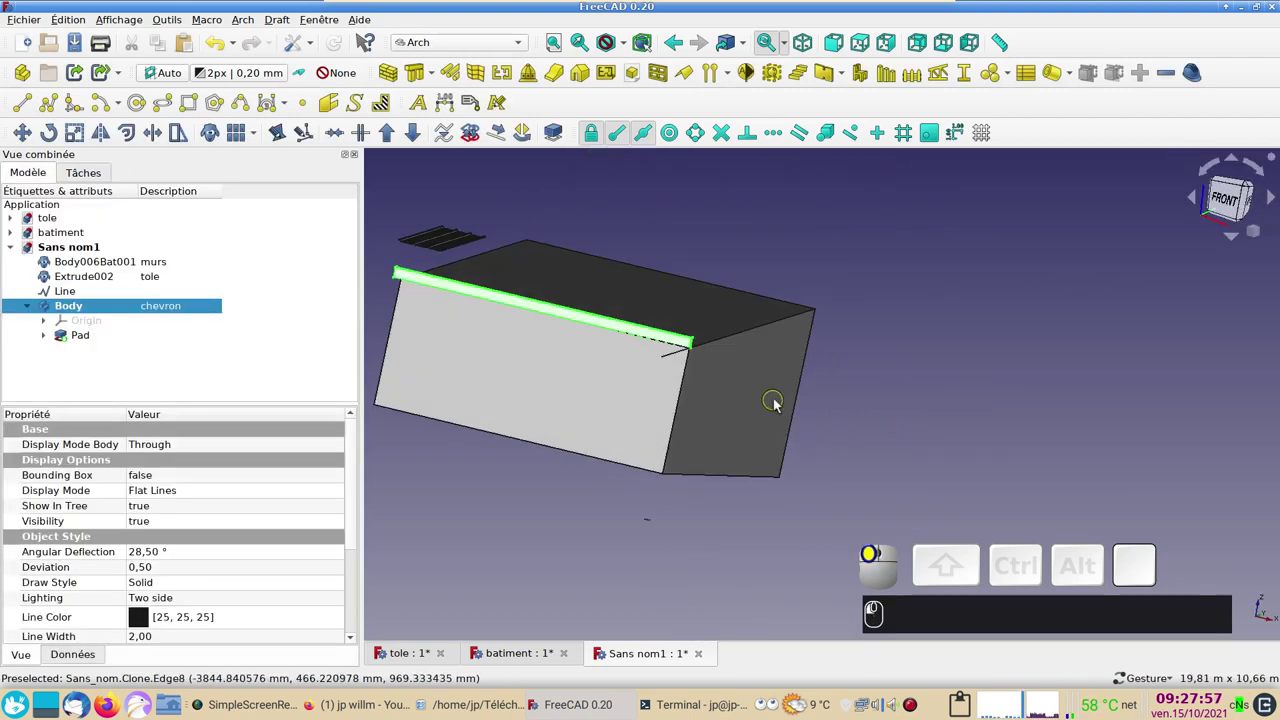
{"action": "key", "text": "KP_1"}
{"action": "type", "text": "(1)"}
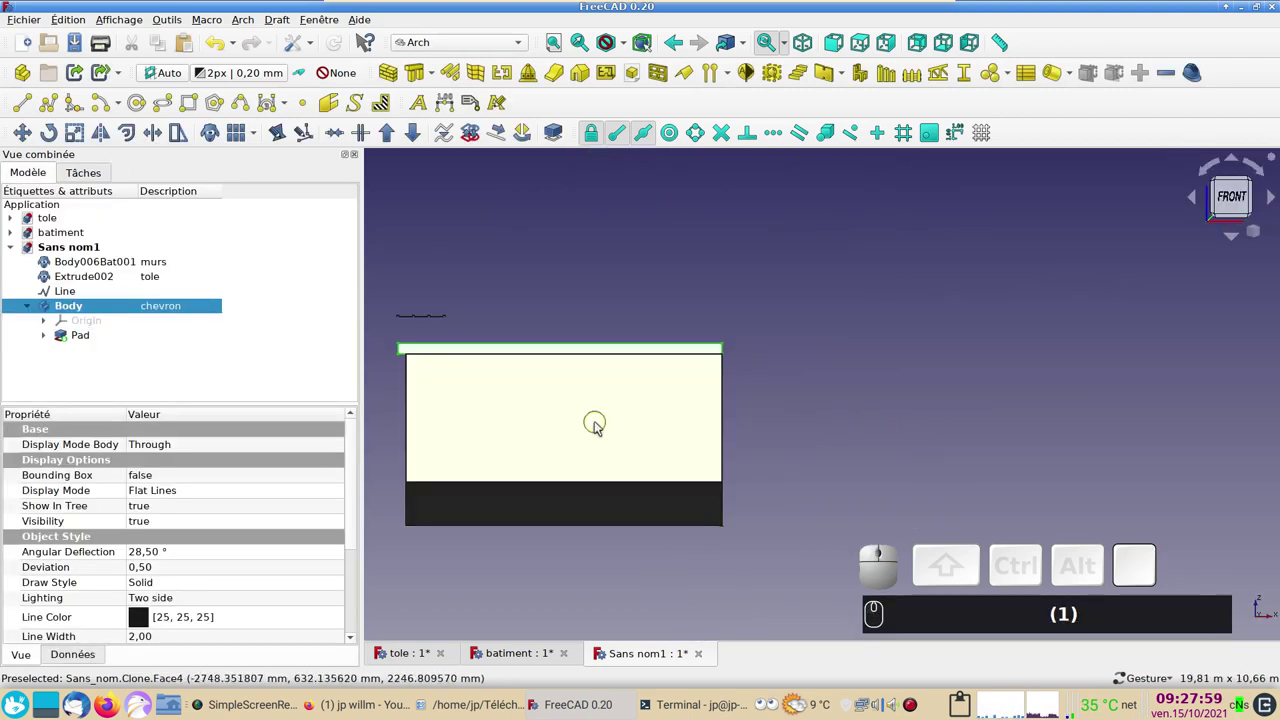
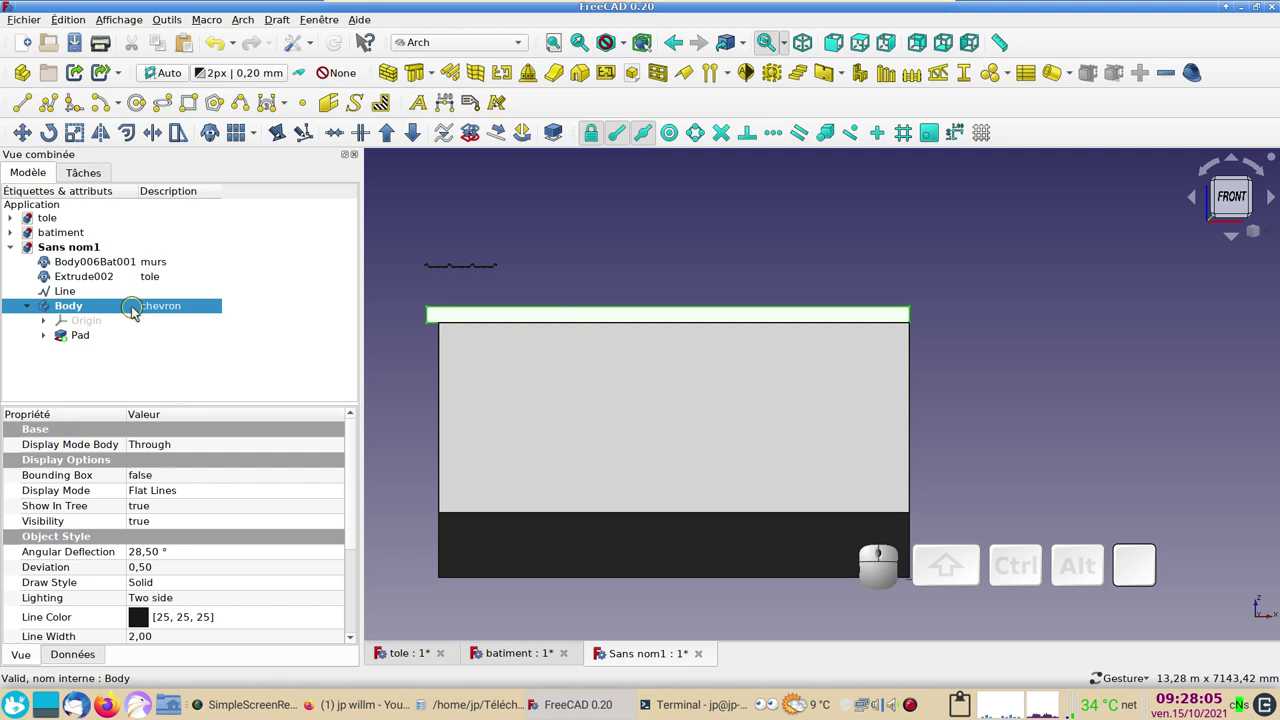
{"action": "left_click", "coordinate": [137, 309]}
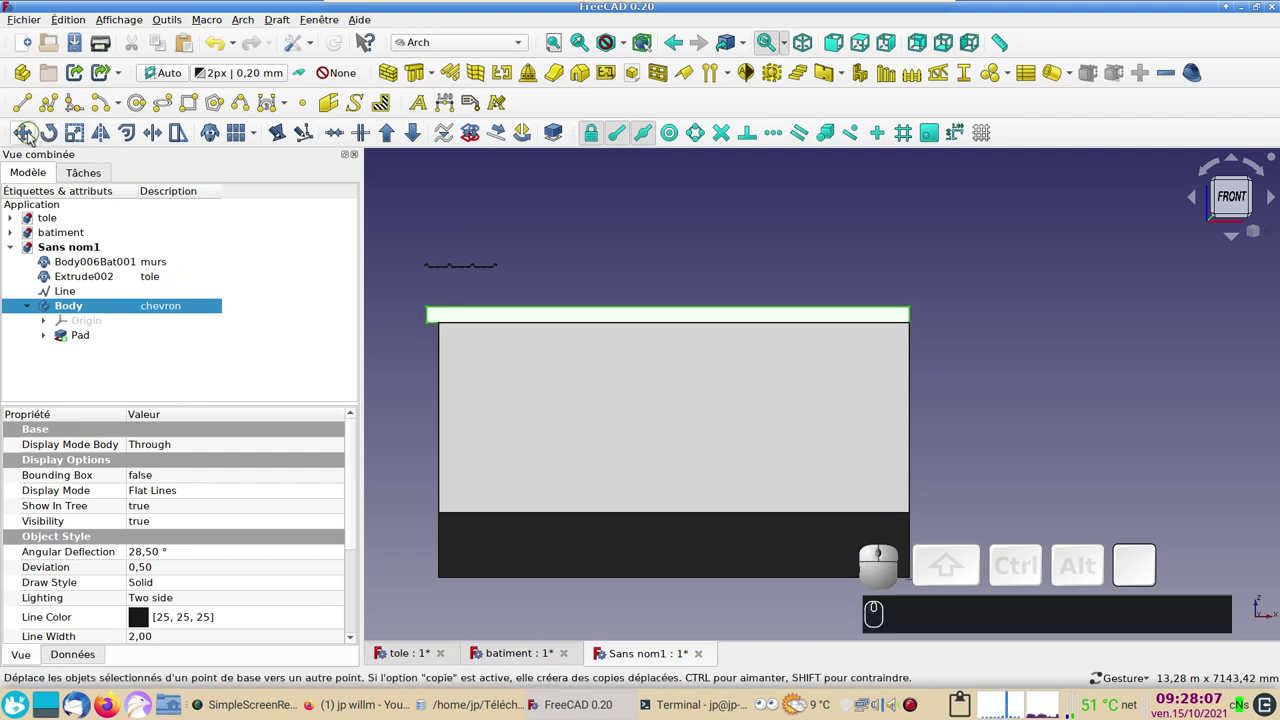
{"action": "left_click", "coordinate": [25, 134]}
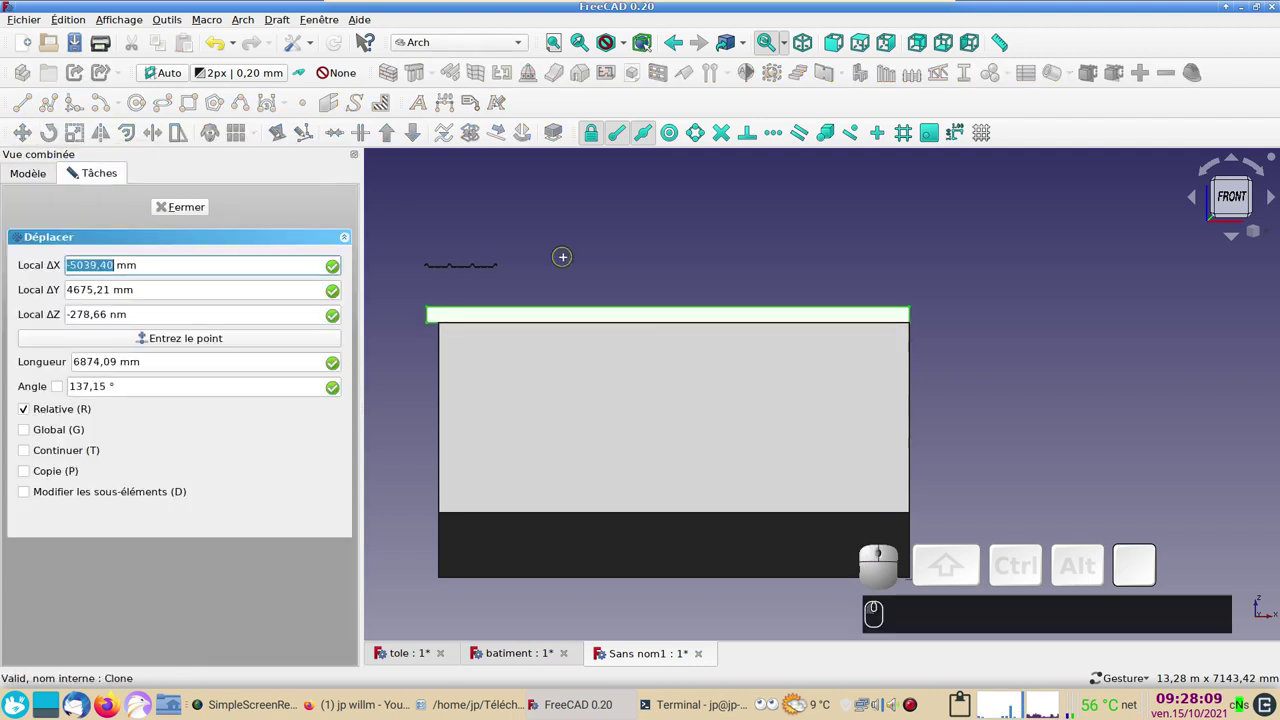
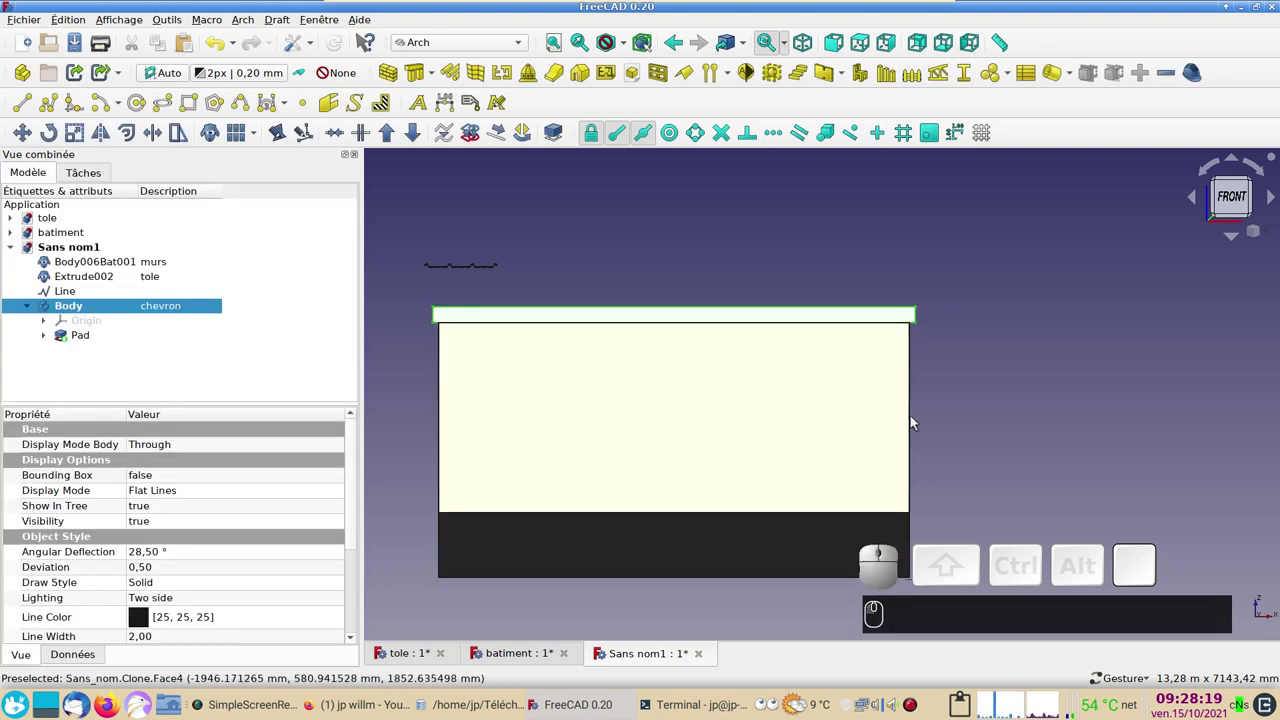
Step: Show the coordinate axes in the 3D view via Affichage
{"action": "left_click_drag", "start_coordinate": [1032, 369], "coordinate": [748, 398]}
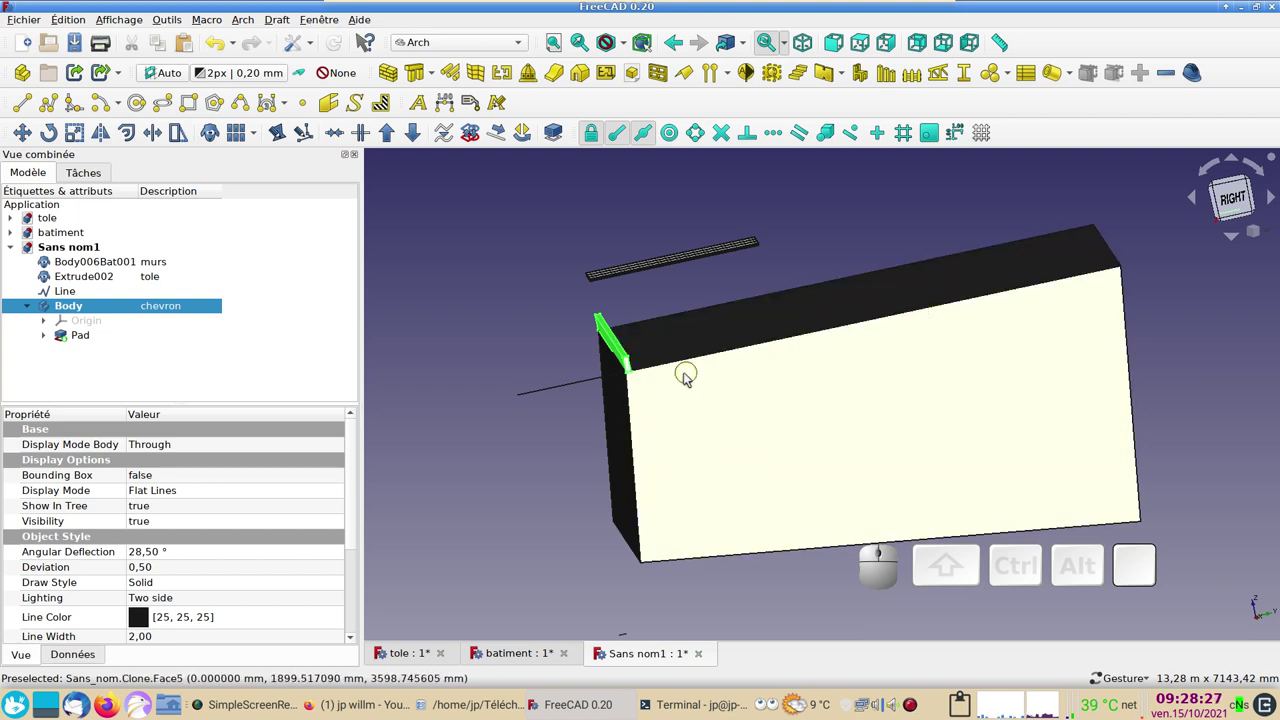
{"action": "scroll", "scroll_direction": "down", "scroll_amount": 3}
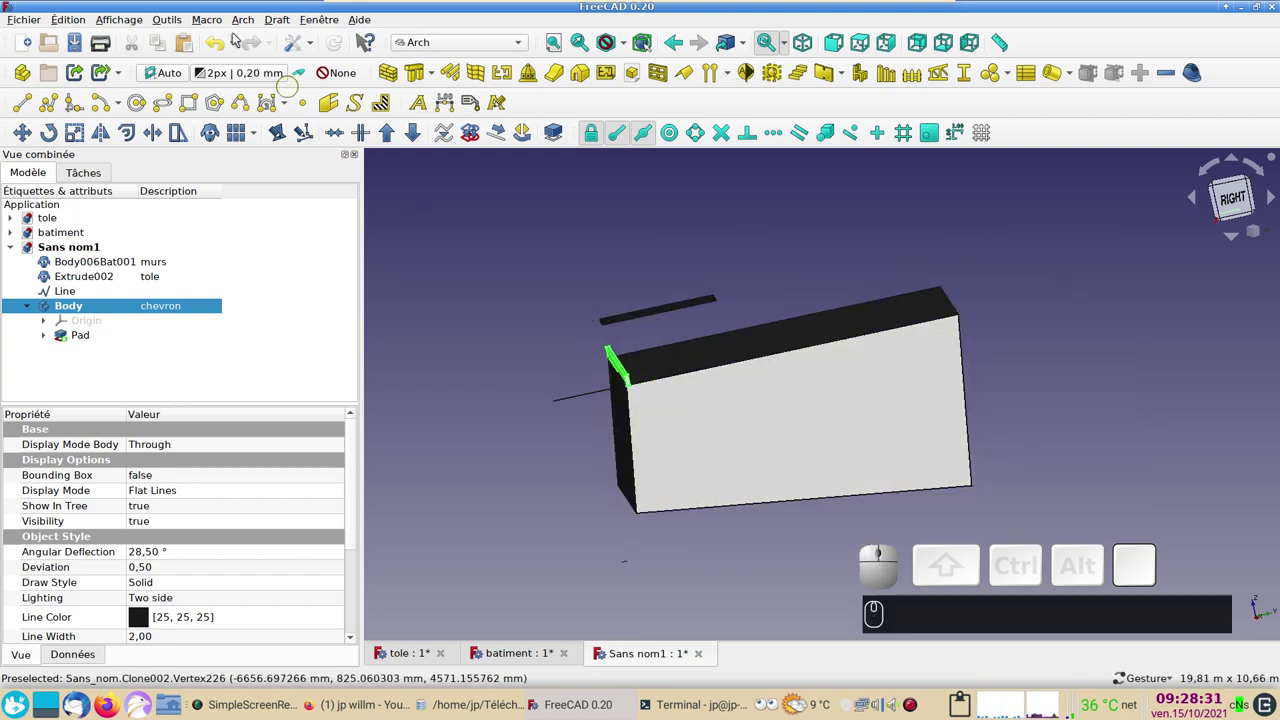
{"action": "left_click", "coordinate": [124, 22]}
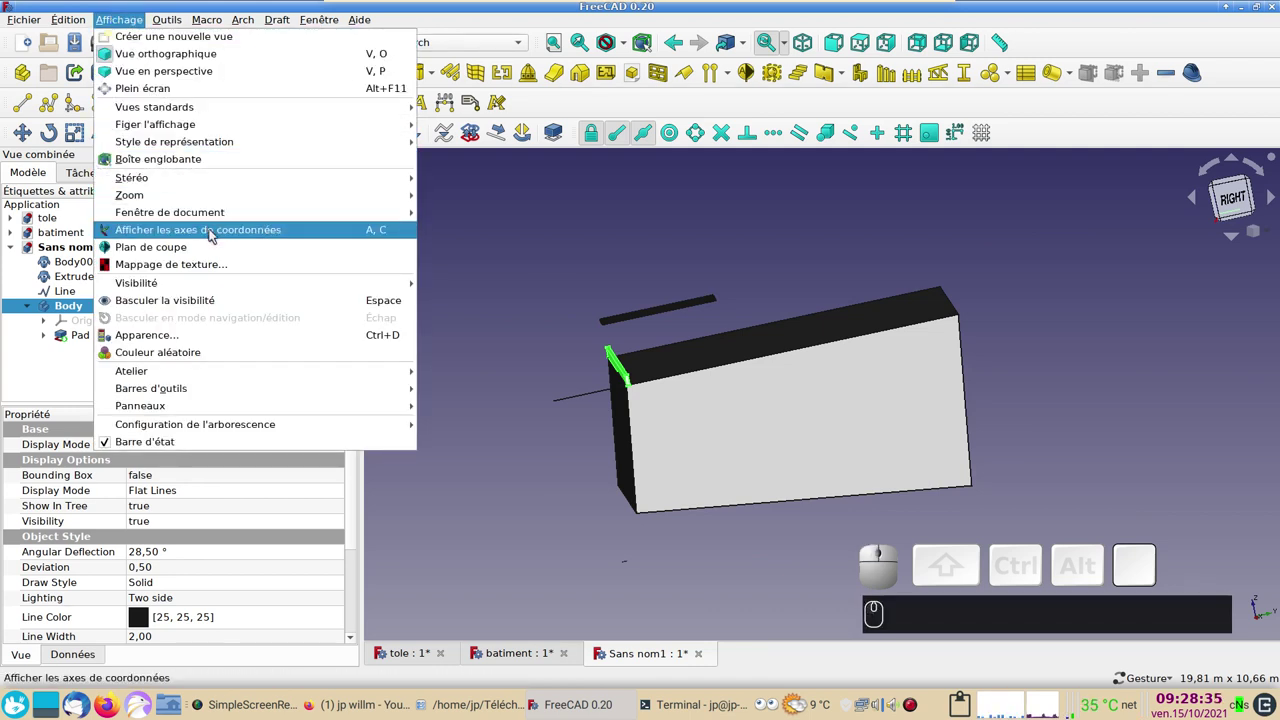
{"action": "left_click", "coordinate": [215, 237]}
{"action": "left_click_drag", "start_coordinate": [529, 491], "coordinate": [624, 434]}
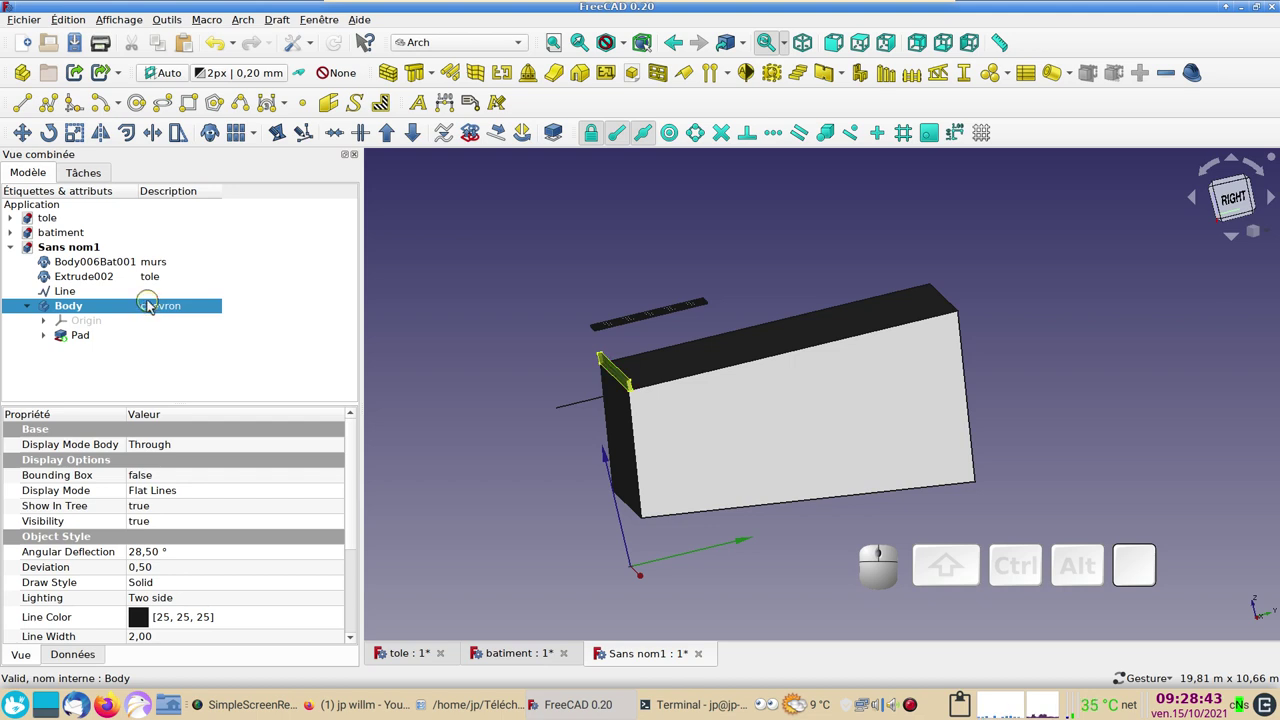
Step: Start a Draft orthogonal array of the chevron rafter with 10 copies along Y at 800 mm
{"action": "left_click", "coordinate": [155, 305]}
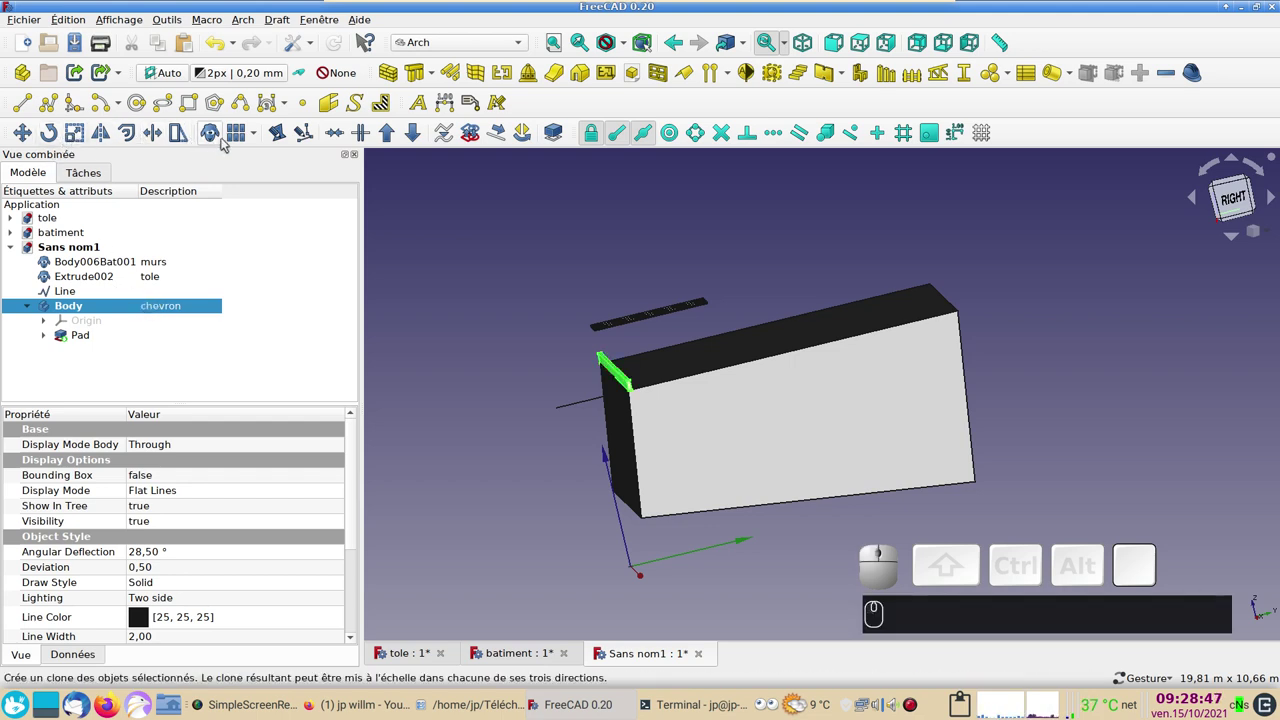
{"action": "left_click", "coordinate": [244, 140]}
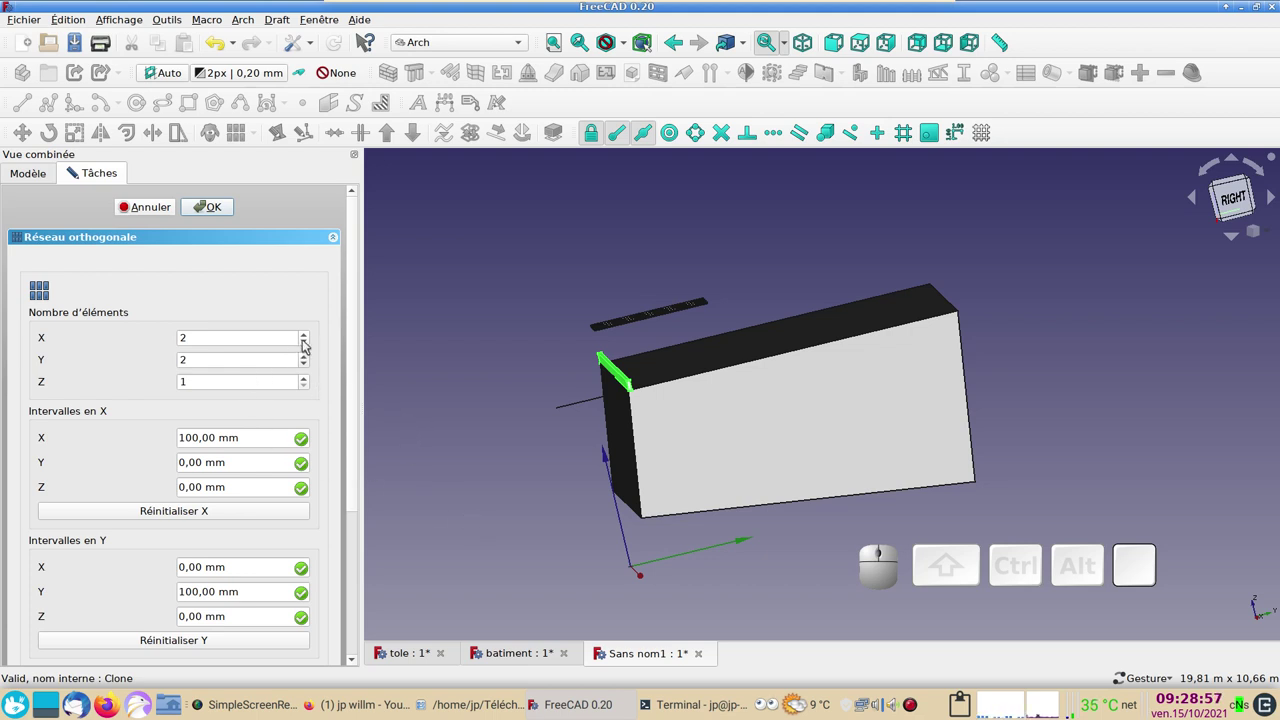
{"action": "left_click", "coordinate": [308, 344]}
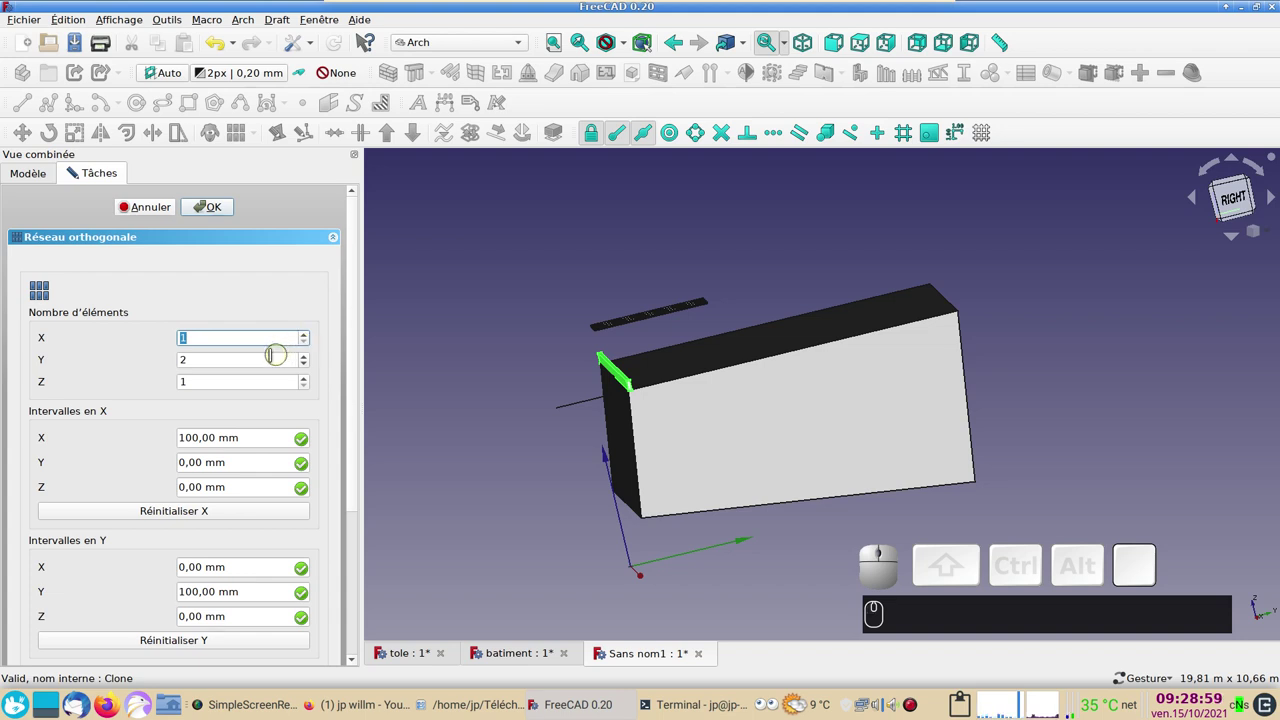
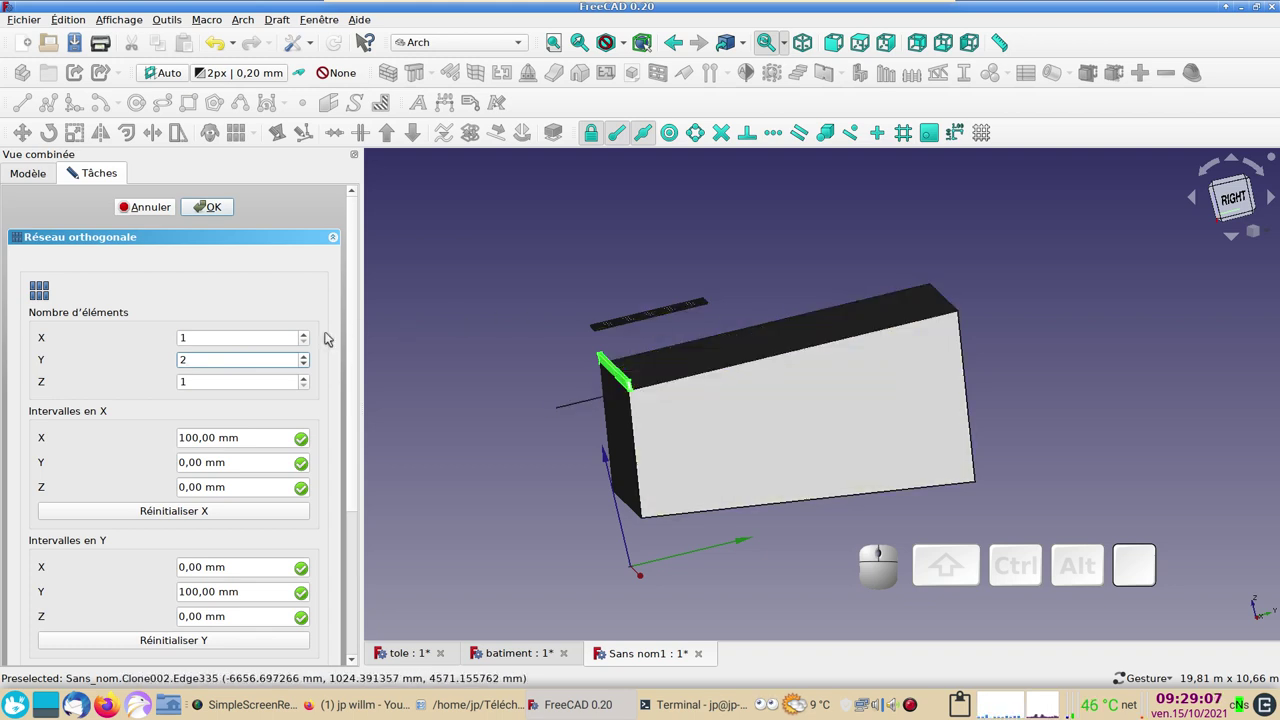
{"action": "scroll", "scroll_direction": "up", "scroll_amount": 3}
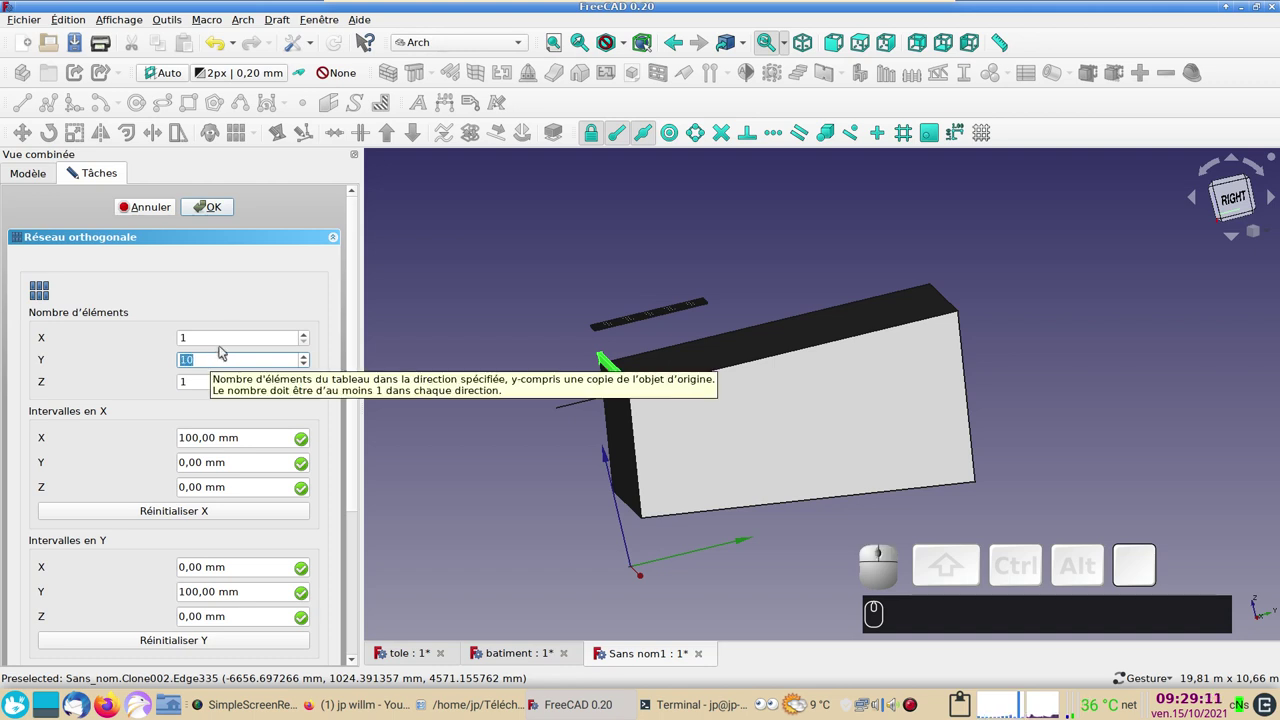
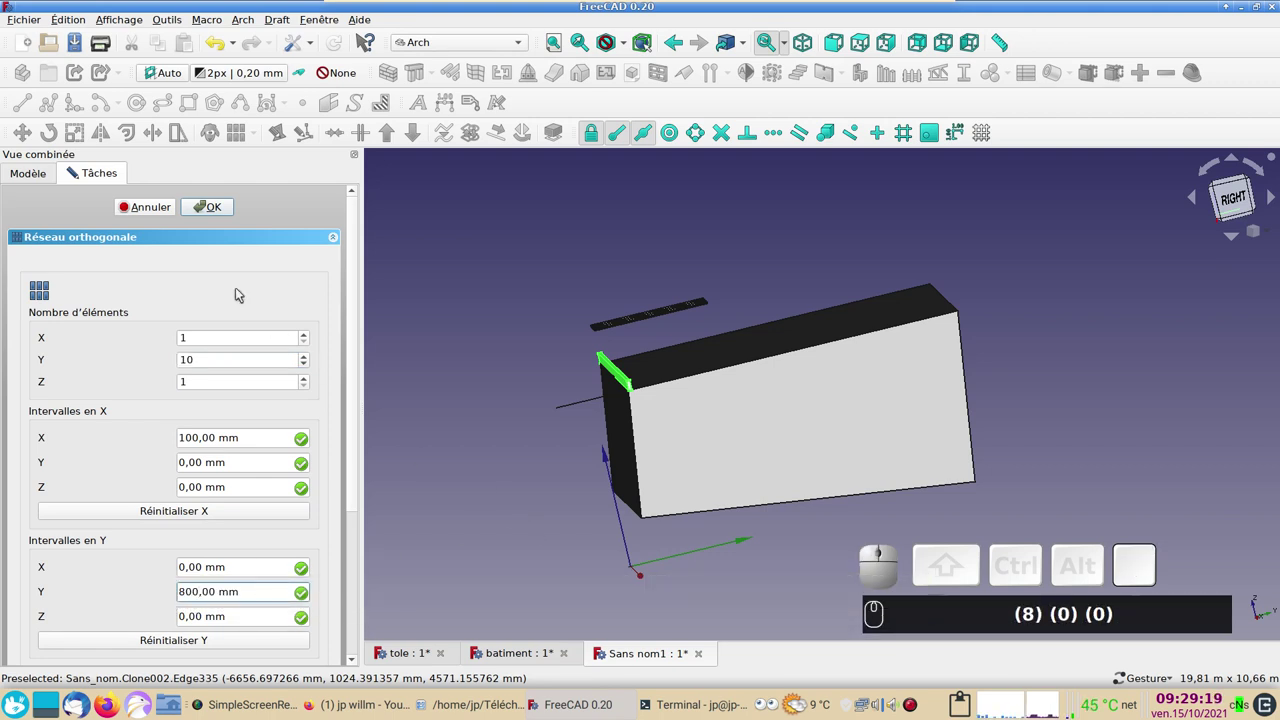
Step: Create the Array of ten rafters along the wall top and face the building's side
{"action": "left_click", "coordinate": [212, 214]}
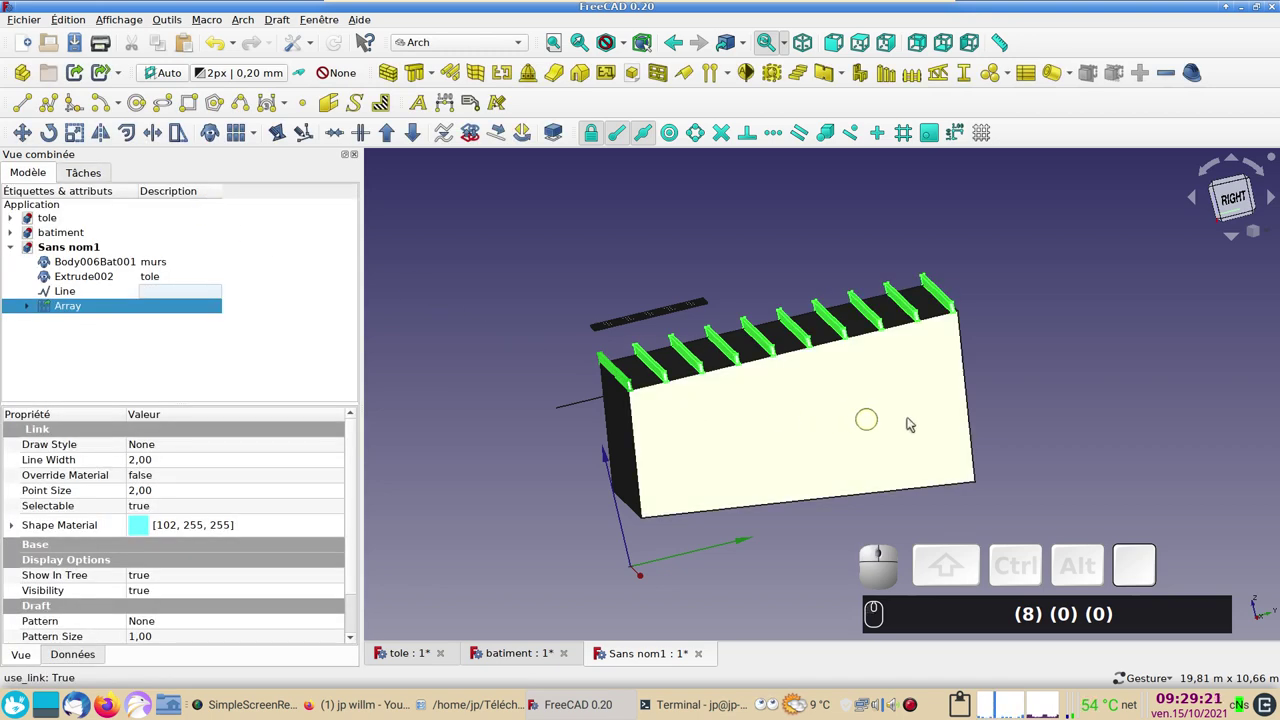
{"action": "left_click_drag", "start_coordinate": [1110, 430], "coordinate": [1067, 451]}
{"action": "type", "text": "(8)"}
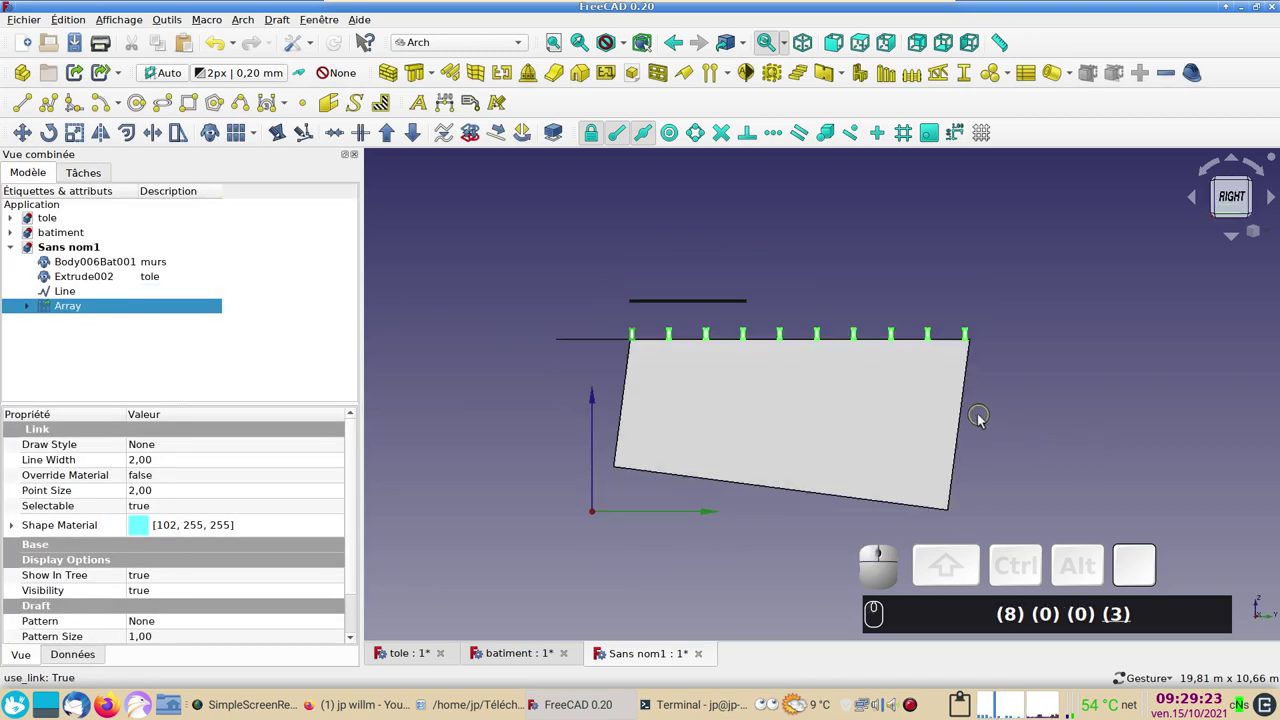
{"action": "scroll", "scroll_direction": "up", "scroll_amount": 3}
{"action": "type", "text": "(8)"}
{"action": "scroll", "scroll_direction": "down", "scroll_amount": 3}
{"action": "type", "text": "(8) (0) (0) (3)"}
Step: Zoom to the rafter tops and start a Draft Line from the first rafter
{"action": "right_click", "coordinate": [776, 438]}
{"action": "scroll", "scroll_direction": "up", "scroll_amount": 3}
{"action": "left_click", "coordinate": [579, 214]}
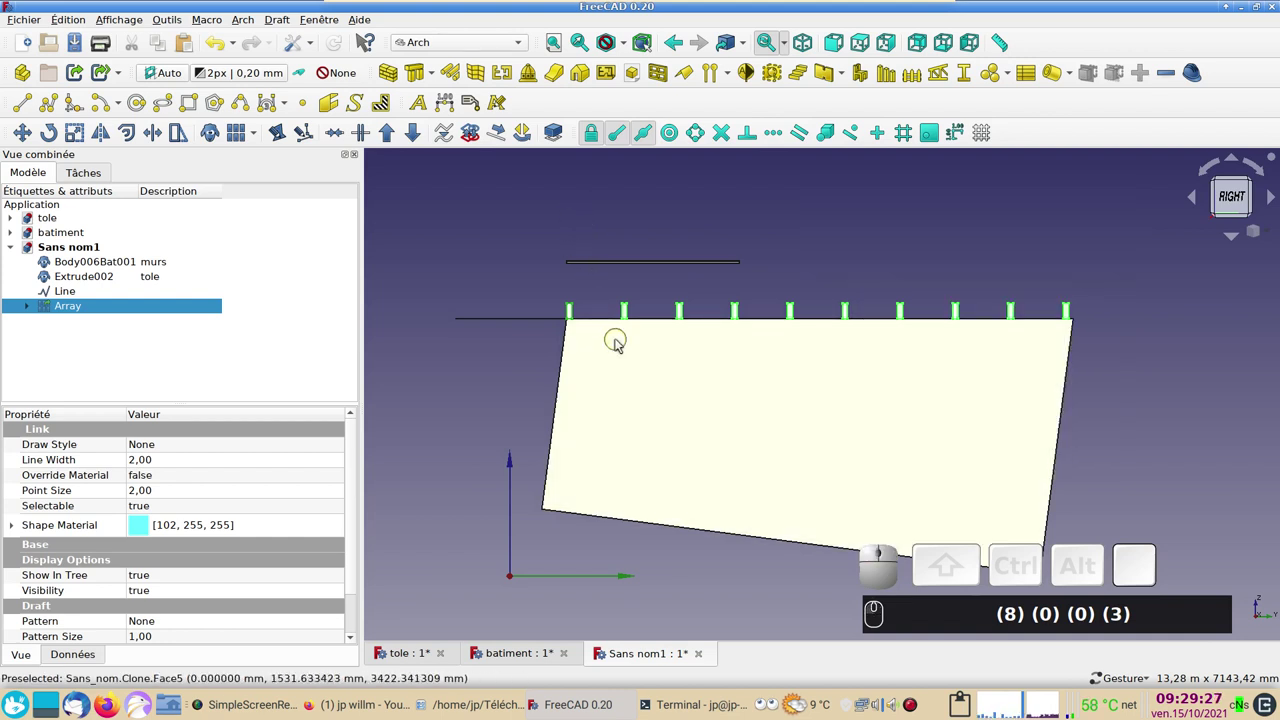
{"action": "scroll", "scroll_direction": "up", "scroll_amount": 3}
{"action": "left_click_drag", "start_coordinate": [690, 392], "coordinate": [422, 364]}
{"action": "type", "text": "(8) (0) (0) (3)"}
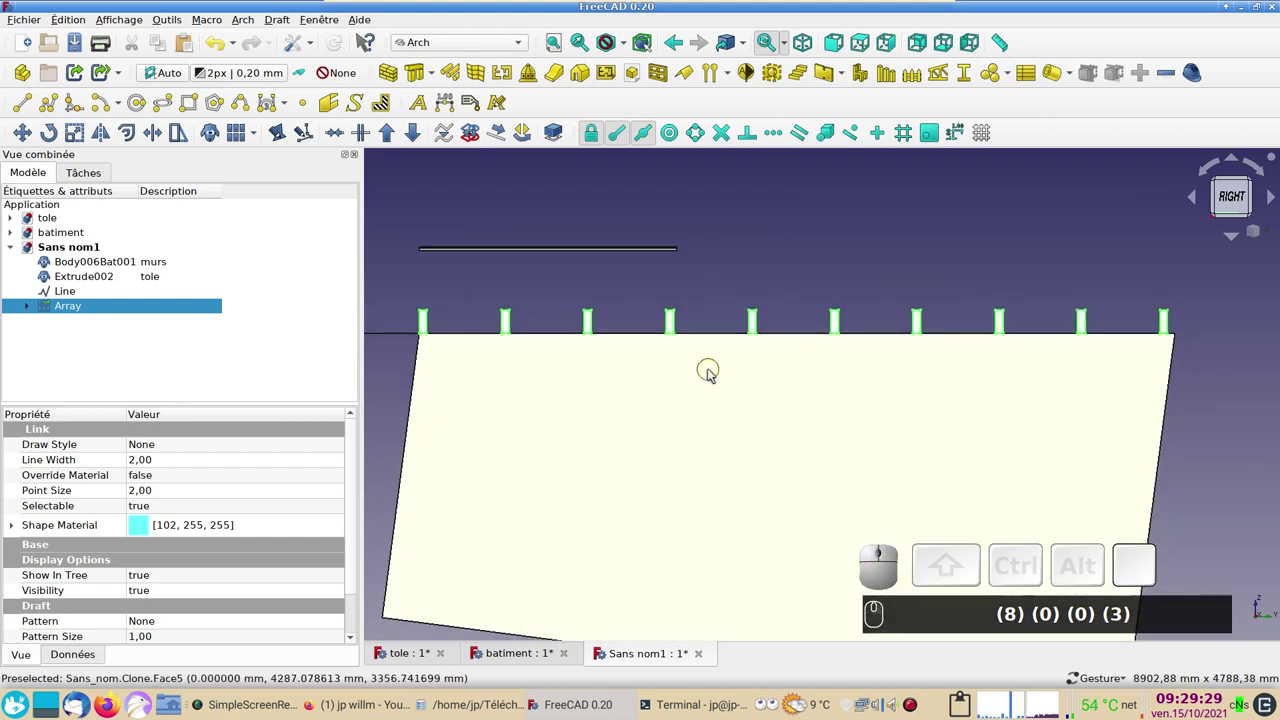
{"action": "left_click", "coordinate": [33, 106]}
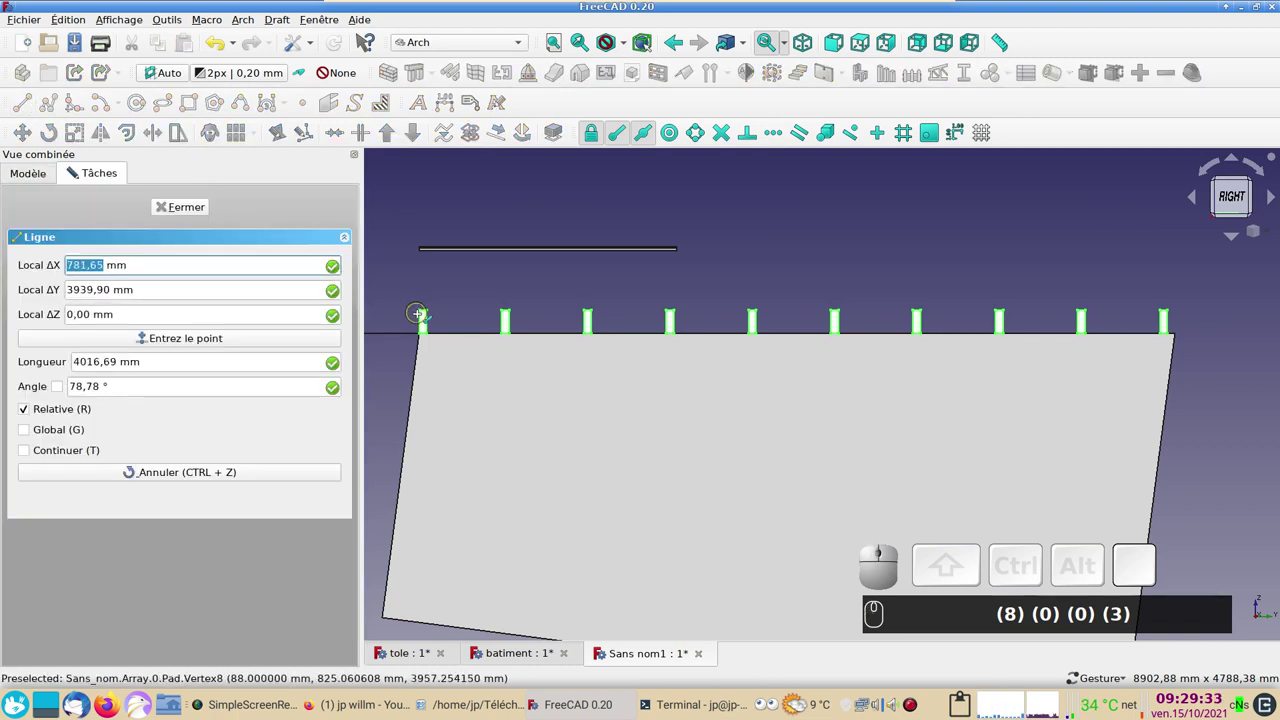
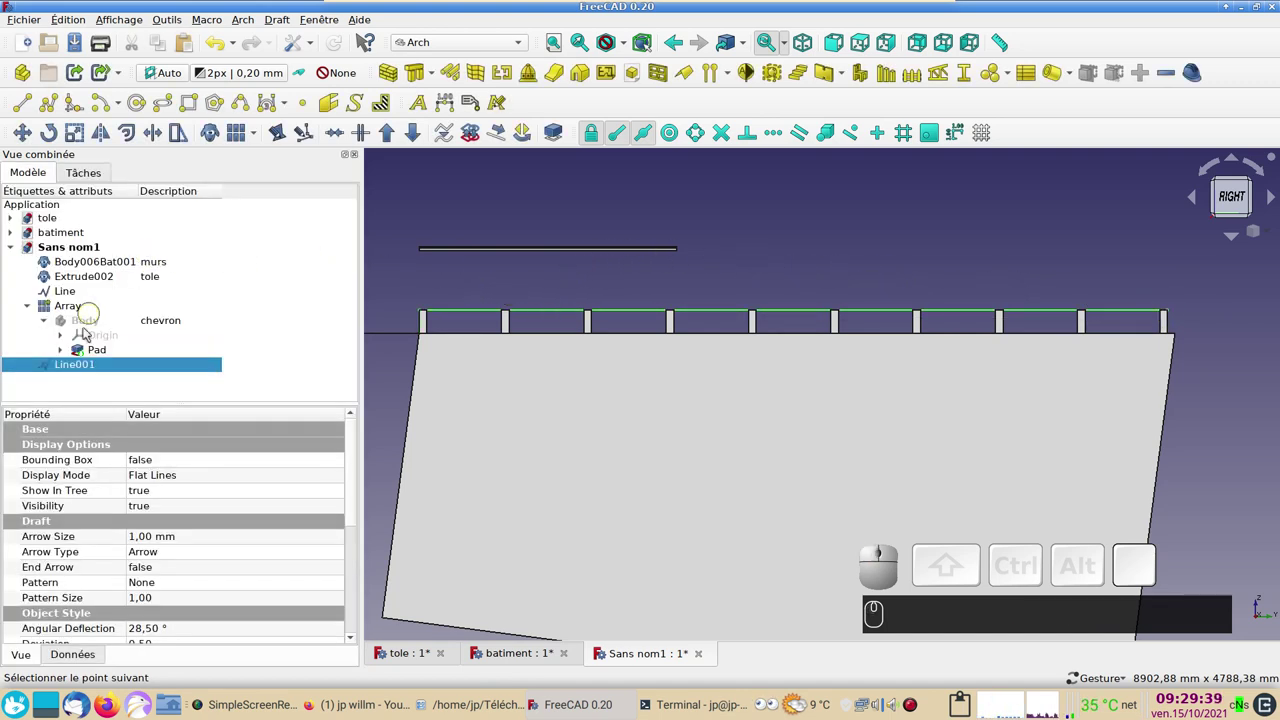
Step: Select the rafter Array with Line001 and start an axis-locked Draft Move
{"action": "left_click", "coordinate": [86, 309]}
{"action": "left_click", "coordinate": [28, 130]}
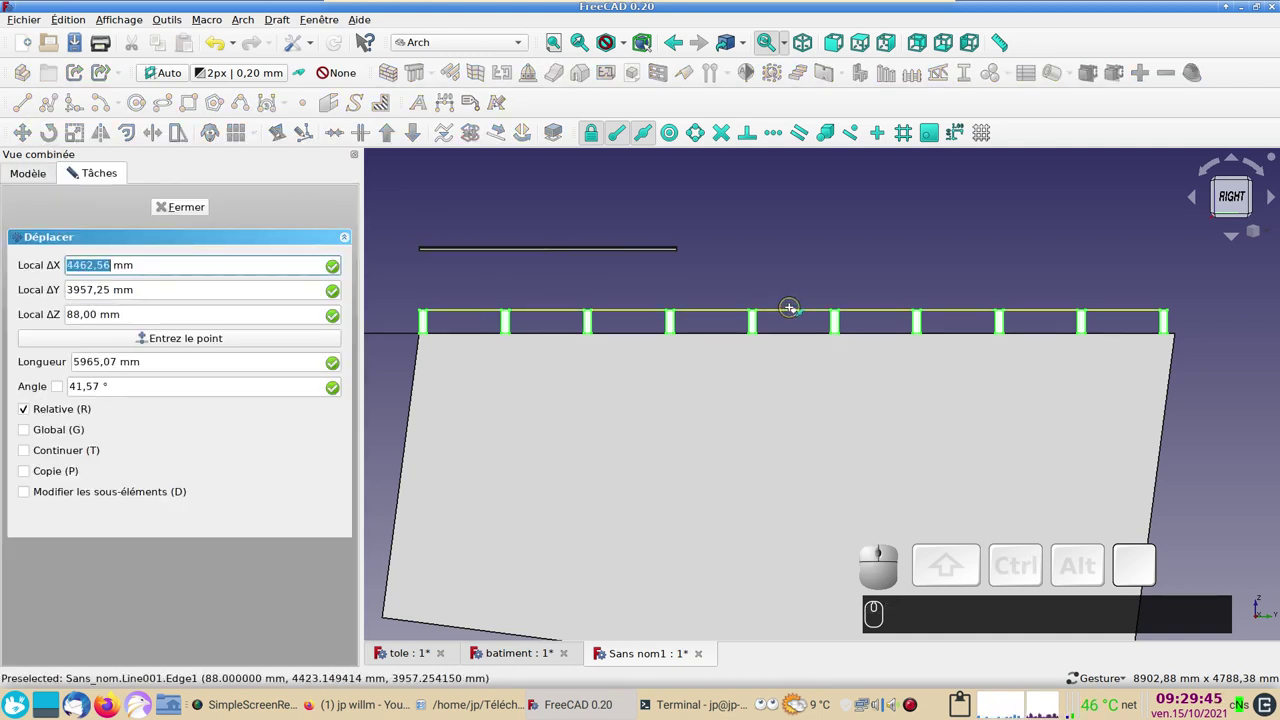
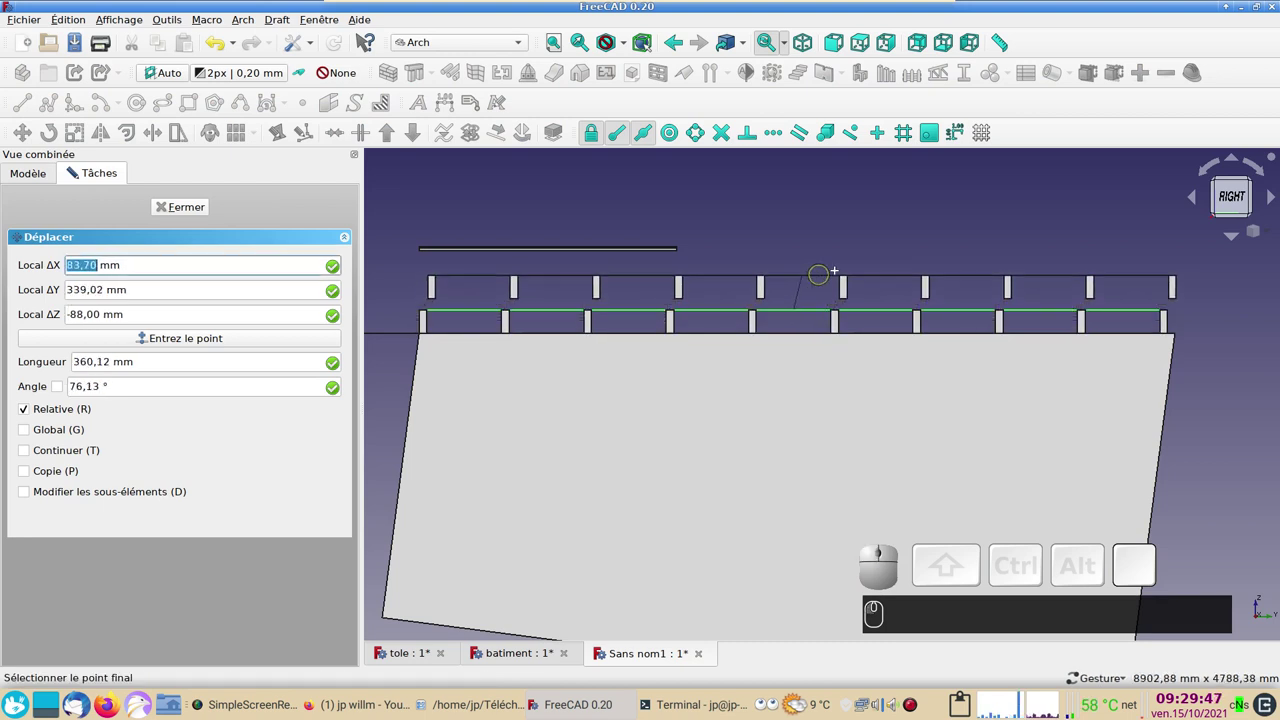
{"action": "key", "text": "x"}
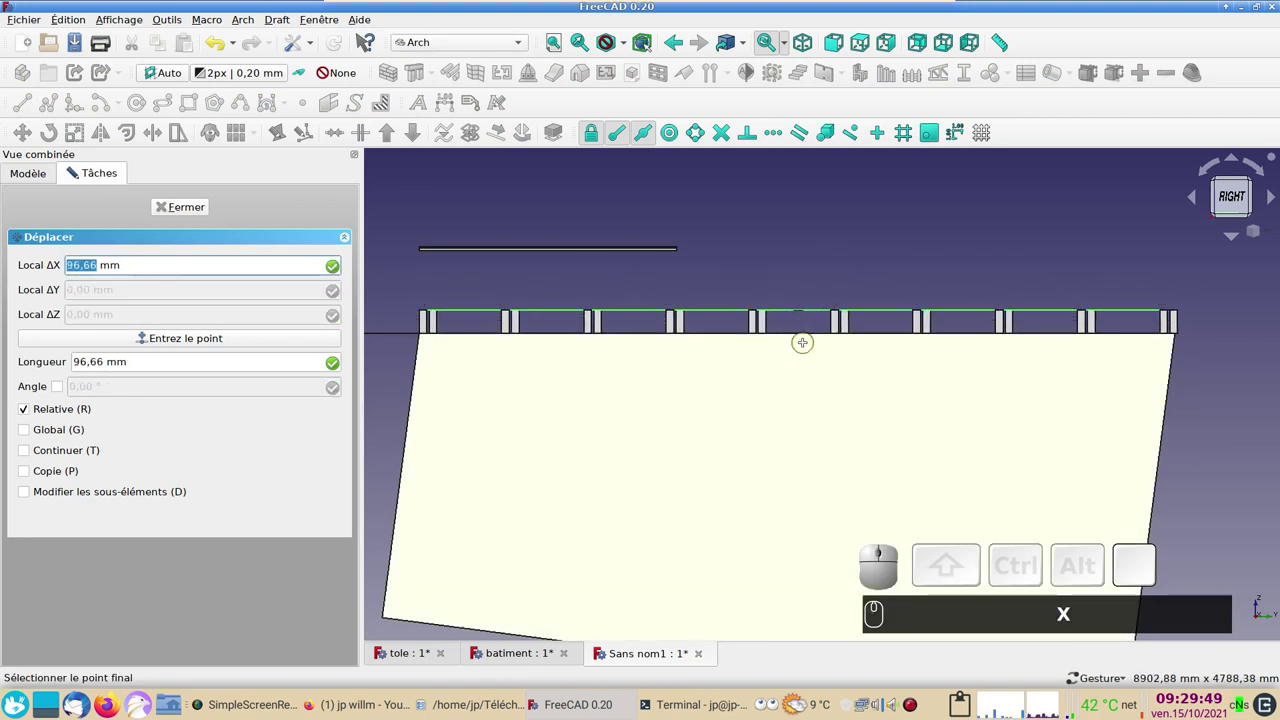
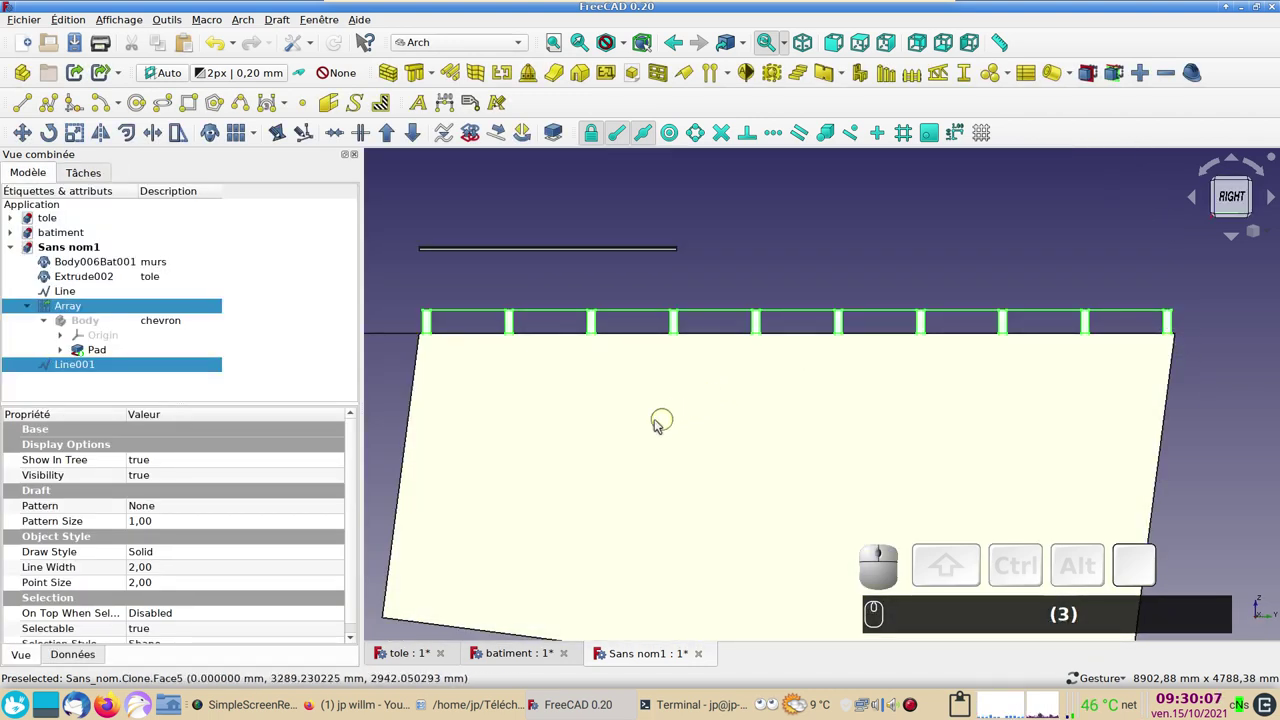
Step: Give the rafters' Pad a darker salmon-orange shape colour via its Display properties
{"action": "scroll", "scroll_direction": "down", "scroll_amount": 3}
{"action": "scroll", "scroll_direction": "down", "scroll_amount": 3}
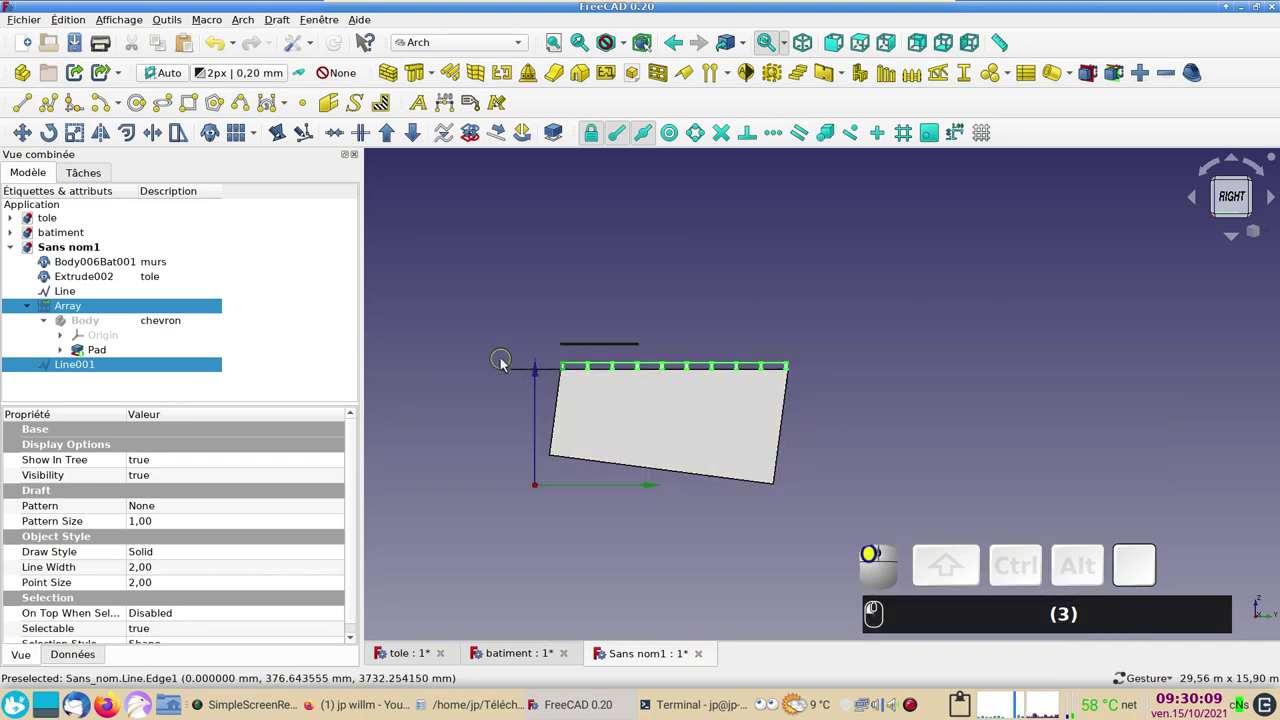
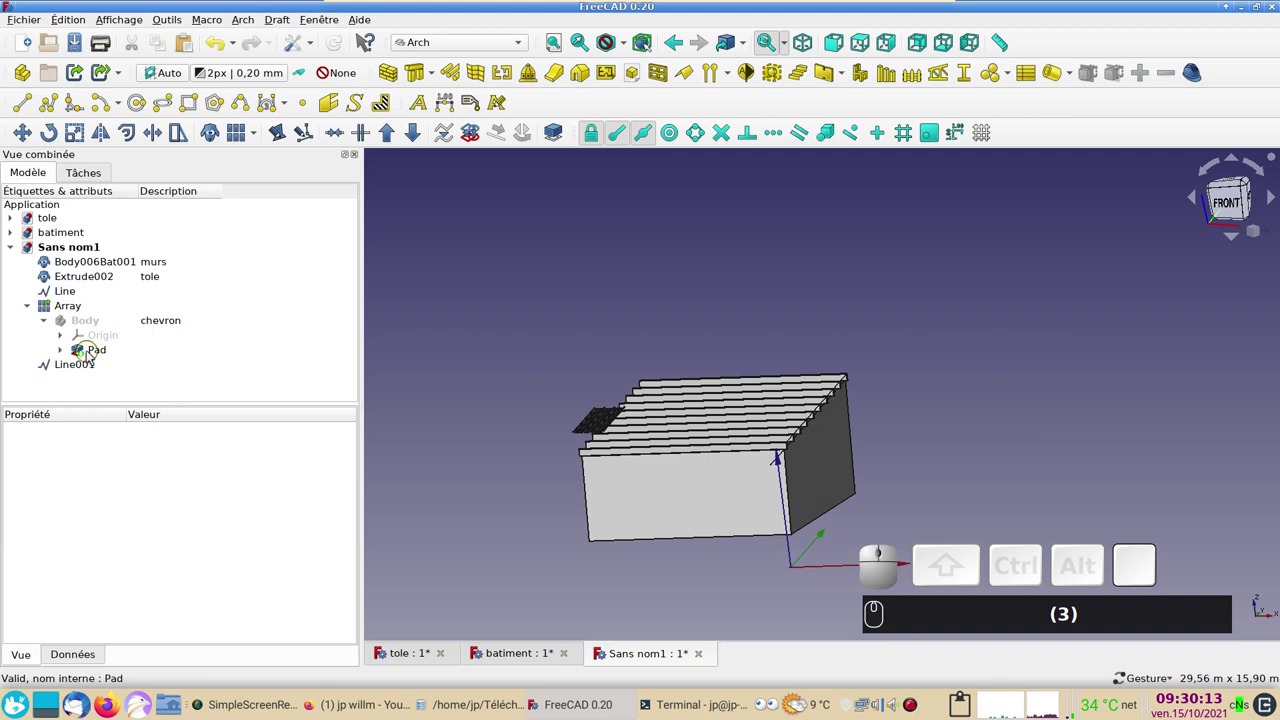
{"action": "left_click", "coordinate": [94, 353]}
{"action": "key", "text": "ctrl+d"}
{"action": "left_click", "coordinate": [258, 351]}
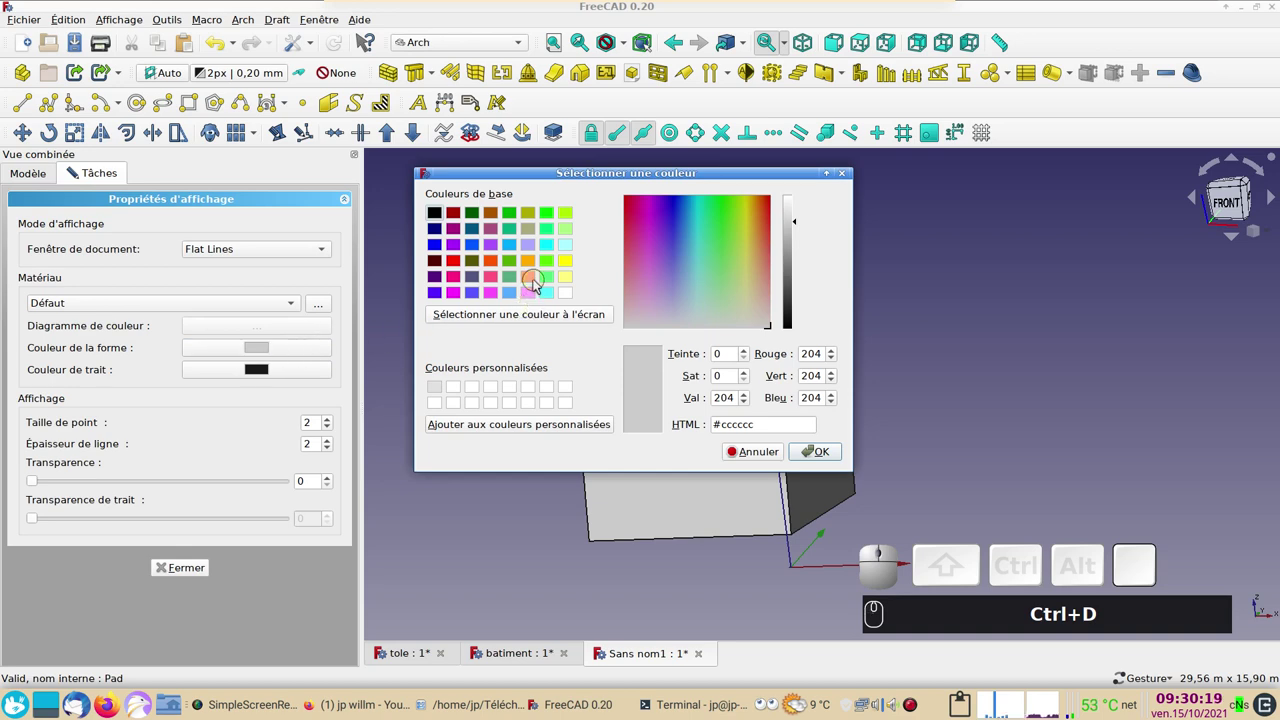
{"action": "left_click", "coordinate": [535, 280]}
{"action": "left_click", "coordinate": [822, 448]}
{"action": "left_click", "coordinate": [973, 420]}
{"action": "left_click_drag", "start_coordinate": [724, 302], "coordinate": [230, 513]}
{"action": "left_click", "coordinate": [197, 564]}
{"action": "left_click_drag", "start_coordinate": [987, 457], "coordinate": [722, 430]}
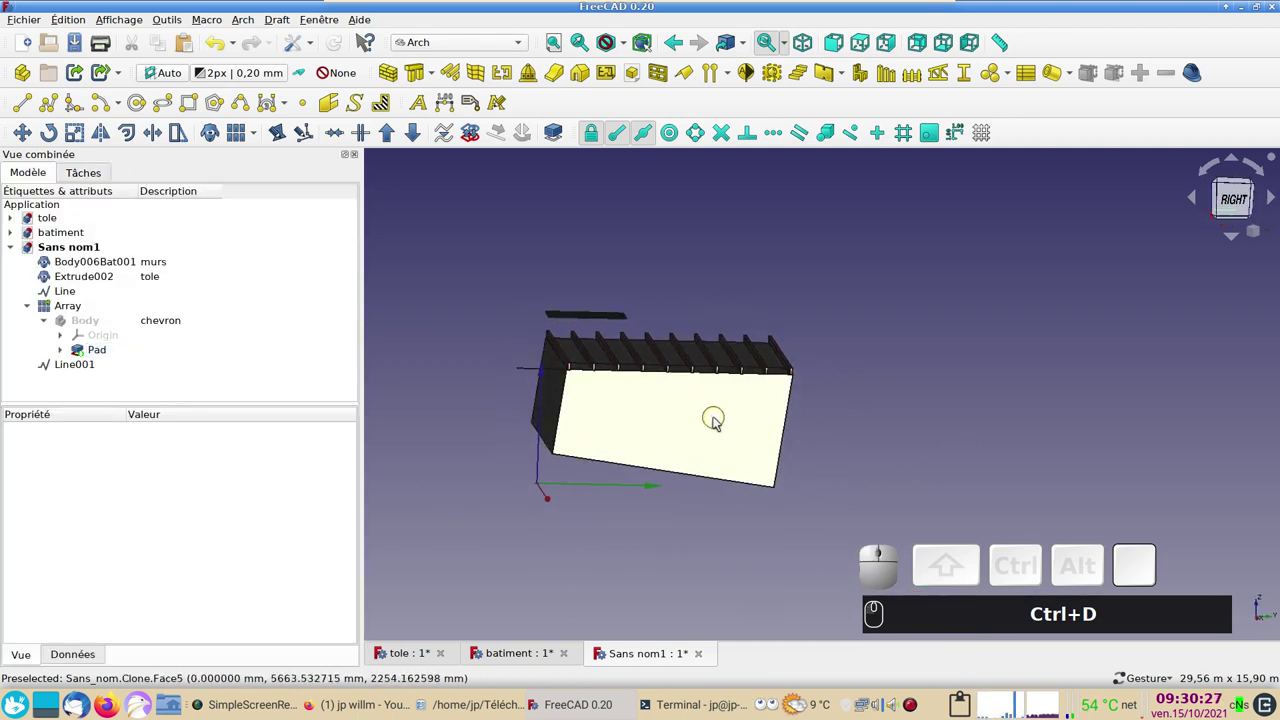
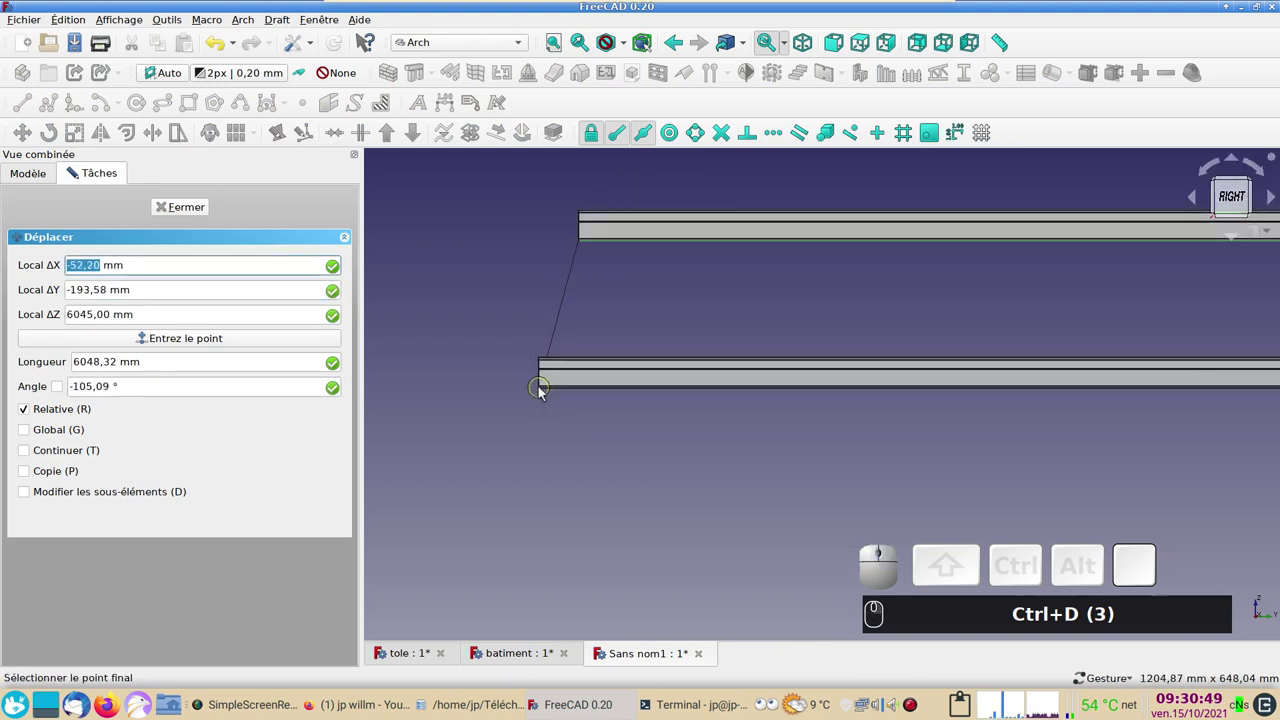
Step: Constrain the tole sheet's Draft Move to the Y axis while bringing it onto the rafters
{"action": "key", "text": "y"}
{"action": "scroll", "scroll_direction": "down", "scroll_amount": 3}
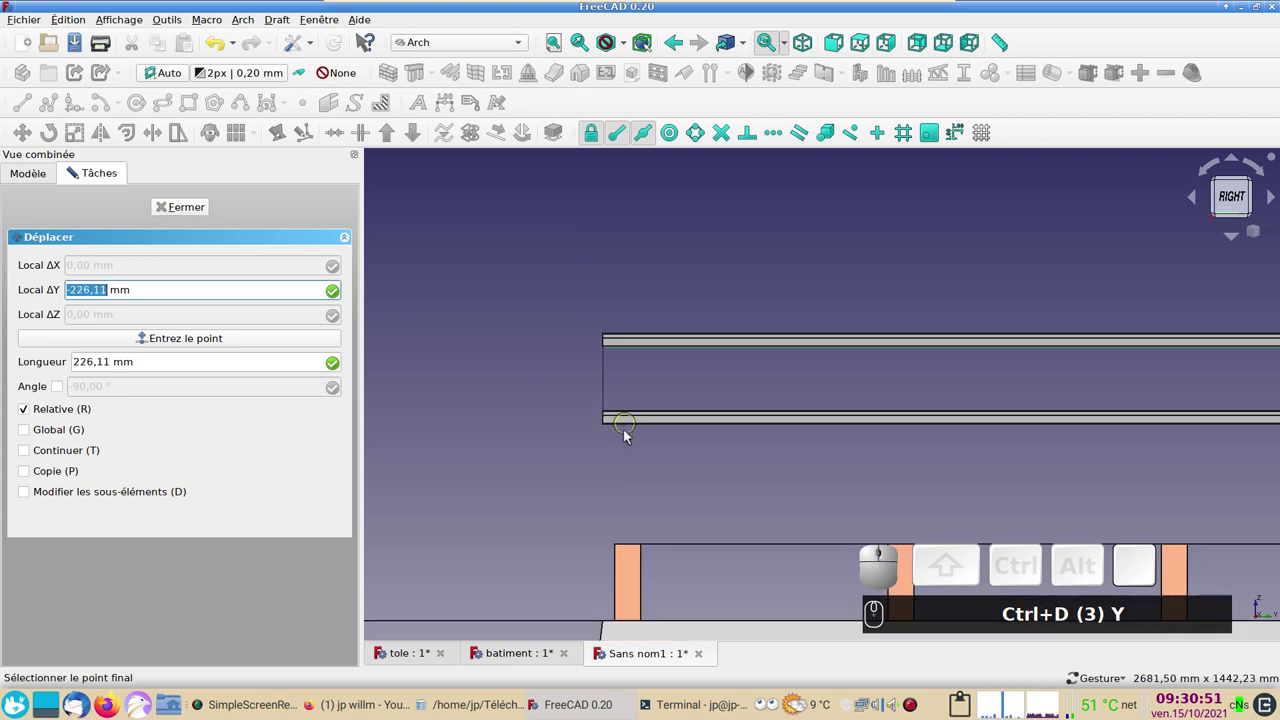
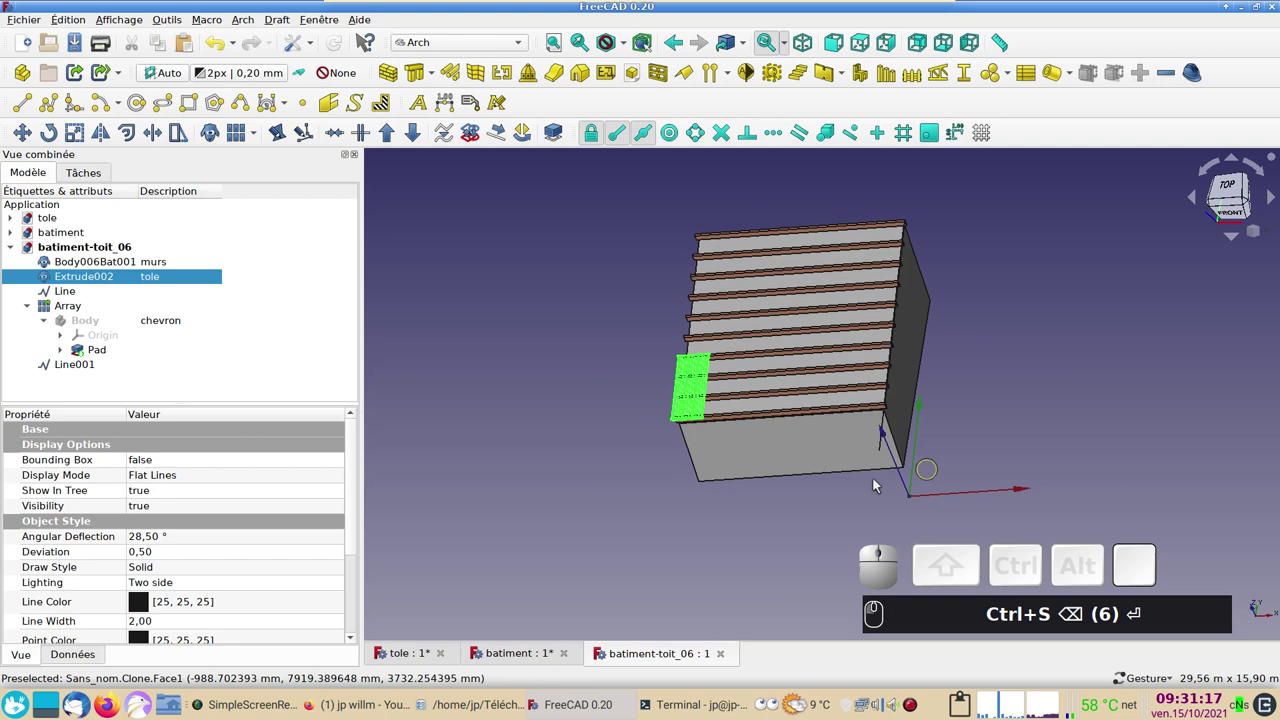
{"action": "left_click_drag", "start_coordinate": [830, 498], "coordinate": [803, 496]}
{"action": "type", "text": "(6)"}
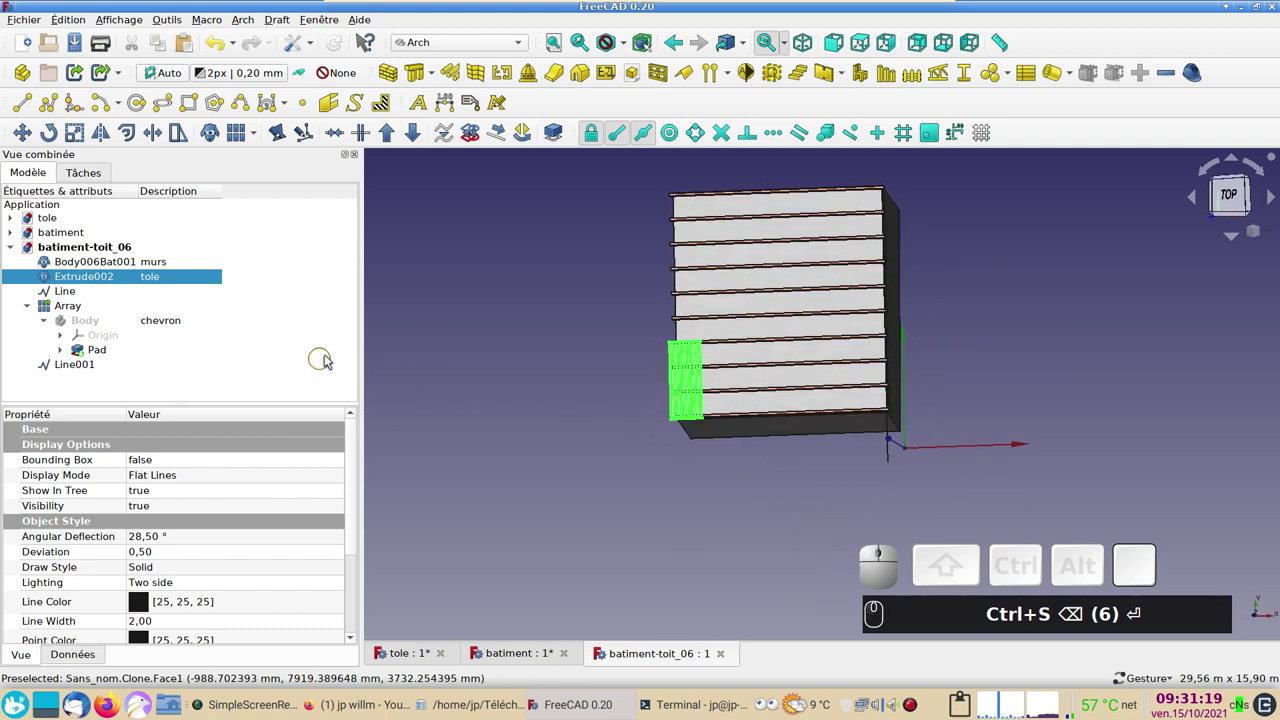
{"action": "key", "text": "KP_2"}
{"action": "left_click_drag", "start_coordinate": [788, 483], "coordinate": [729, 549]}
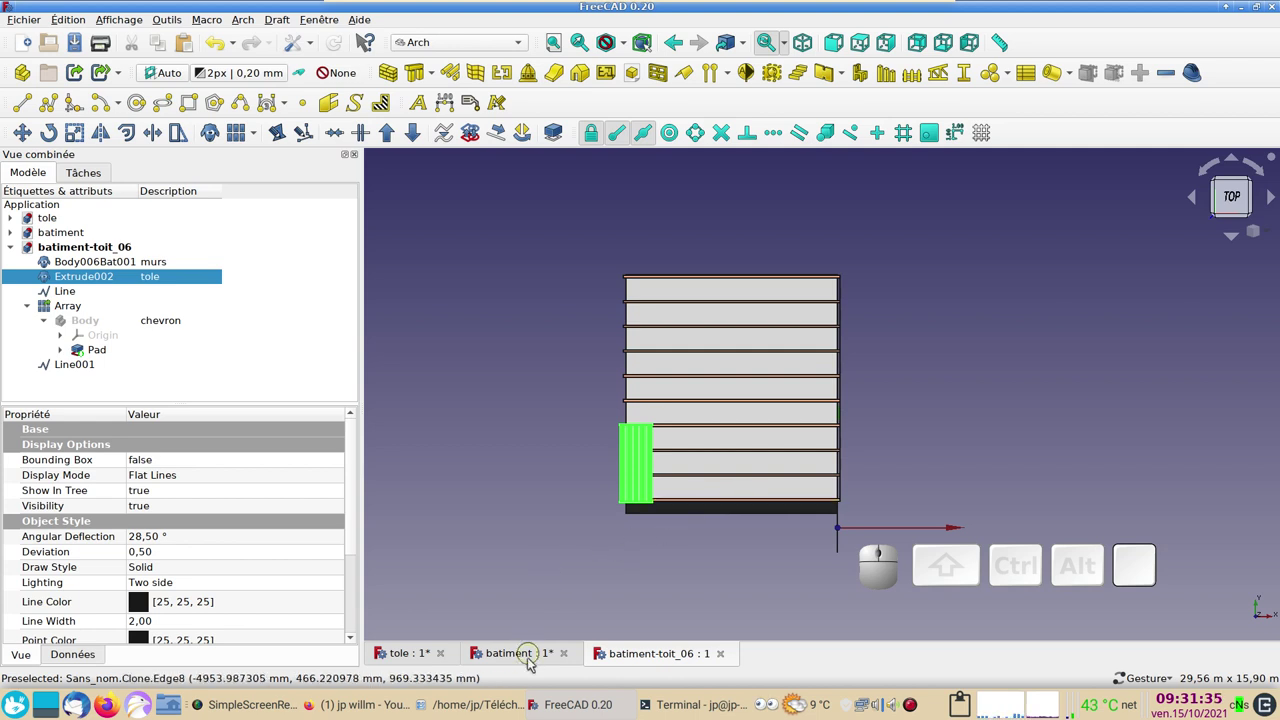
{"action": "left_click", "coordinate": [534, 662]}
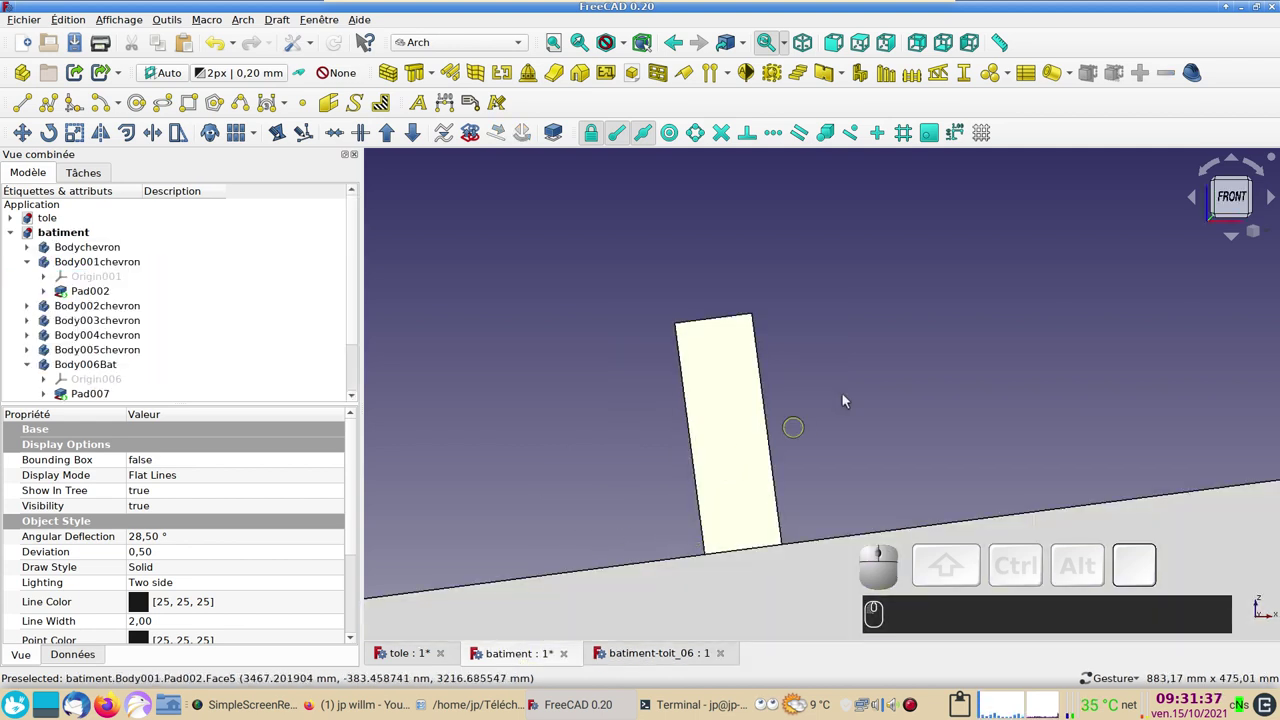
{"action": "scroll", "scroll_direction": "down", "scroll_amount": 3}
{"action": "scroll", "scroll_direction": "down", "scroll_amount": 3}
{"action": "left_click_drag", "start_coordinate": [594, 413], "coordinate": [1002, 172]}
{"action": "left_click", "coordinate": [1198, 78]}
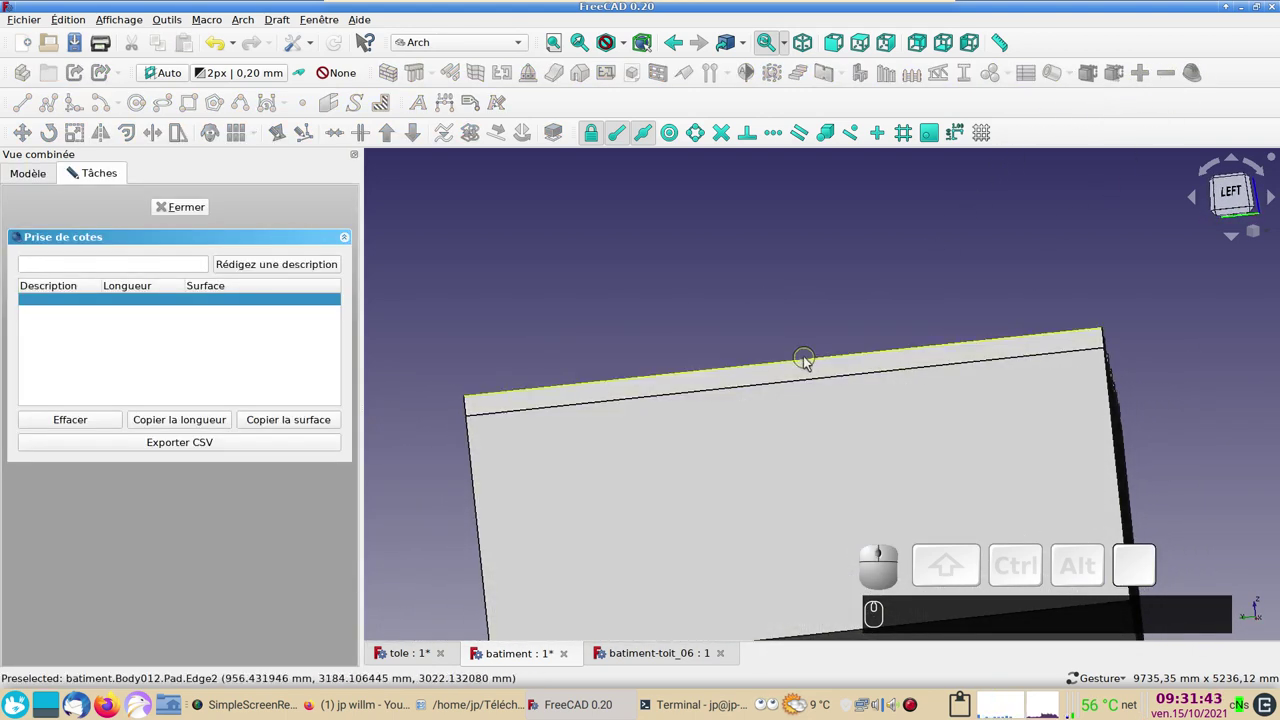
{"action": "left_click", "coordinate": [810, 361]}
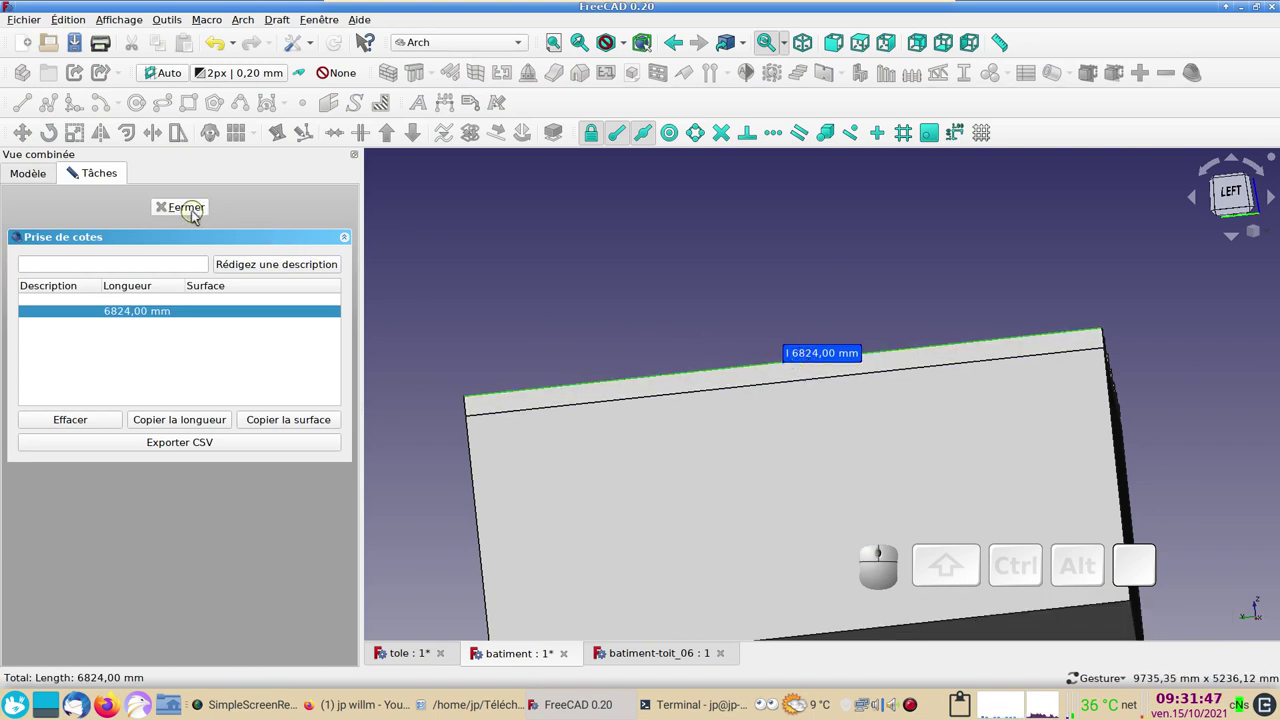
{"action": "left_click", "coordinate": [196, 217]}
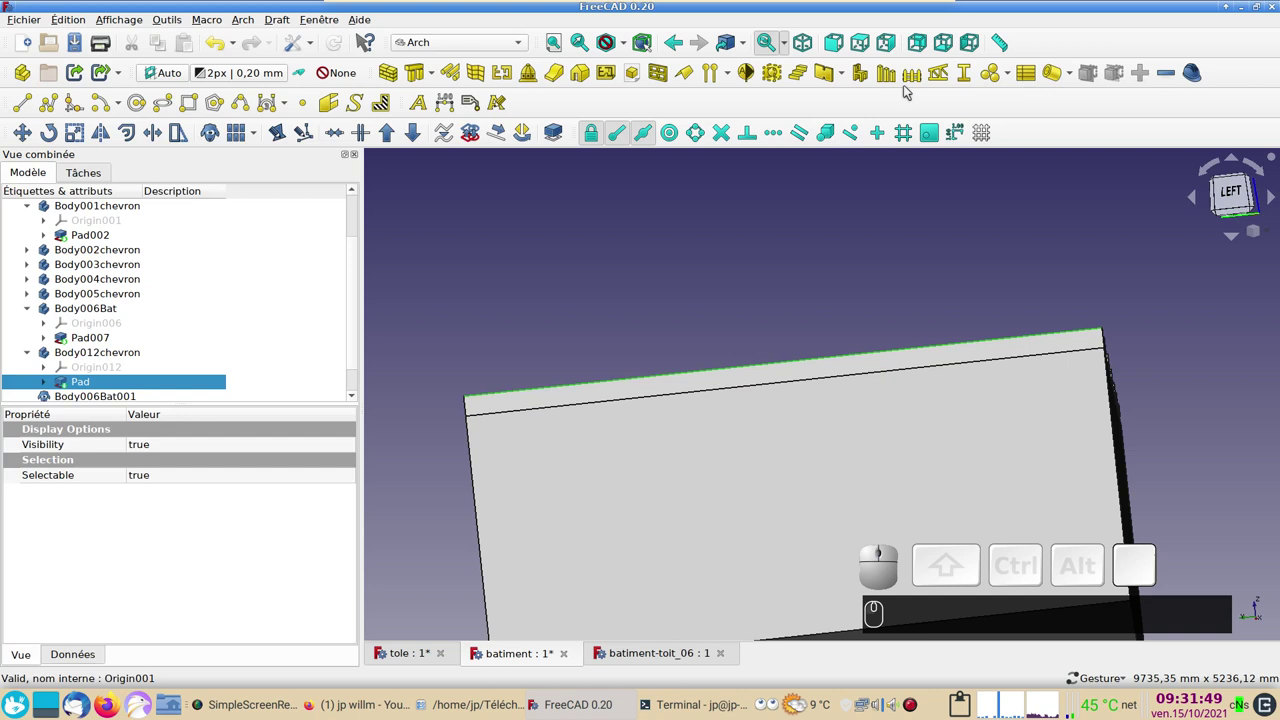
{"action": "left_click", "coordinate": [654, 656]}
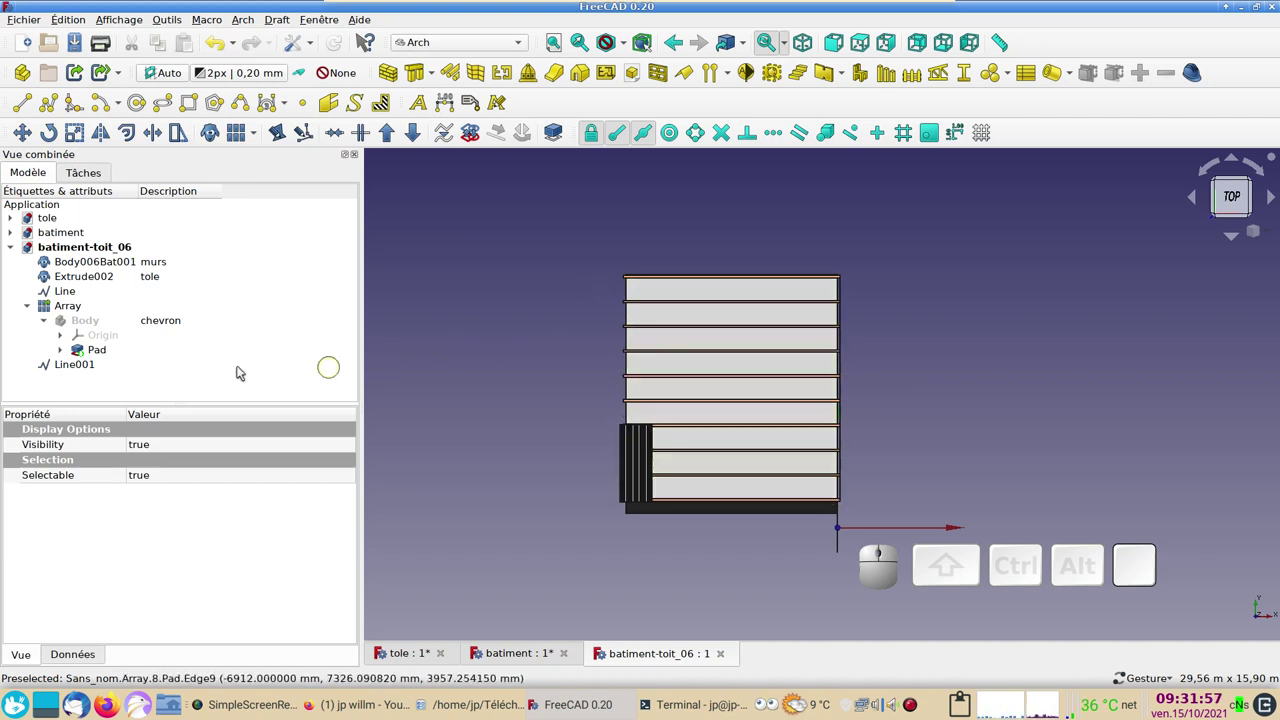
Step: Start a Draft Array of the corrugated sheet with 7 by 3 elements and X interval 1000 mm
{"action": "left_click", "coordinate": [94, 282]}
{"action": "left_click", "coordinate": [242, 136]}
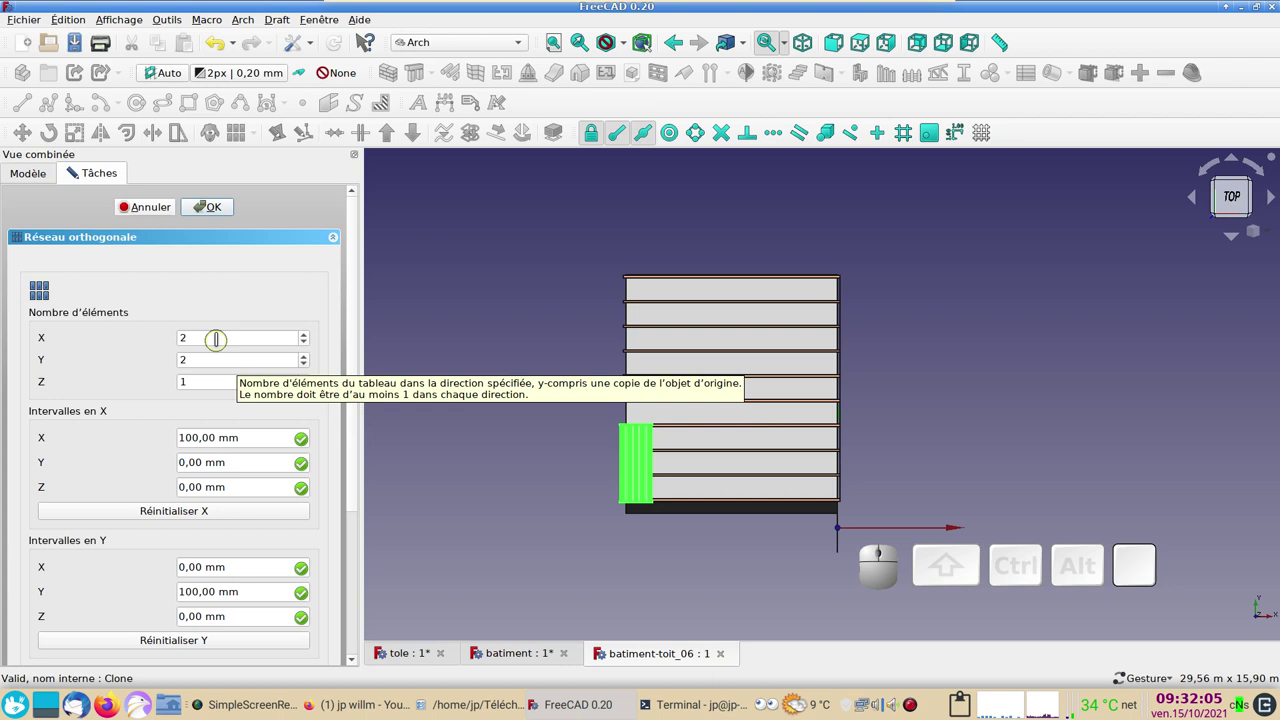
{"action": "scroll", "scroll_direction": "up", "scroll_amount": 3}
{"action": "scroll", "scroll_direction": "up", "scroll_amount": 3}
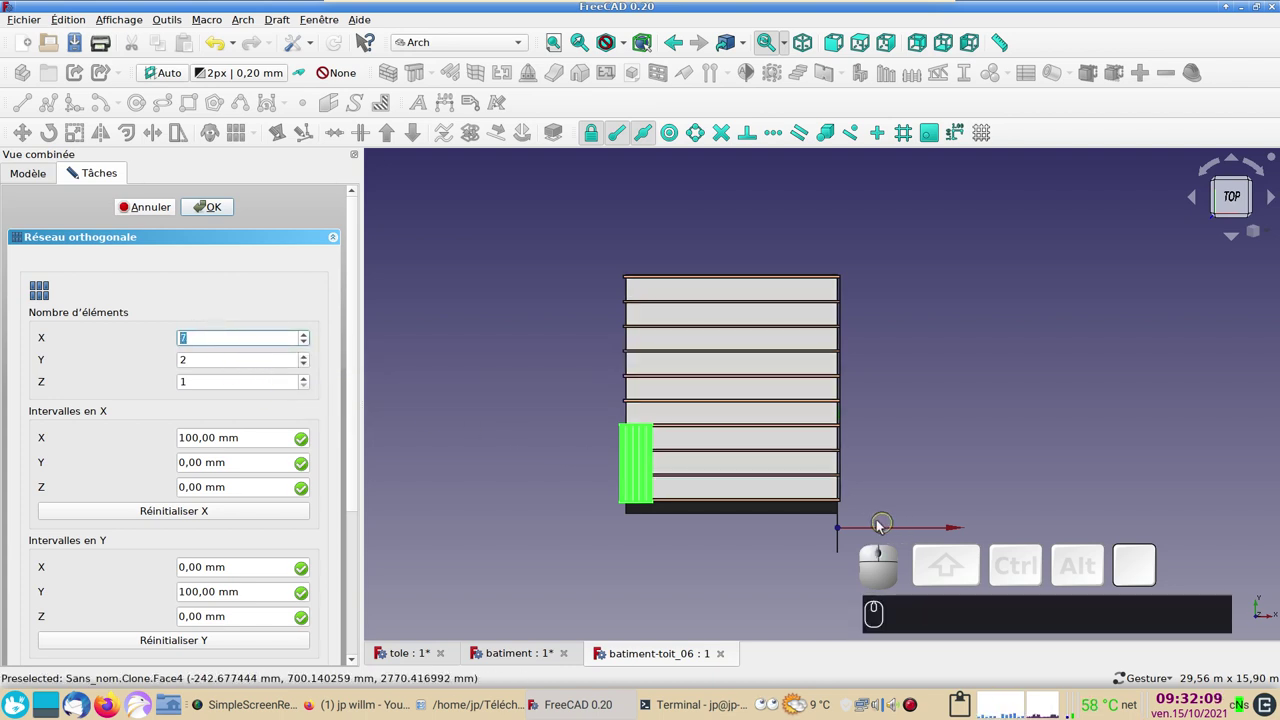
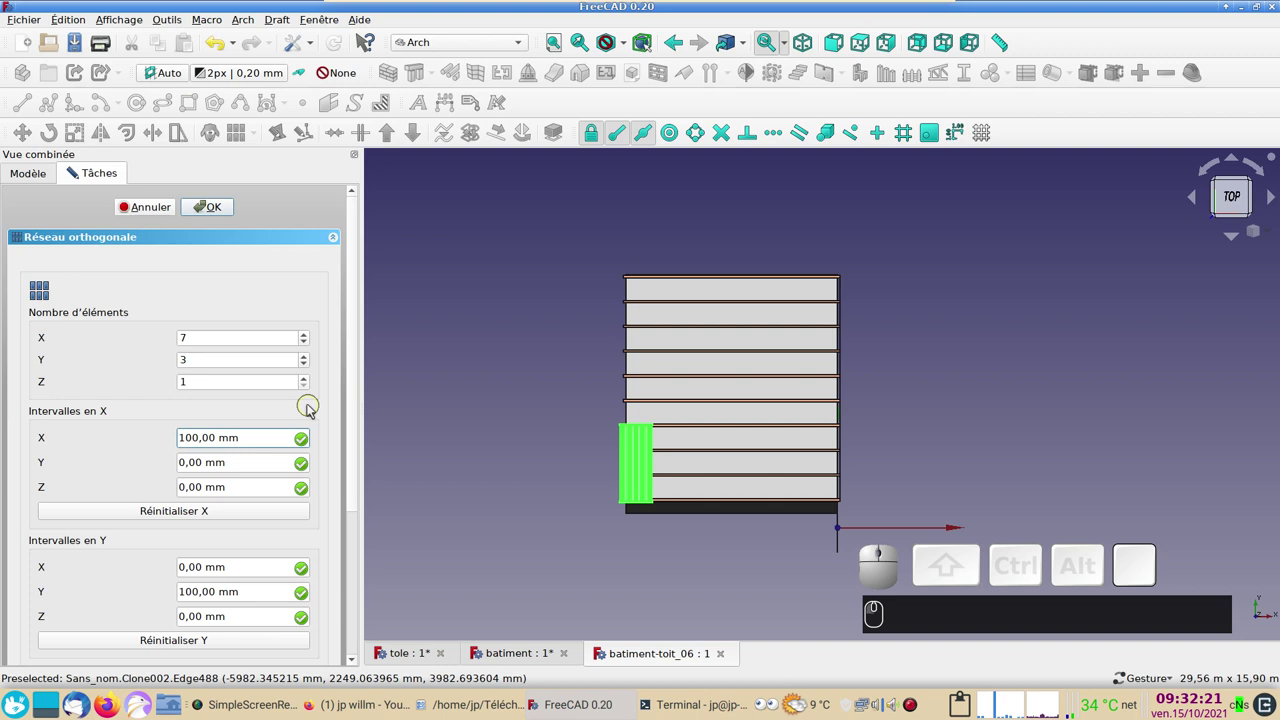
{"action": "key", "text": "0"}
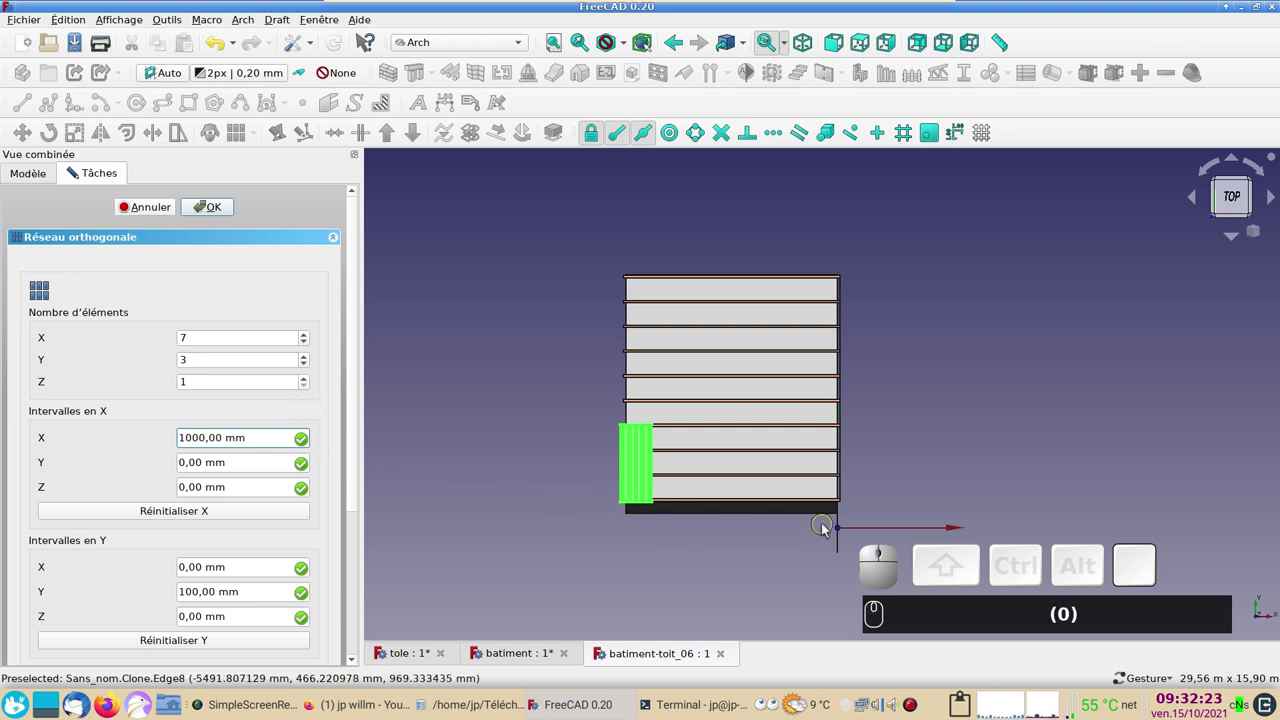
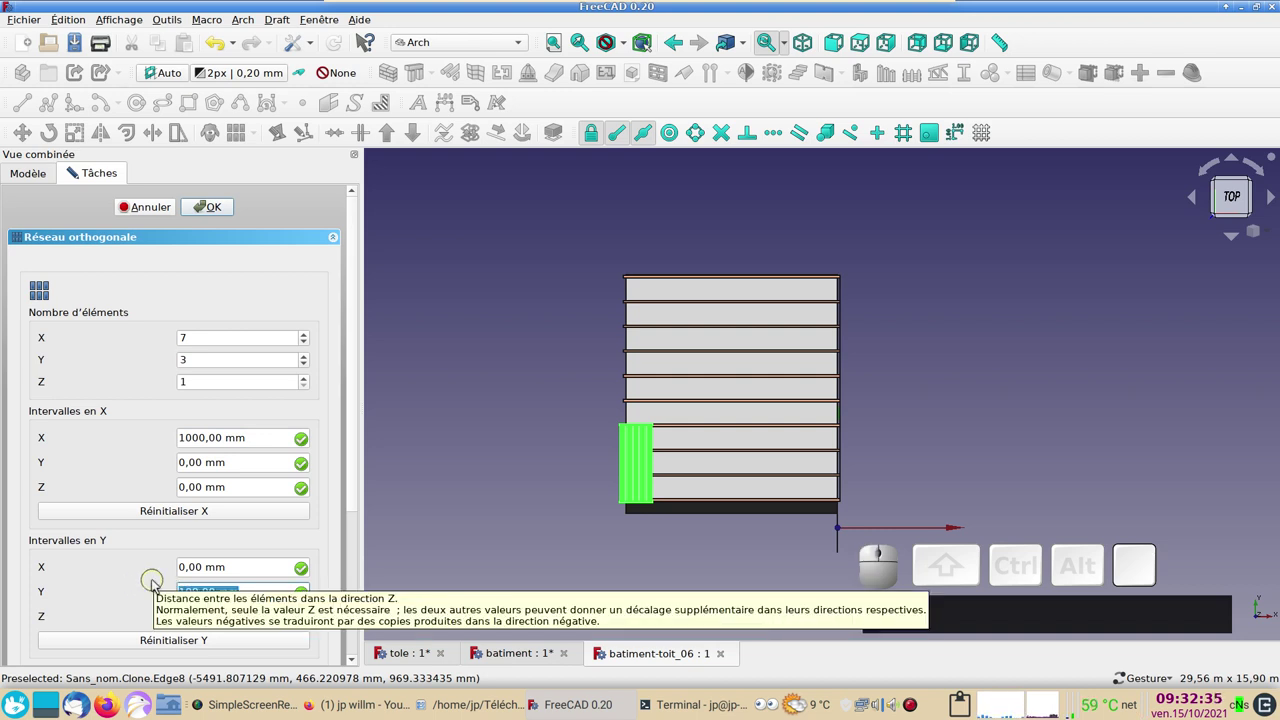
Step: Set the Y interval to 2450 mm and create Array001 covering the roof
{"action": "key", "text": "KP_2"}
{"action": "key", "text": "KP_4"}
{"action": "key", "text": "KP_5"}
{"action": "key", "text": "KP_0"}
{"action": "type", "text": "(2) (4) (5) (0)"}
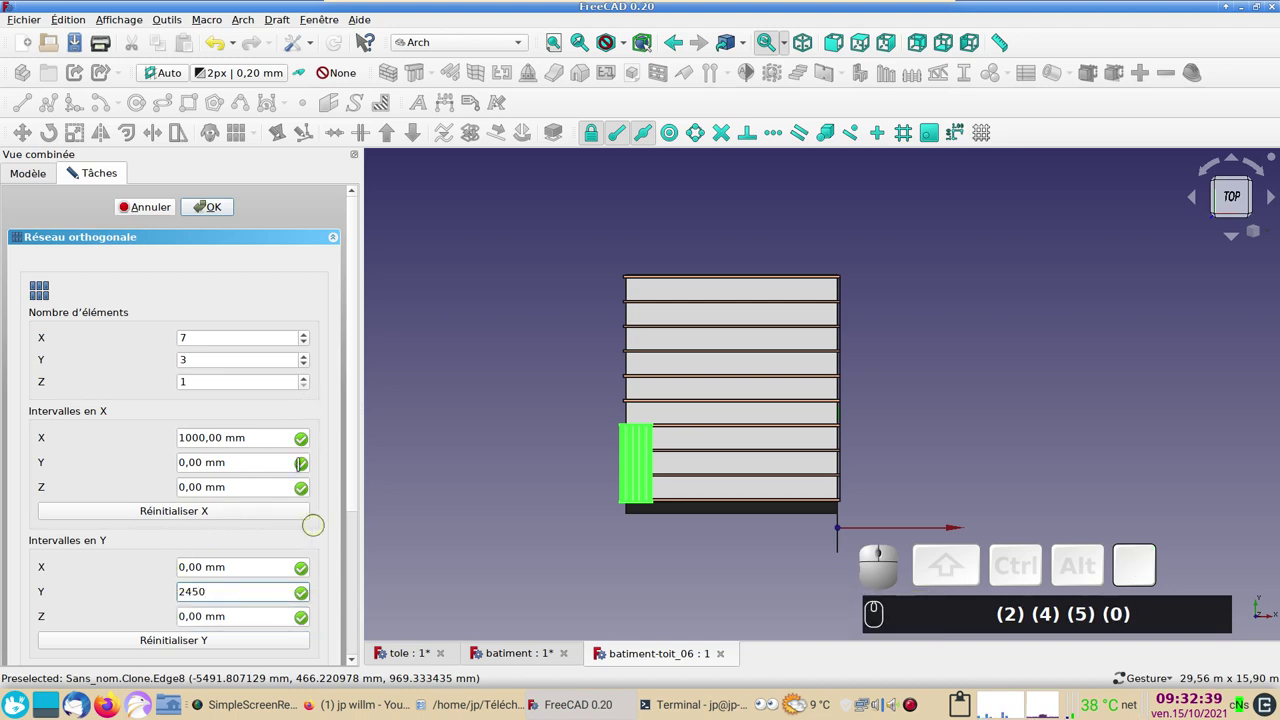
{"action": "left_click", "coordinate": [213, 210]}
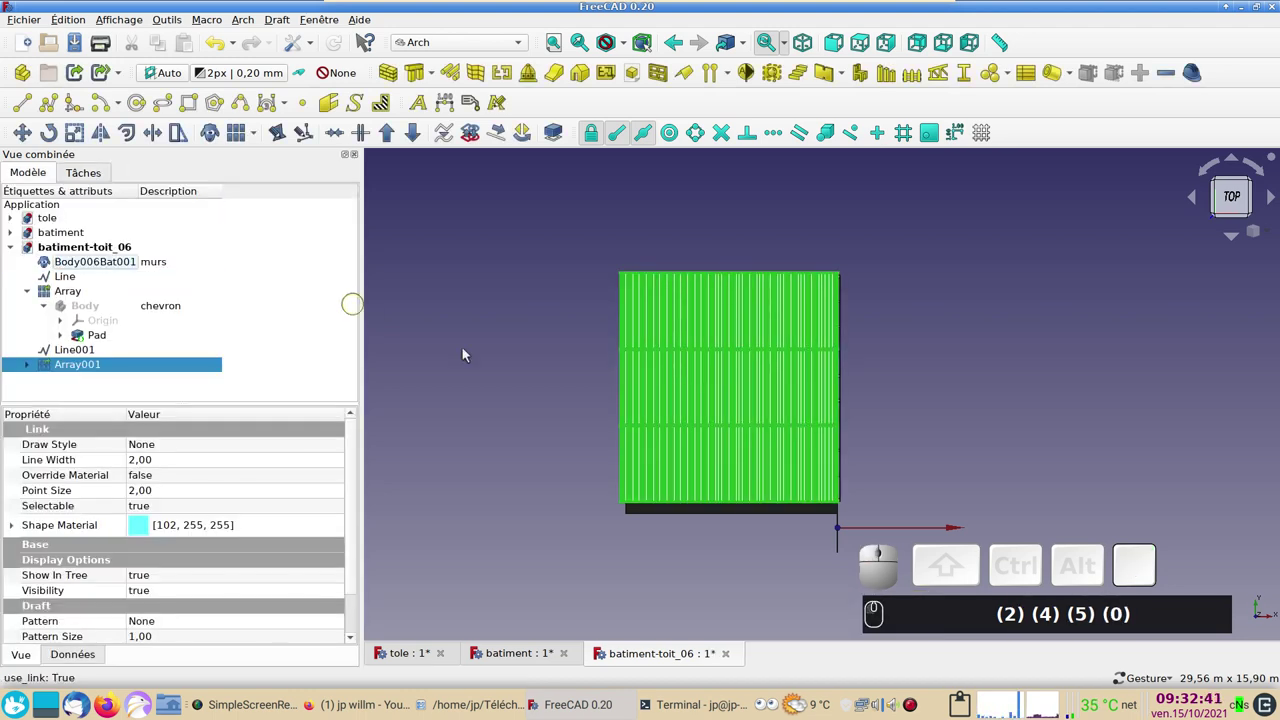
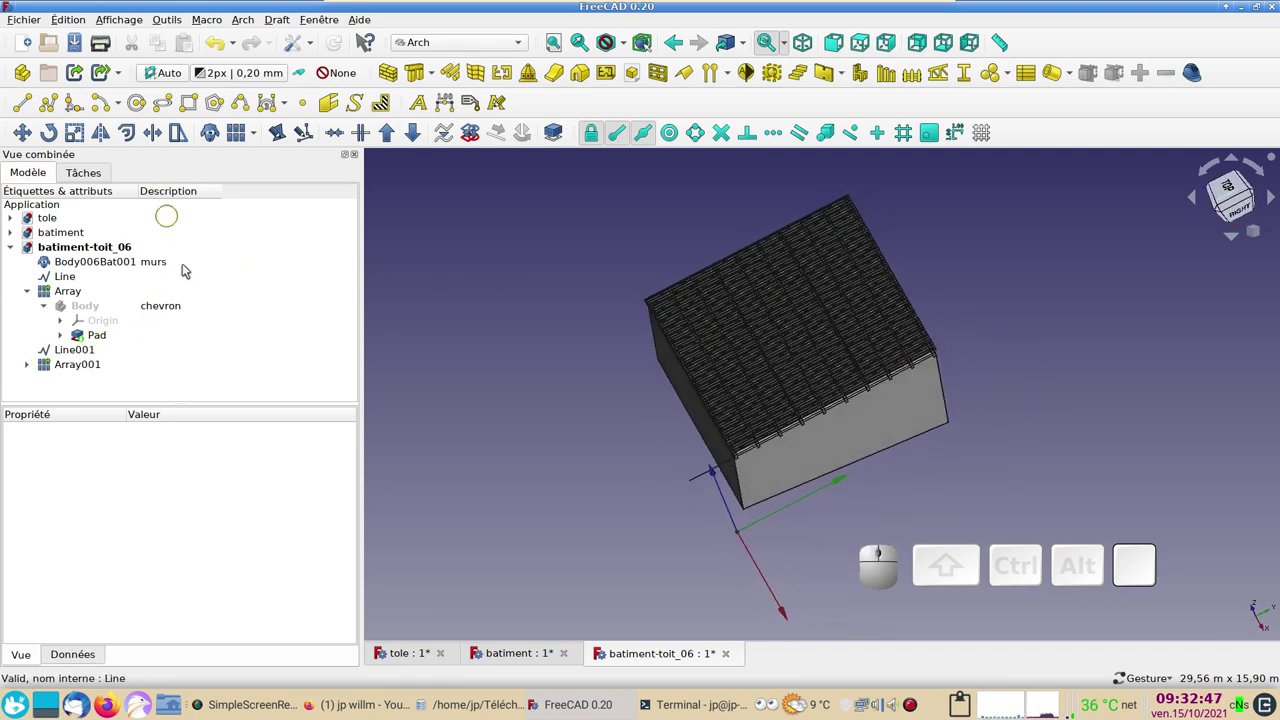
Step: Give Array001 the description 'toles'
{"action": "left_click", "coordinate": [161, 367]}
{"action": "key", "text": "F2"}
{"action": "key", "text": "F2"}
{"action": "type", "text": "to"}
{"action": "type", "text": "les"}
{"action": "key", "text": "Return"}
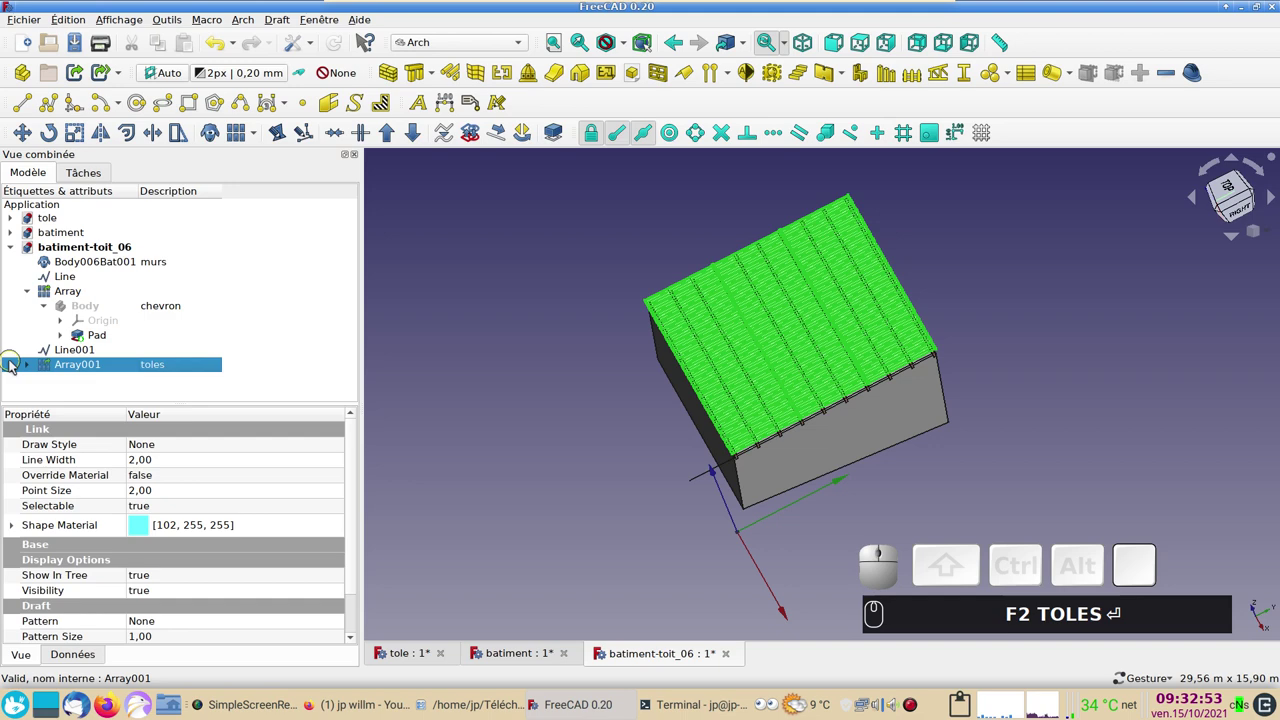
Step: Set the sheet array and its inner sheet to a red shape colour in Display properties
{"action": "left_click", "coordinate": [32, 369]}
{"action": "left_click", "coordinate": [92, 382]}
{"action": "key", "text": "ctrl+d"}
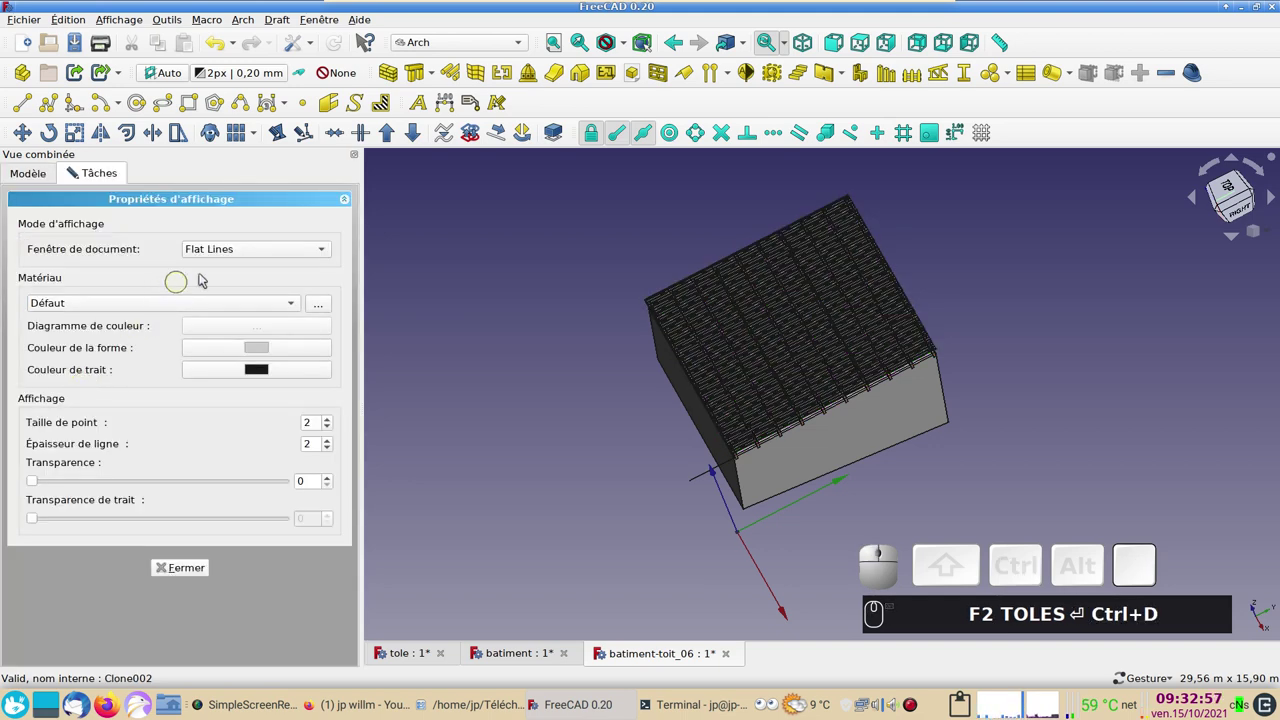
{"action": "left_click", "coordinate": [252, 352]}
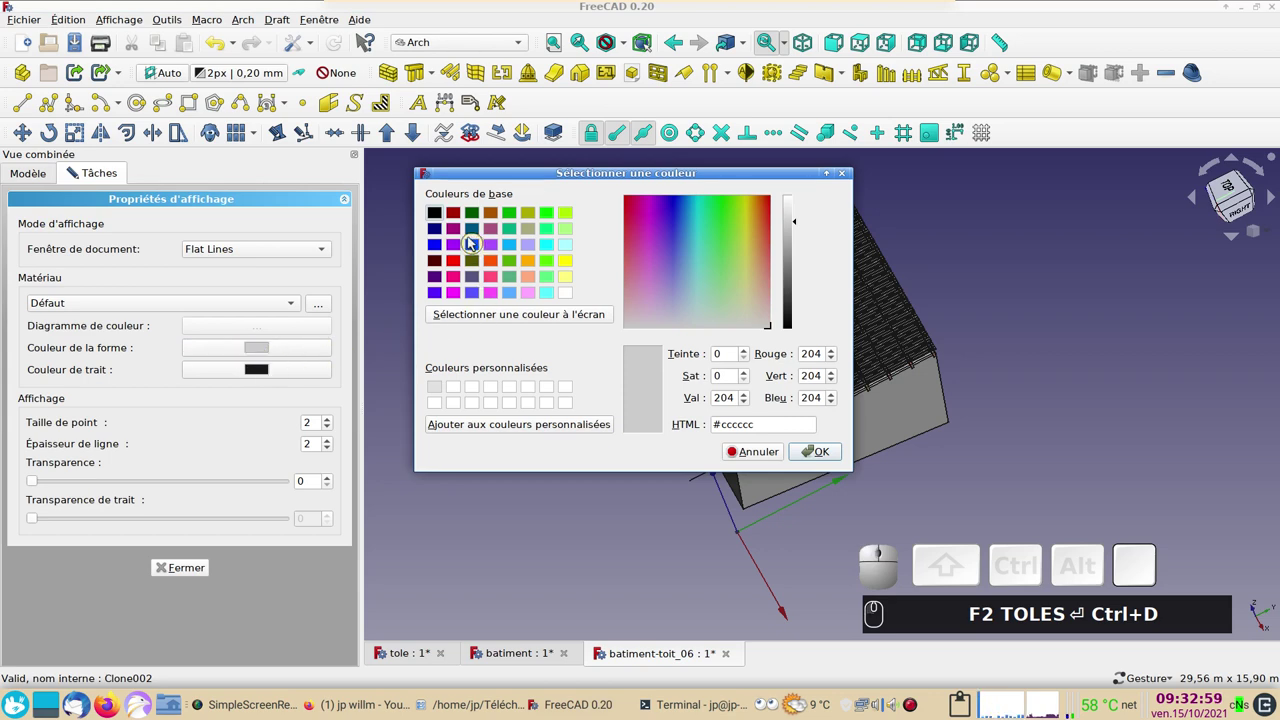
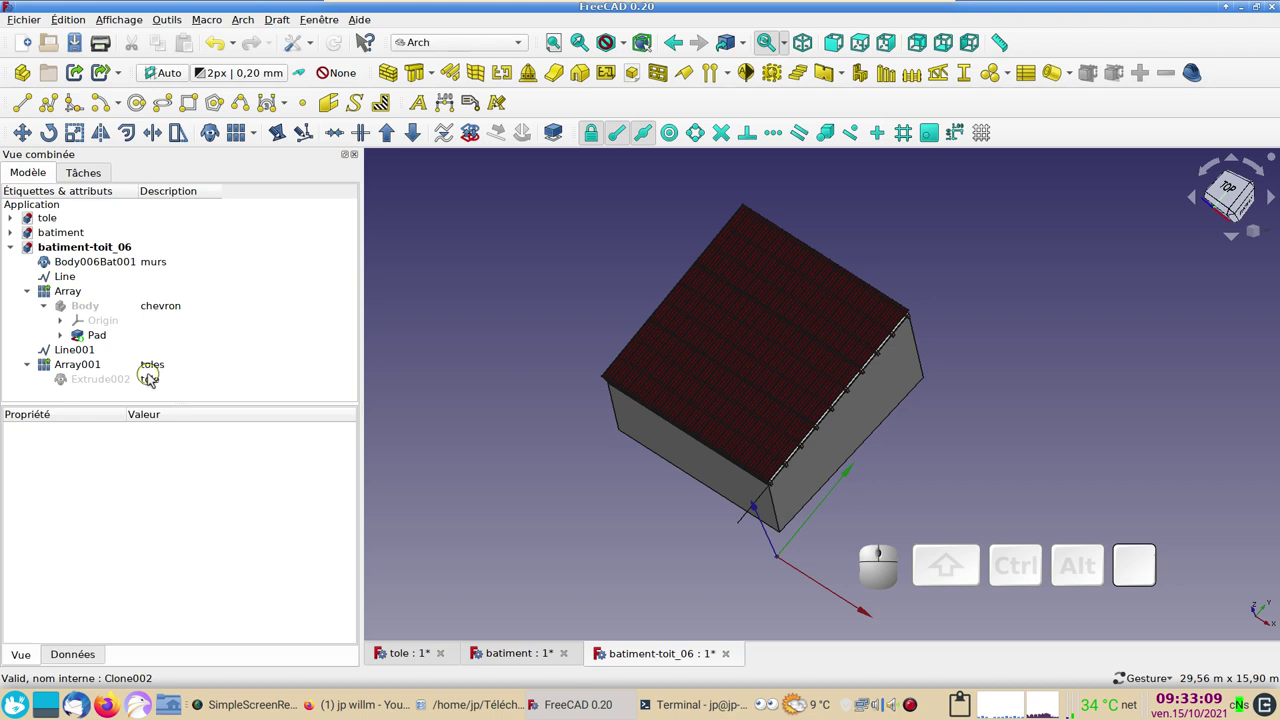
{"action": "left_click", "coordinate": [163, 381]}
{"action": "key", "text": "ctrl+d"}
{"action": "left_click", "coordinate": [286, 255]}
{"action": "left_click", "coordinate": [281, 269]}
{"action": "left_click", "coordinate": [472, 319]}
Step: Switch the sheets to Flat Lines display mode with black edges and close Display properties
{"action": "left_click_drag", "start_coordinate": [956, 408], "coordinate": [328, 347]}
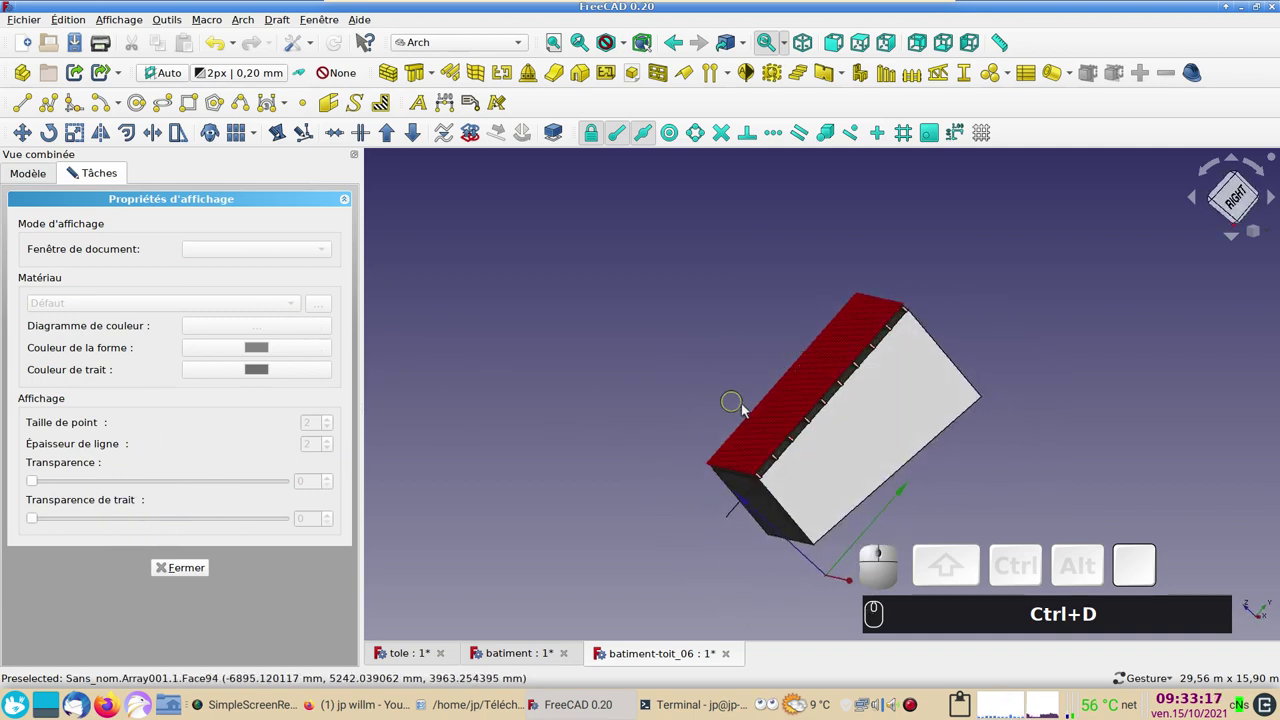
{"action": "left_click", "coordinate": [775, 419]}
{"action": "left_click", "coordinate": [277, 247]}
{"action": "left_click", "coordinate": [257, 239]}
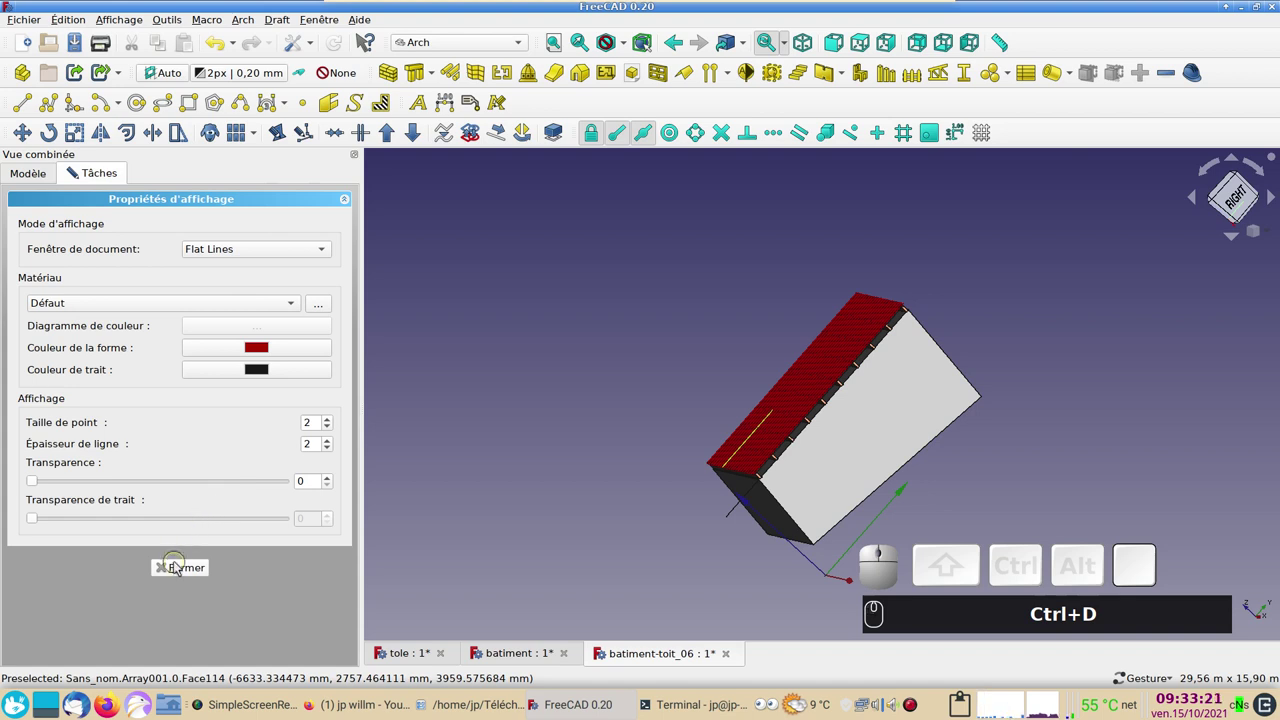
{"action": "left_click", "coordinate": [179, 566]}
{"action": "left_click", "coordinate": [480, 491]}
Step: Switch to Front view and zoom in on the roof
{"action": "key", "text": "KP_1"}
{"action": "scroll", "scroll_direction": "up", "scroll_amount": 3}
{"action": "type", "text": "(1)"}
{"action": "left_click_drag", "start_coordinate": [934, 356], "coordinate": [567, 533]}
{"action": "type", "text": "(1)"}
{"action": "scroll", "scroll_direction": "down", "scroll_amount": 3}
{"action": "scroll", "scroll_direction": "up", "scroll_amount": 3}
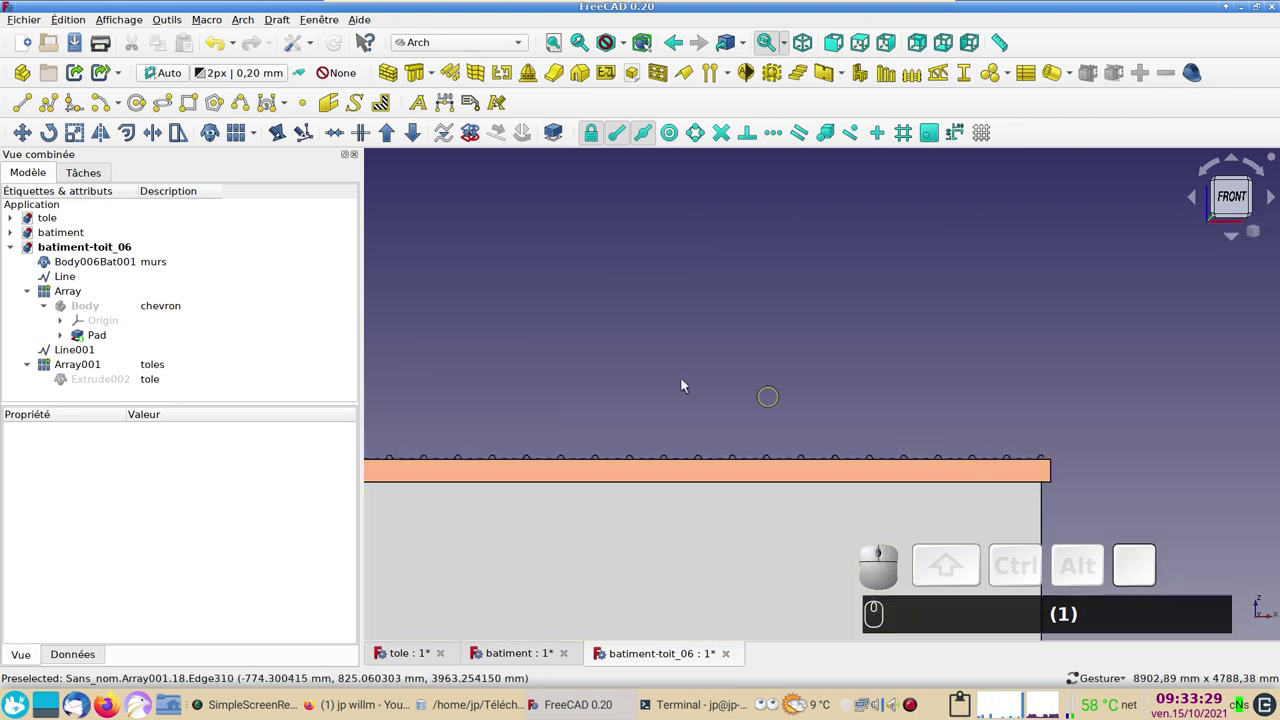
Step: Frame the roof edge in Front view and constrain the array's Draft Move to the X axis
{"action": "scroll", "scroll_direction": "down", "scroll_amount": 3}
{"action": "left_click_drag", "start_coordinate": [438, 367], "coordinate": [523, 346]}
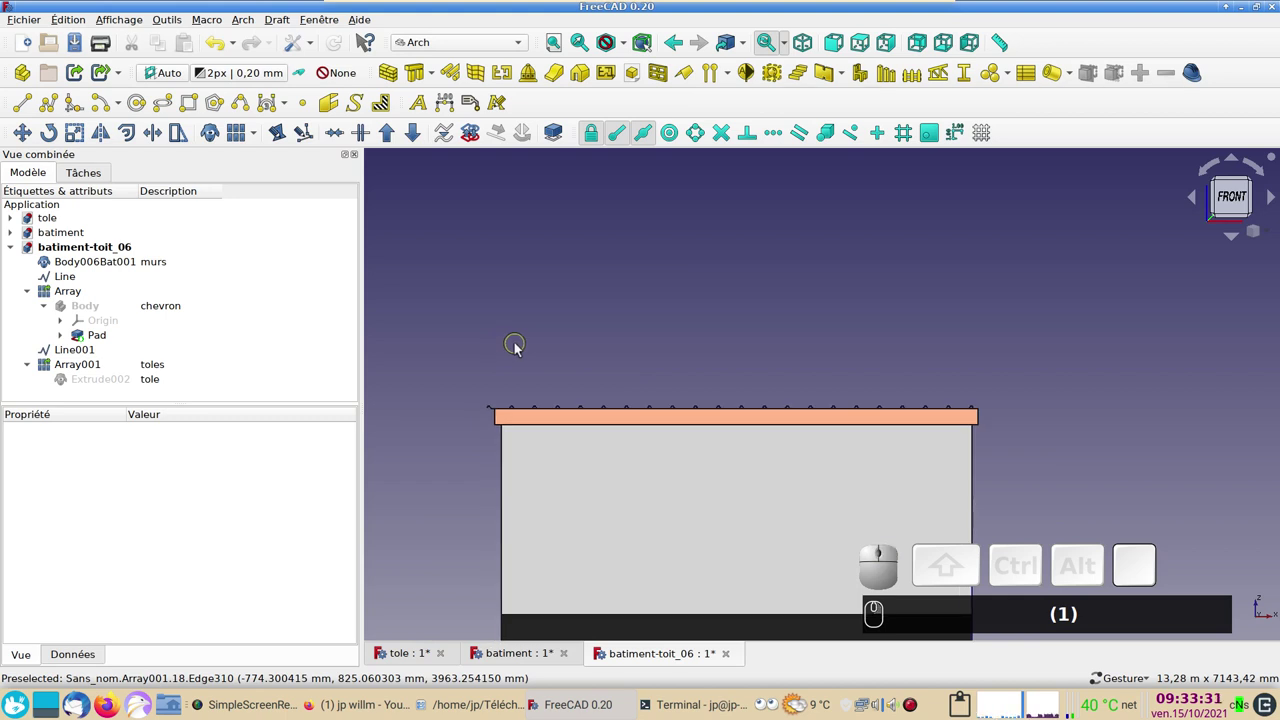
{"action": "scroll", "scroll_direction": "up", "scroll_amount": 3}
{"action": "scroll", "scroll_direction": "up", "scroll_amount": 3}
{"action": "left_click_drag", "start_coordinate": [482, 423], "coordinate": [645, 287]}
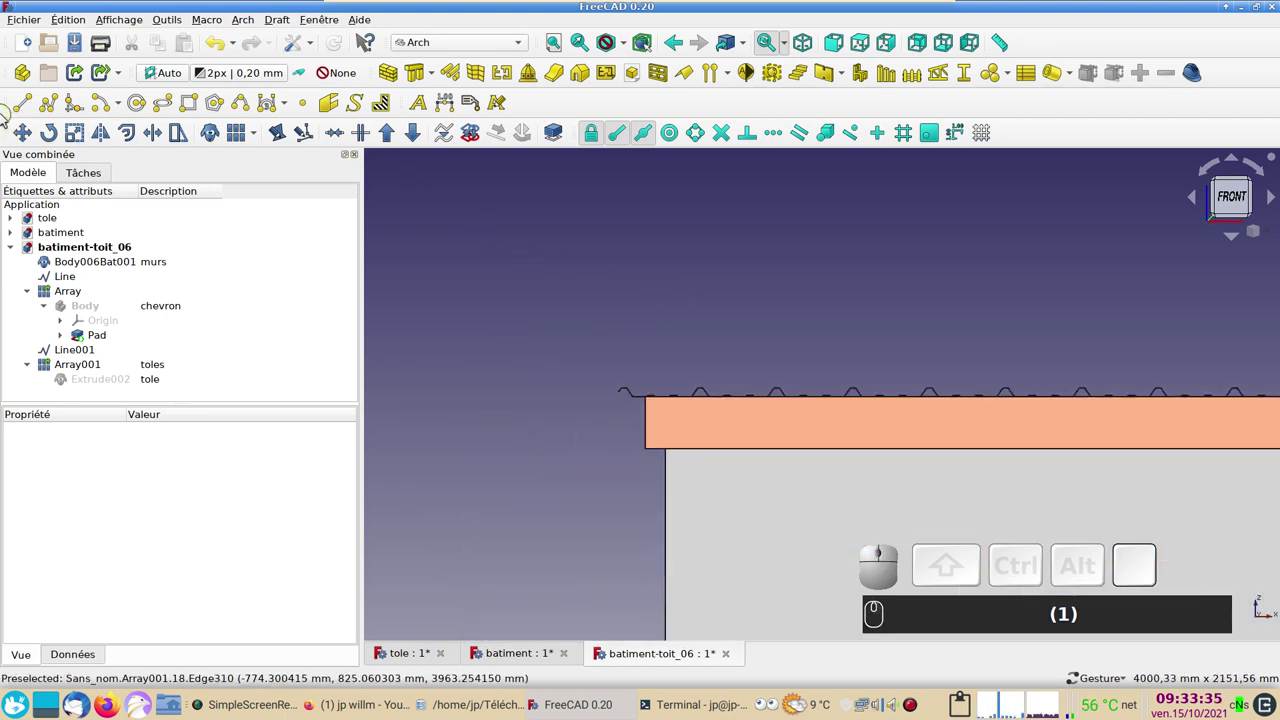
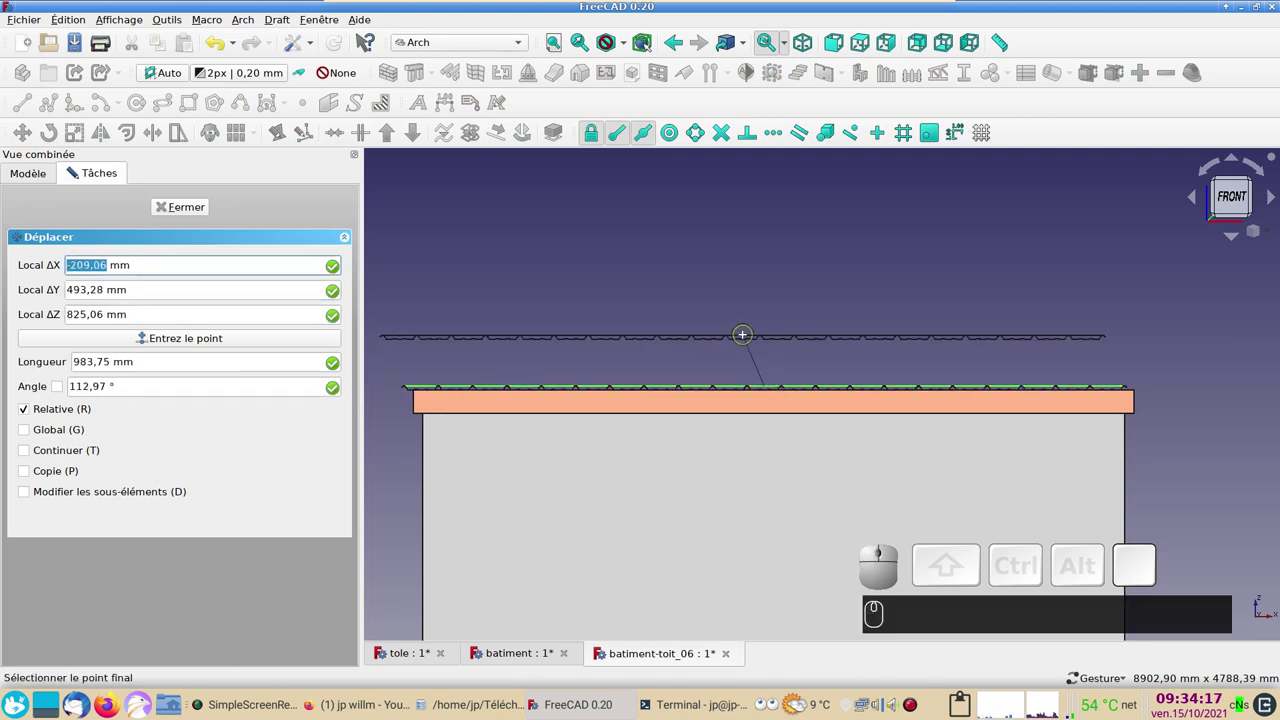
{"action": "key", "text": "x"}
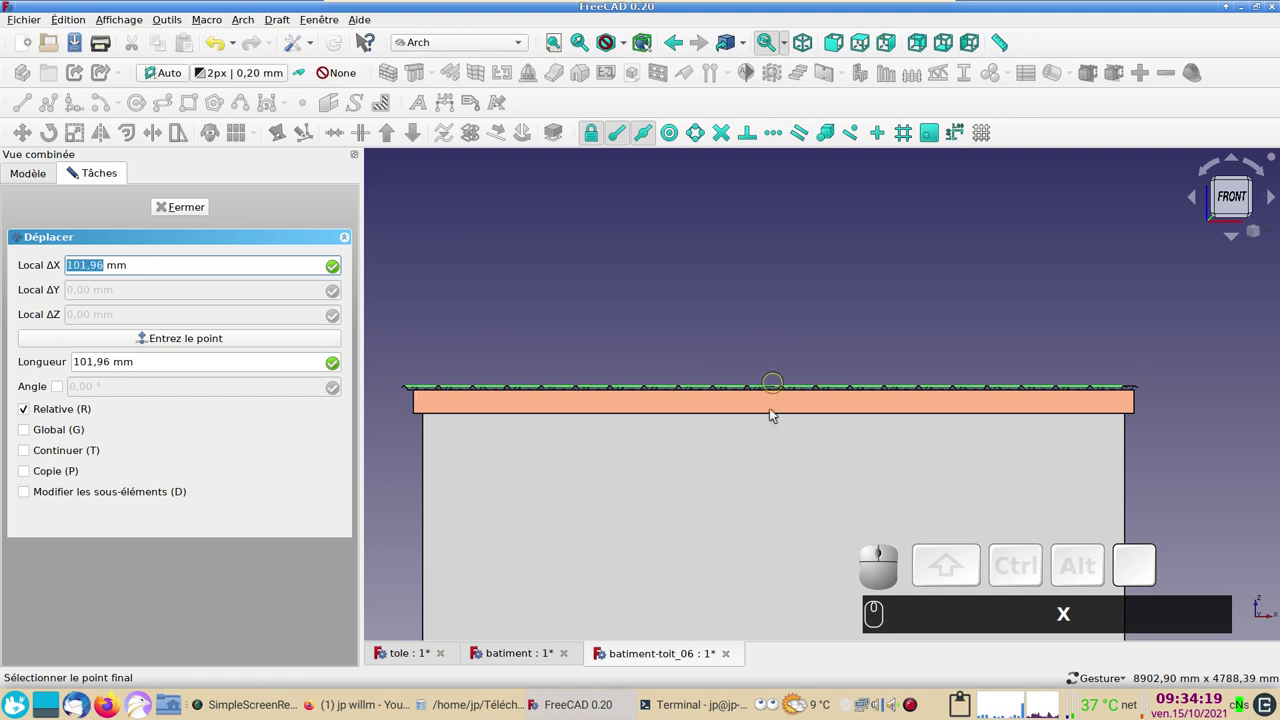
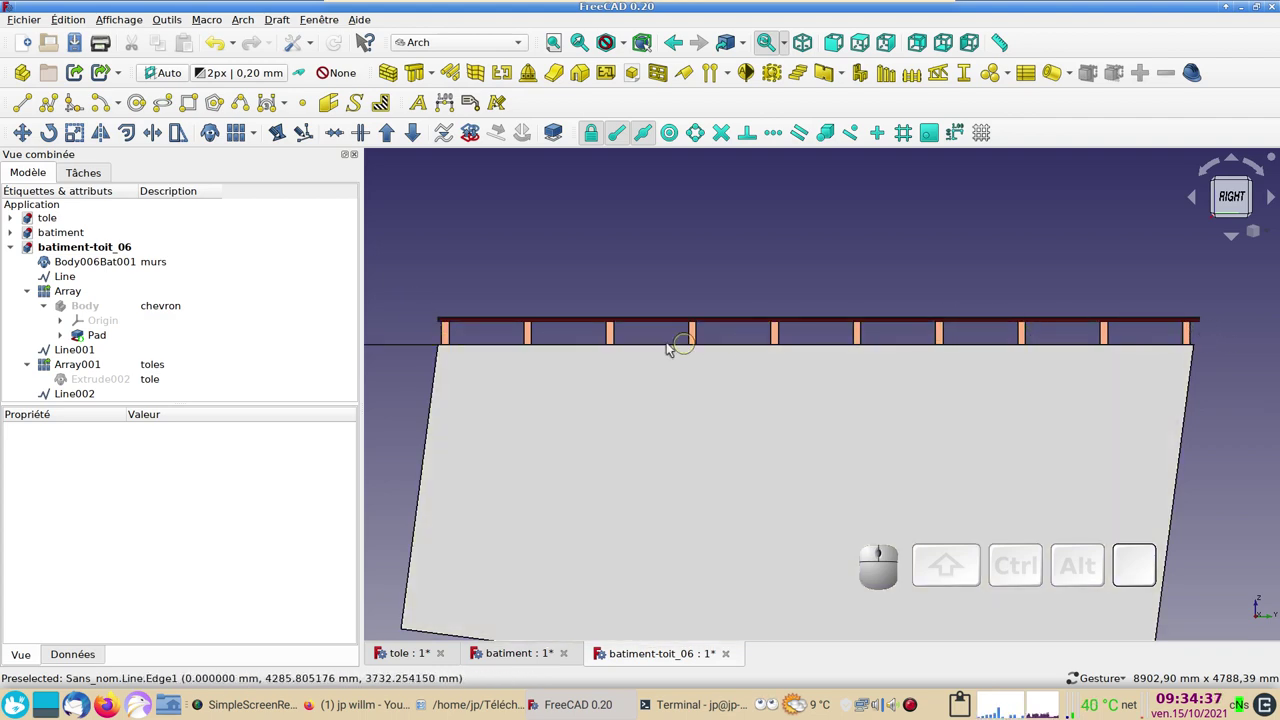
Step: Set Extrude002's shape colour to bright red so the whole roof covering matches
{"action": "scroll", "scroll_direction": "down", "scroll_amount": 3}
{"action": "left_click_drag", "start_coordinate": [479, 298], "coordinate": [370, 331]}
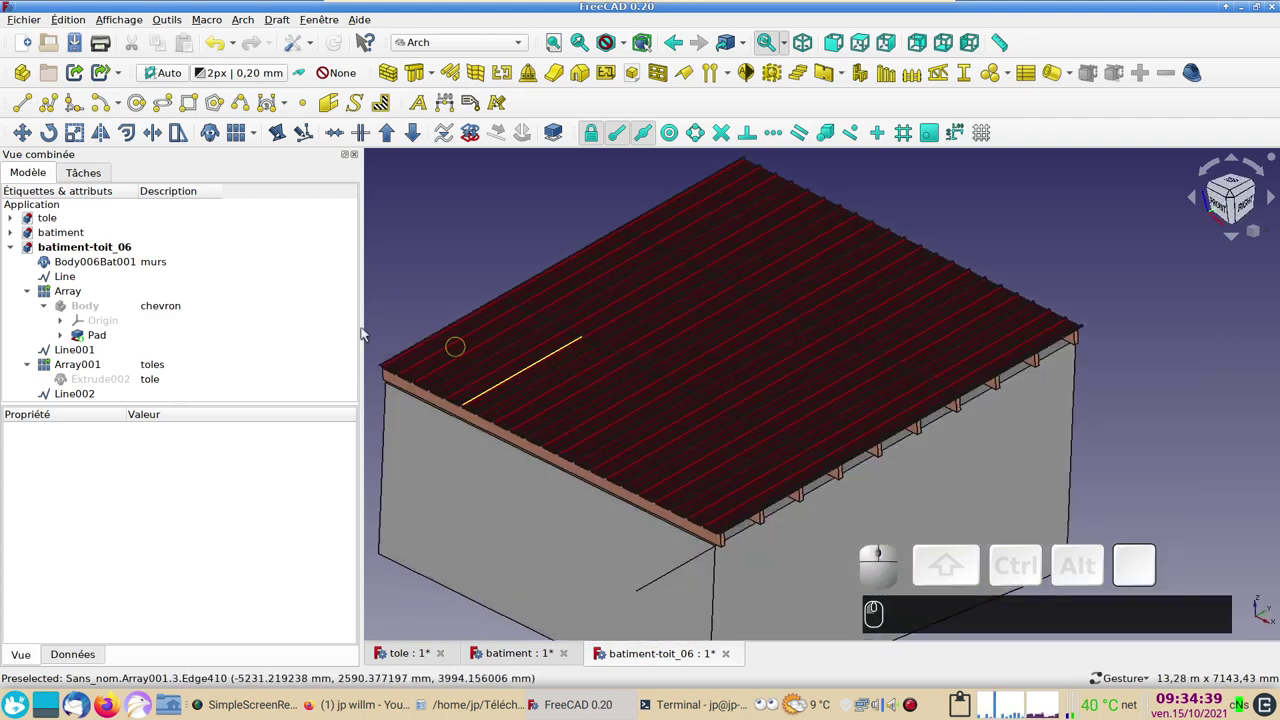
{"action": "left_click", "coordinate": [158, 384]}
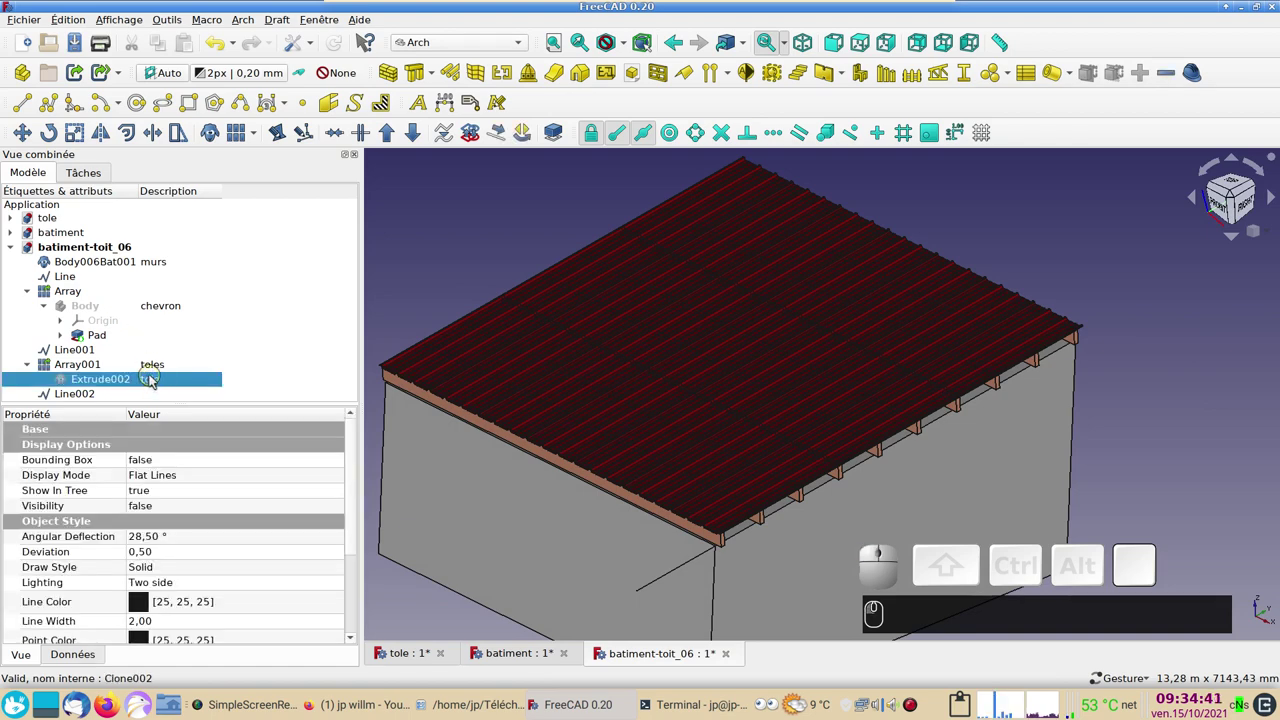
{"action": "key", "text": "ctrl+d"}
{"action": "left_click", "coordinate": [253, 254]}
{"action": "left_click", "coordinate": [252, 271]}
{"action": "left_click", "coordinate": [473, 252]}
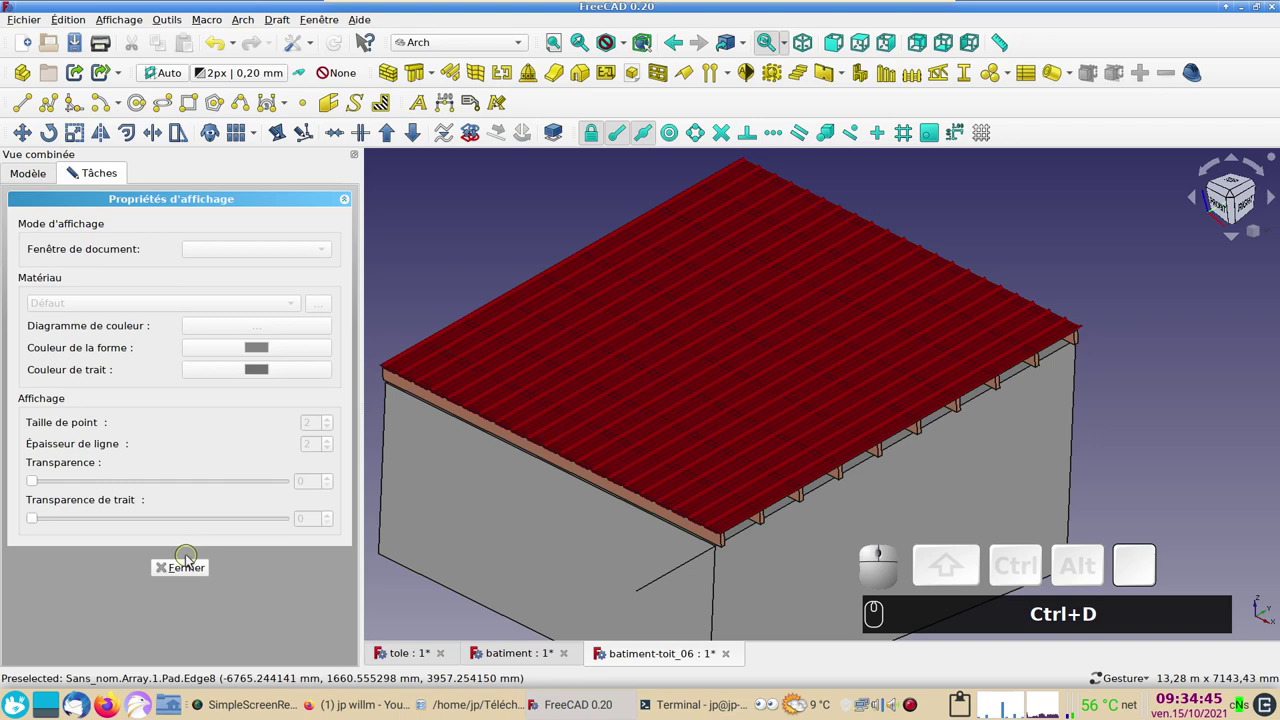
{"action": "left_click", "coordinate": [196, 569]}
Step: Orbit and zoom out to inspect the finished red roof over the whole building
{"action": "scroll", "scroll_direction": "up", "scroll_amount": 3}
{"action": "scroll", "scroll_direction": "down", "scroll_amount": 3}
{"action": "left_click_drag", "start_coordinate": [1041, 442], "coordinate": [988, 437]}
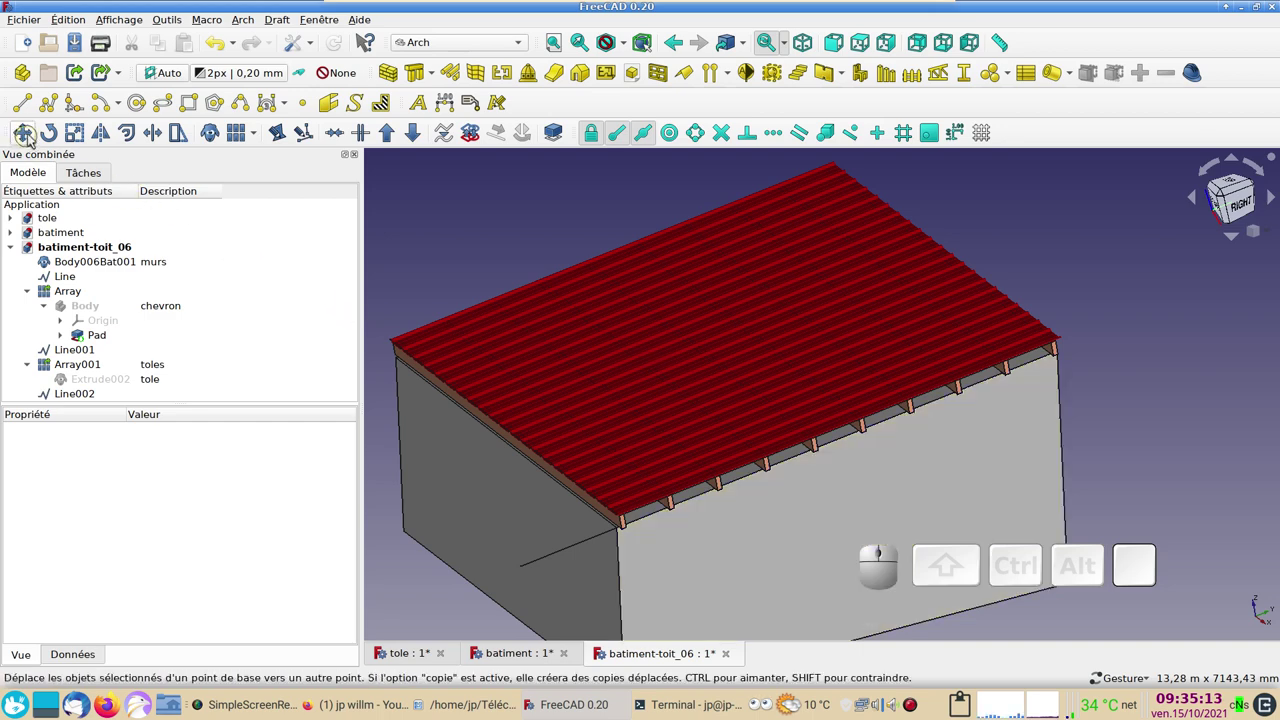
{"action": "scroll", "scroll_direction": "down", "scroll_amount": 3}
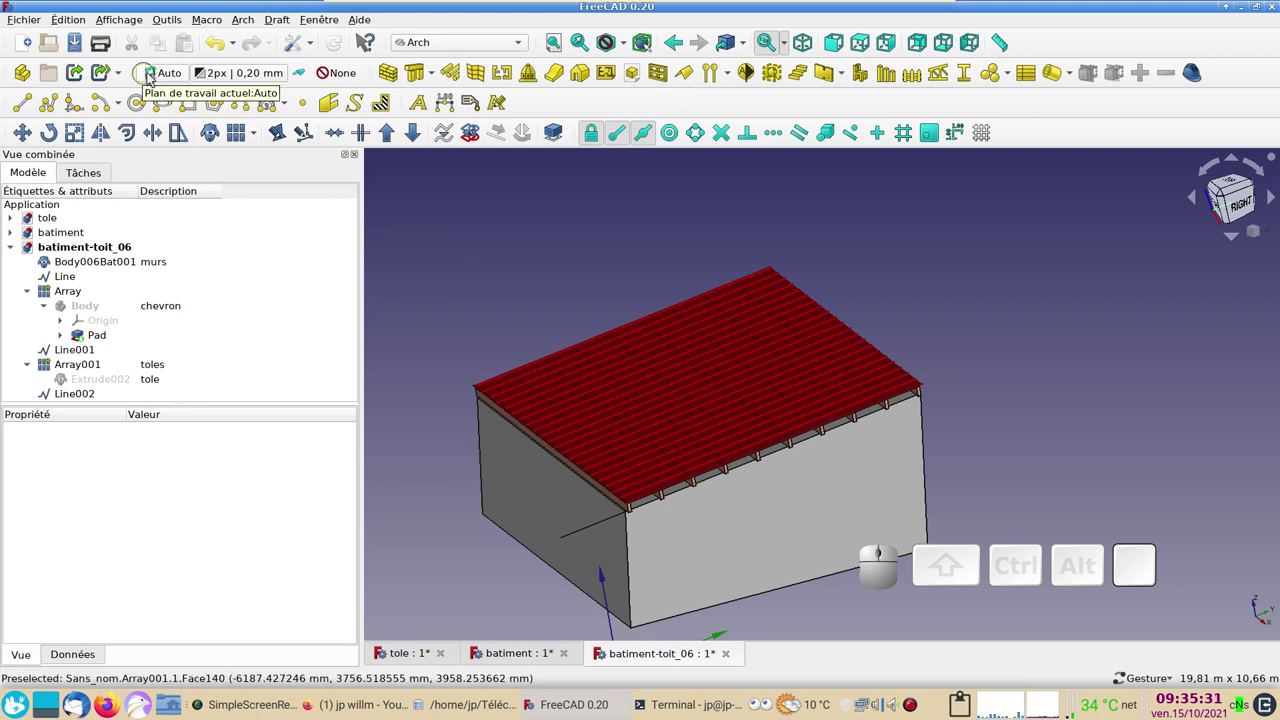
{"action": "scroll", "scroll_direction": "down", "scroll_amount": 3}
{"action": "scroll", "scroll_direction": "up", "scroll_amount": 3}
{"action": "left_click_drag", "start_coordinate": [669, 349], "coordinate": [731, 281]}
{"action": "scroll", "scroll_direction": "down", "scroll_amount": 3}
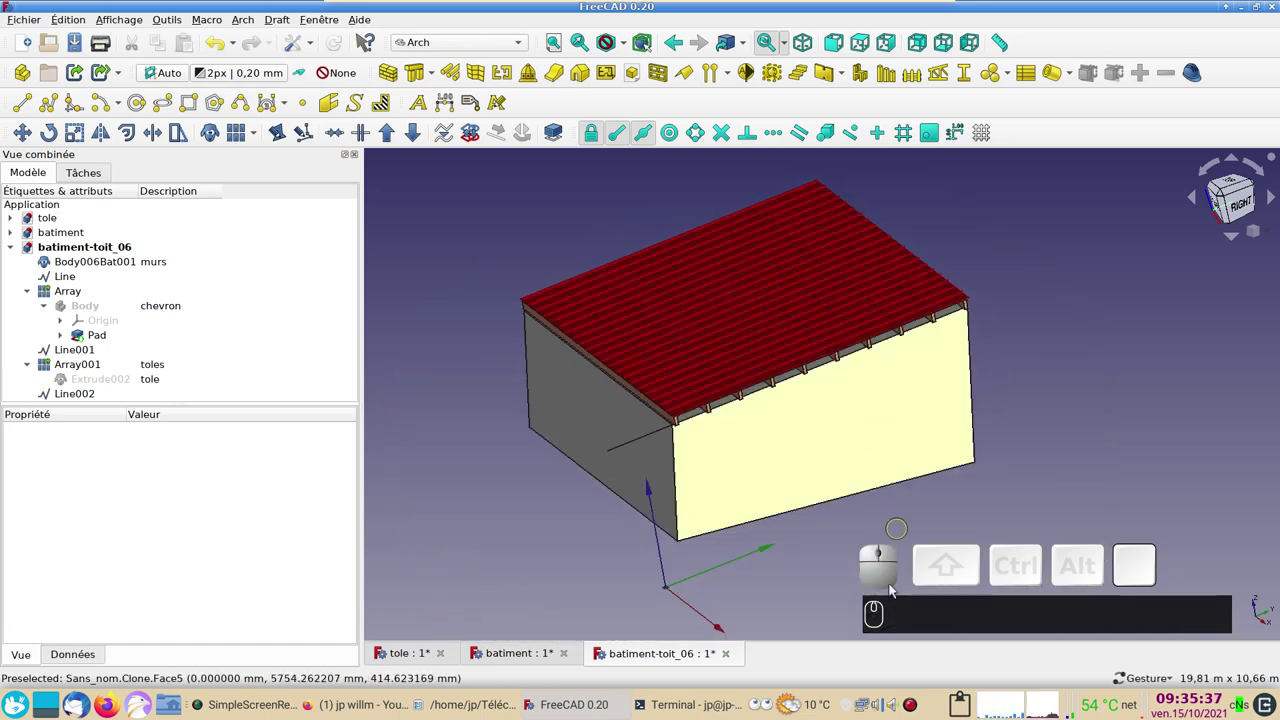